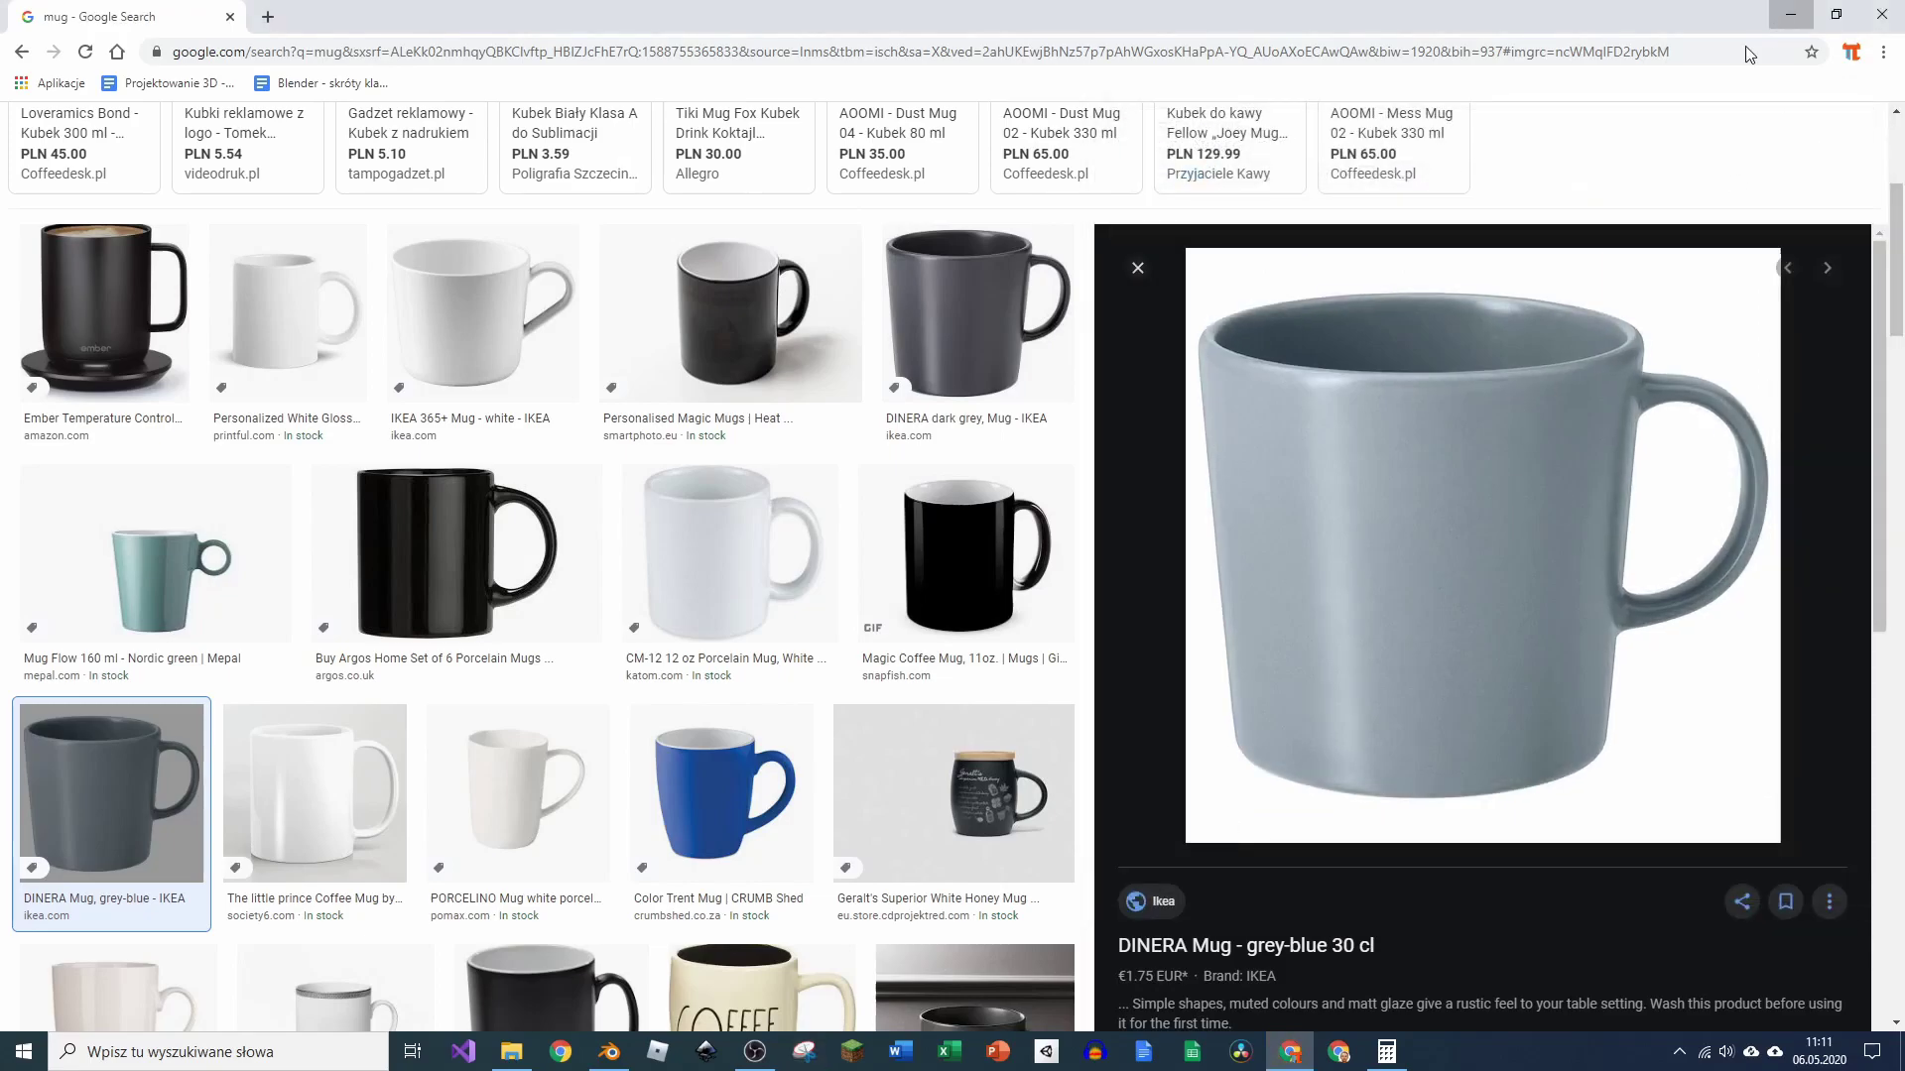
Step: Switch from Chrome's mug photo to the Blender window with the default cube
{"action": "left_click", "coordinate": [808, 494]}
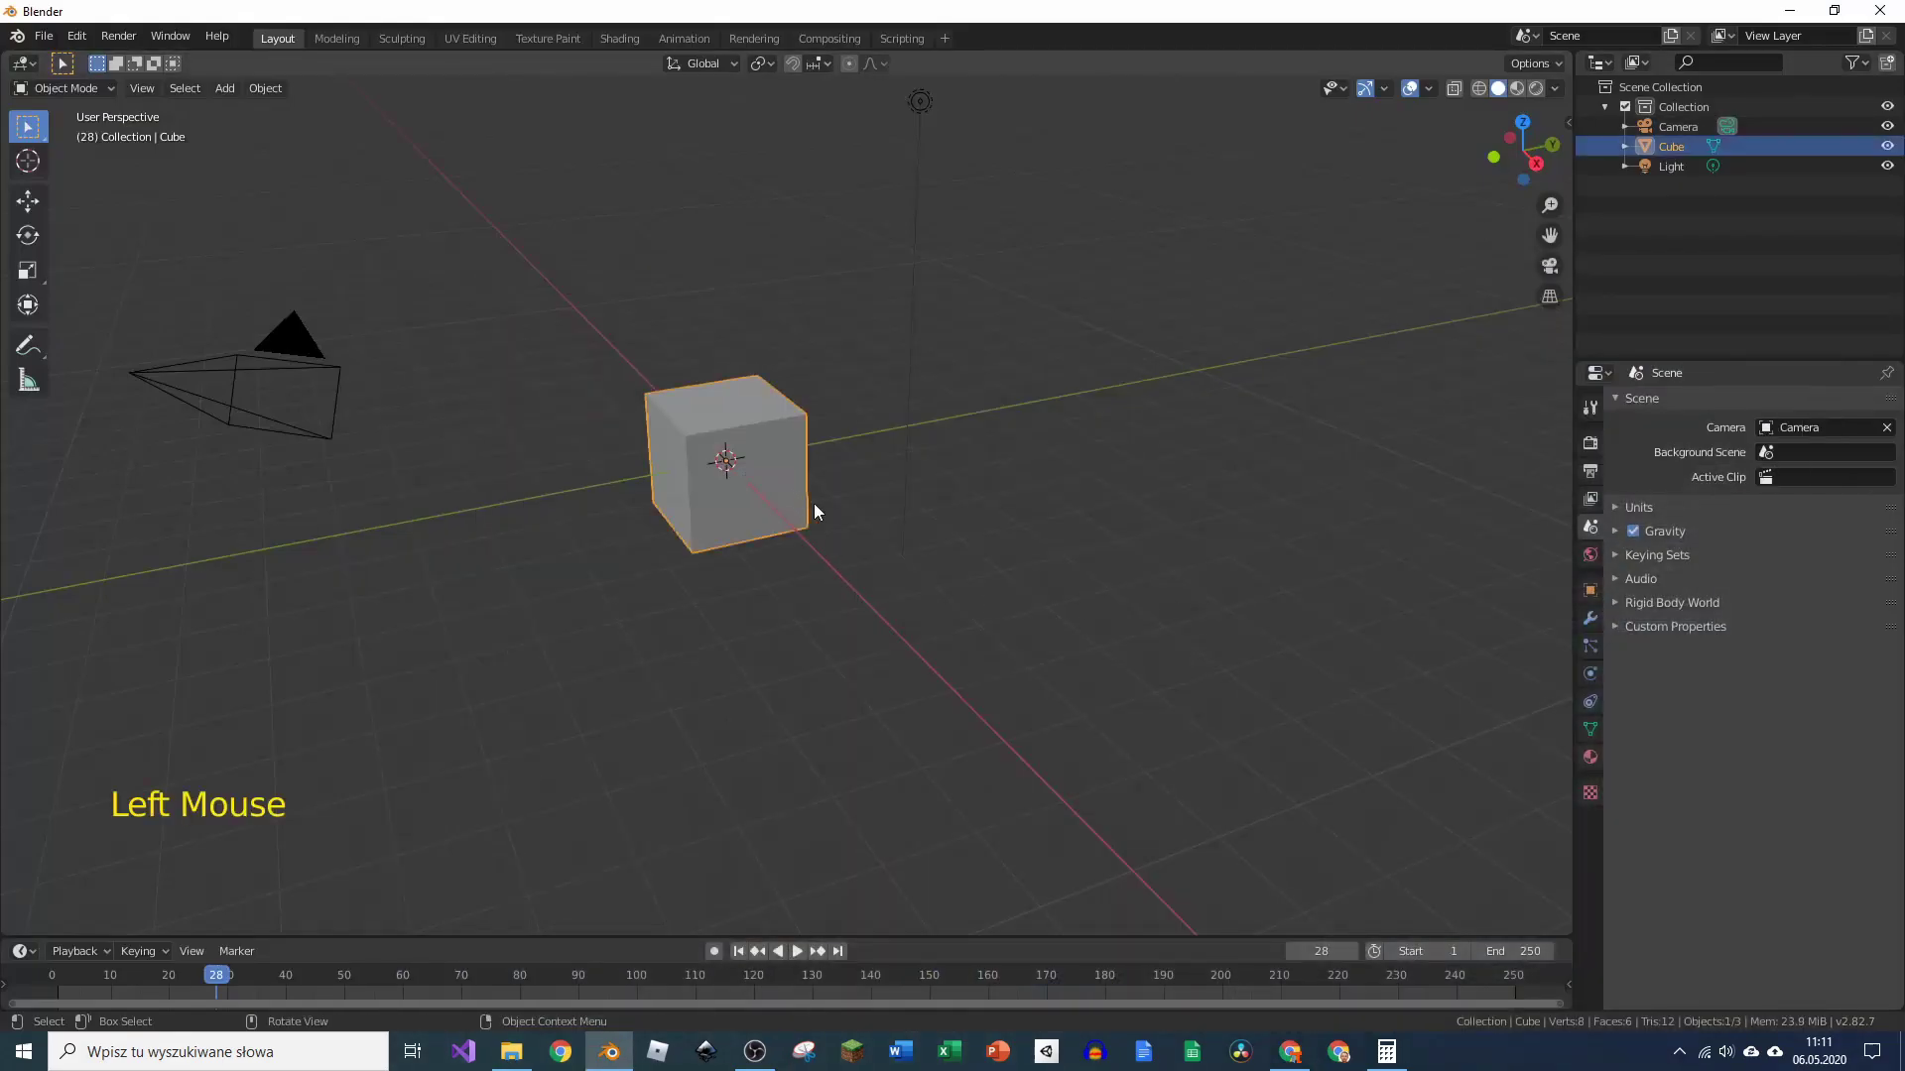
Step: Delete the default cube and view the empty scene from the front
{"action": "key", "text": "Delete"}
{"action": "key", "text": "KP_1"}
{"action": "scroll", "scroll_direction": "up", "scroll_amount": 3}
Step: Load the grey-blue mug photo as a front-facing reference image and deselect it
{"action": "key", "text": "shift+a"}
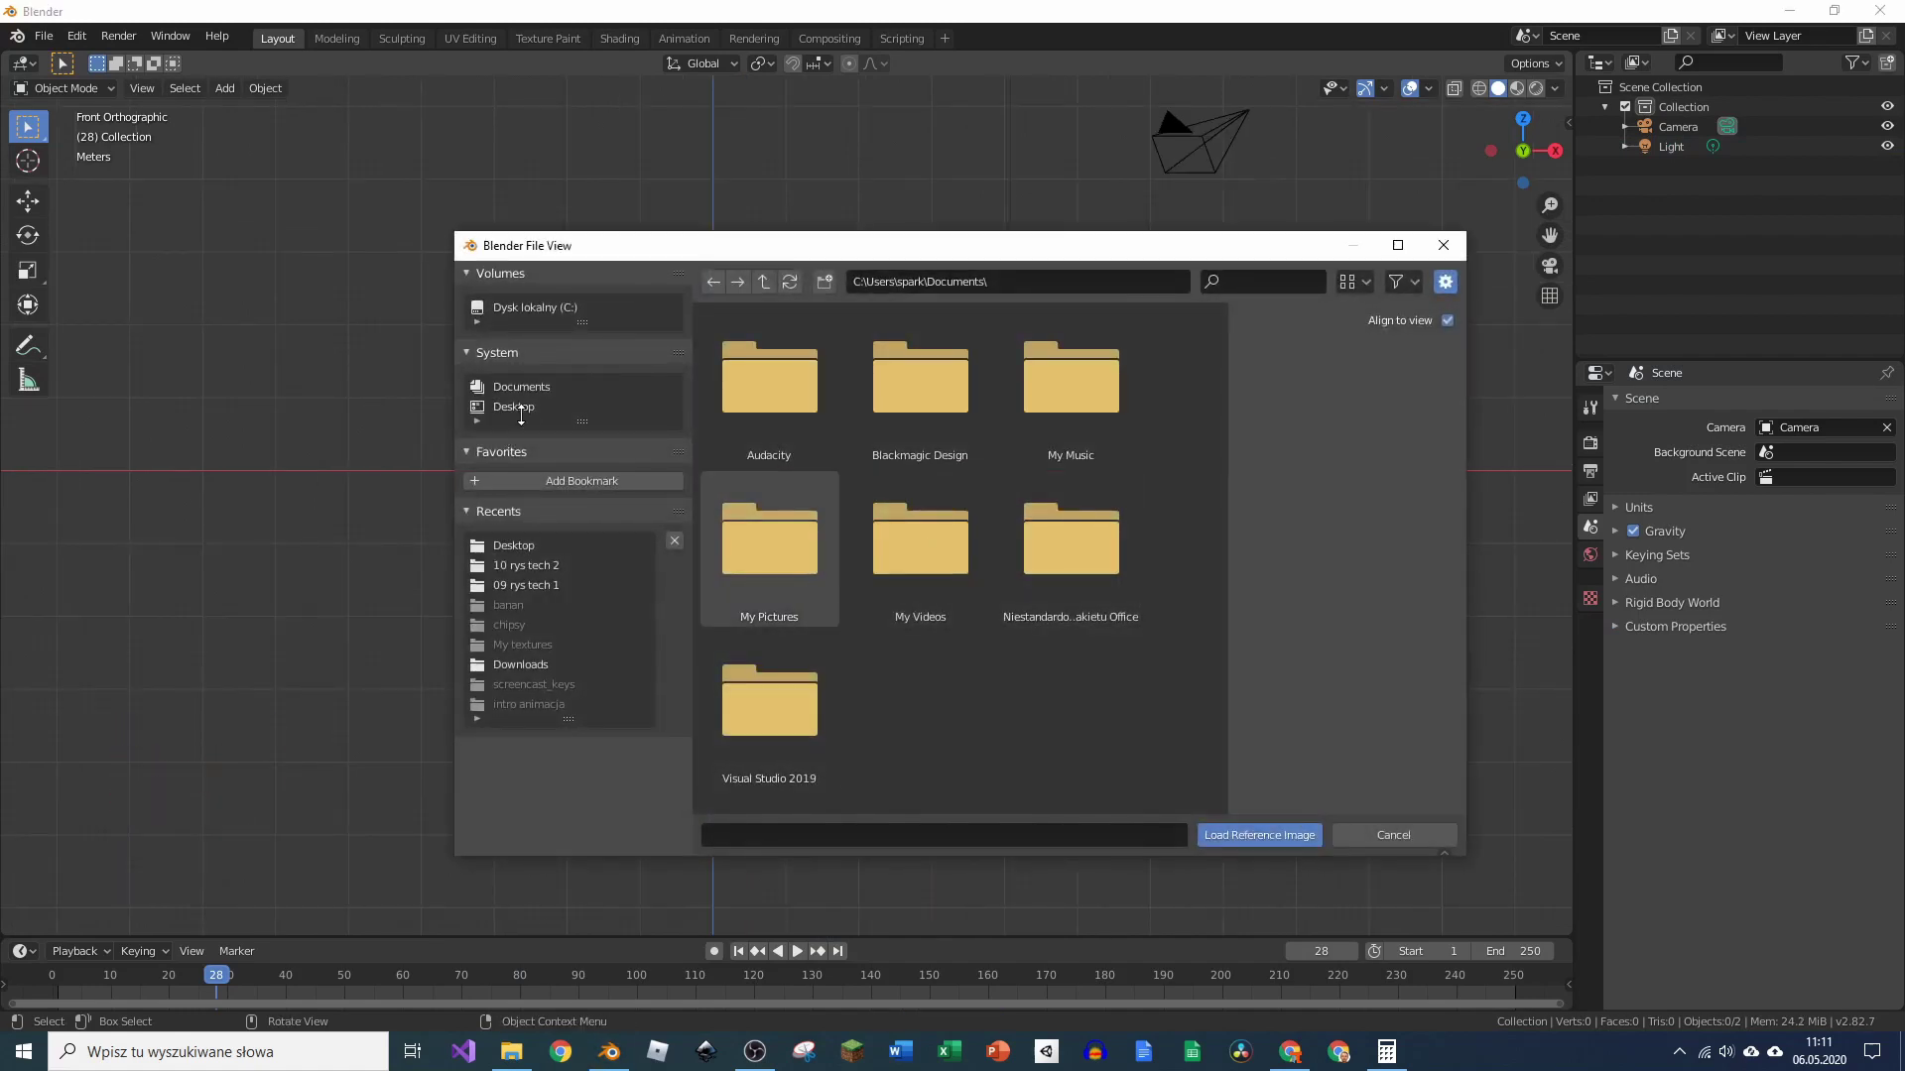
{"action": "left_click", "coordinate": [1703, 615]}
{"action": "left_click", "coordinate": [1782, 632]}
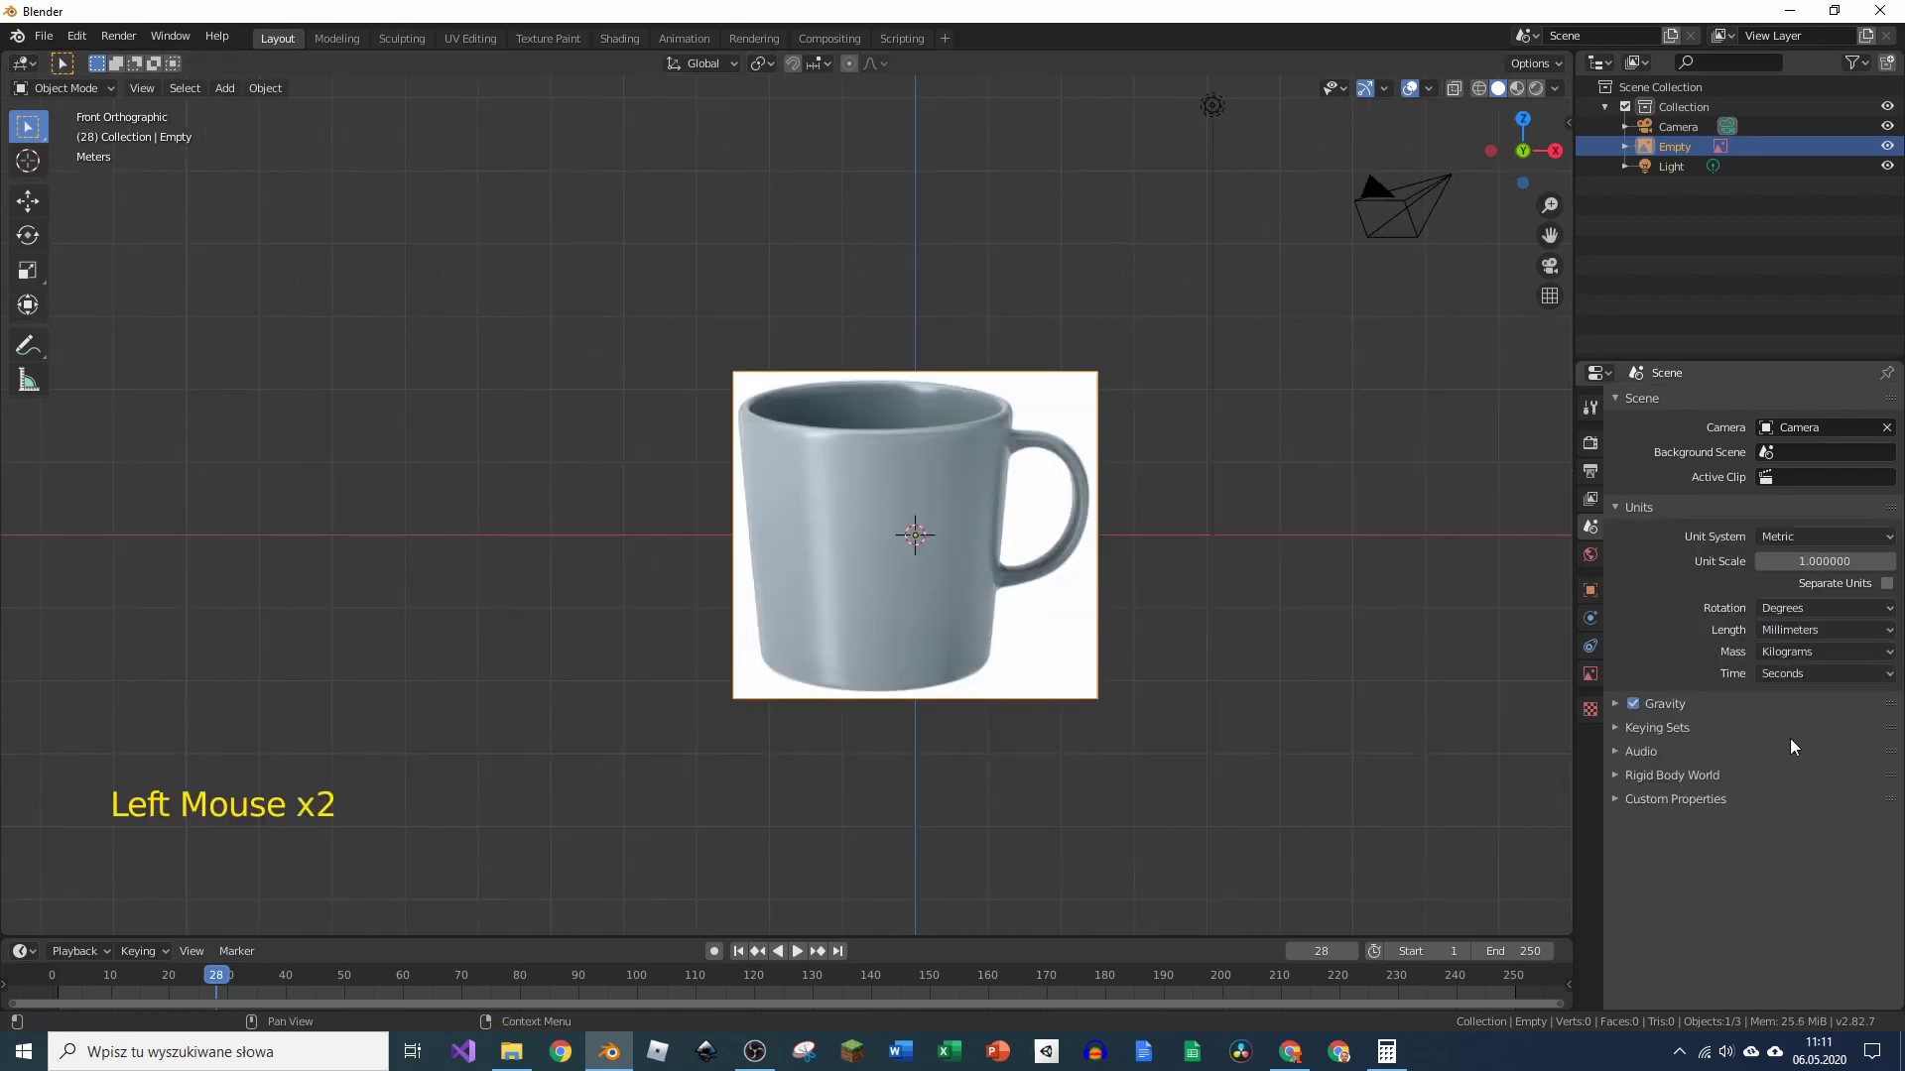
{"action": "left_click", "coordinate": [1404, 654]}
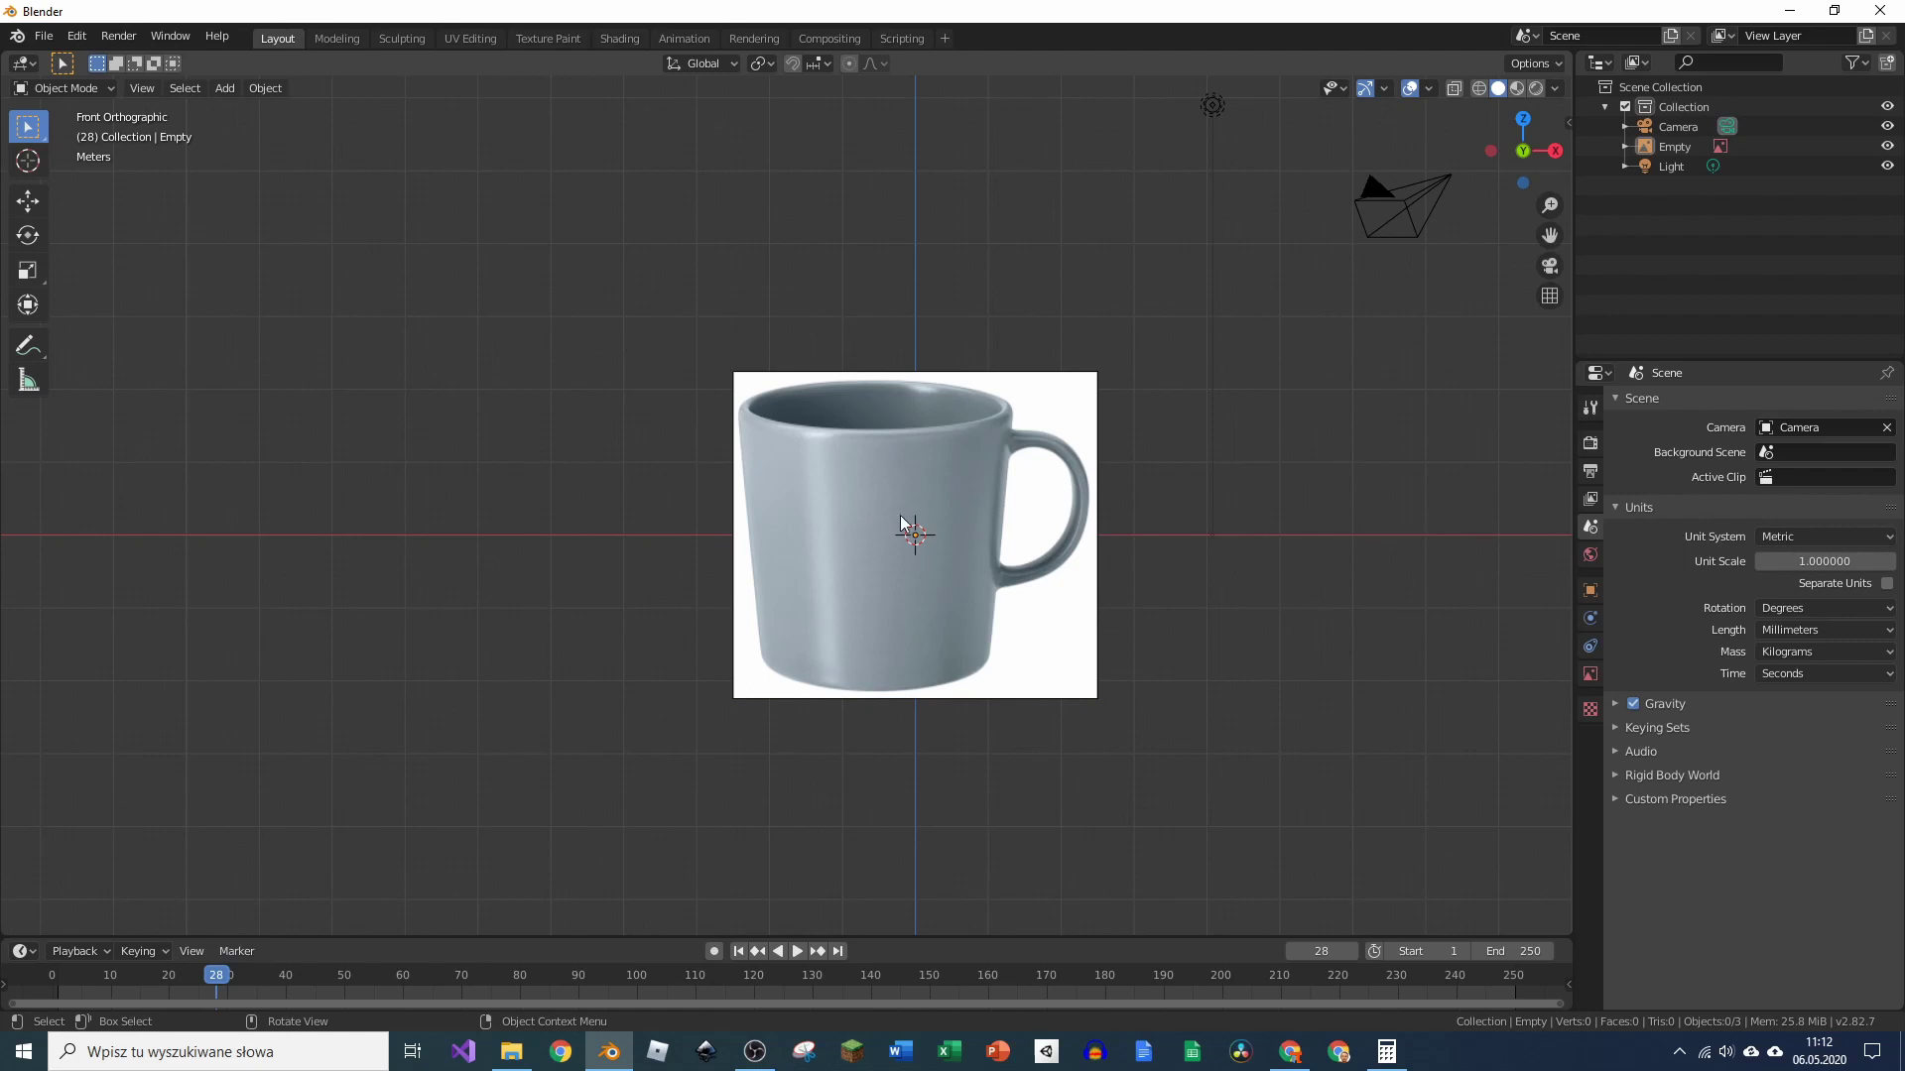
Step: Add a cylinder over the mug photo and set its dimensions to 100 × 100 × 120 mm
{"action": "key", "text": "shift+a"}
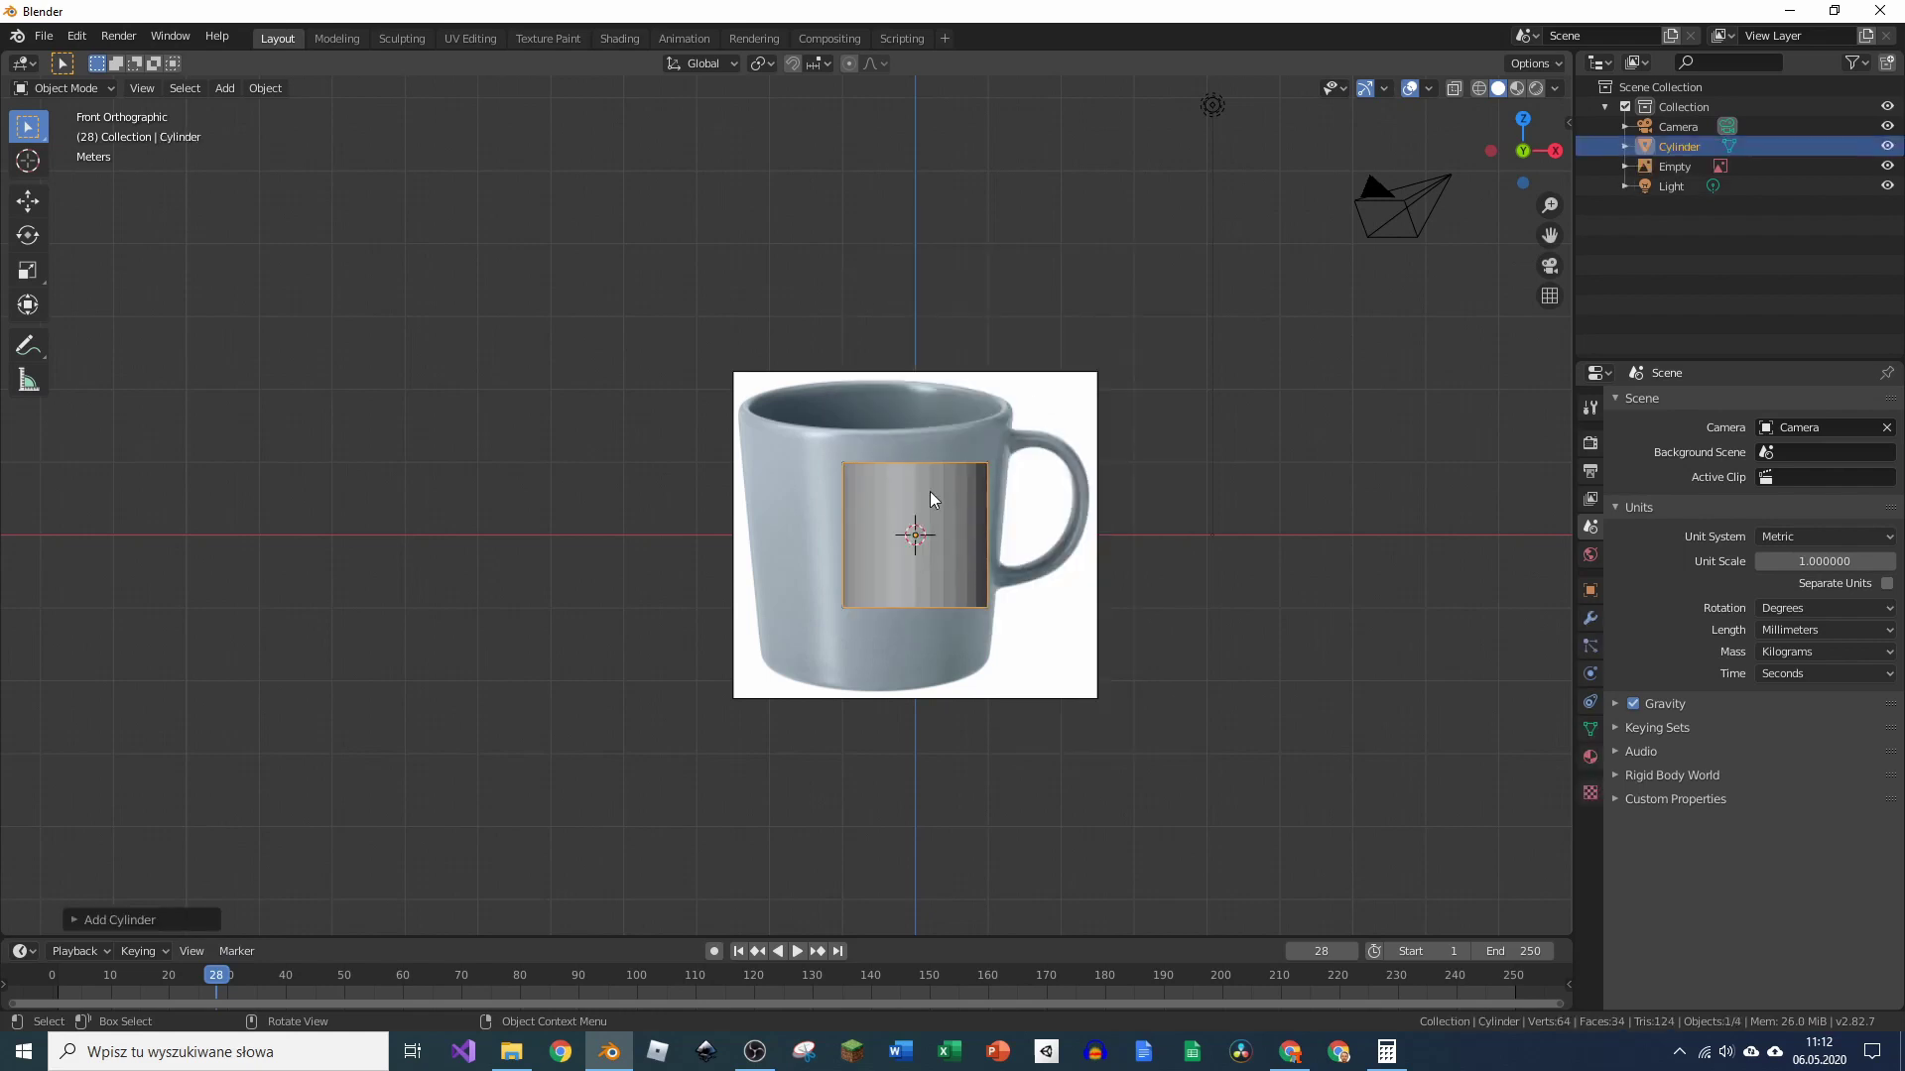
{"action": "scroll", "scroll_direction": "up", "scroll_amount": 3}
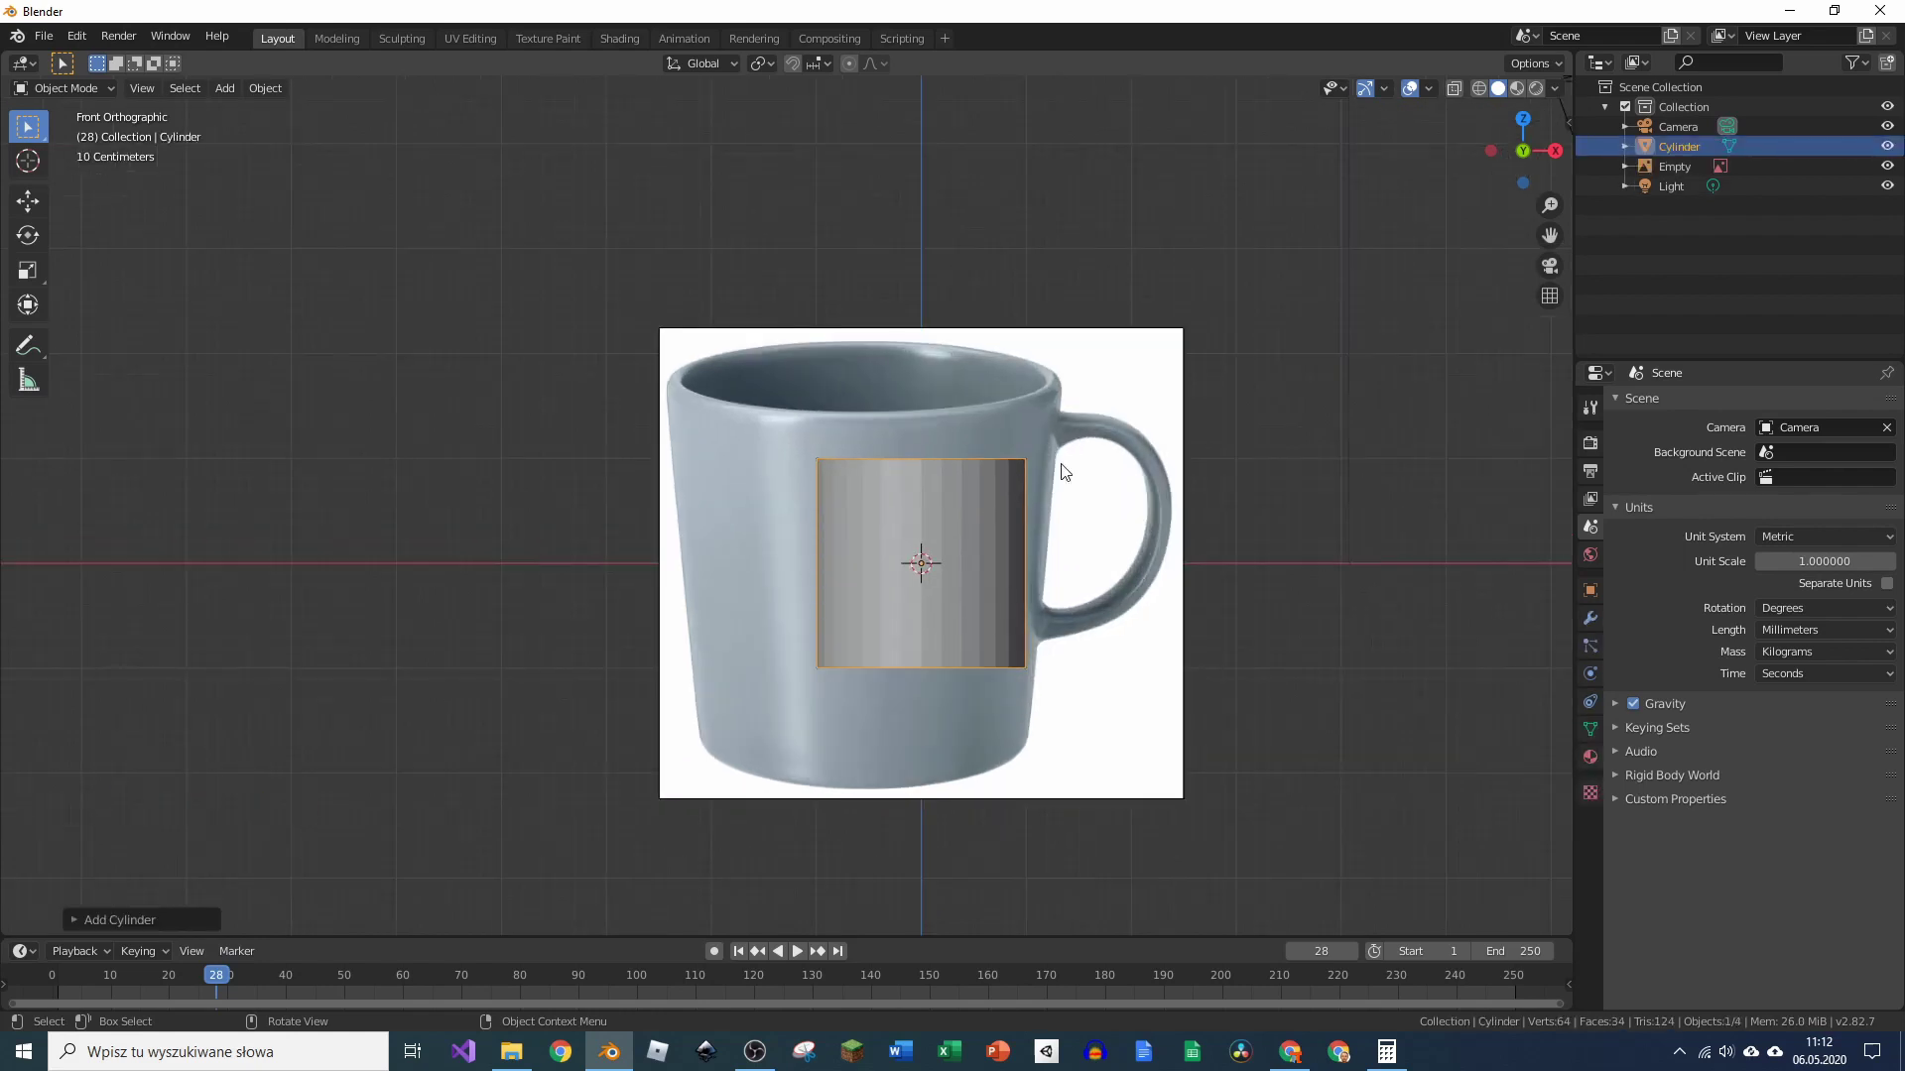
{"action": "key", "text": "n"}
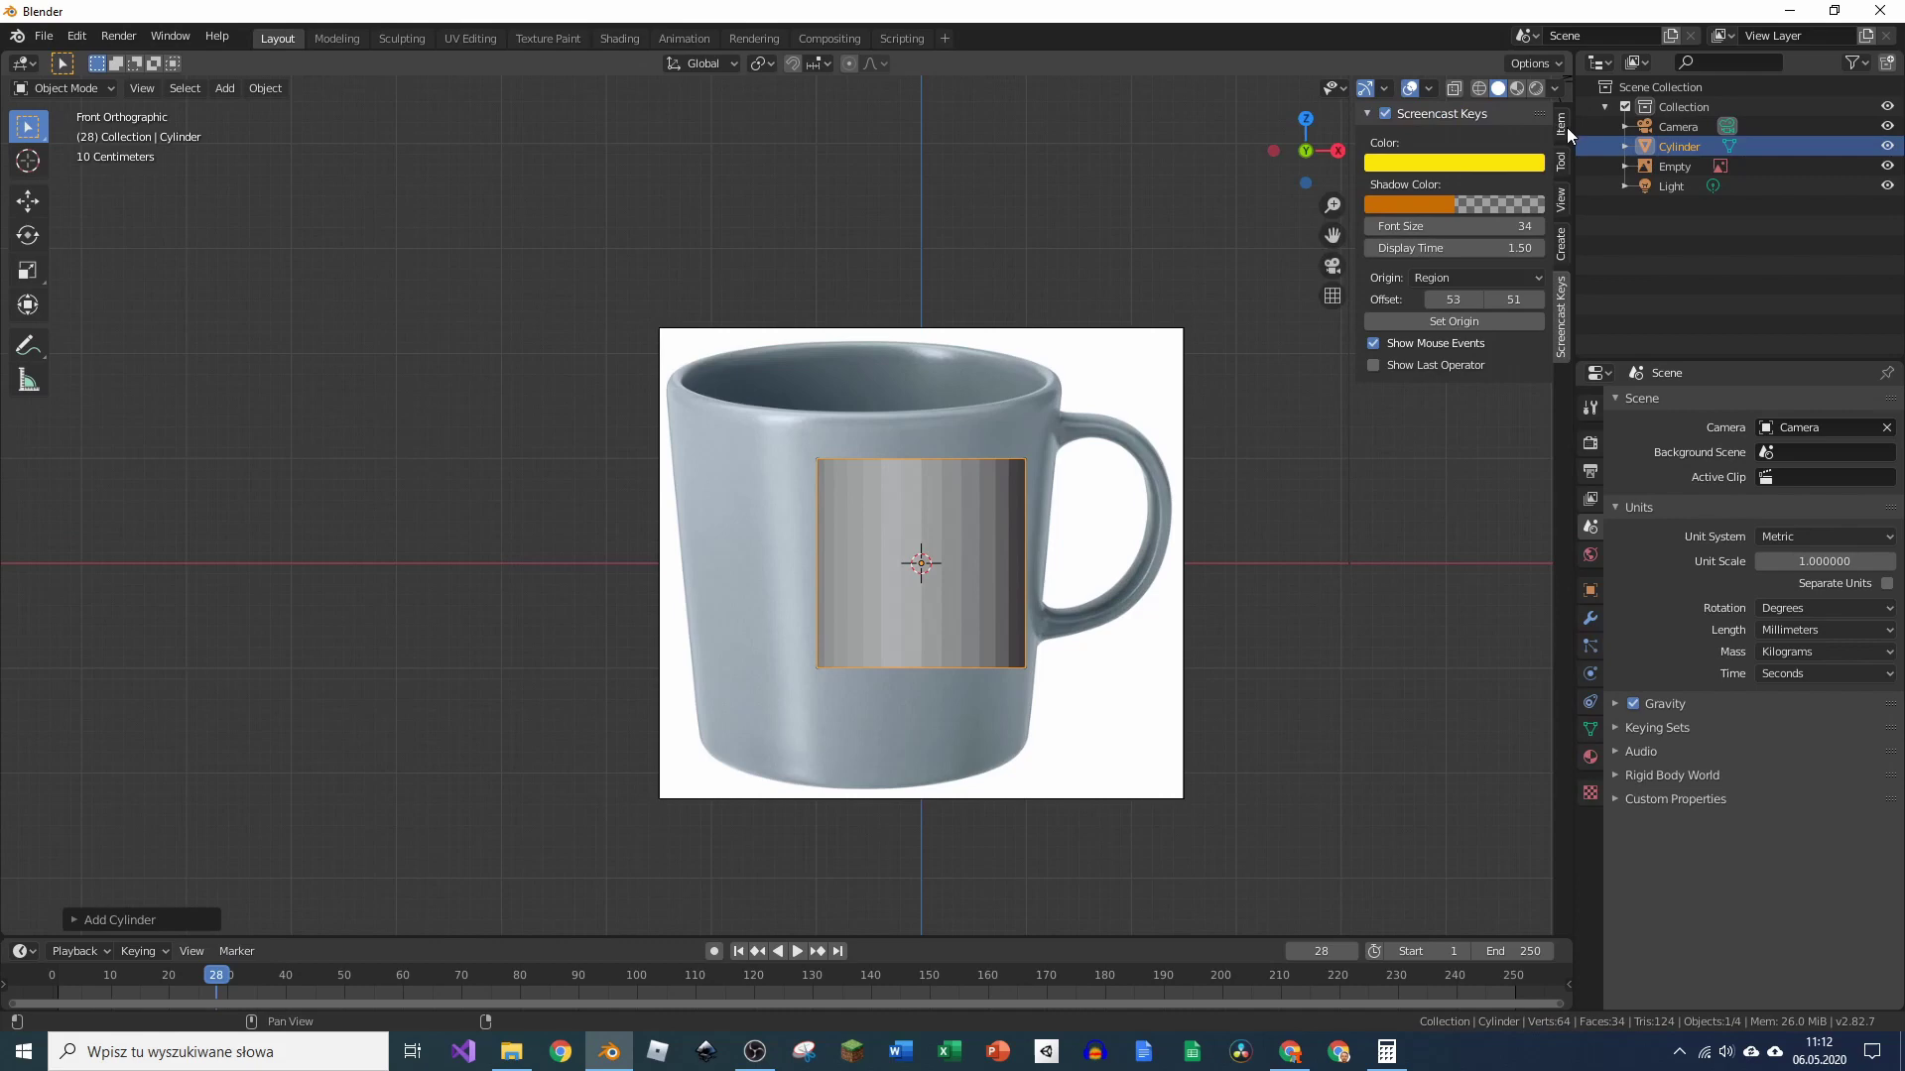
{"action": "left_click", "coordinate": [1574, 133]}
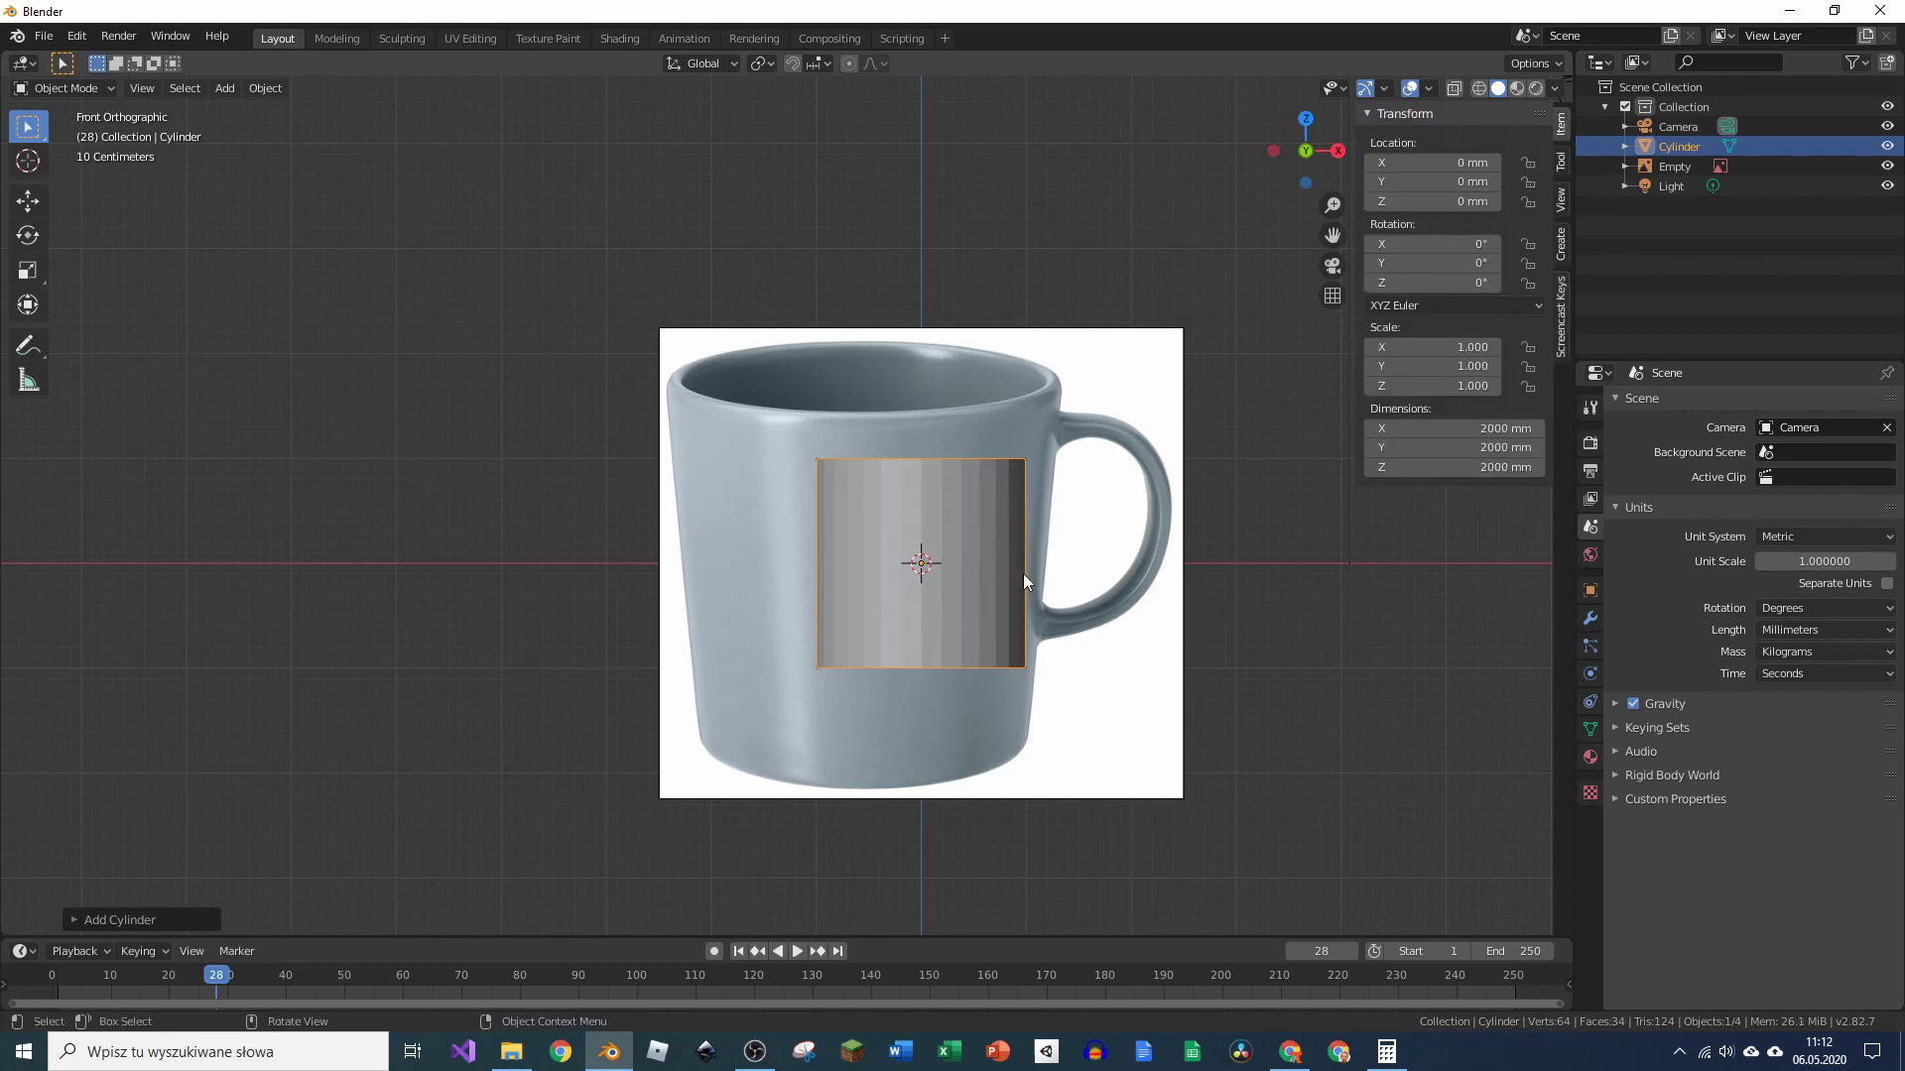
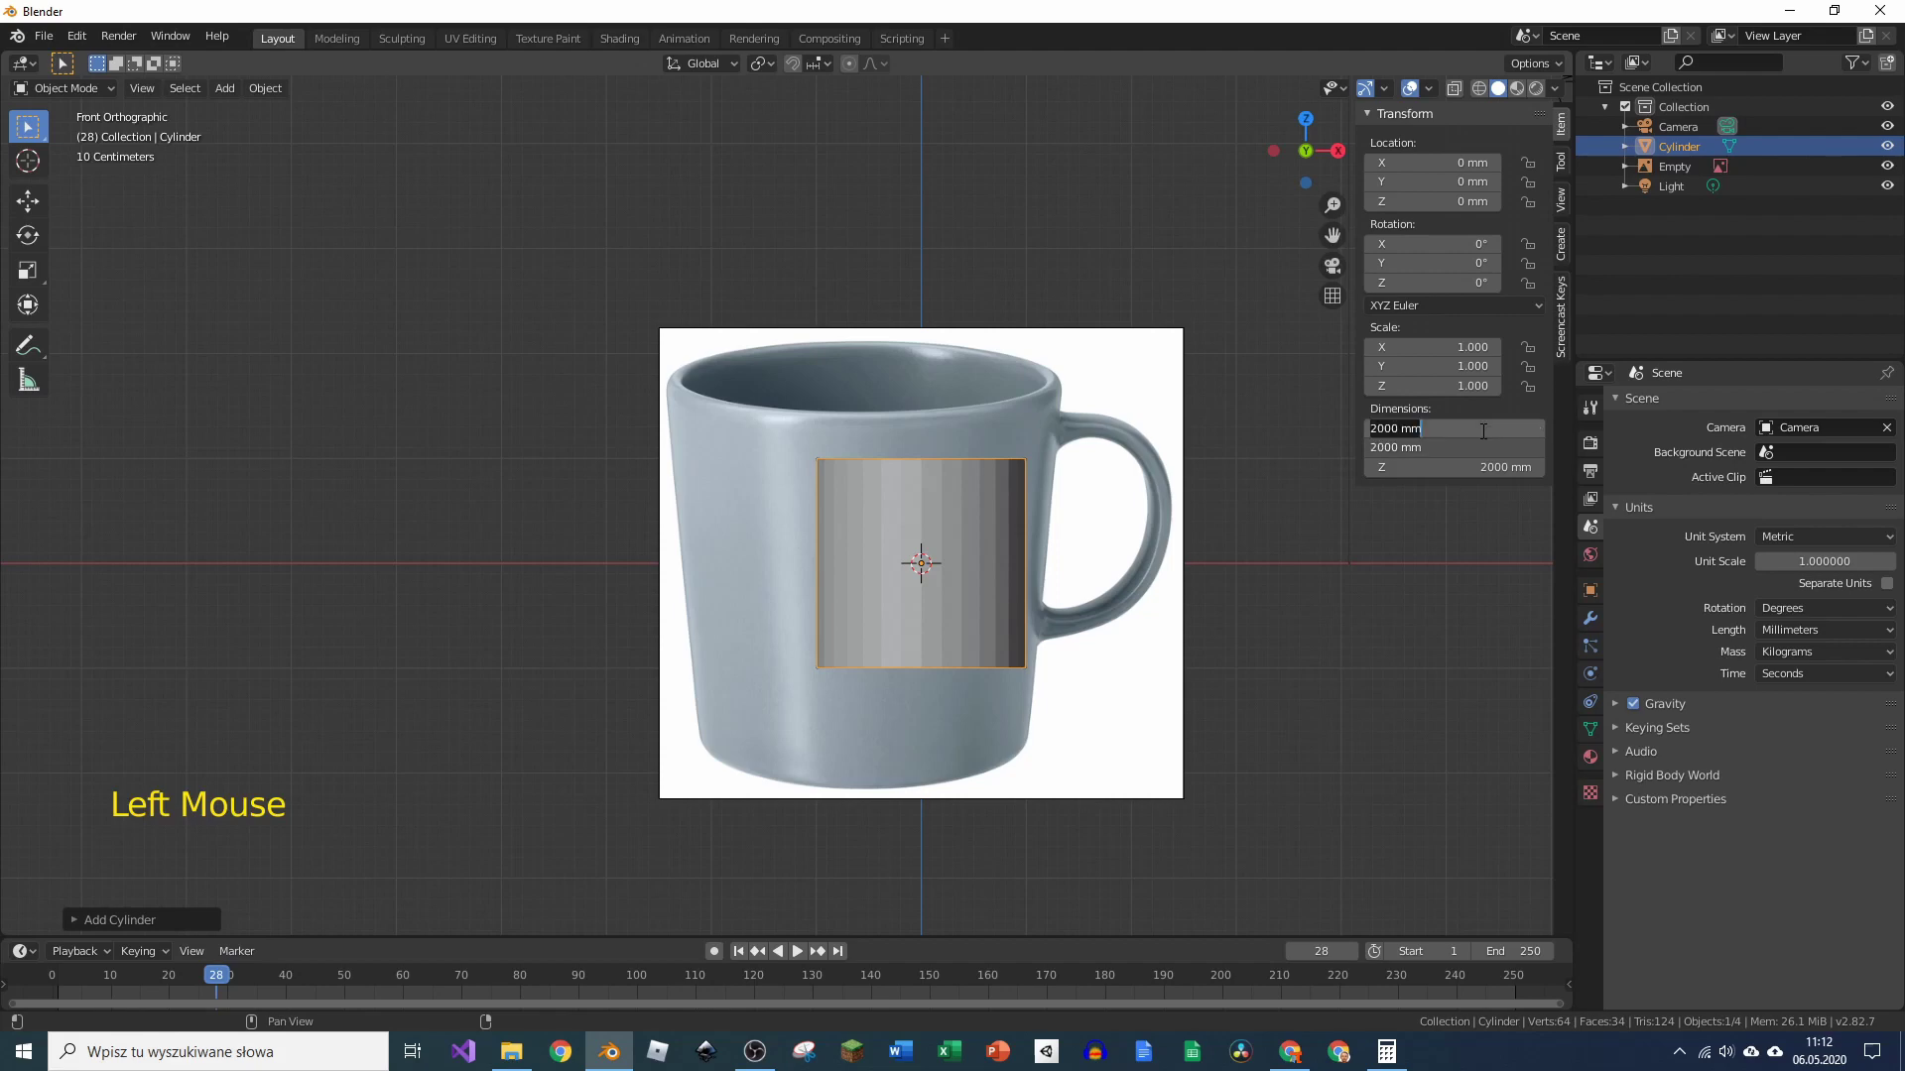
{"action": "key", "text": "KP_0"}
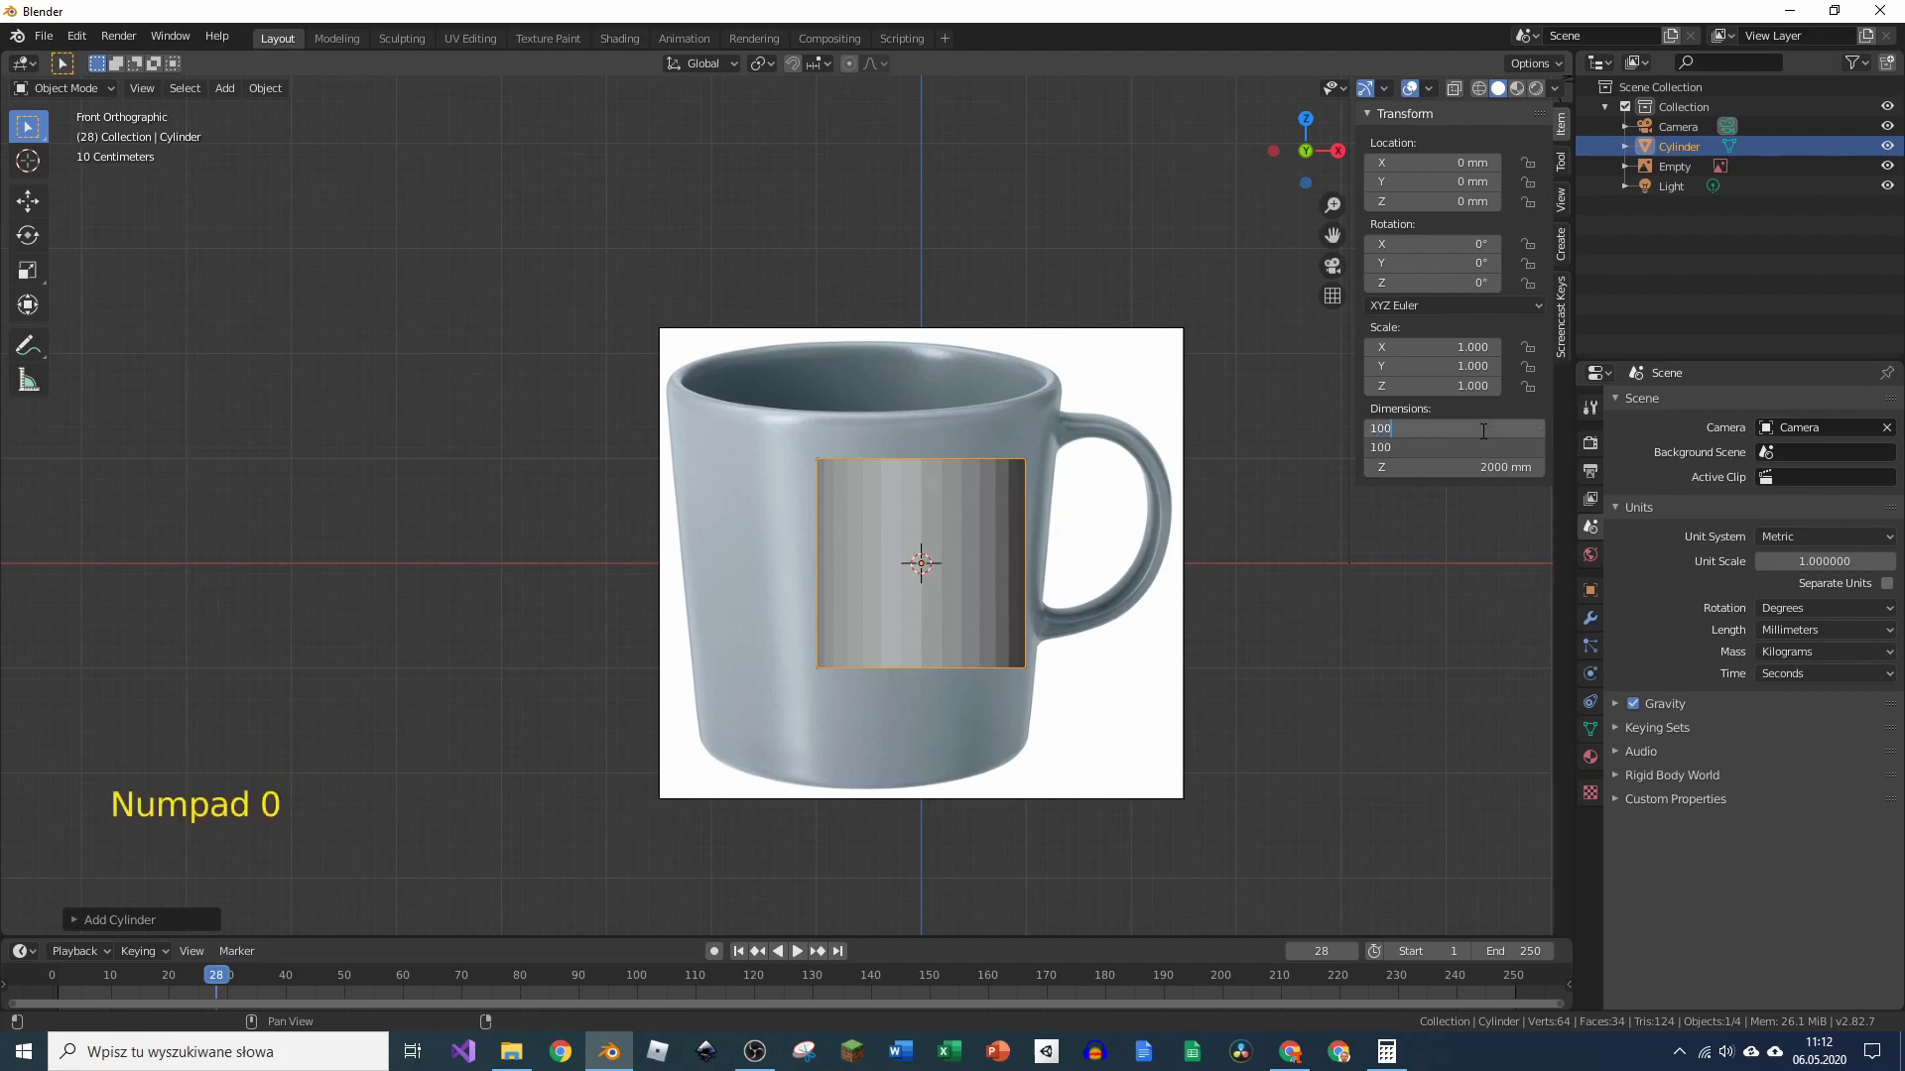
{"action": "key", "text": "KP_0"}
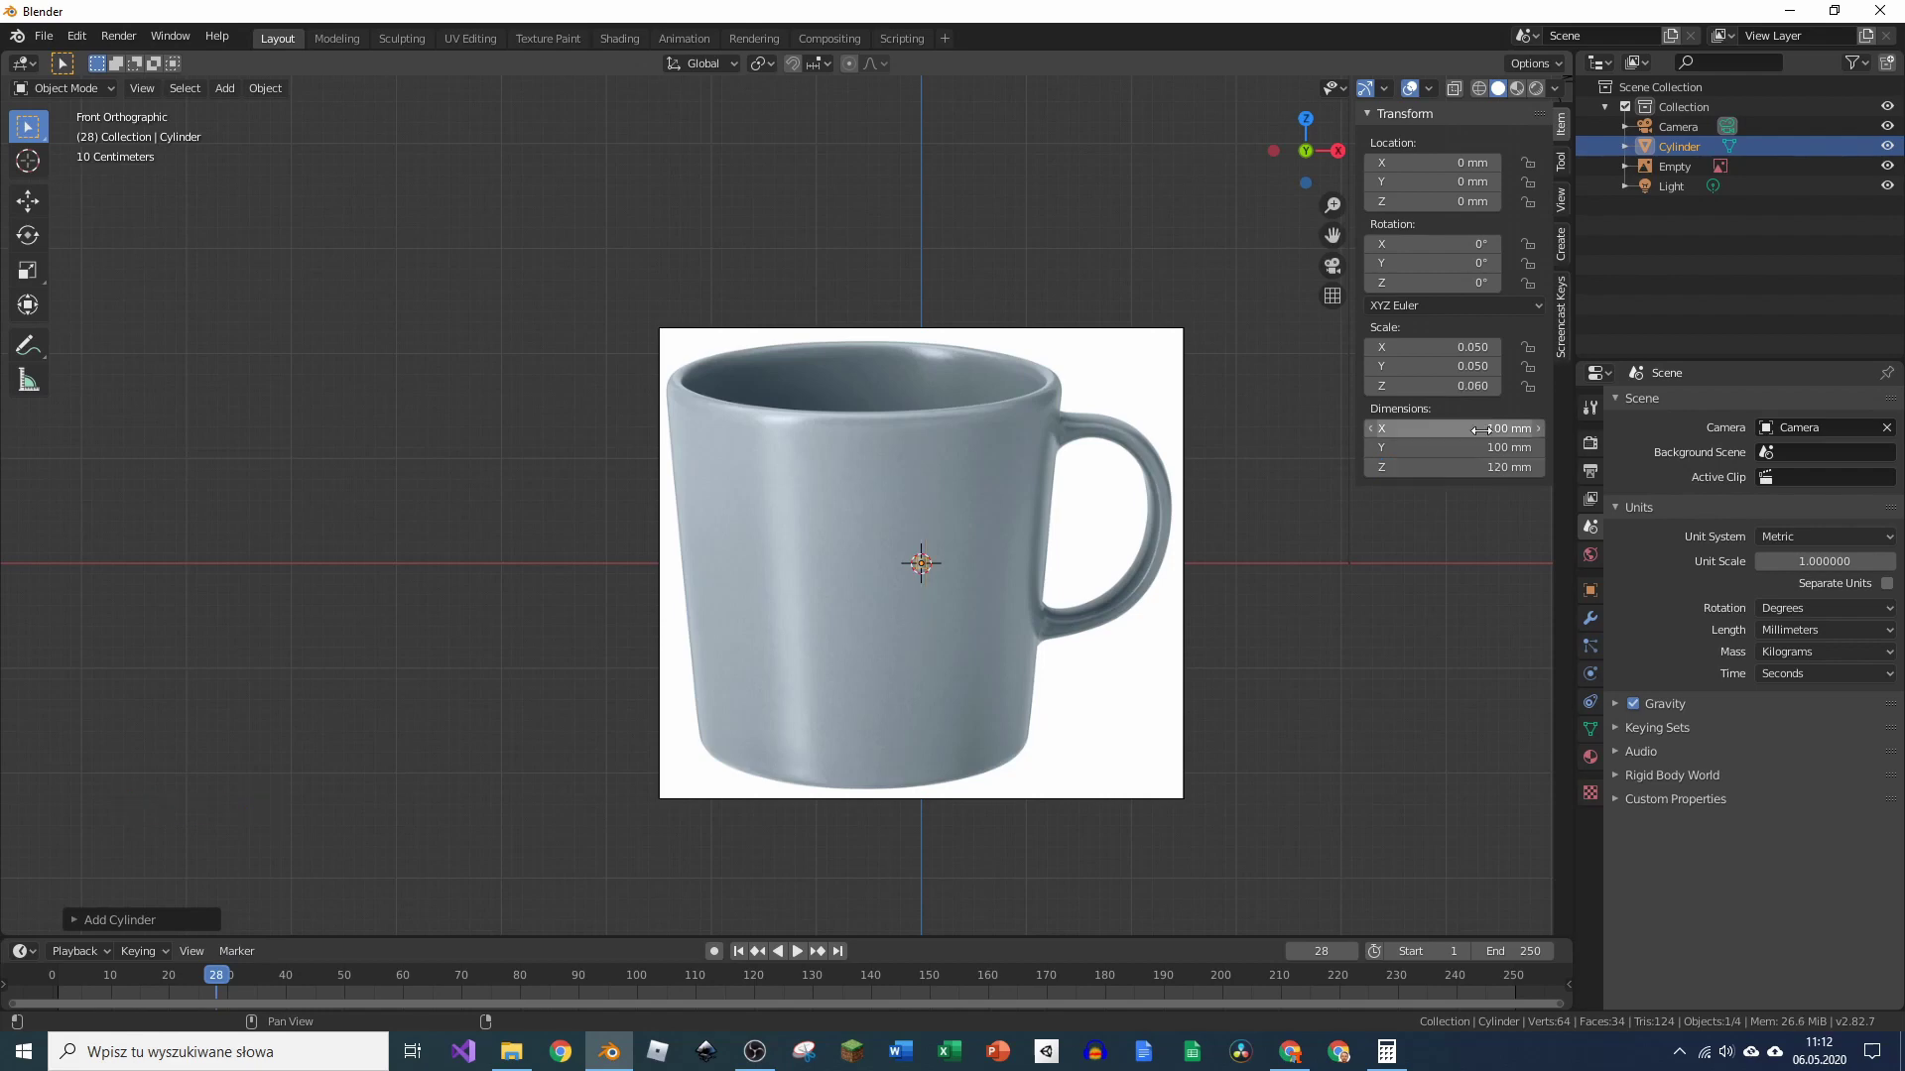
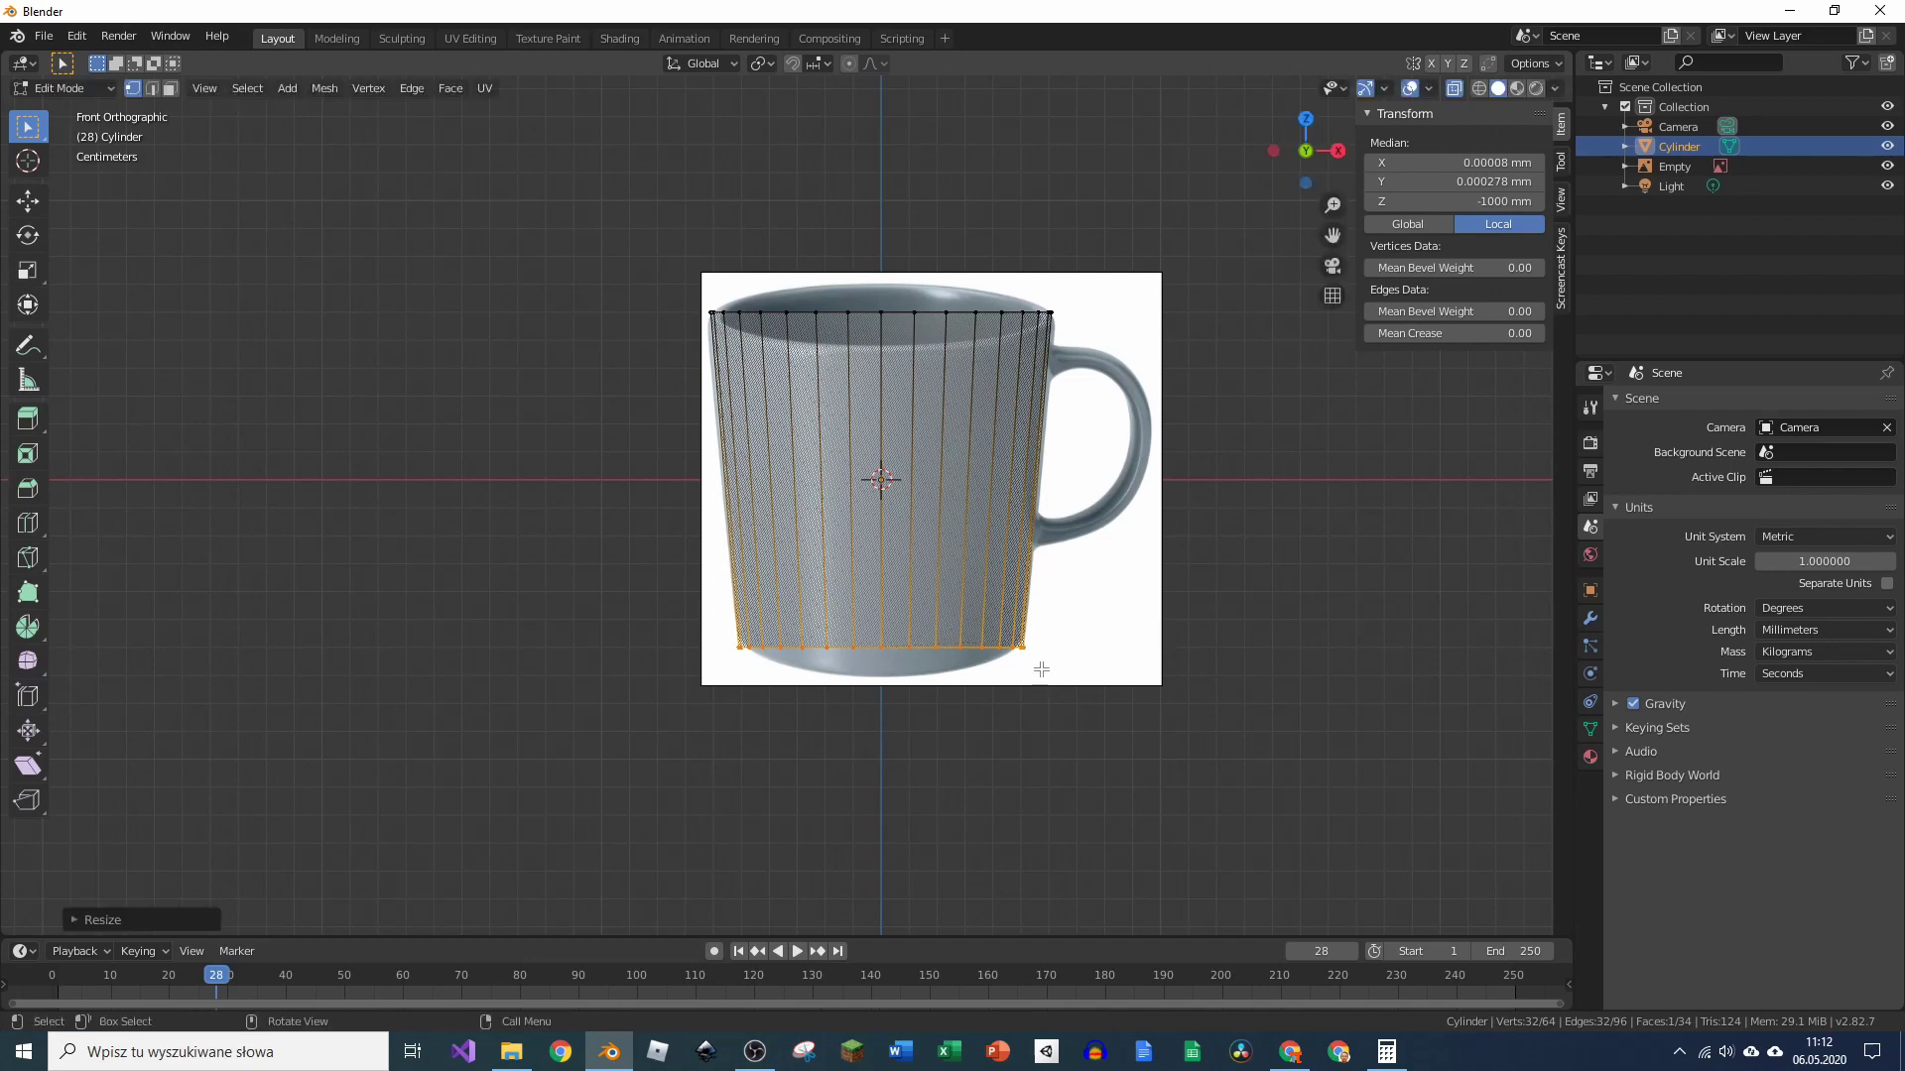
Step: Move the bottom ring and widen the top ring to match the mug's 123 × 117 mm tapered outline
{"action": "key", "text": "g"}
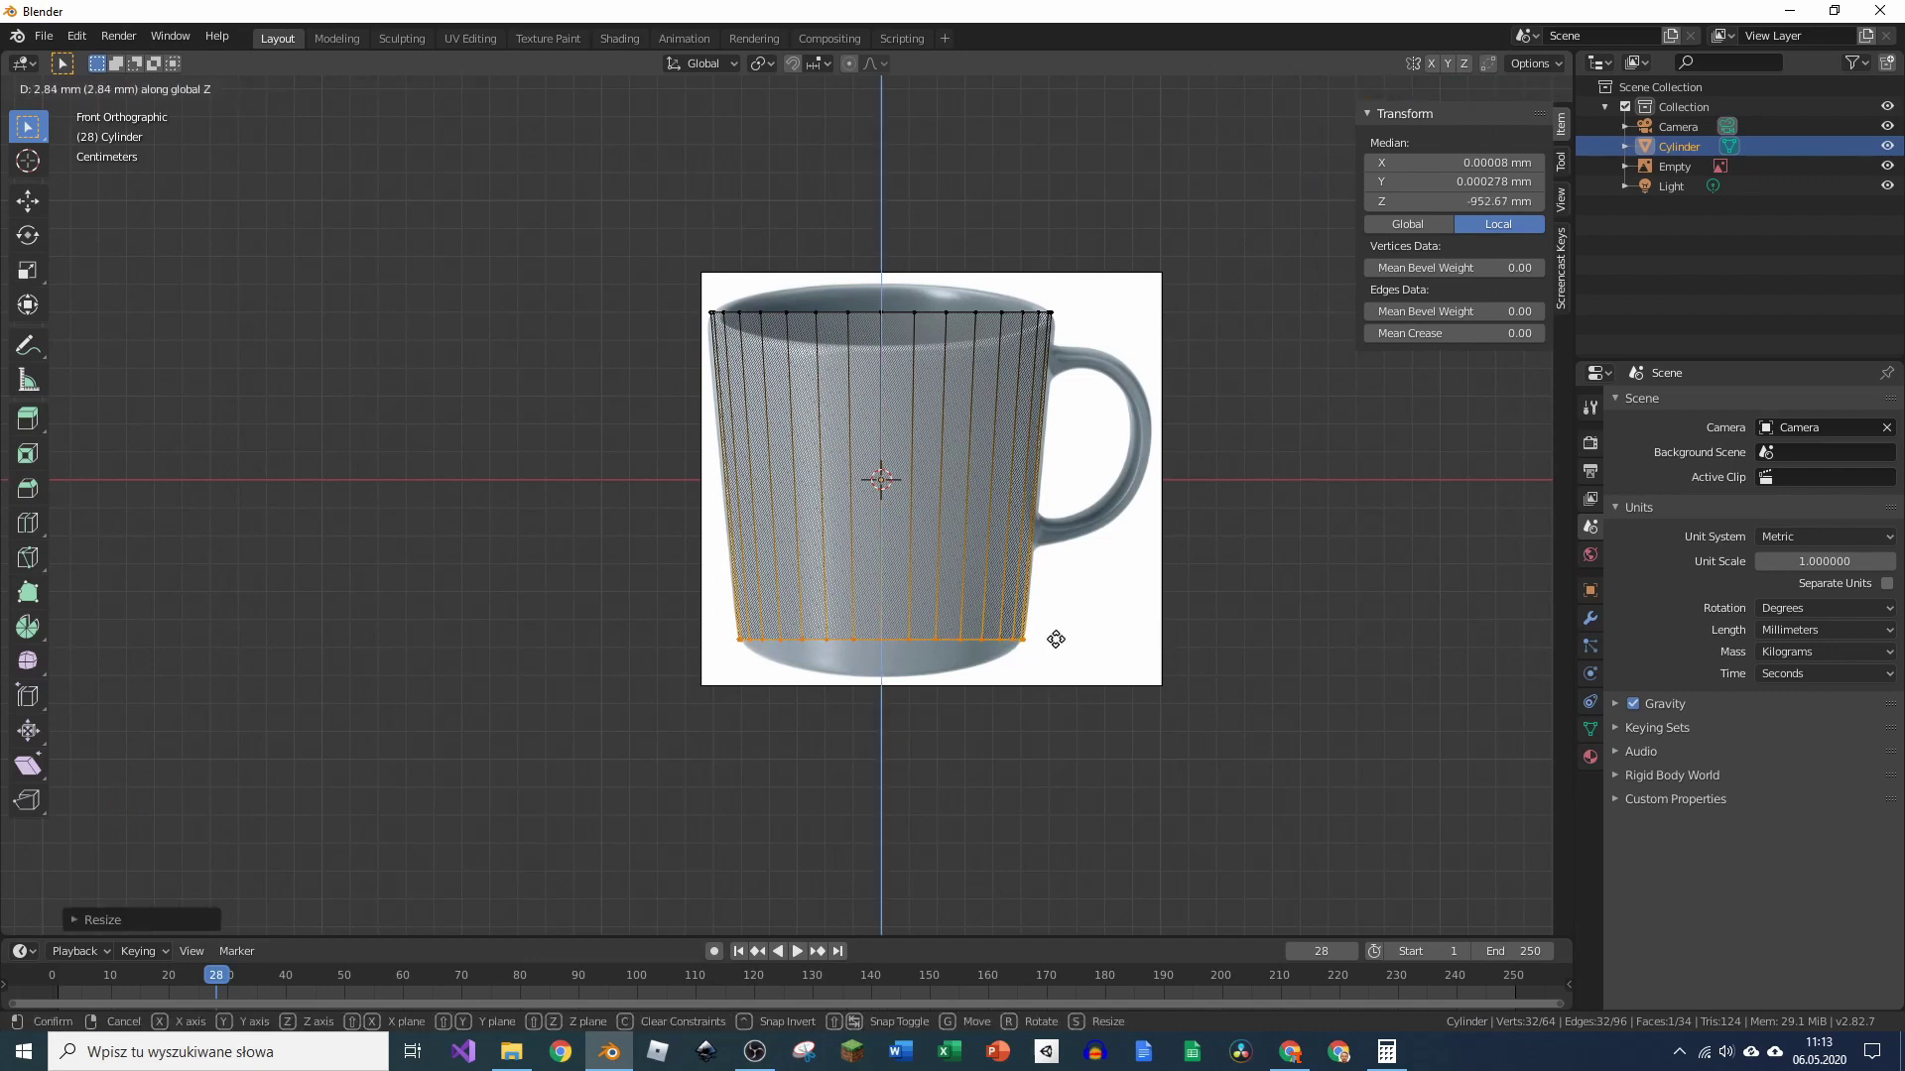
{"action": "key", "text": "s"}
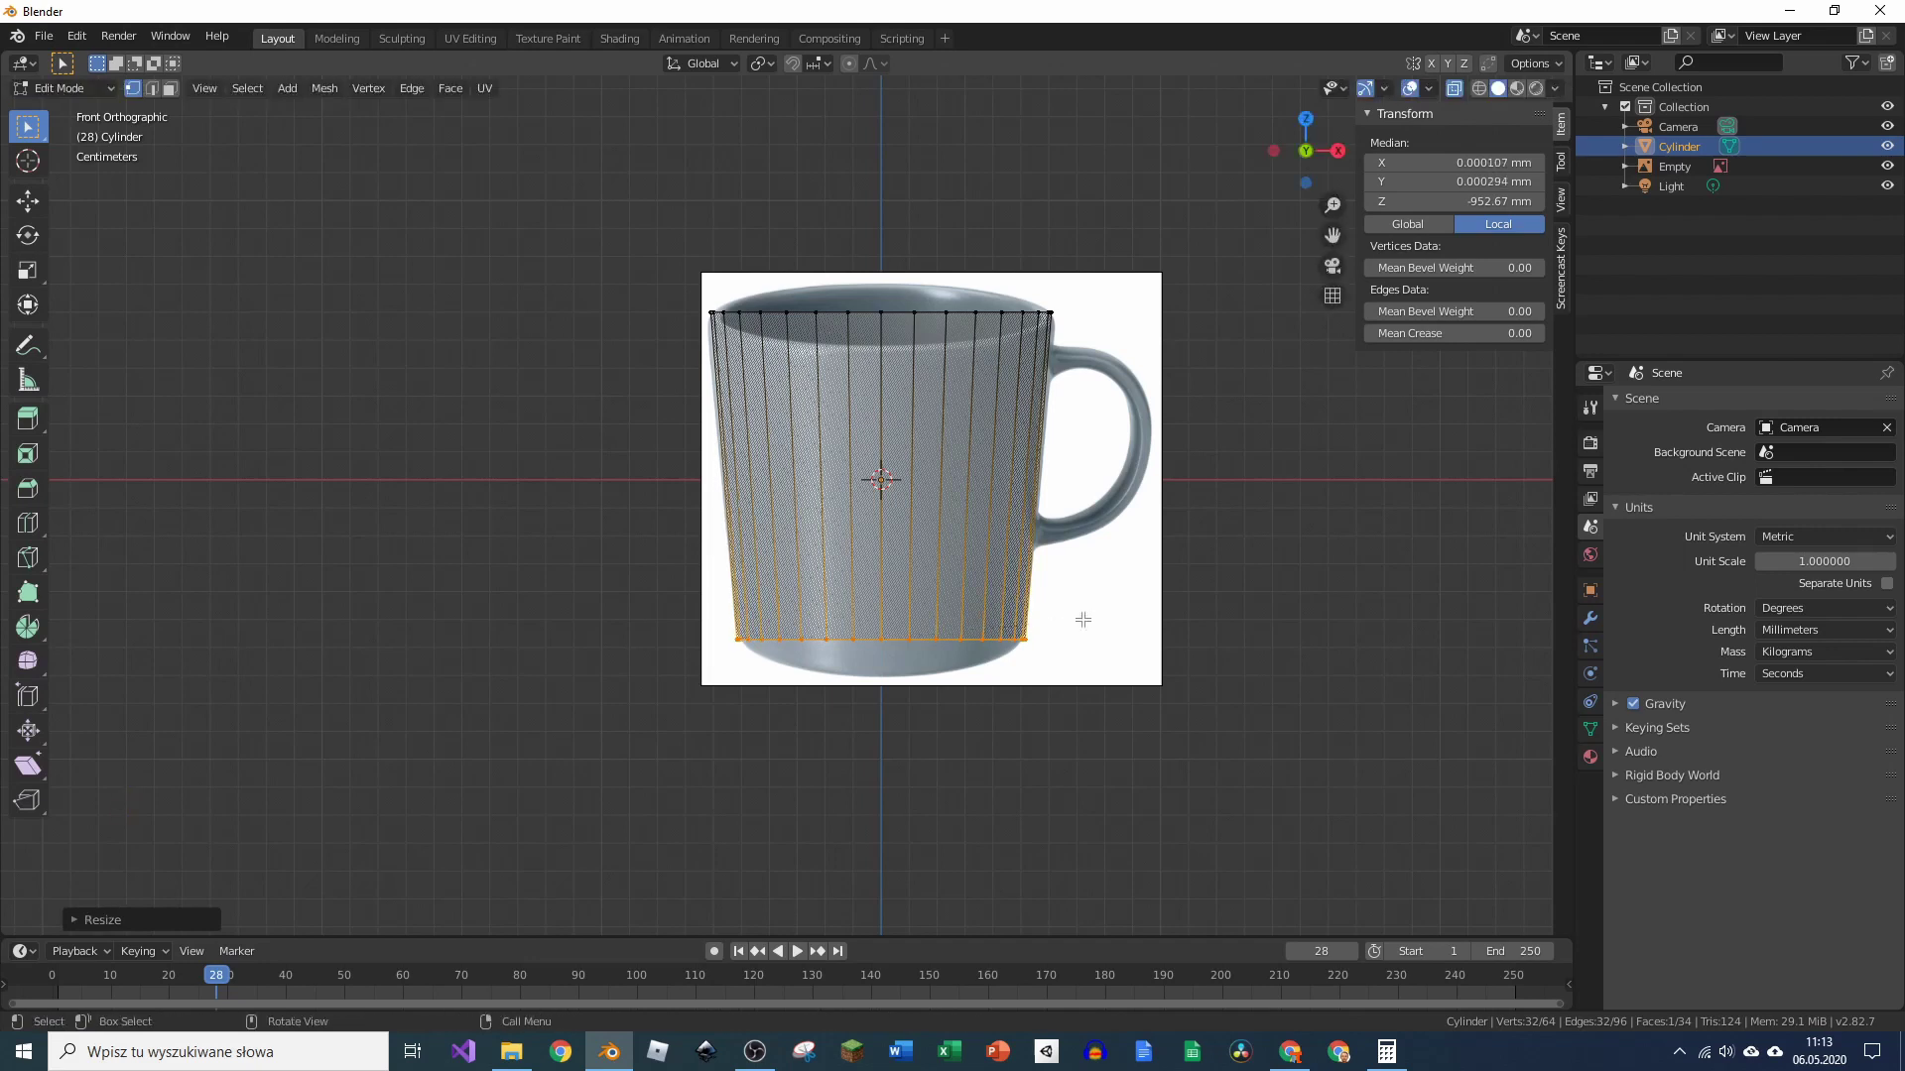
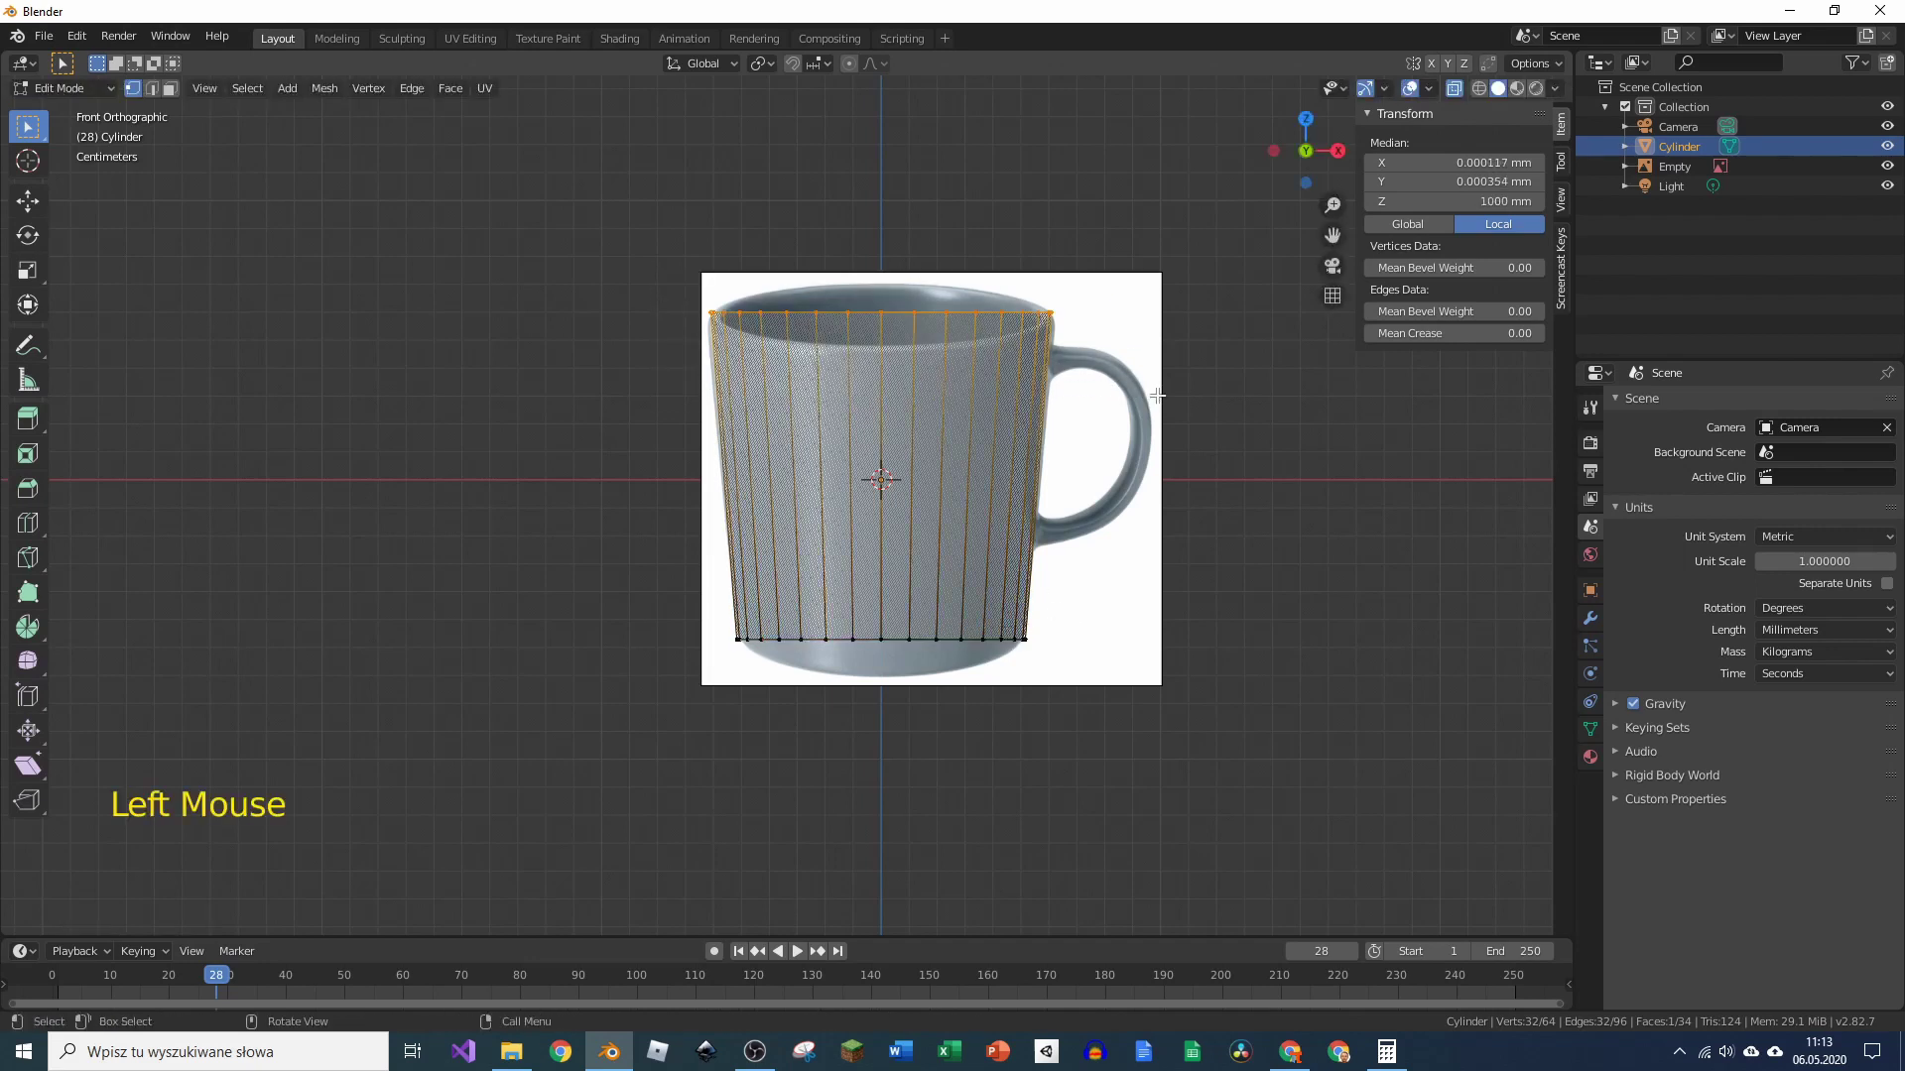
{"action": "key", "text": "s"}
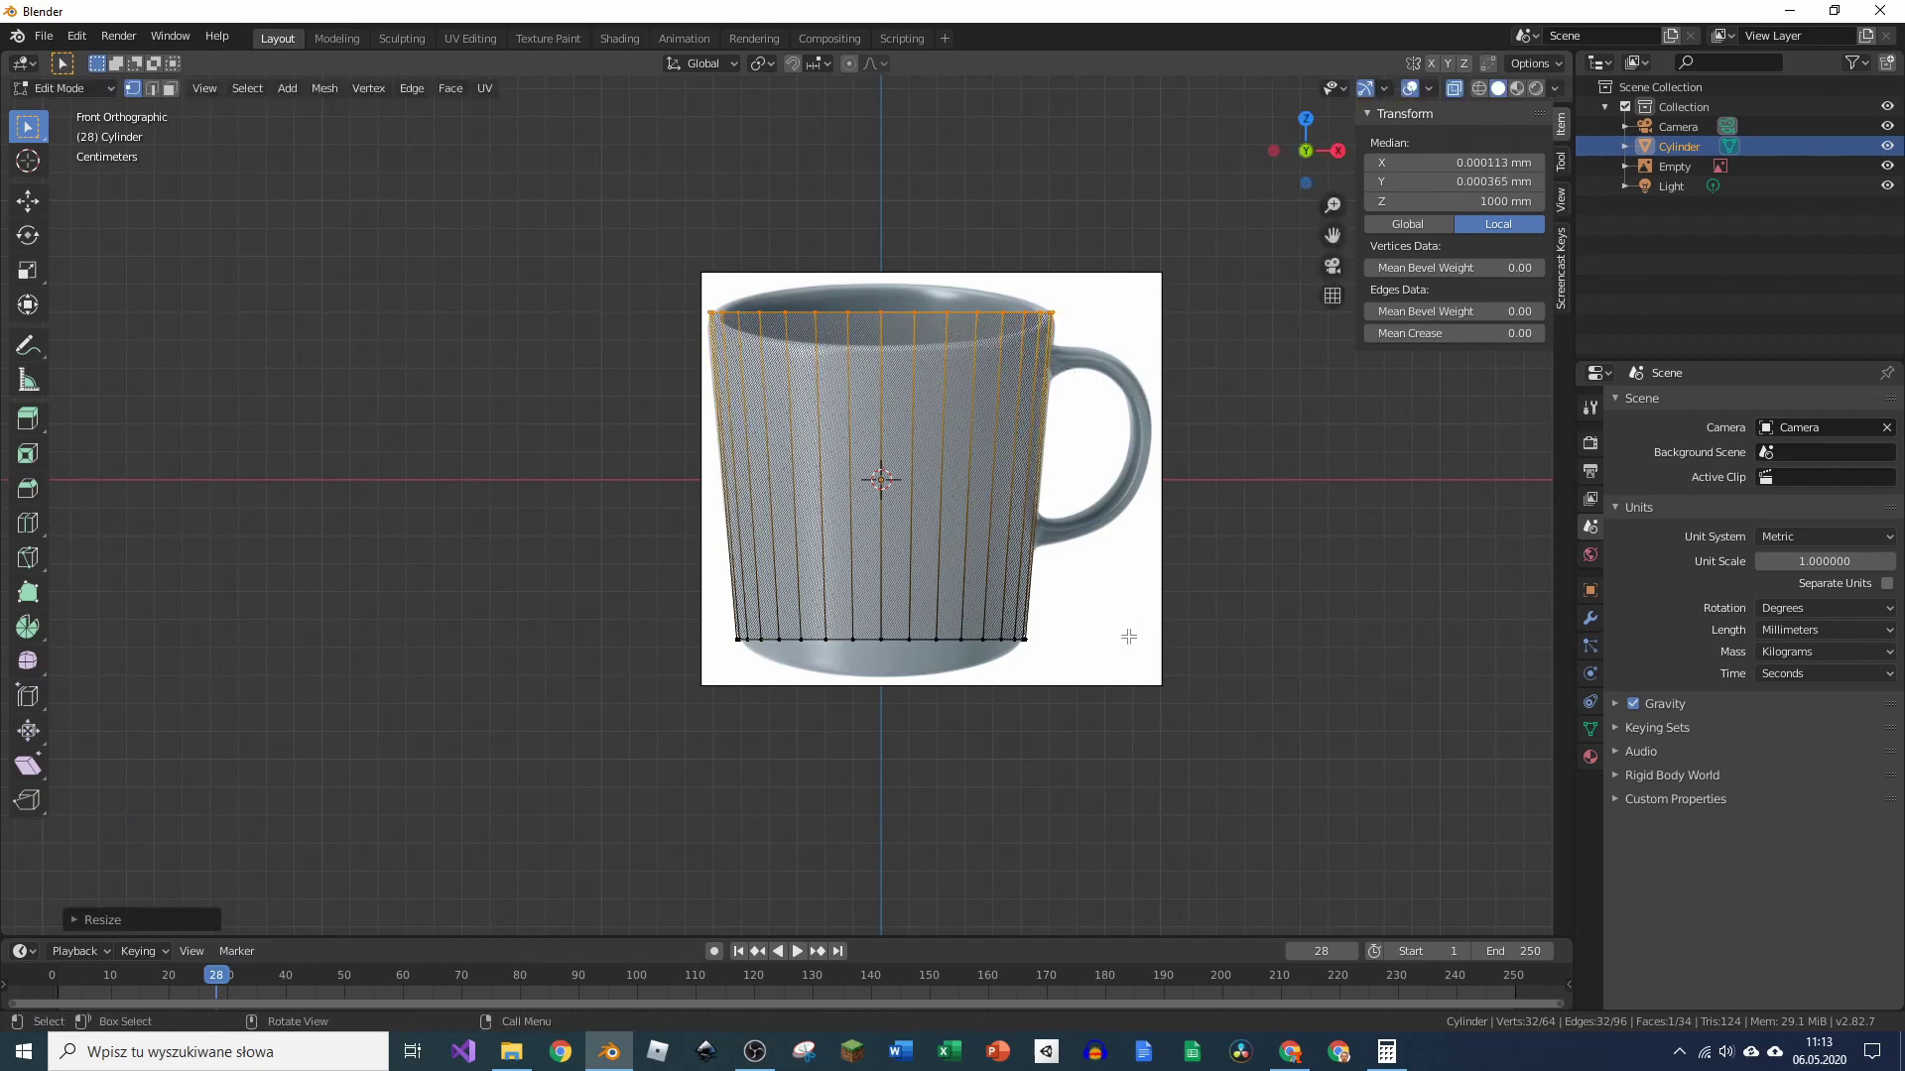
{"action": "key", "text": "Tab"}
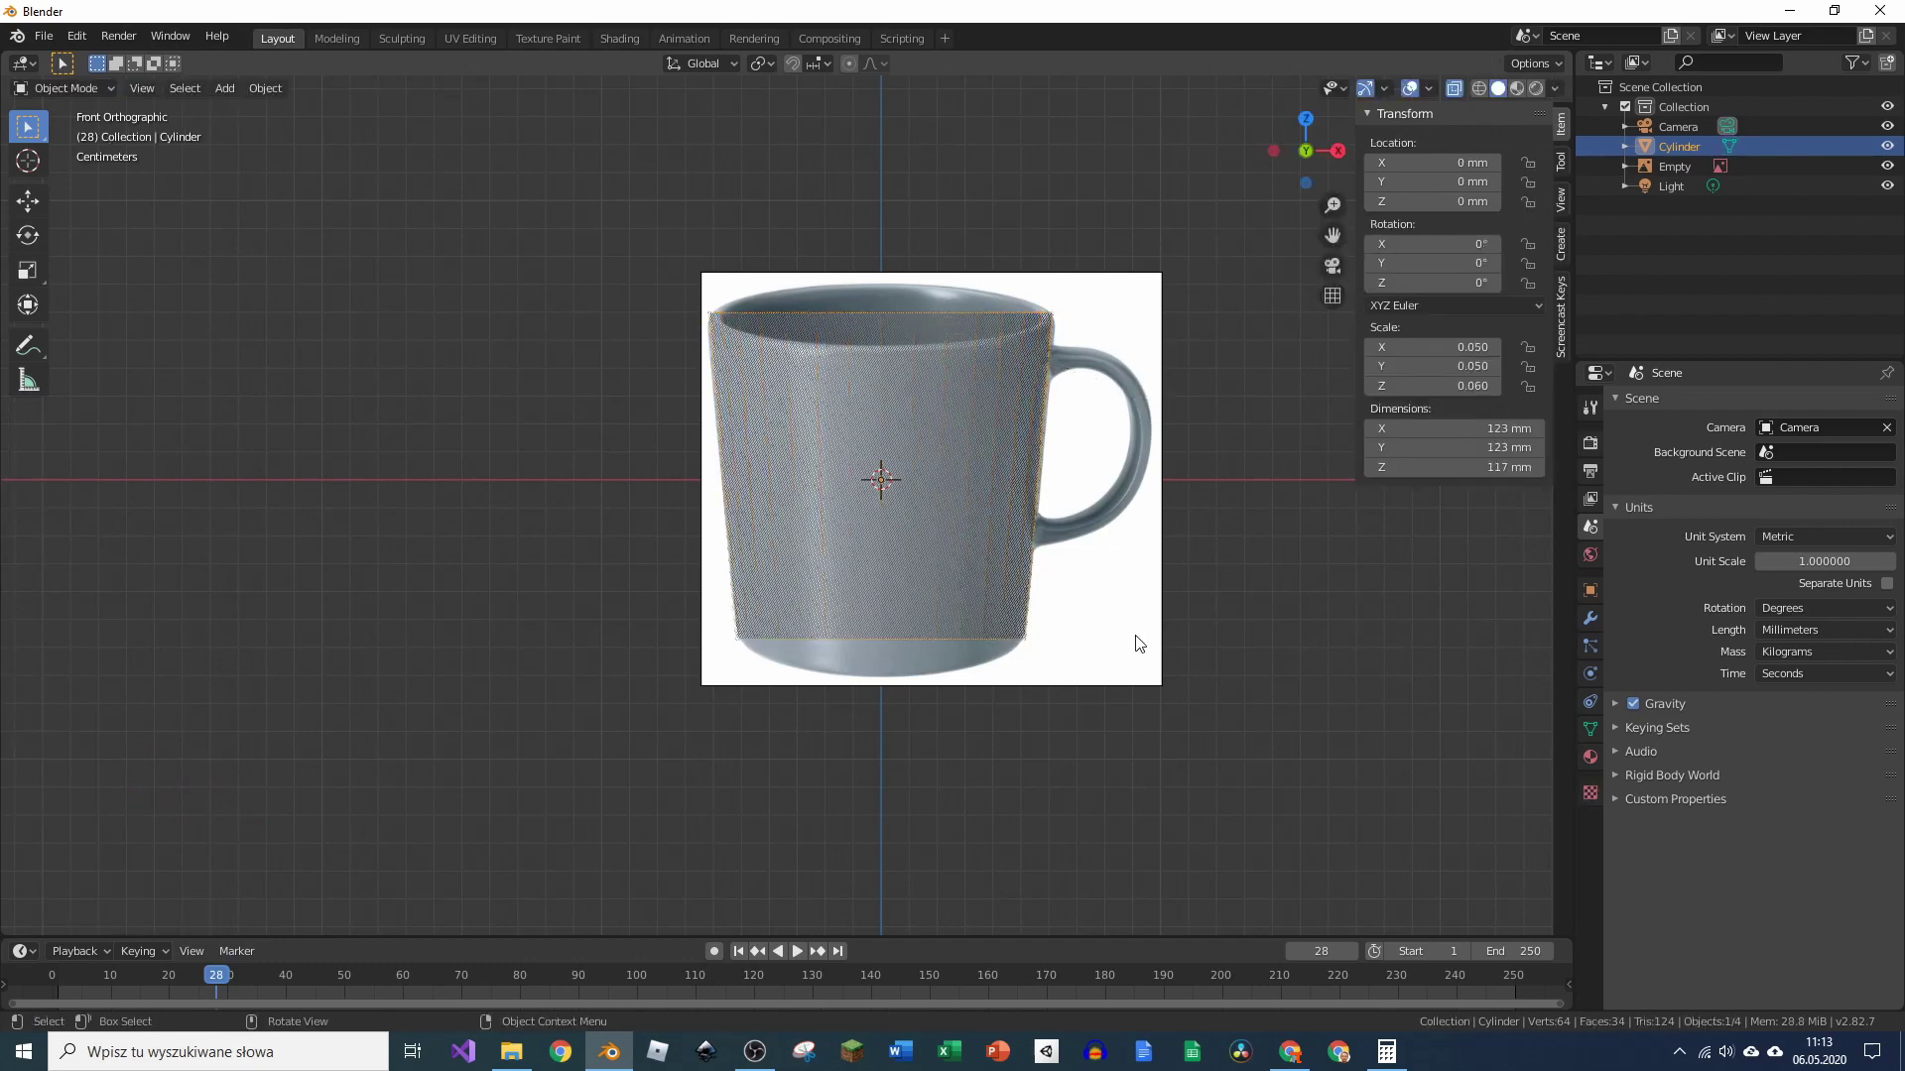
Step: Select the cylinder and delete its top face to open the cup
{"action": "scroll", "scroll_direction": "up", "scroll_amount": 3}
{"action": "middle_click", "coordinate": [1102, 397]}
{"action": "scroll", "scroll_direction": "down", "scroll_amount": 3}
{"action": "scroll", "scroll_direction": "up", "scroll_amount": 3}
{"action": "middle_click", "coordinate": [1162, 404]}
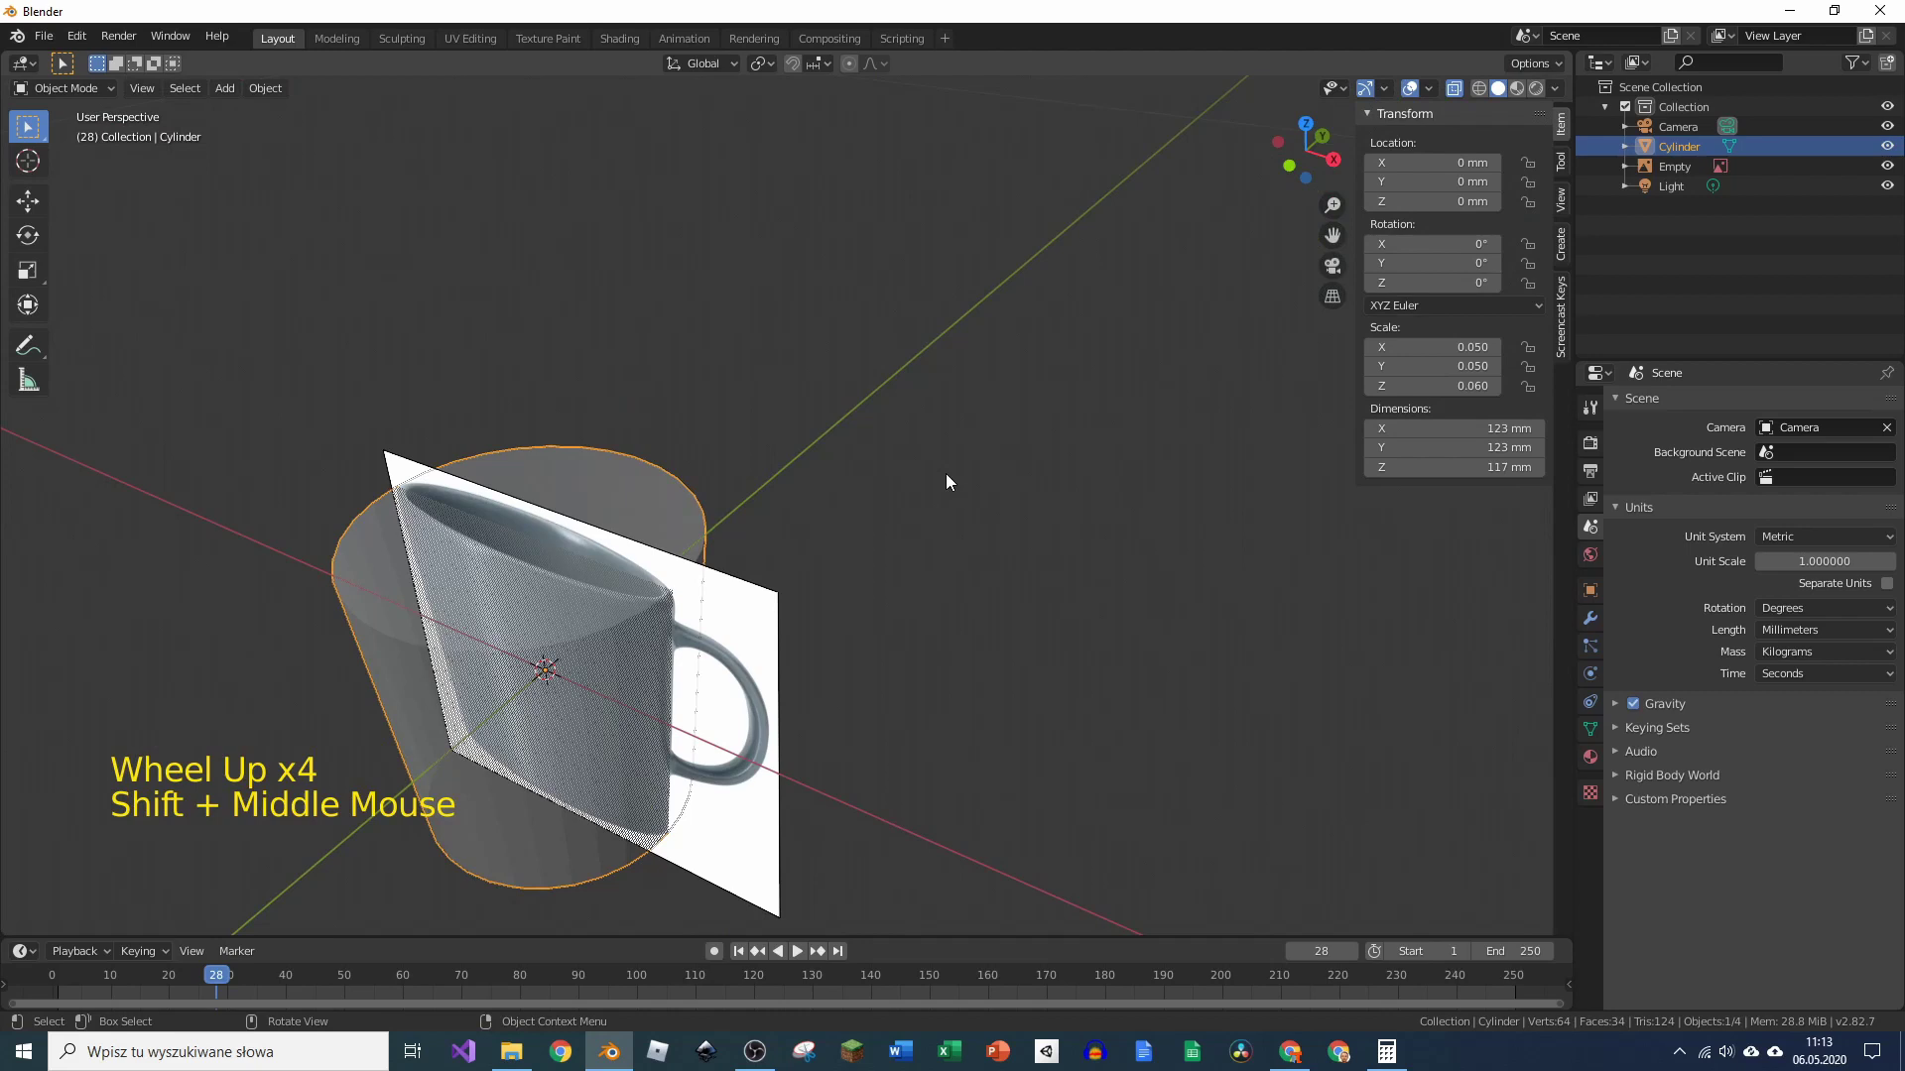
{"action": "left_click", "coordinate": [1454, 95]}
{"action": "middle_click", "coordinate": [606, 657]}
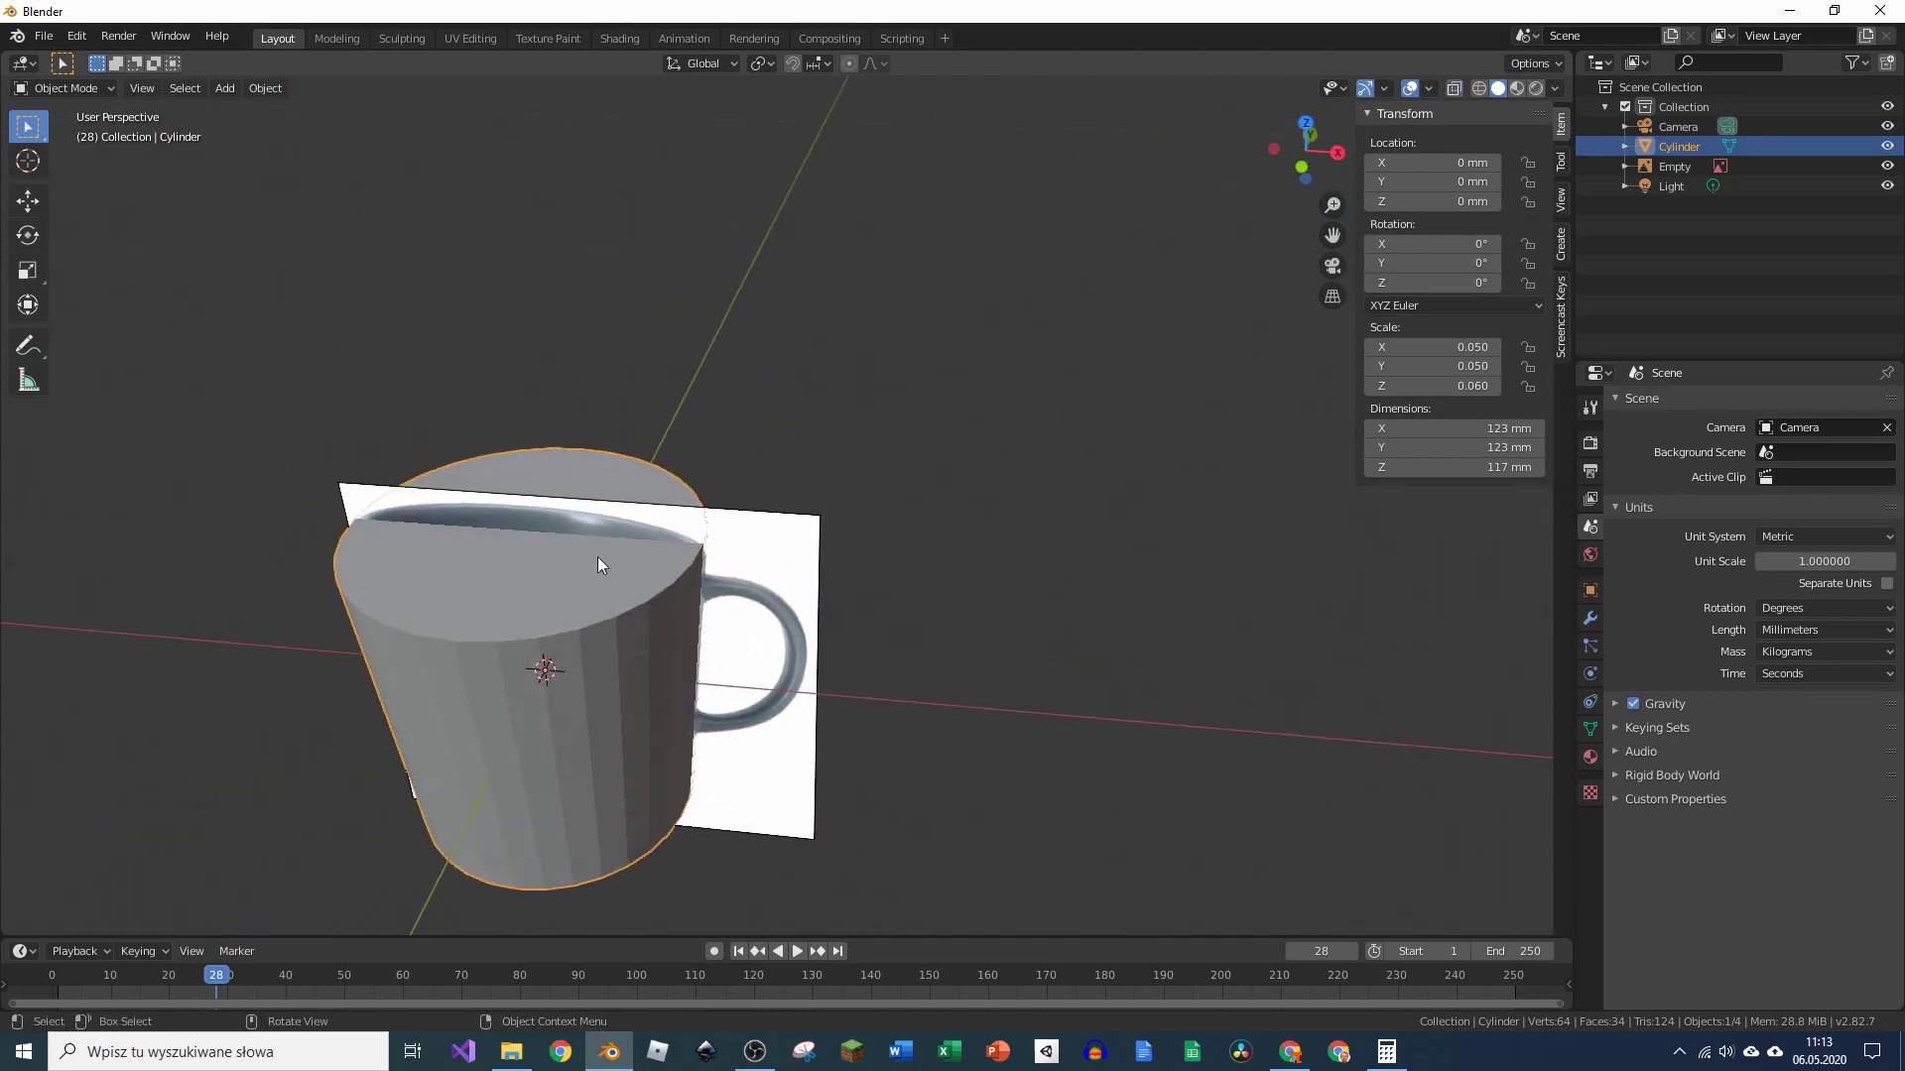
{"action": "key", "text": "Tab"}
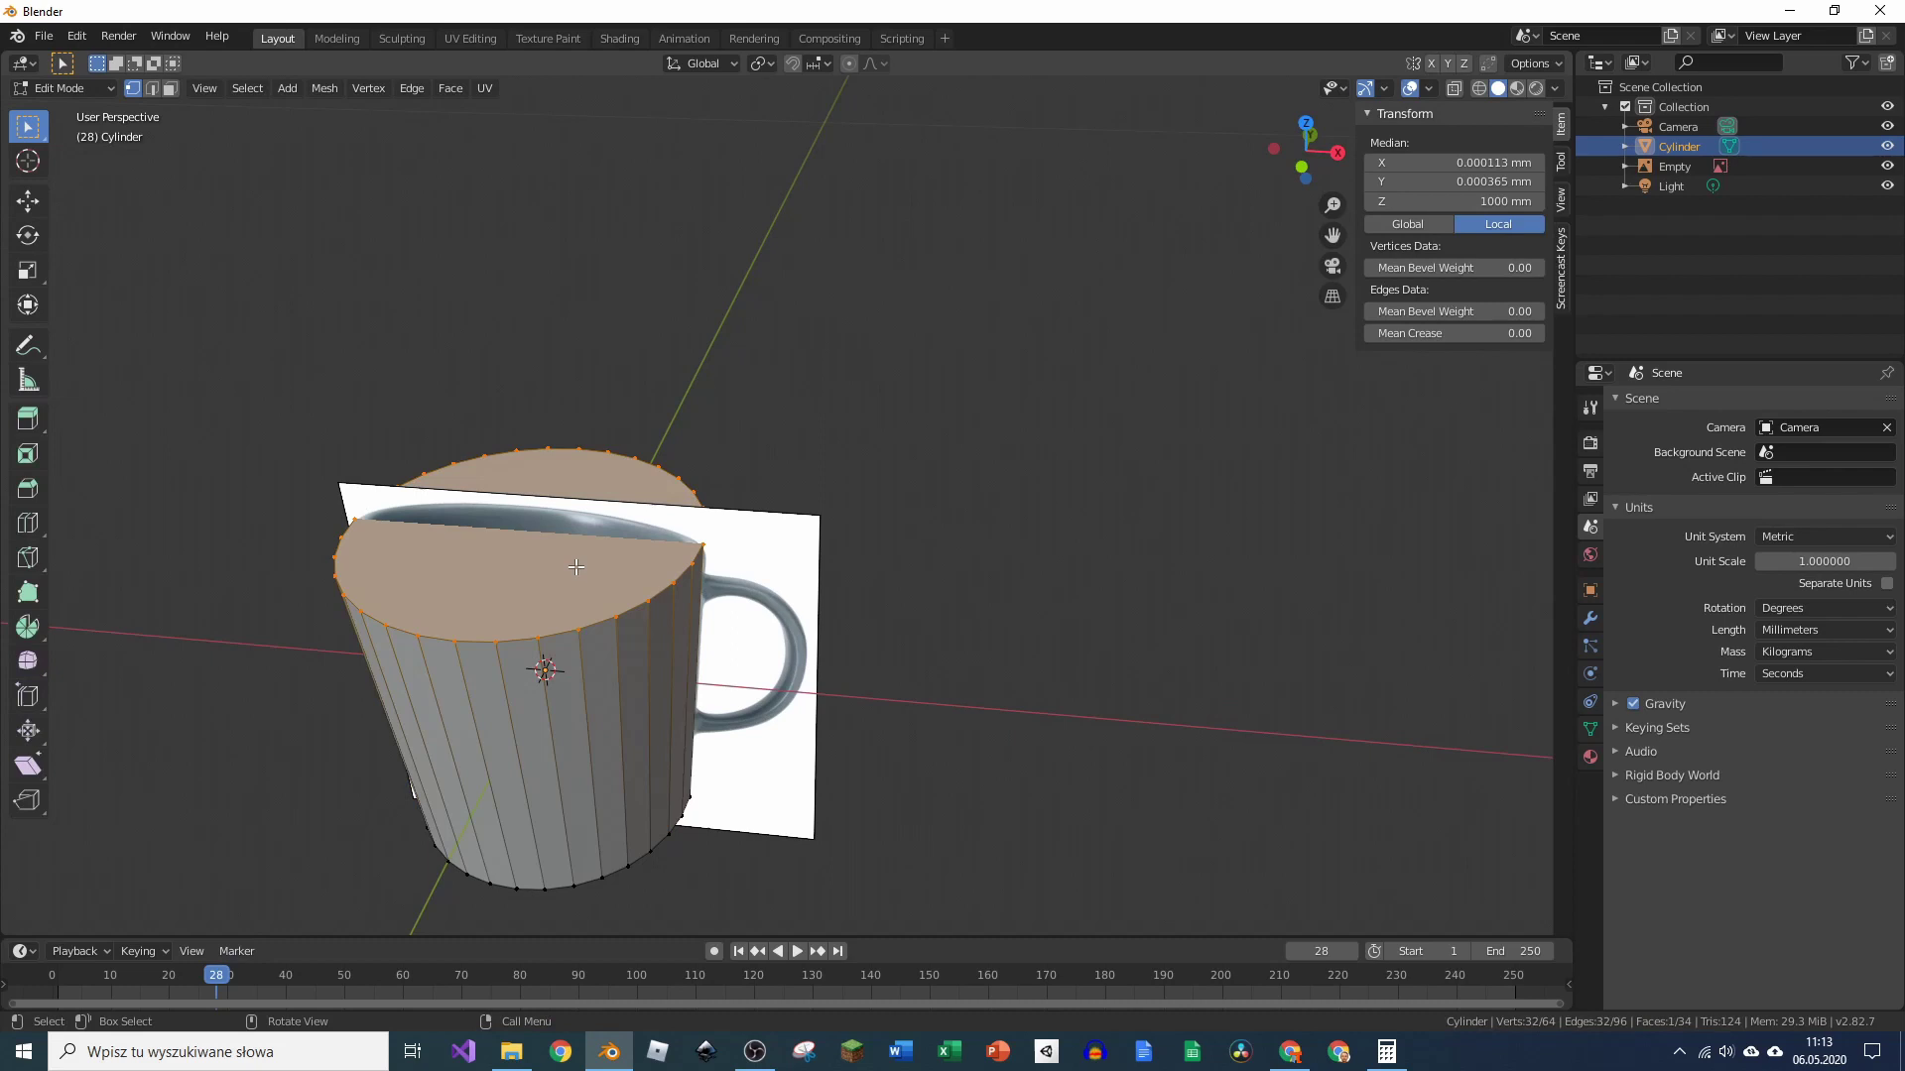
{"action": "key", "text": "Delete"}
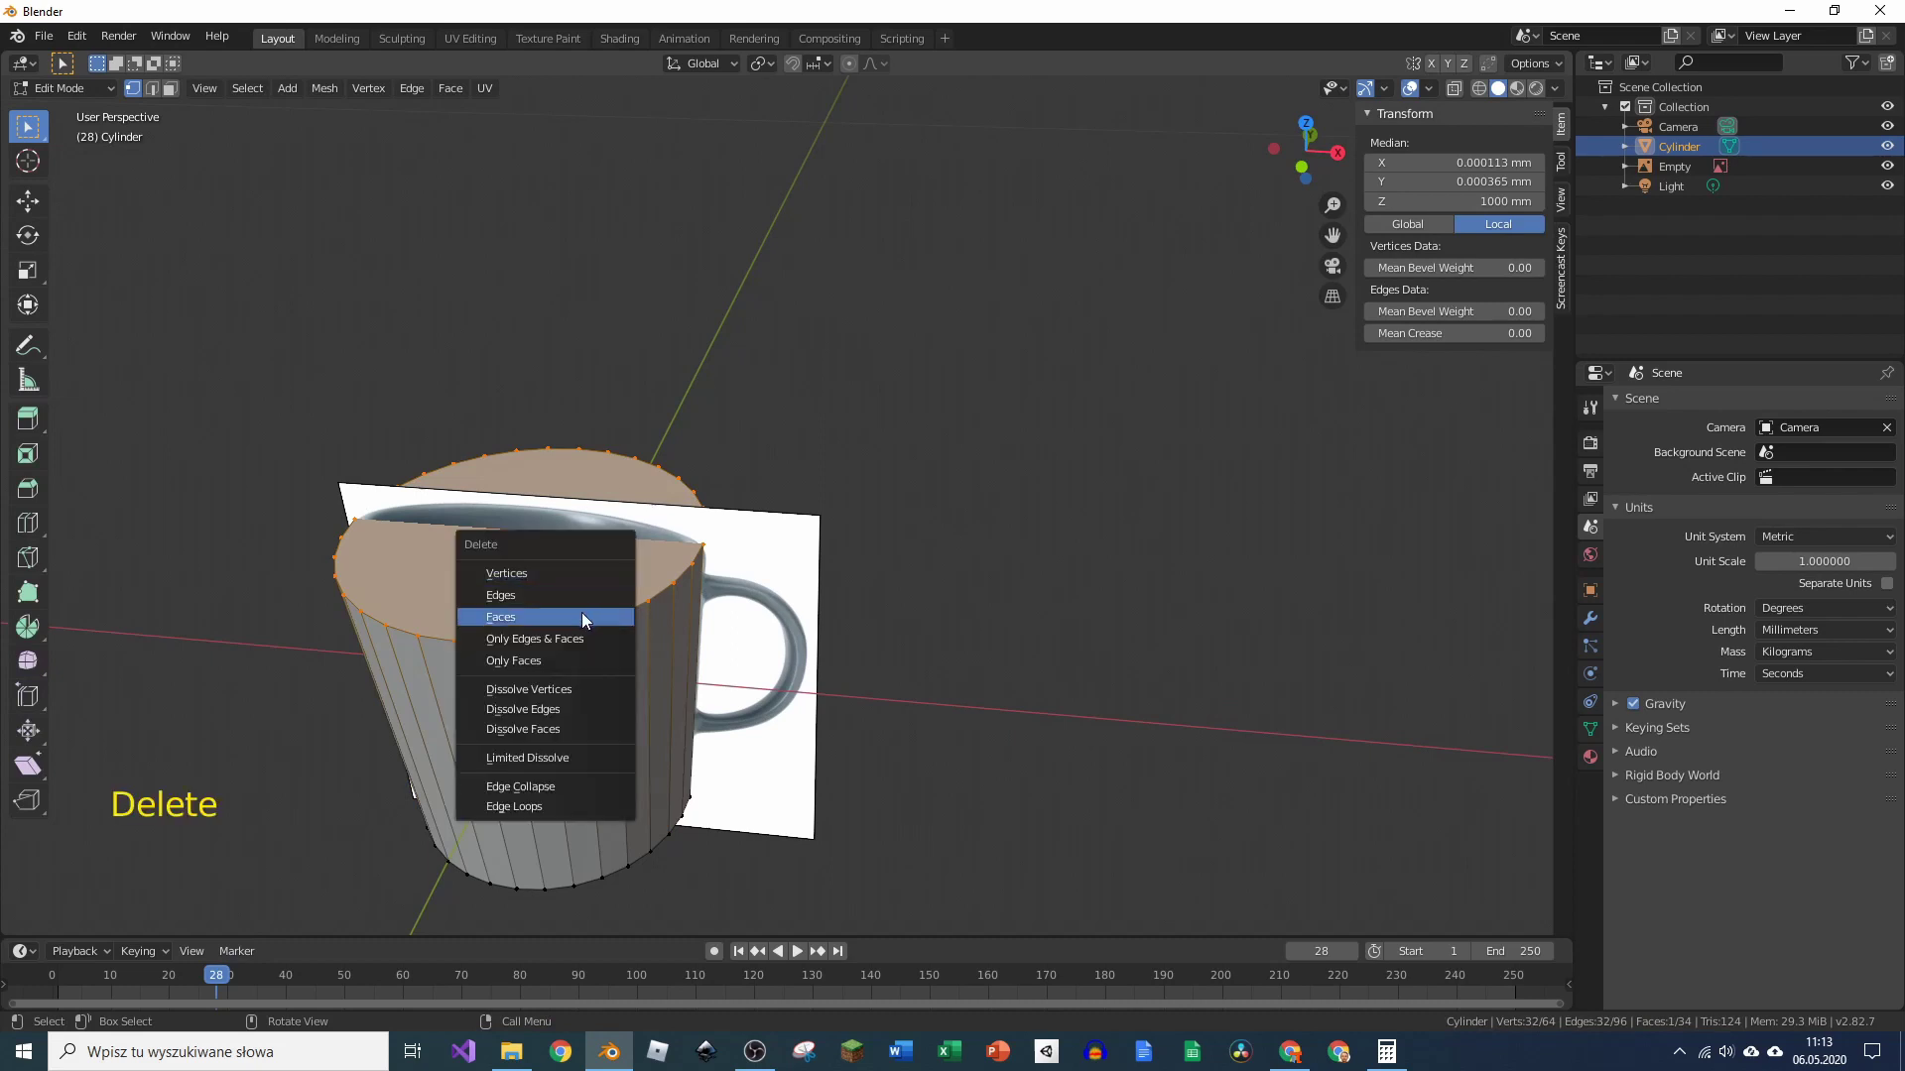
{"action": "middle_click", "coordinate": [1603, 626]}
{"action": "left_click", "coordinate": [1603, 629]}
Step: Apply the scale and bake a Solidify modifier giving the walls a 4 mm thickness
{"action": "left_click", "coordinate": [1707, 413]}
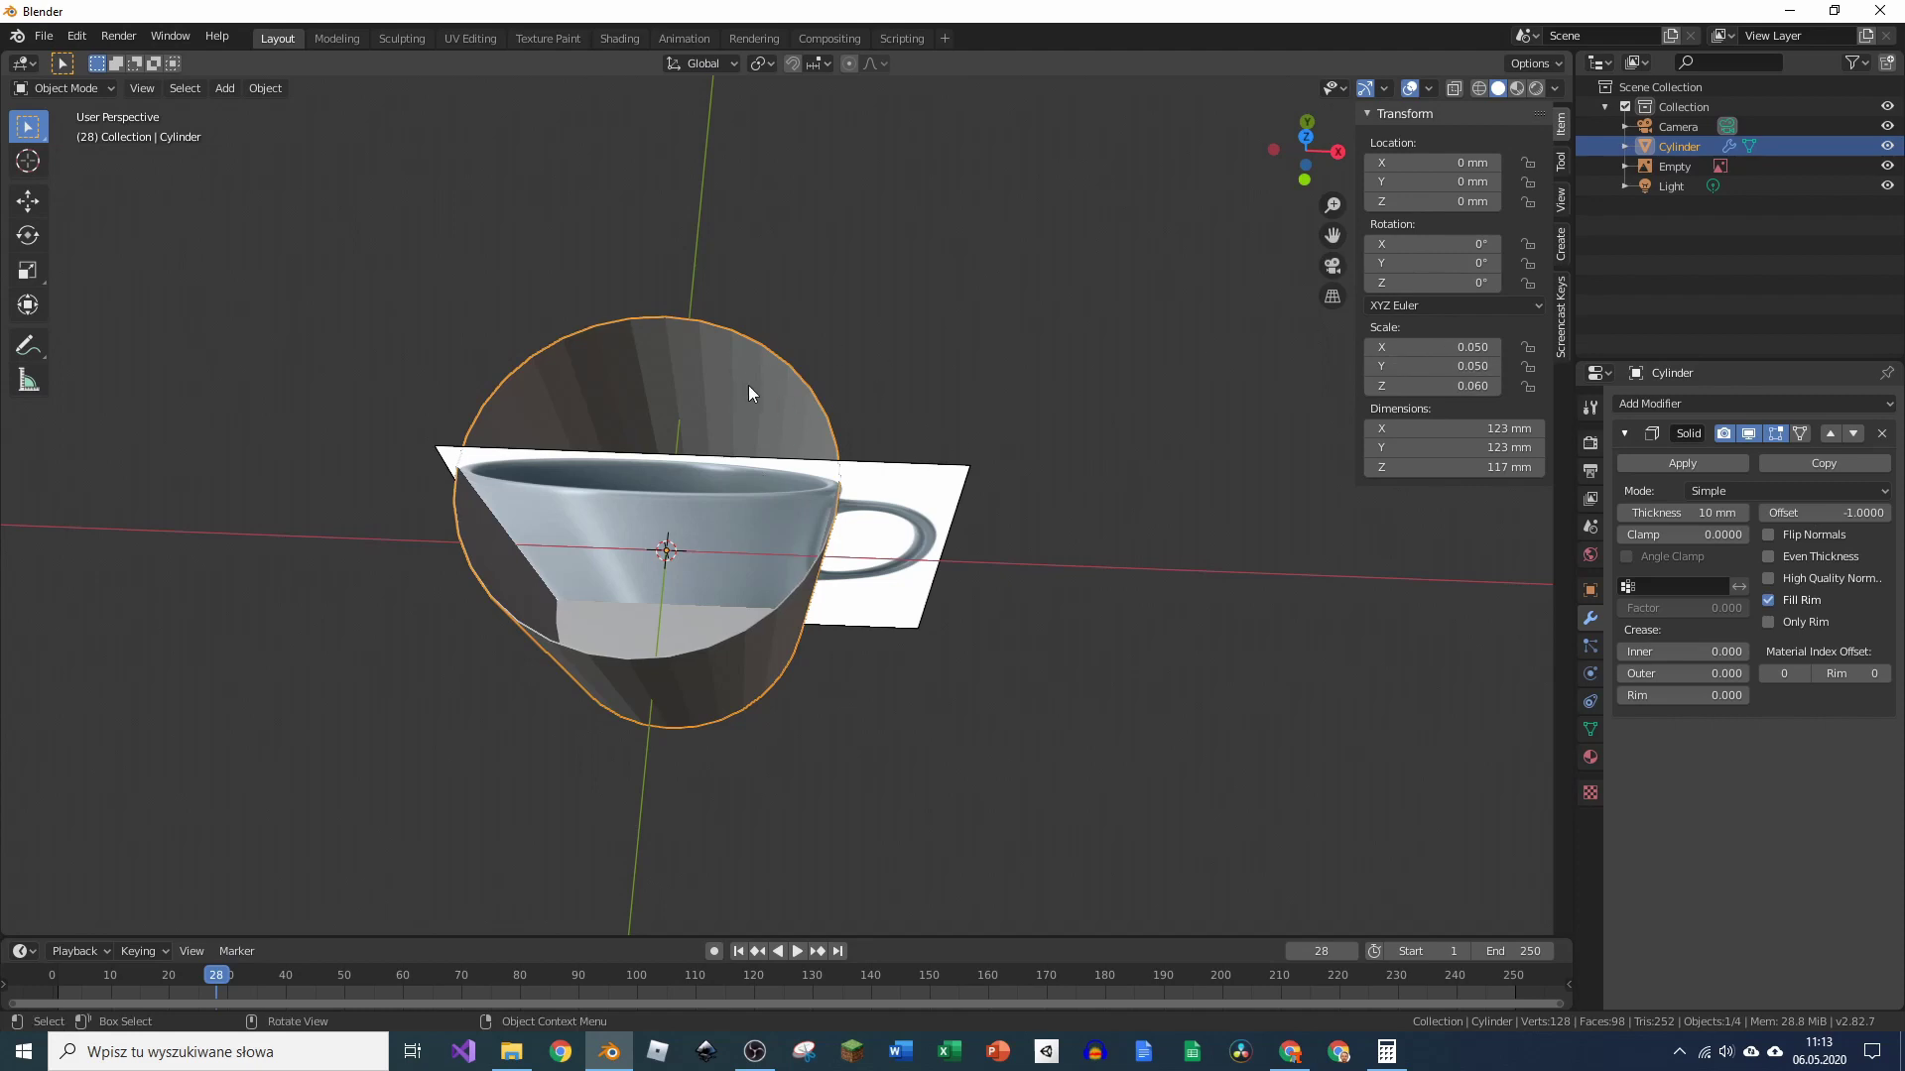
{"action": "key", "text": "ctrl+a"}
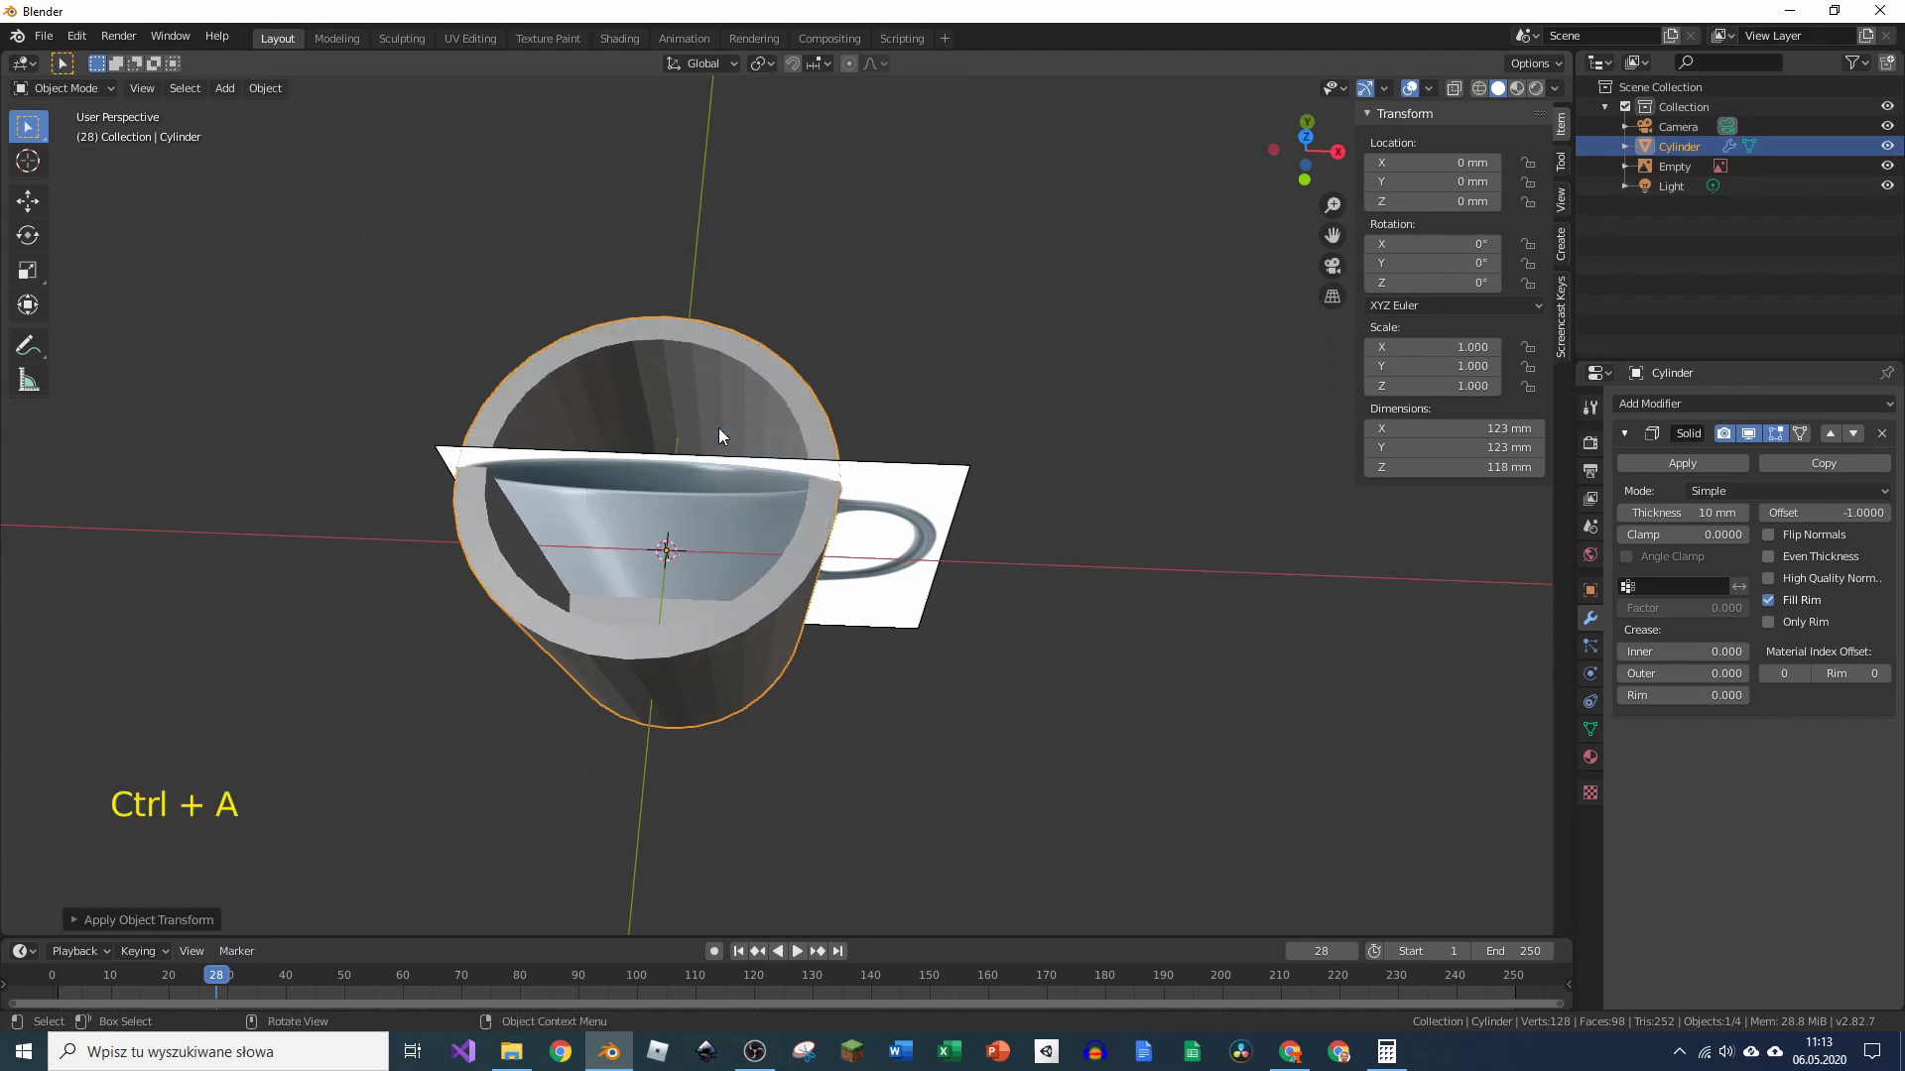
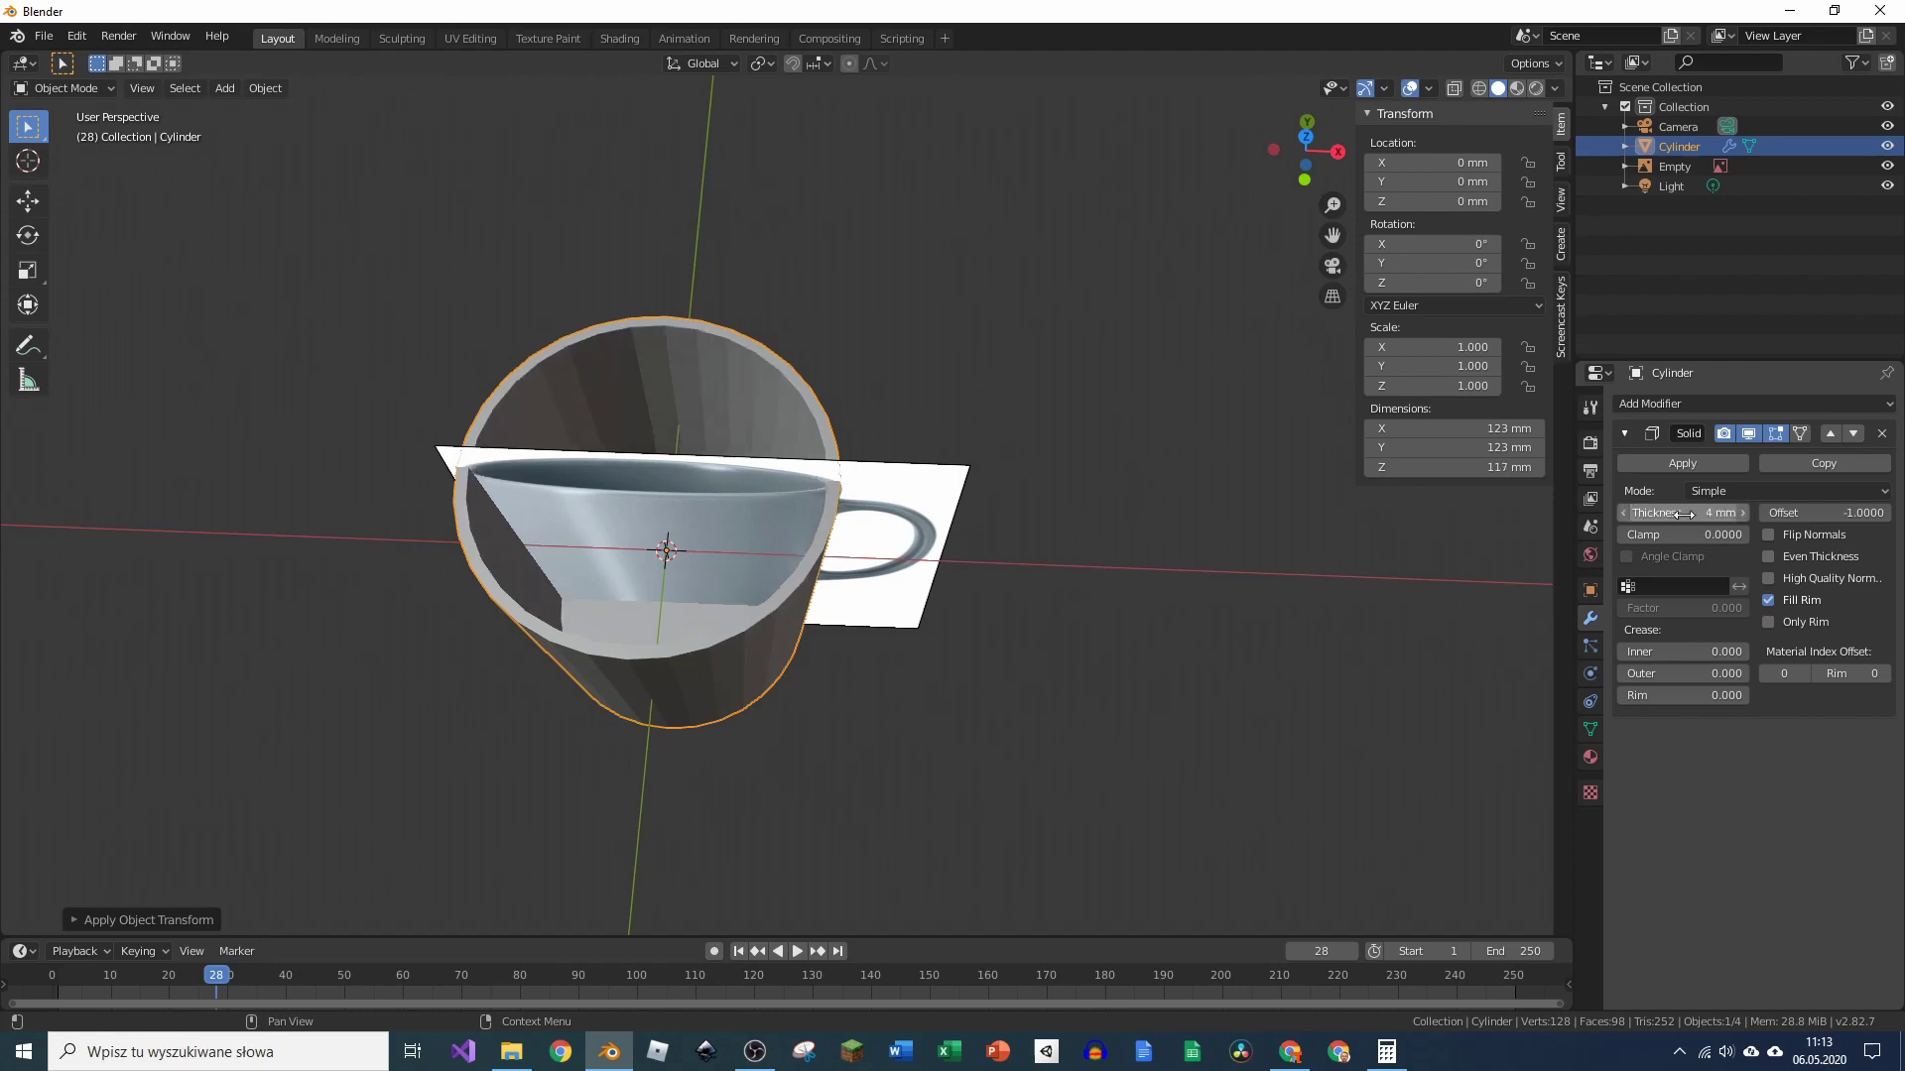
{"action": "left_click", "coordinate": [1721, 468]}
Step: Add an edge loop just below the rim with Loop Cut, then return to Object Mode
{"action": "scroll", "scroll_direction": "up", "scroll_amount": 3}
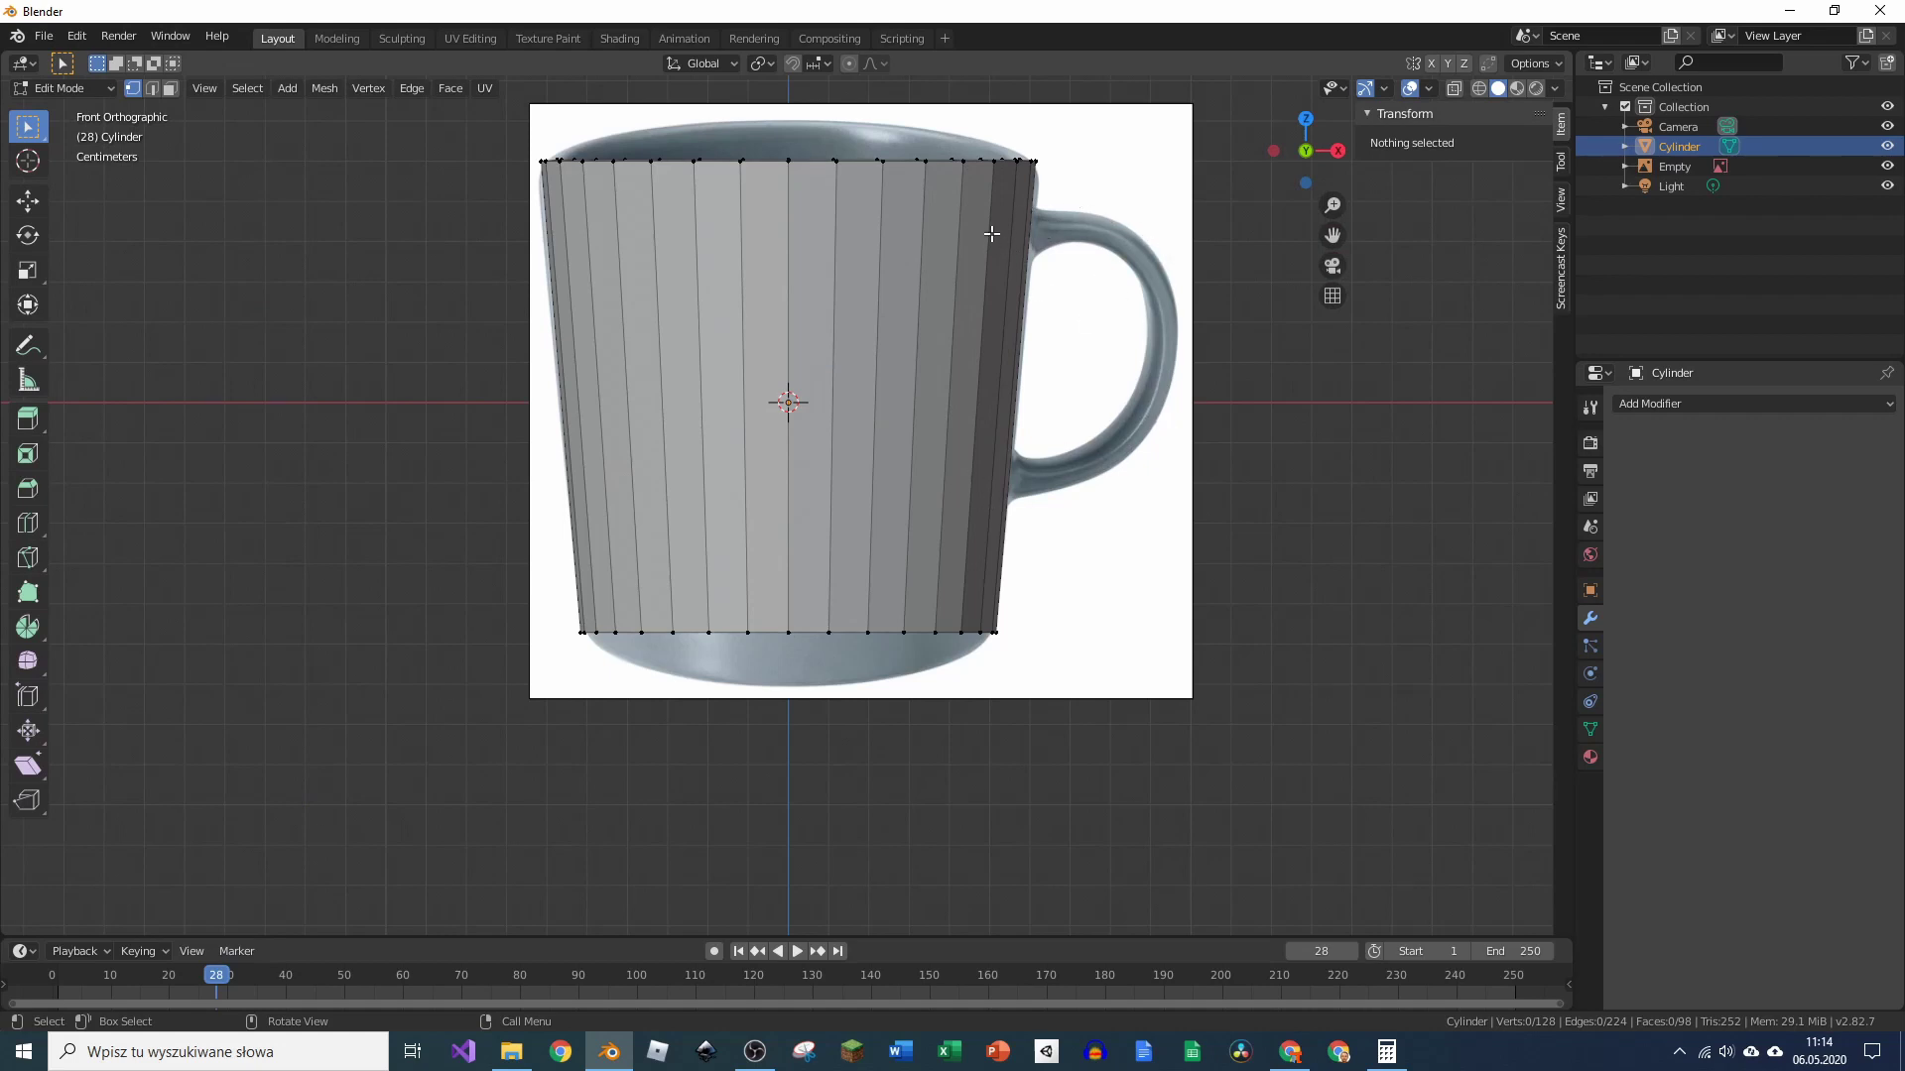
{"action": "key", "text": "ctrl+r"}
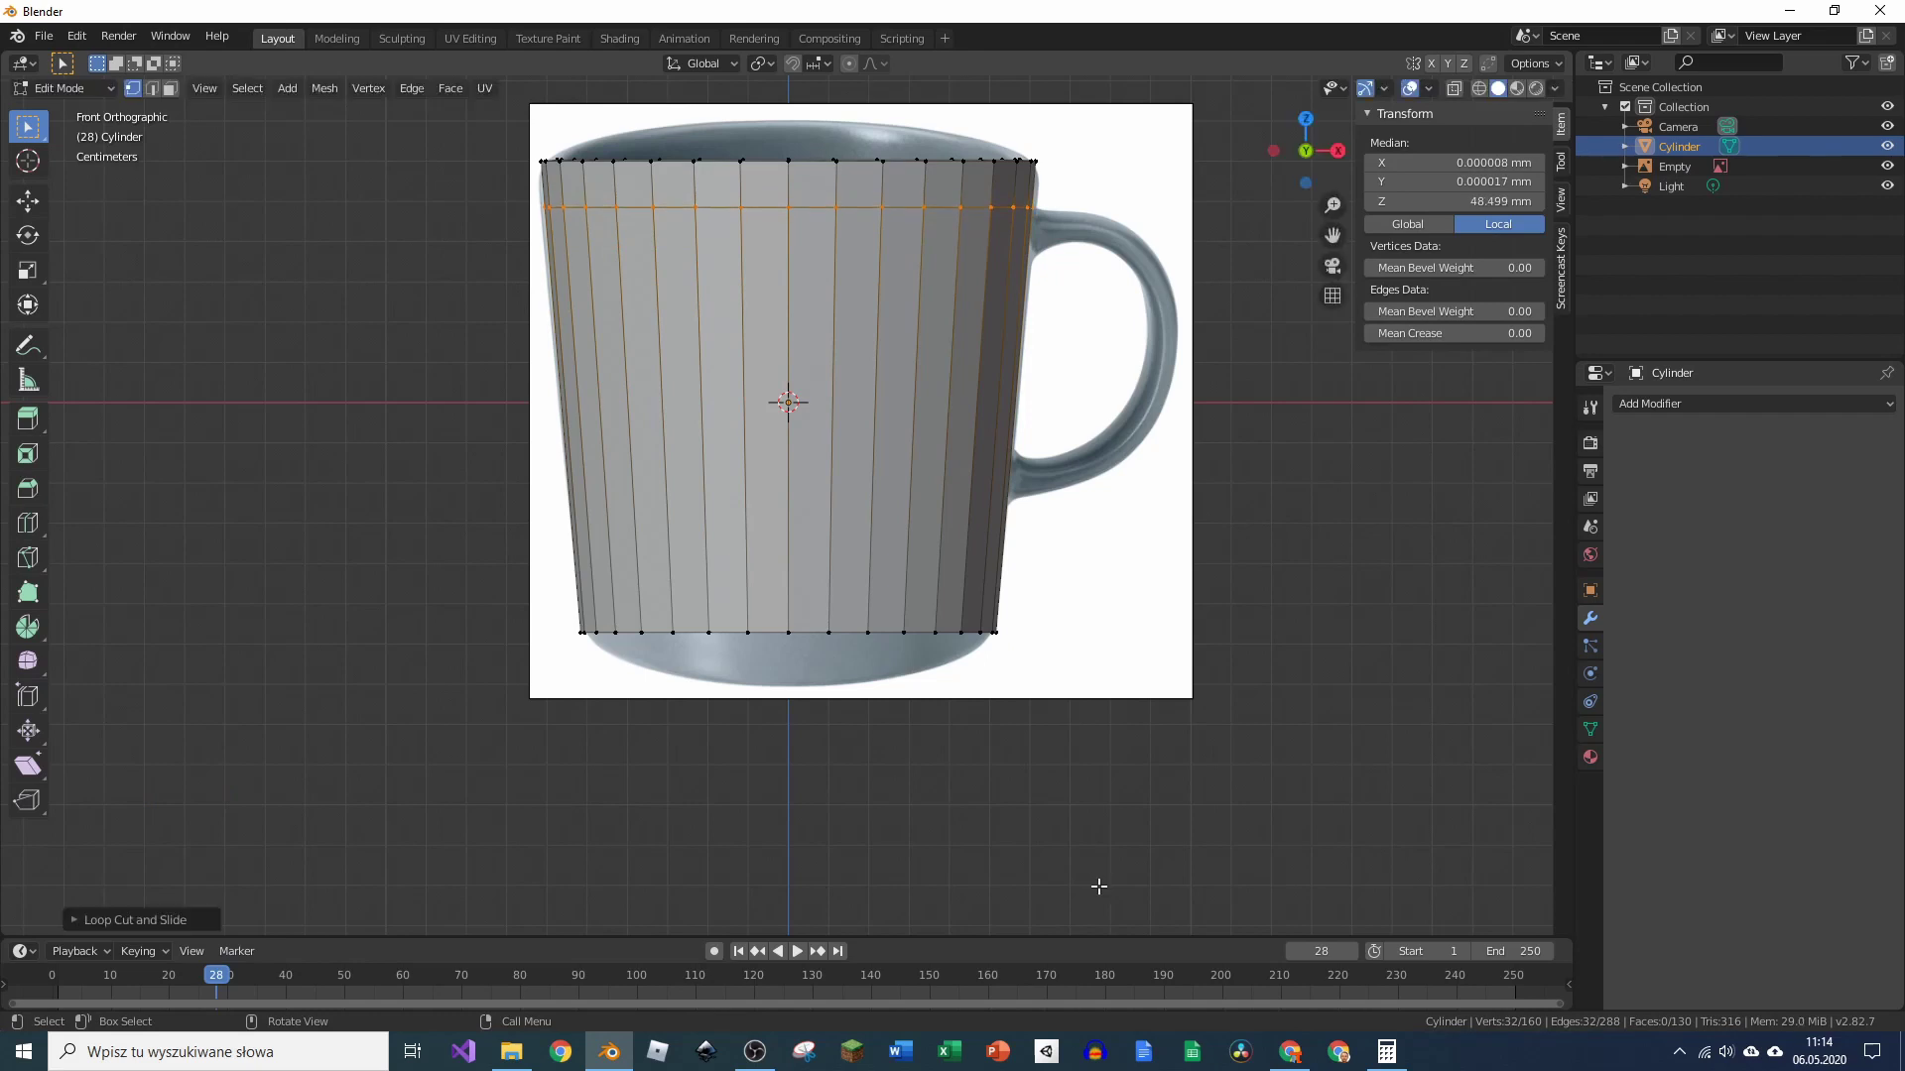
{"action": "key", "text": "ctrl+r"}
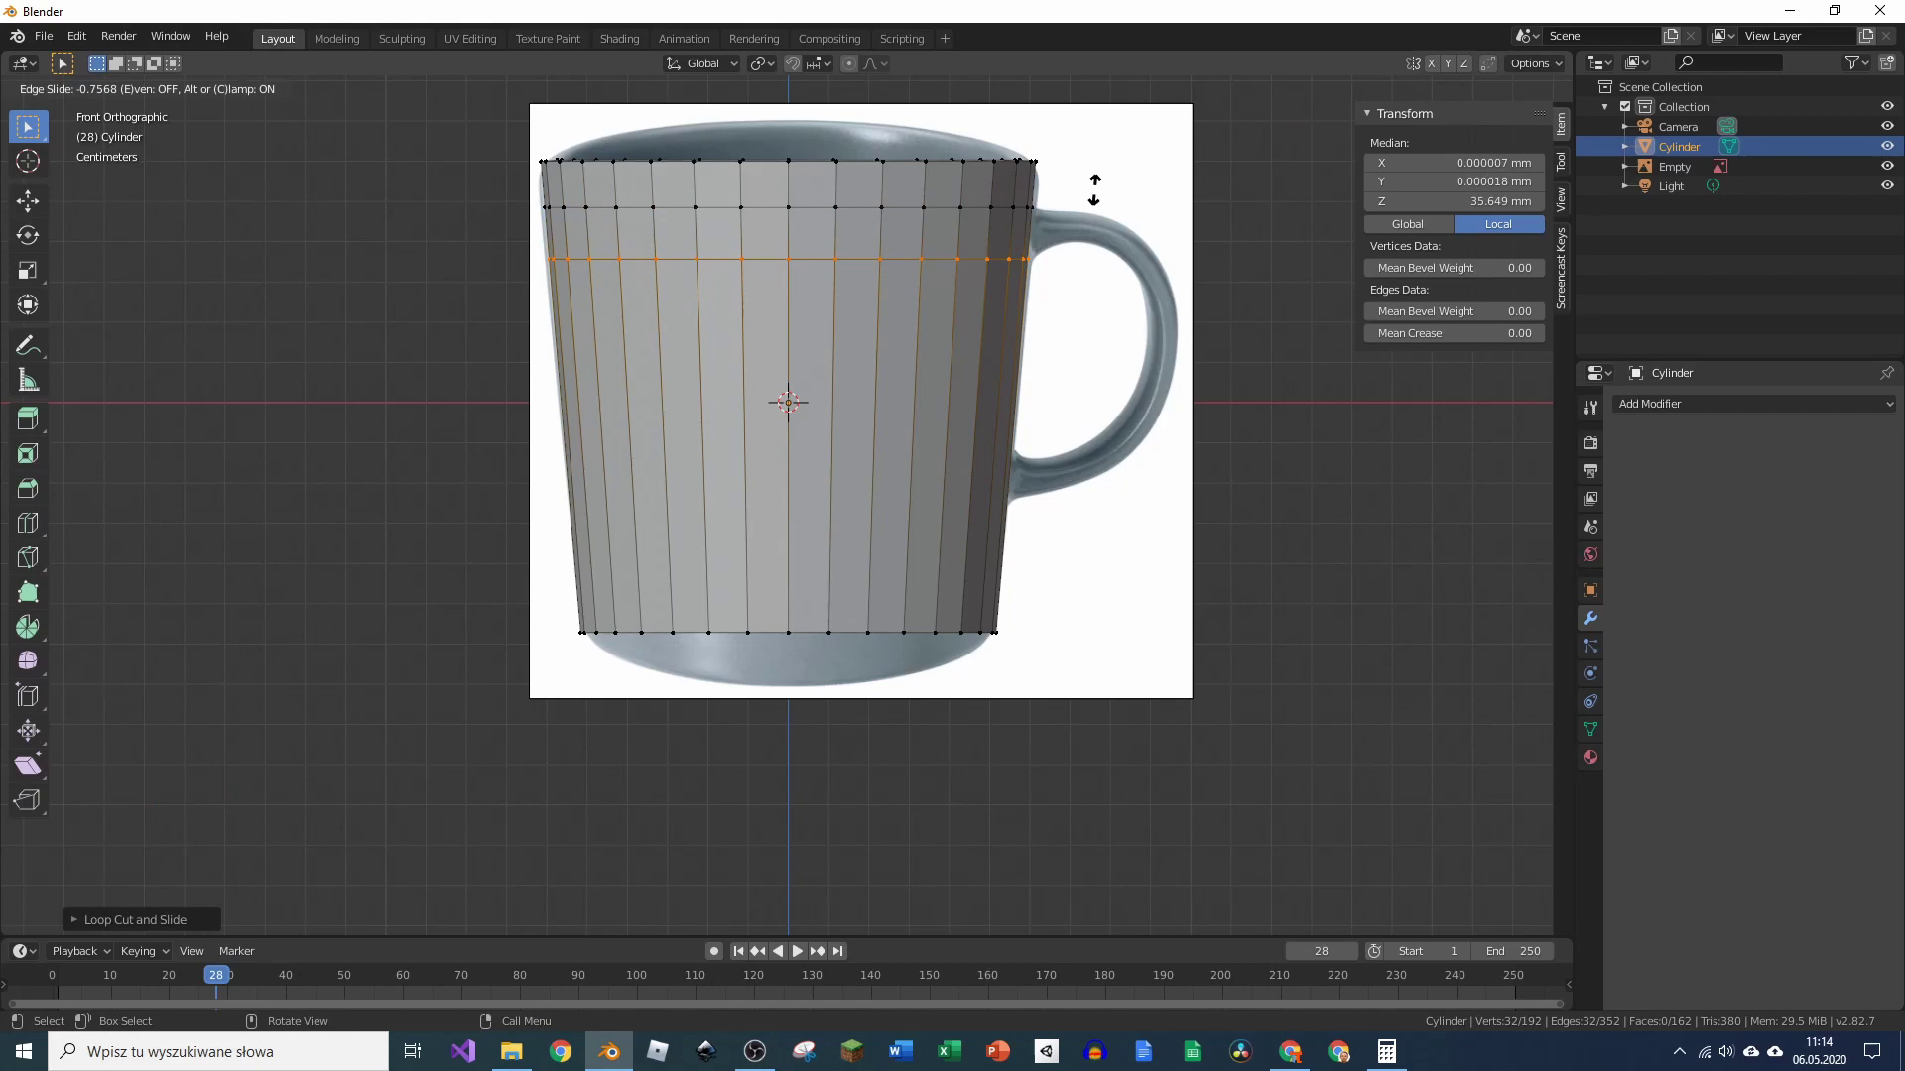
{"action": "key", "text": "ctrl+r"}
{"action": "key", "text": "ctrl+r"}
{"action": "middle_click", "coordinate": [1689, 406]}
{"action": "left_click", "coordinate": [1688, 414]}
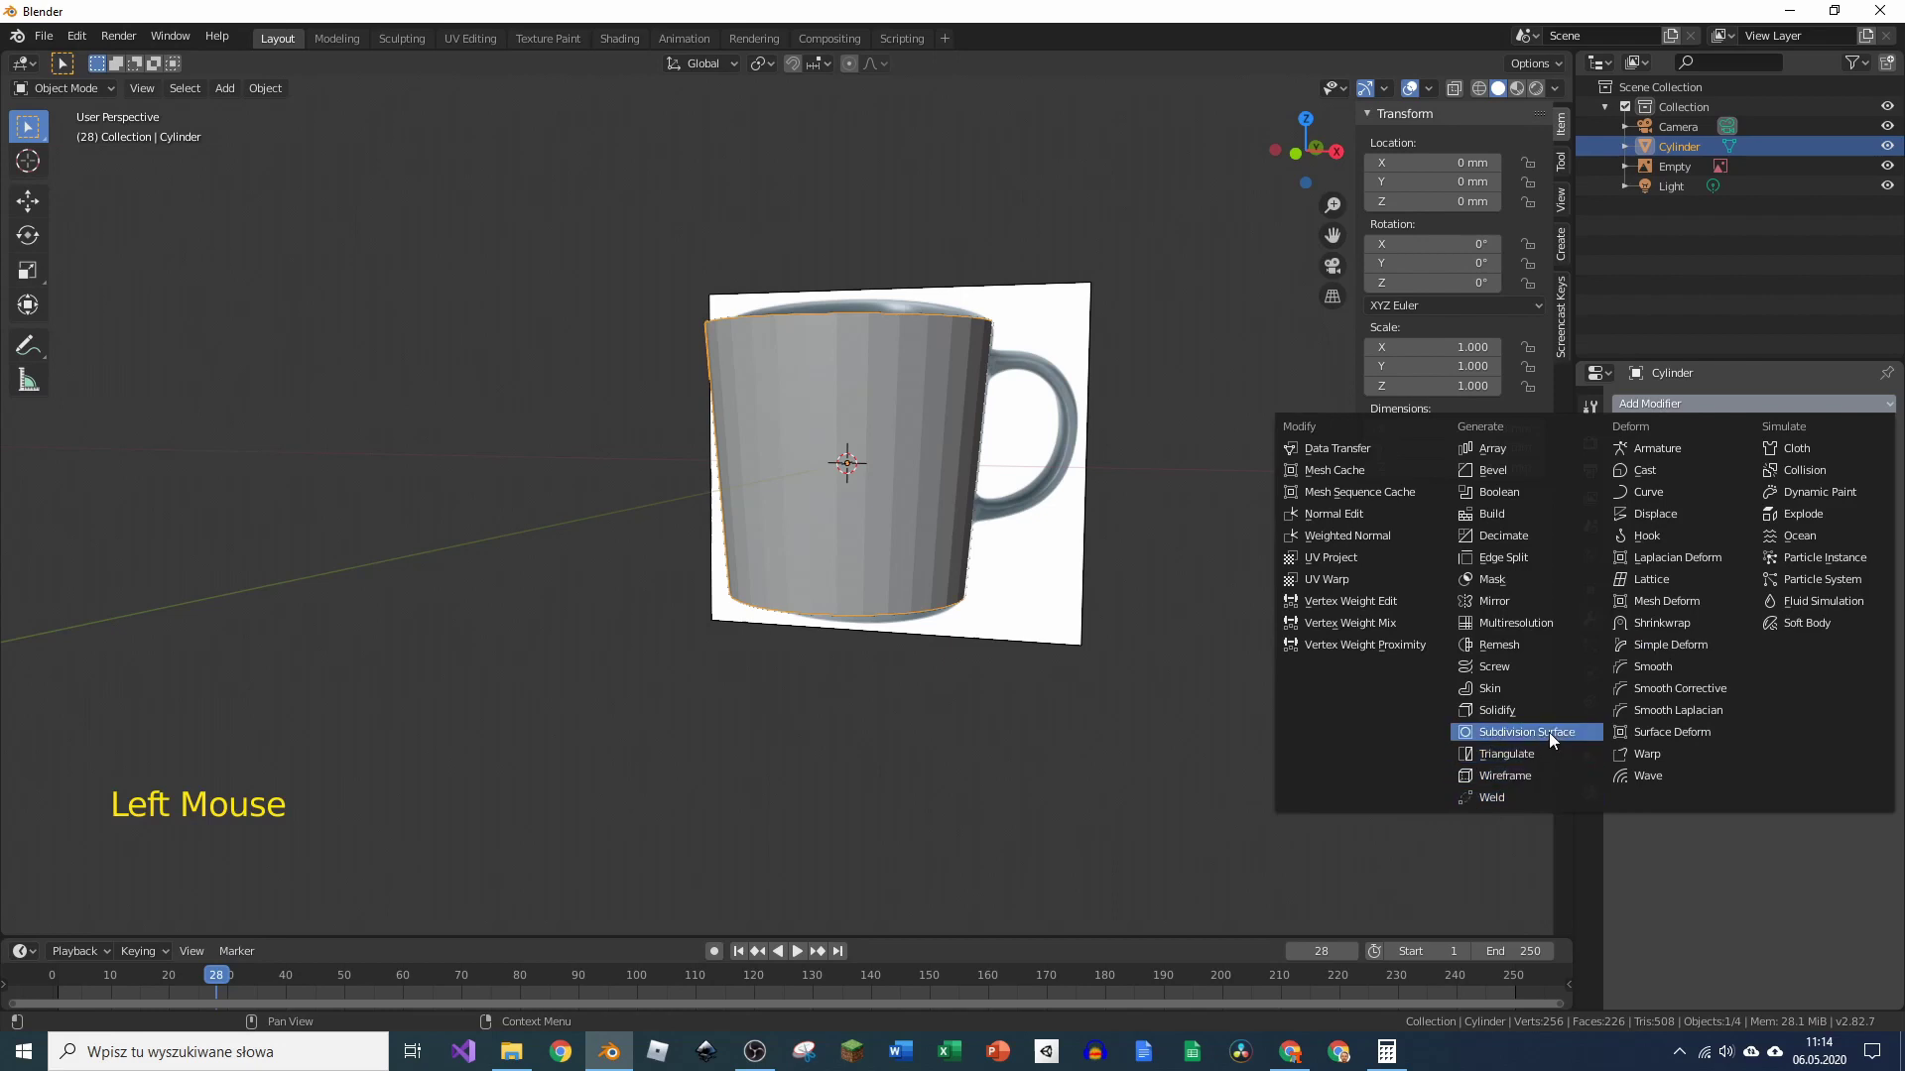
Step: Add a Subdivision Surface modifier at level 2 and inspect the smoothed mug
{"action": "scroll", "scroll_direction": "up", "scroll_amount": 3}
{"action": "scroll", "scroll_direction": "down", "scroll_amount": 3}
{"action": "scroll", "scroll_direction": "down", "scroll_amount": 3}
{"action": "left_click", "coordinate": [1751, 556]}
{"action": "middle_click", "coordinate": [1033, 361]}
{"action": "middle_click", "coordinate": [994, 389]}
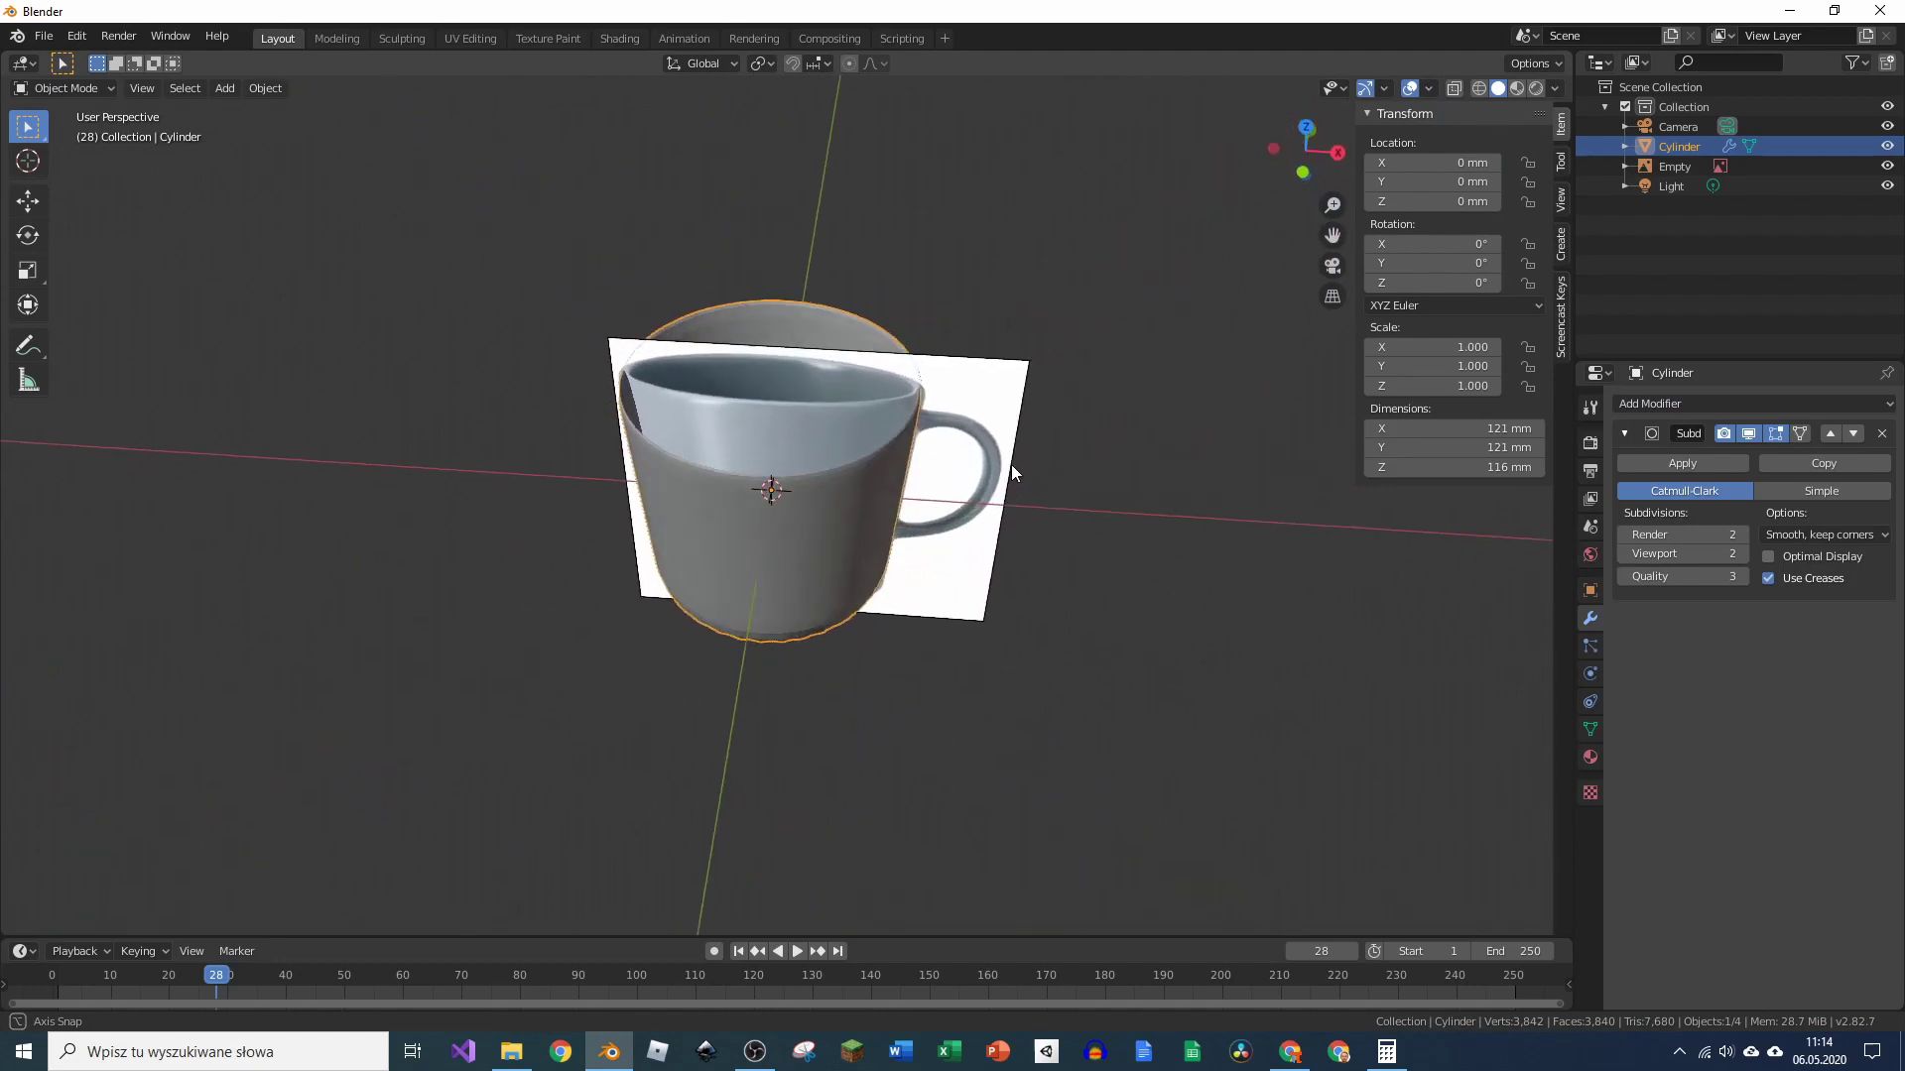
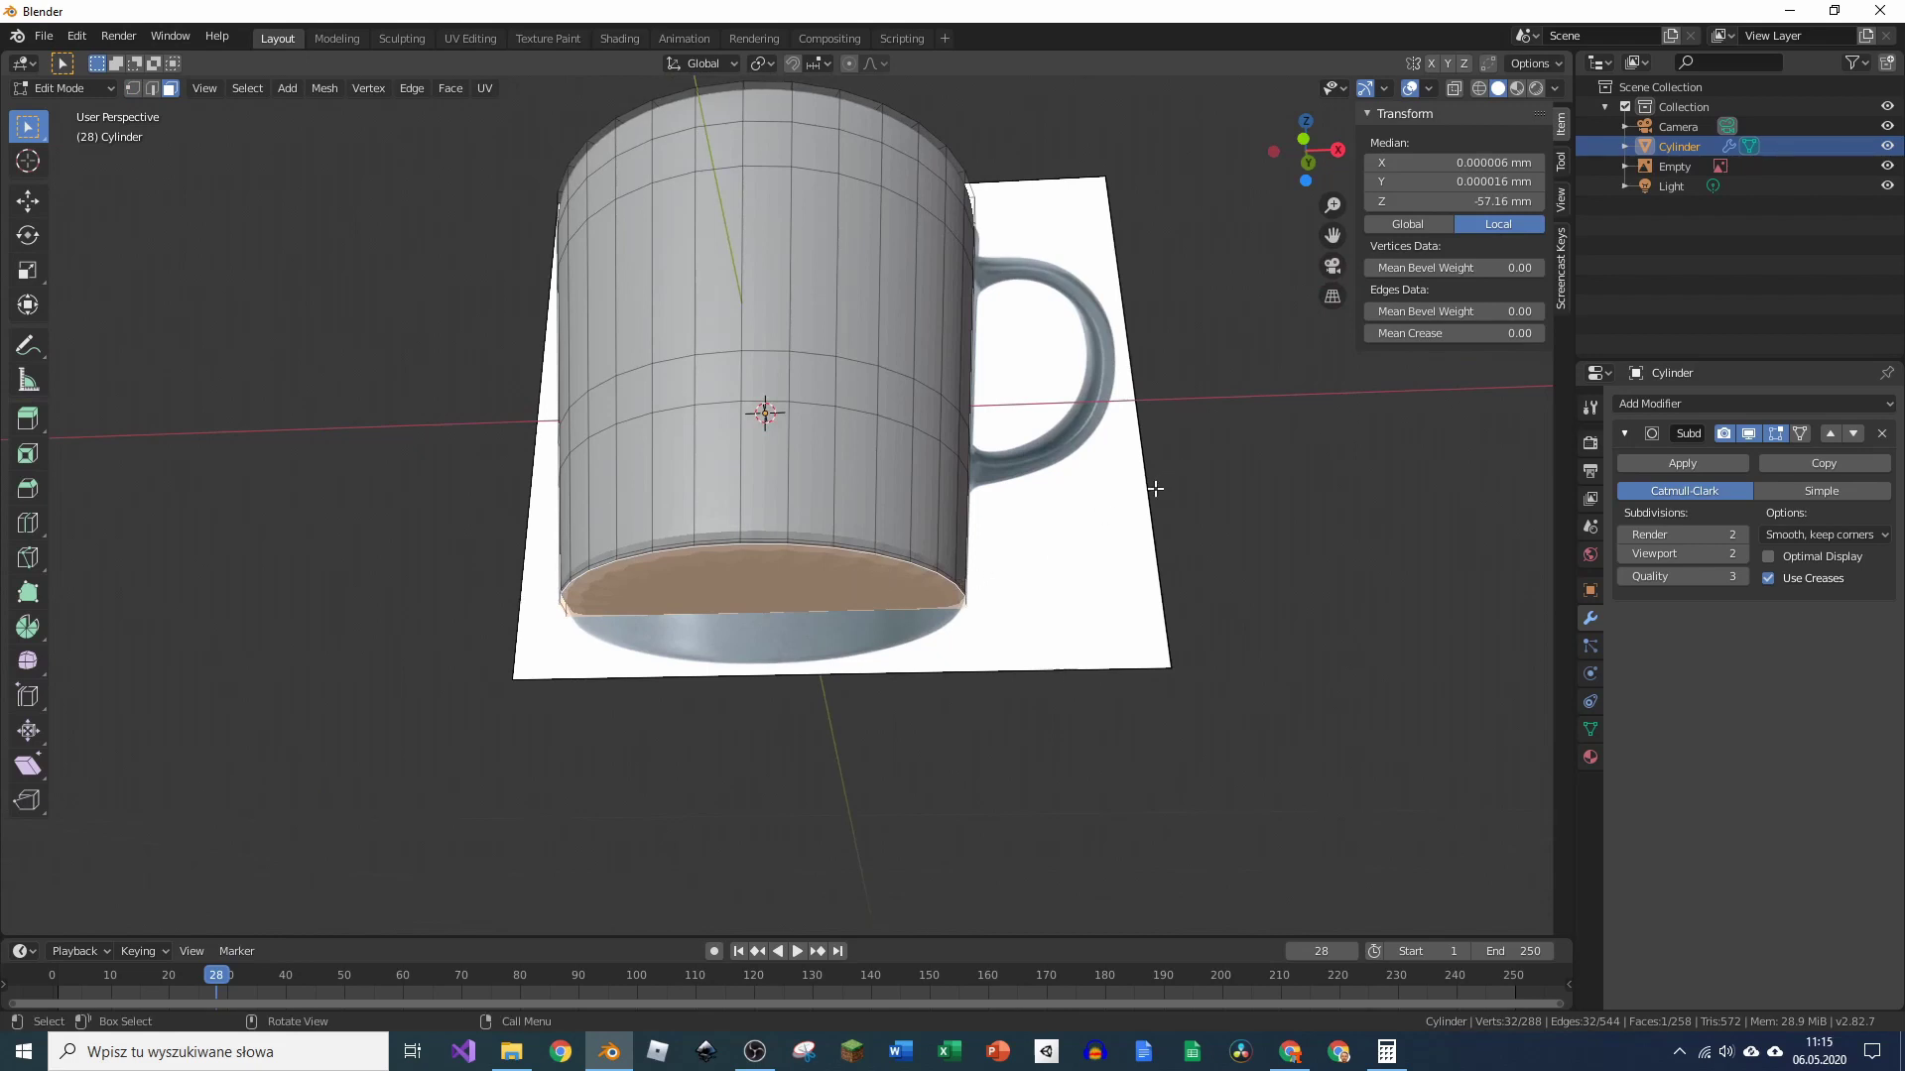
Step: Inset the inner bottom face and add an edge loop near the base to hold its shape
{"action": "key", "text": "Tab"}
{"action": "scroll", "scroll_direction": "down", "scroll_amount": 3}
{"action": "middle_click", "coordinate": [1035, 554]}
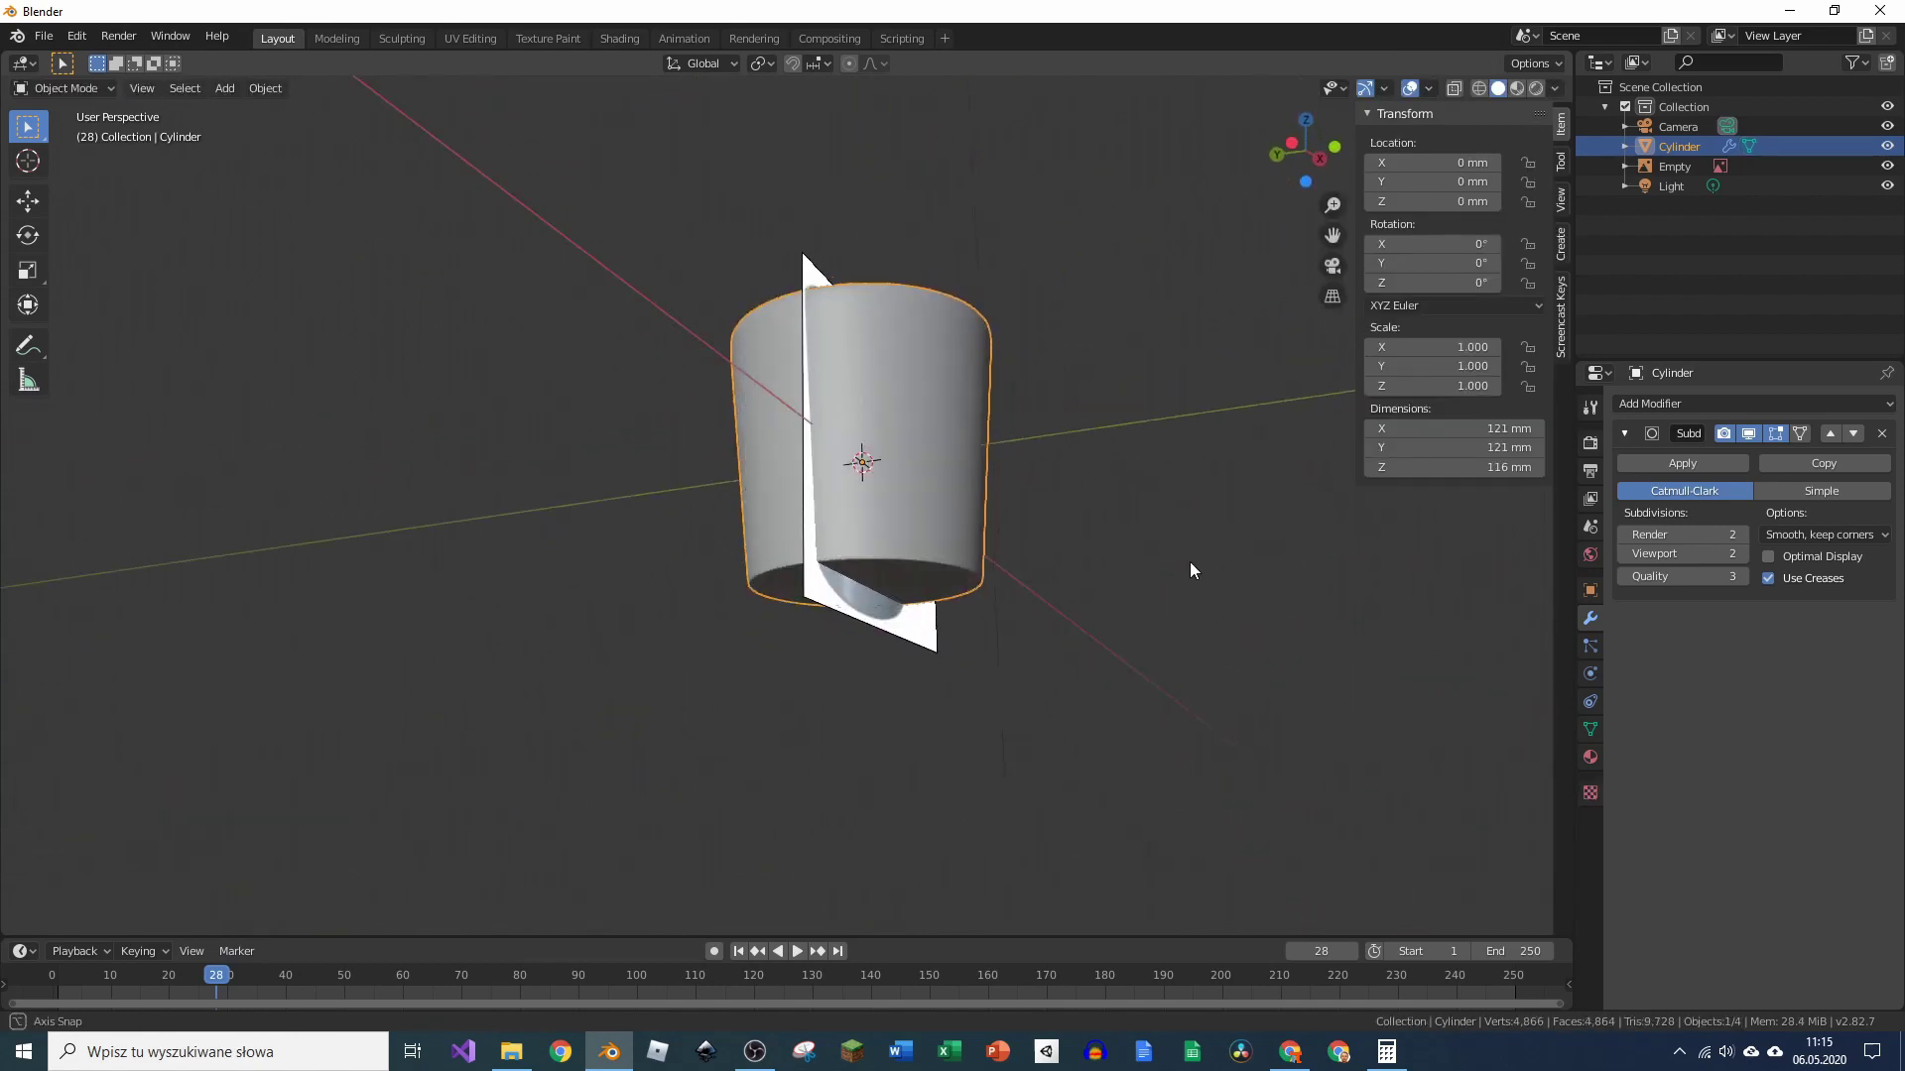
{"action": "scroll", "scroll_direction": "up", "scroll_amount": 3}
{"action": "middle_click", "coordinate": [935, 377]}
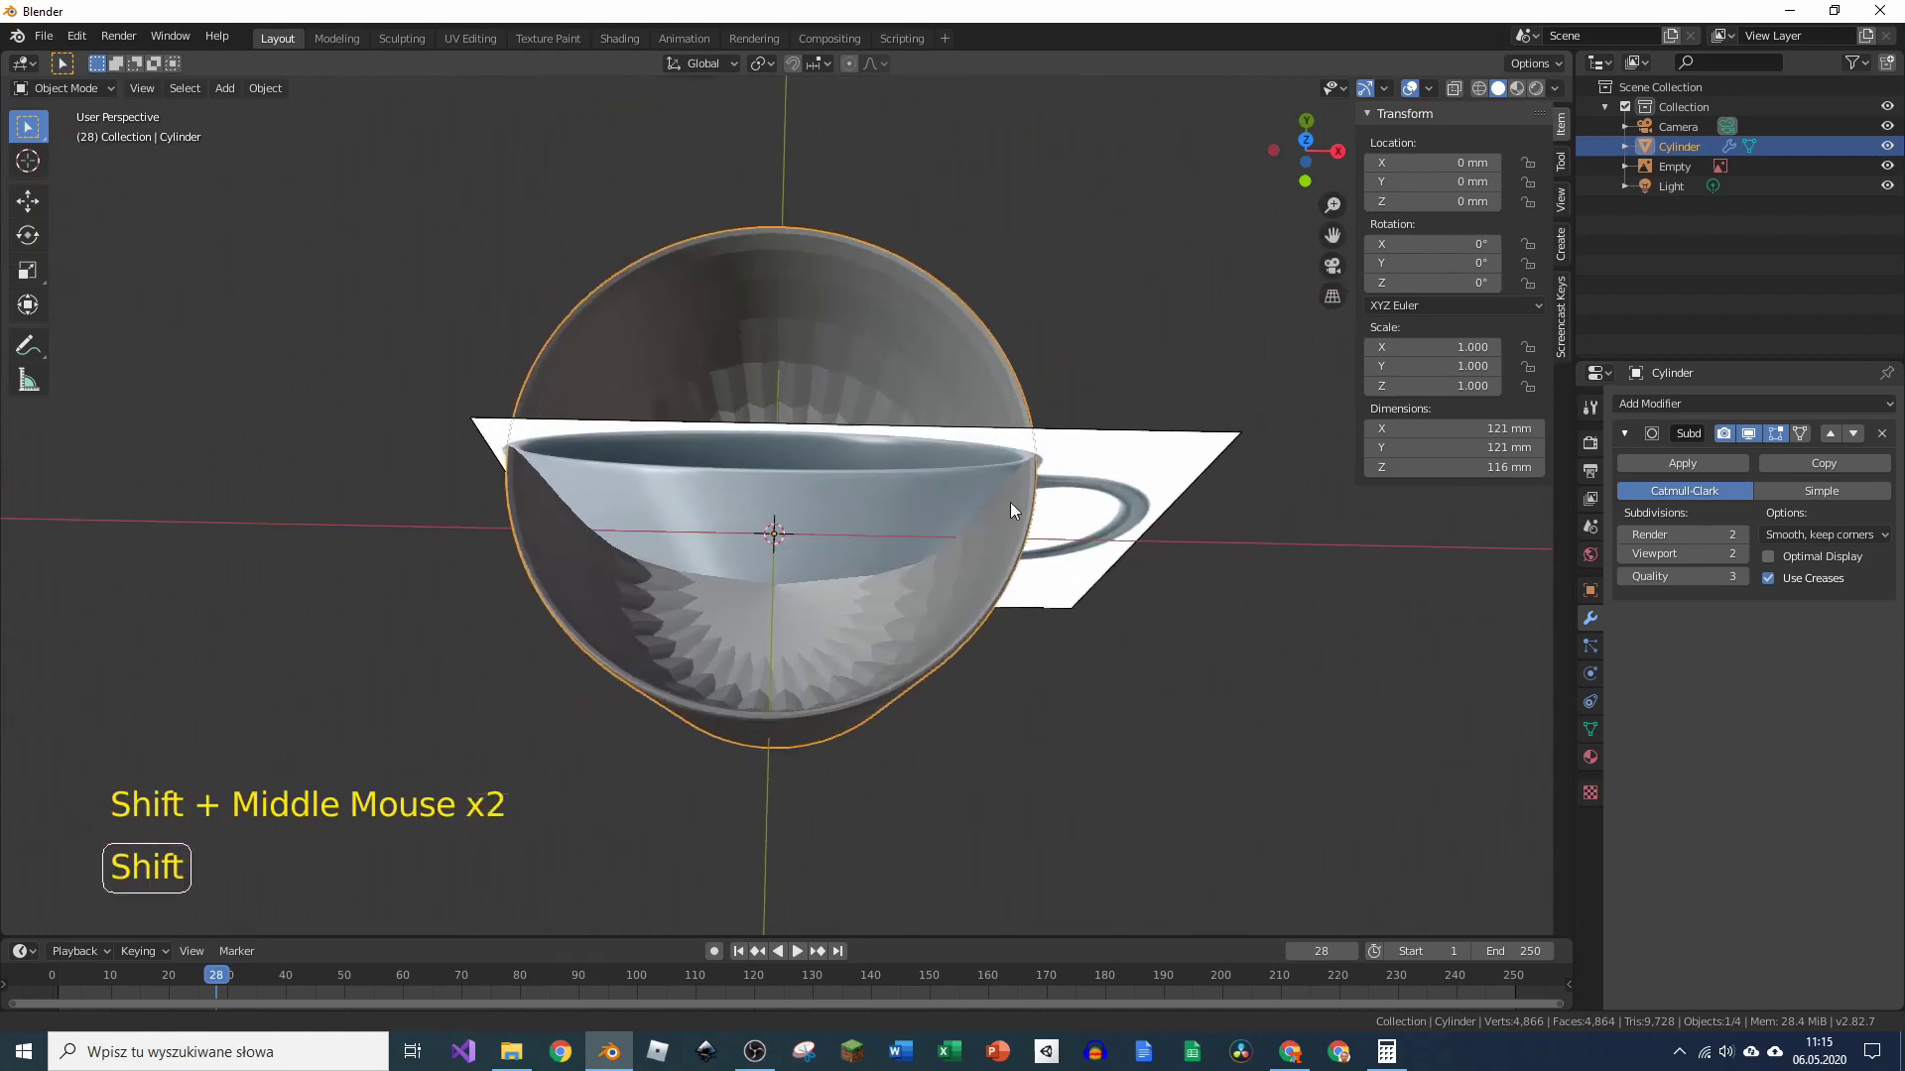
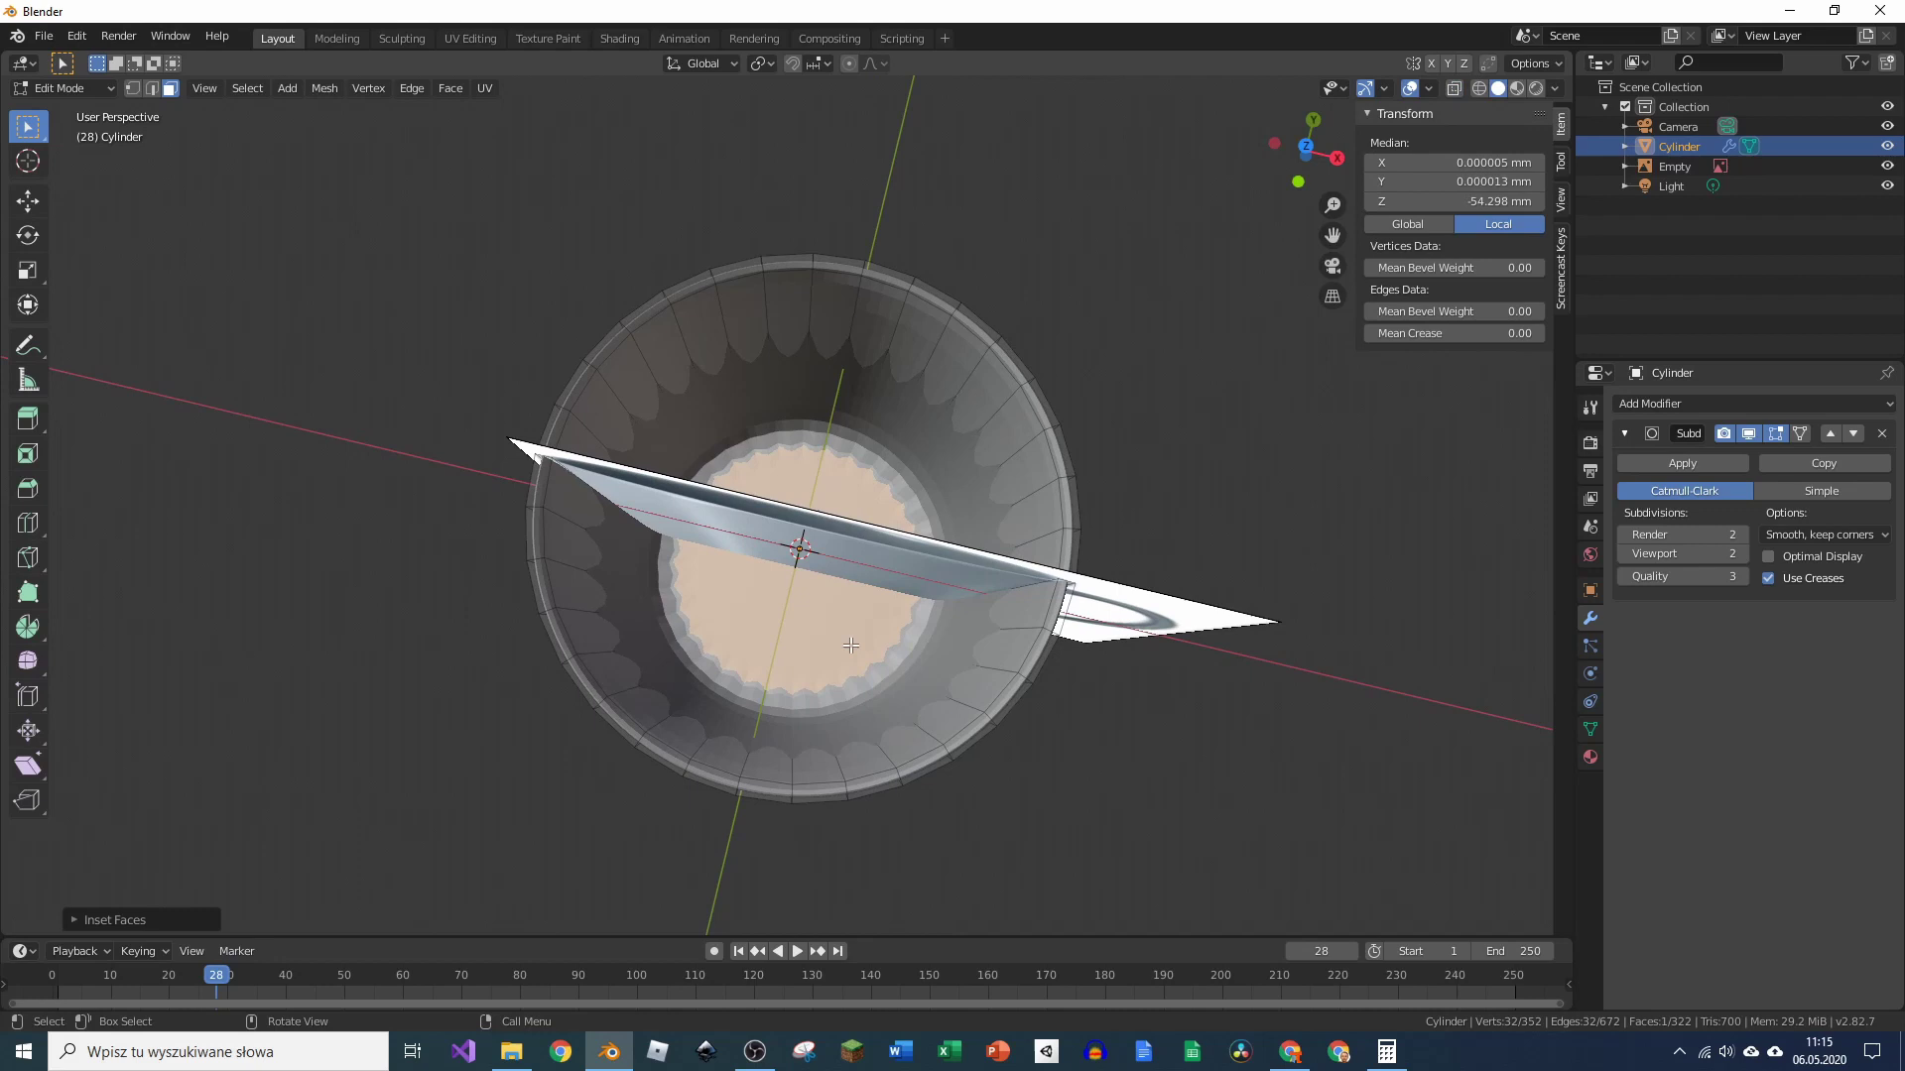
{"action": "key", "text": "ctrl+r"}
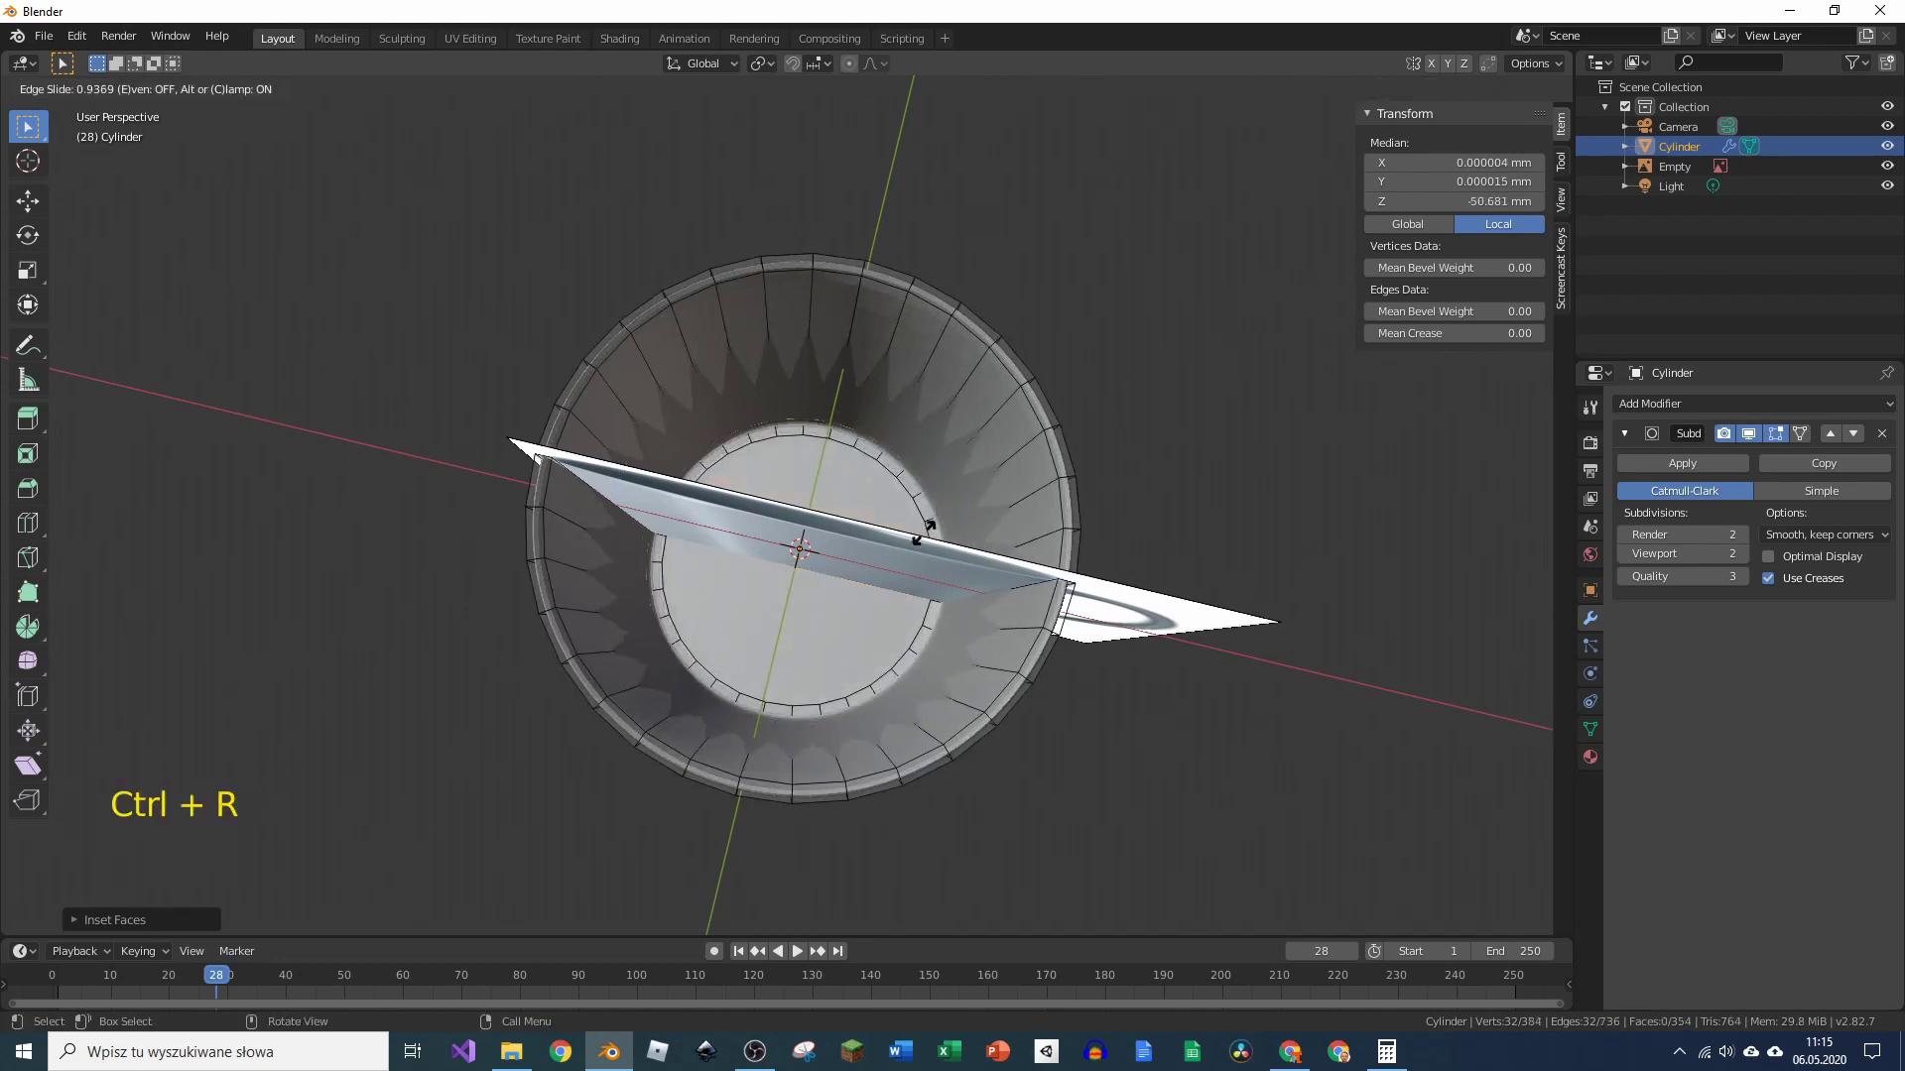
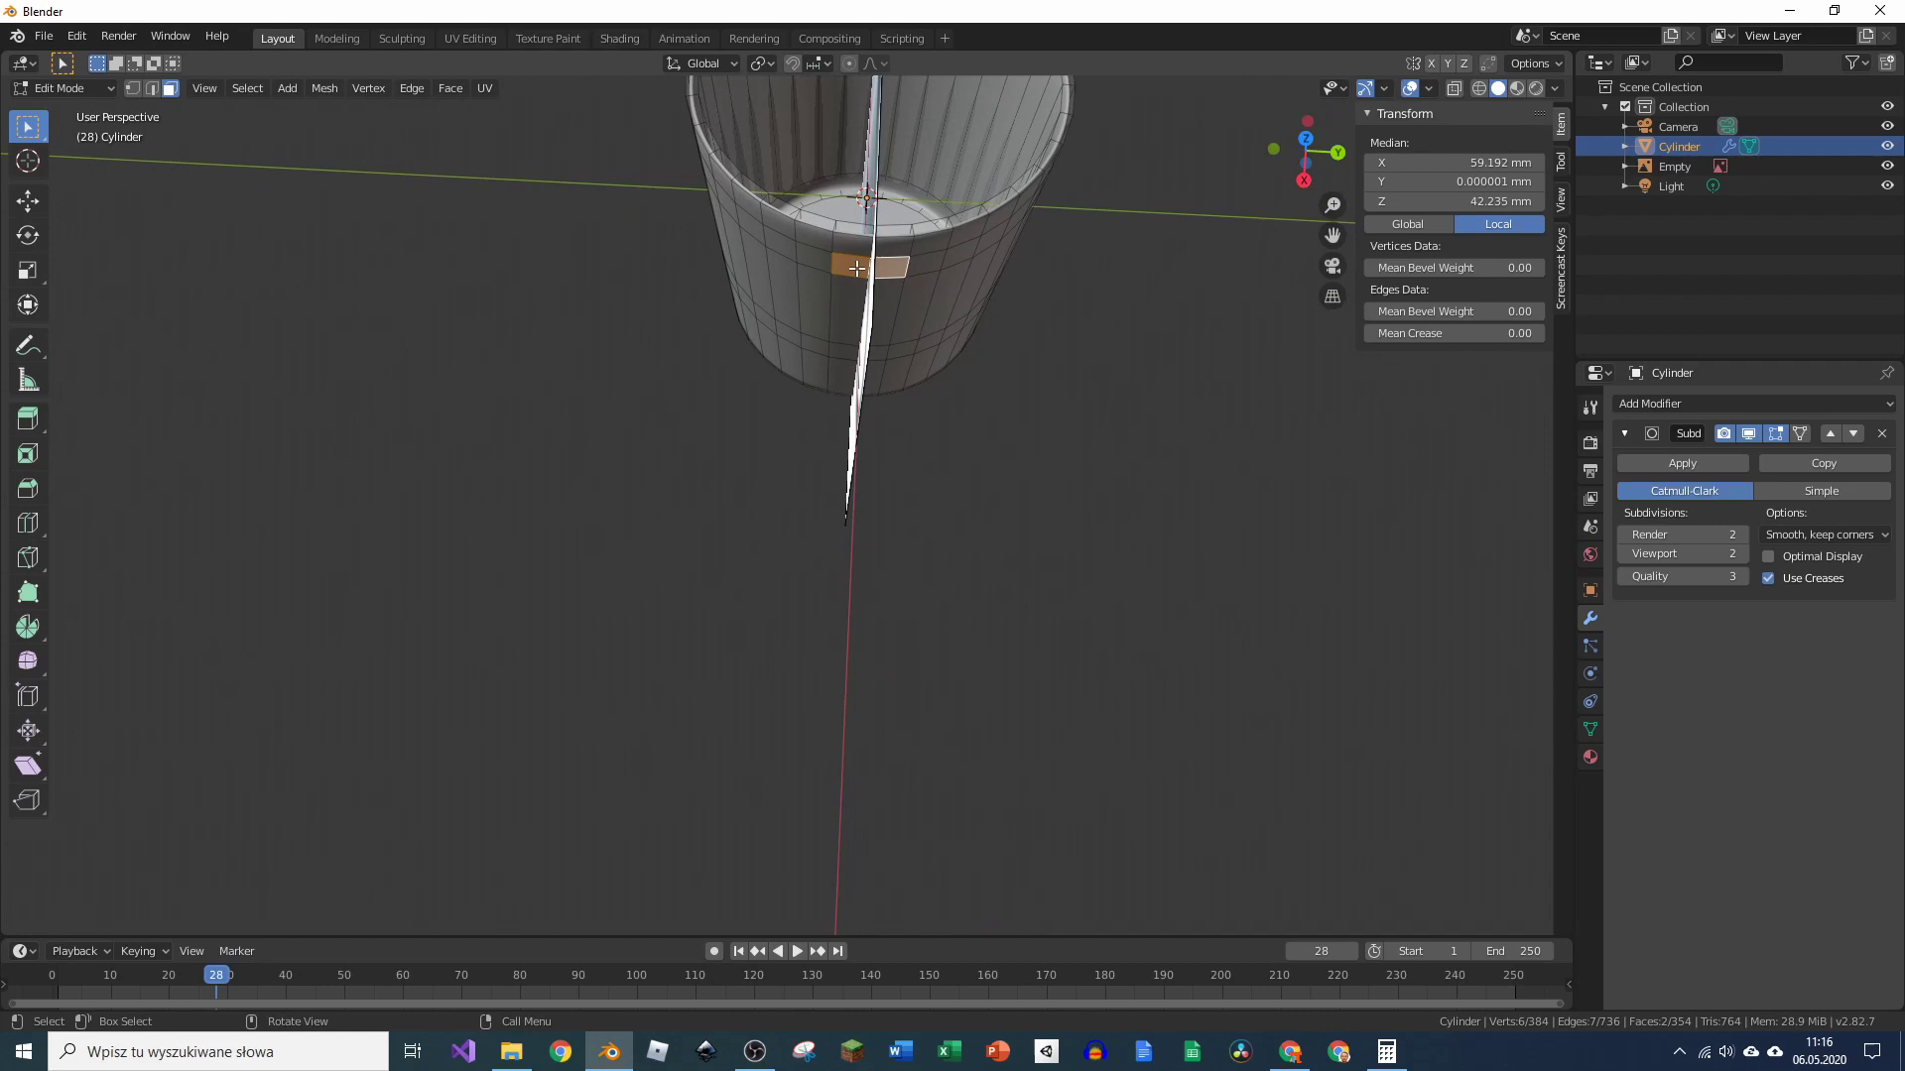
Step: Select the two side faces below the rim for the handle and return to Object Mode
{"action": "scroll", "scroll_direction": "down", "scroll_amount": 3}
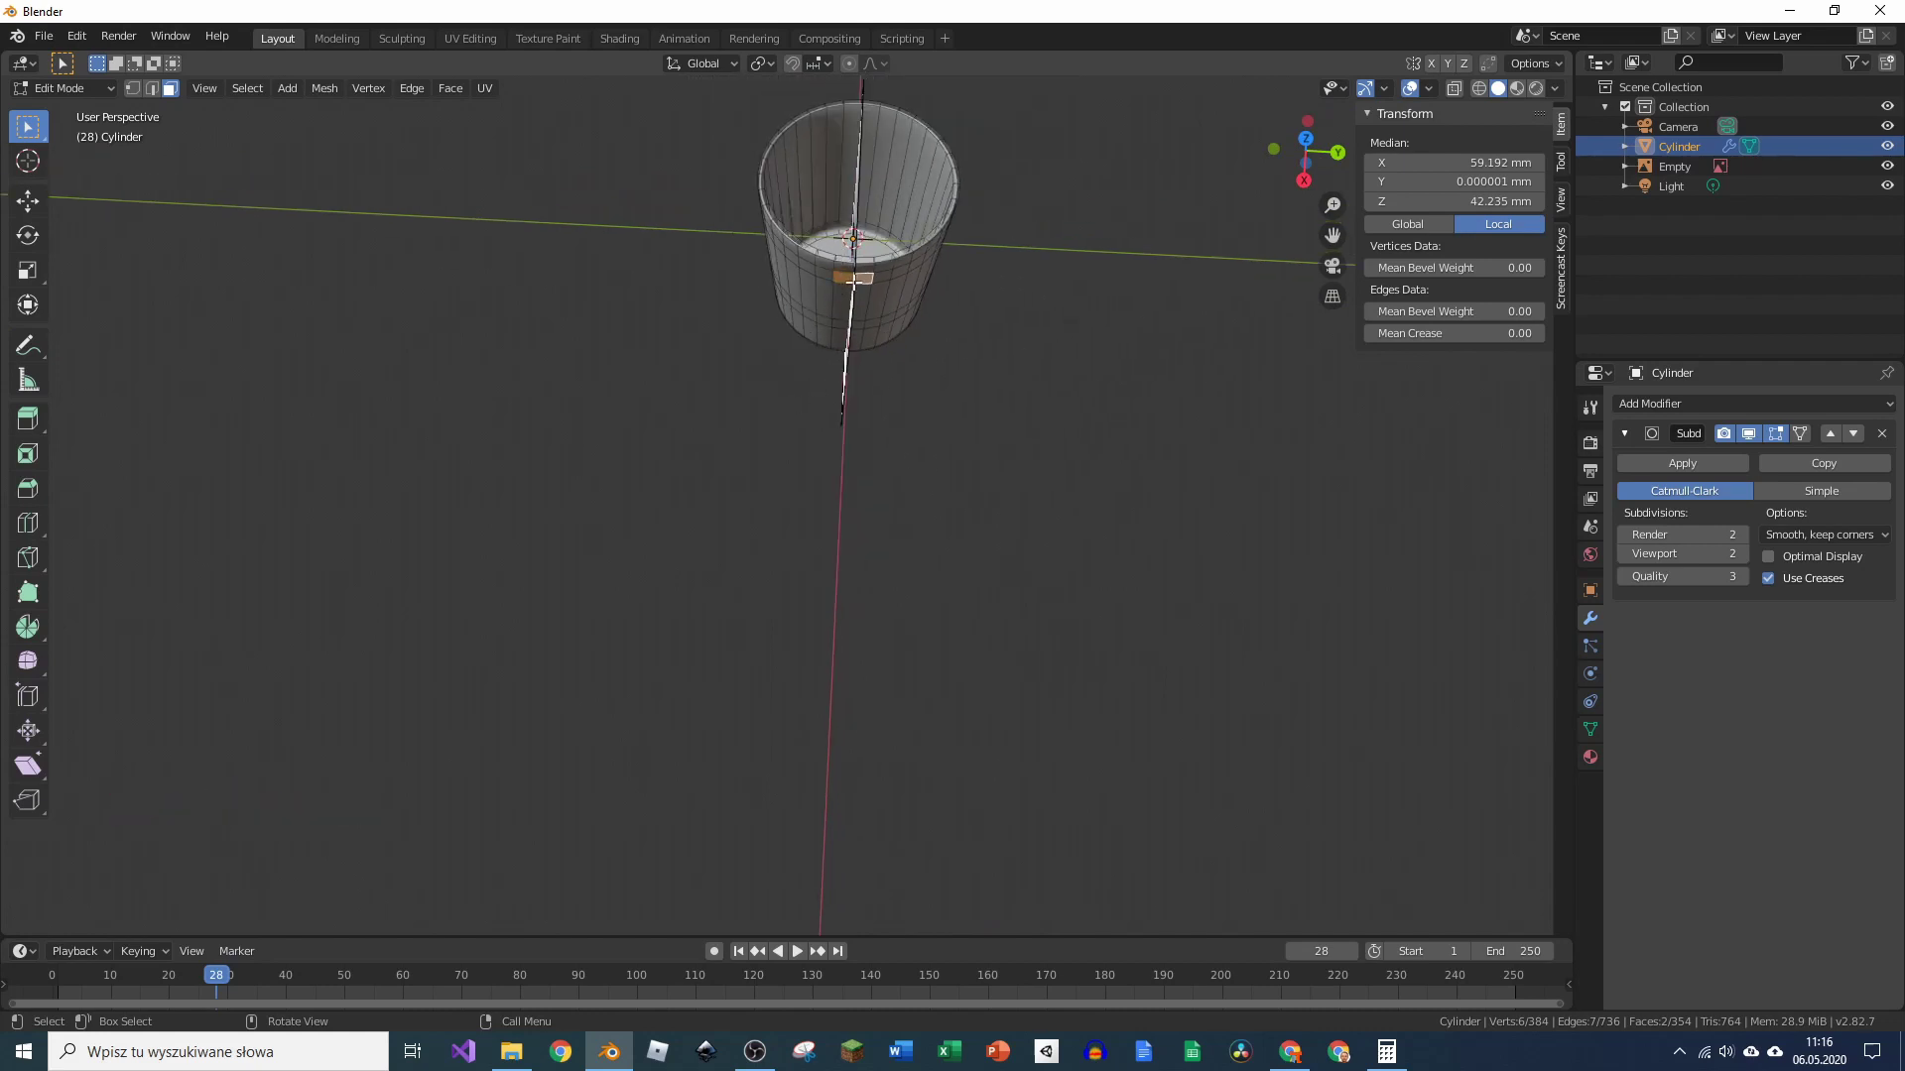
{"action": "scroll", "scroll_direction": "up", "scroll_amount": 3}
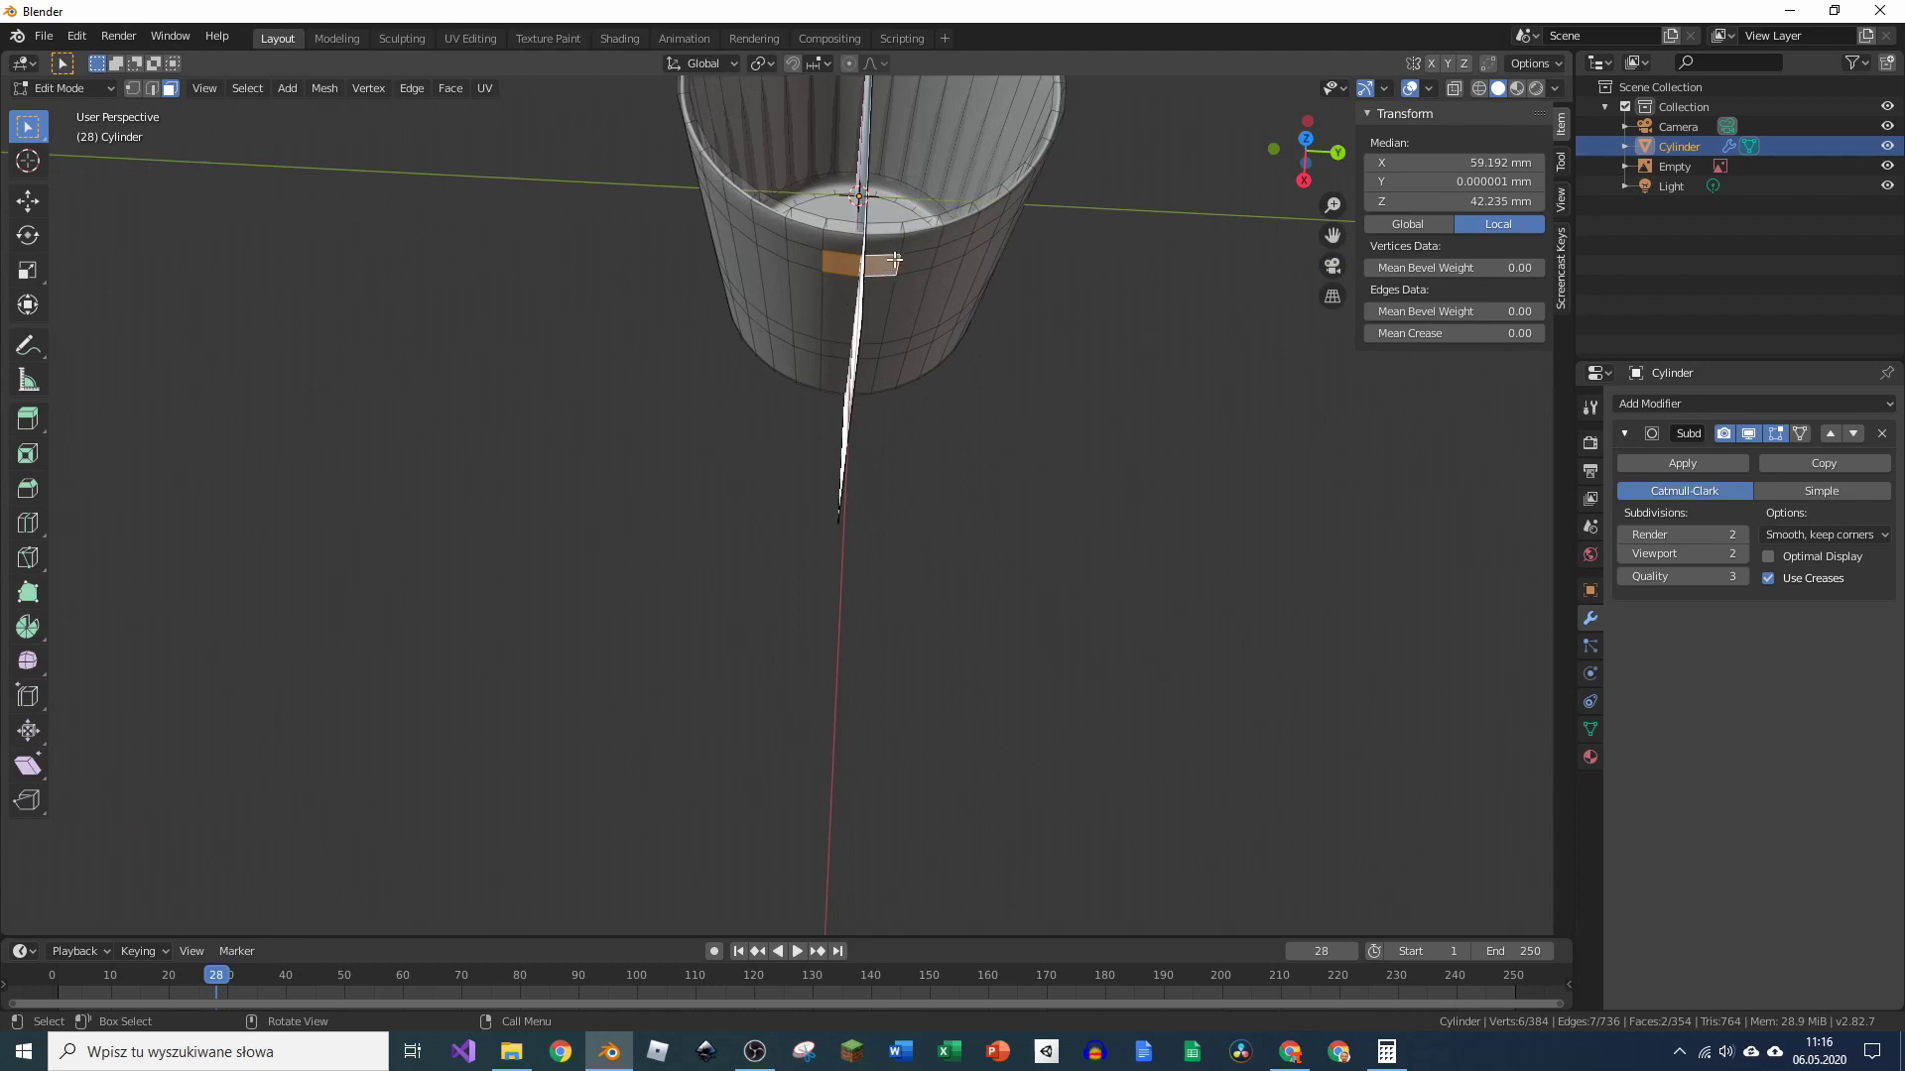
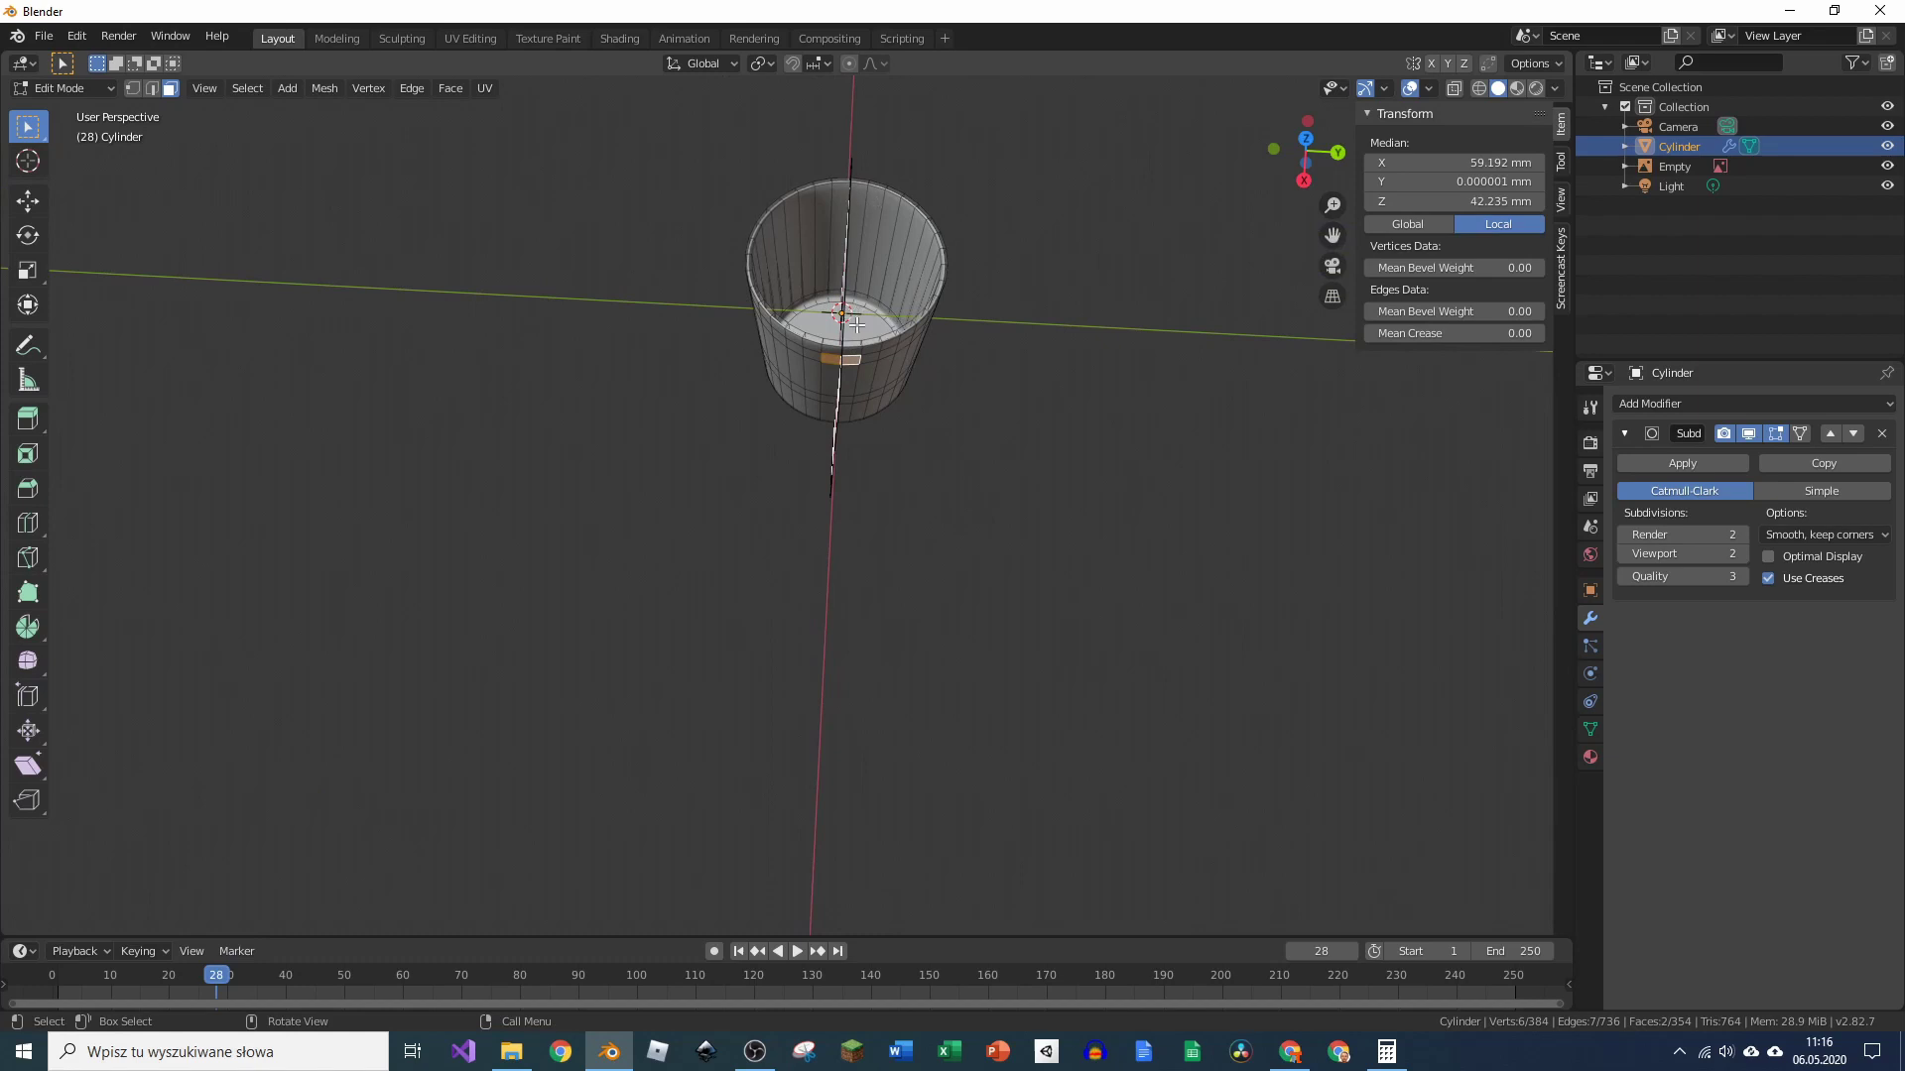
{"action": "scroll", "scroll_direction": "up", "scroll_amount": 3}
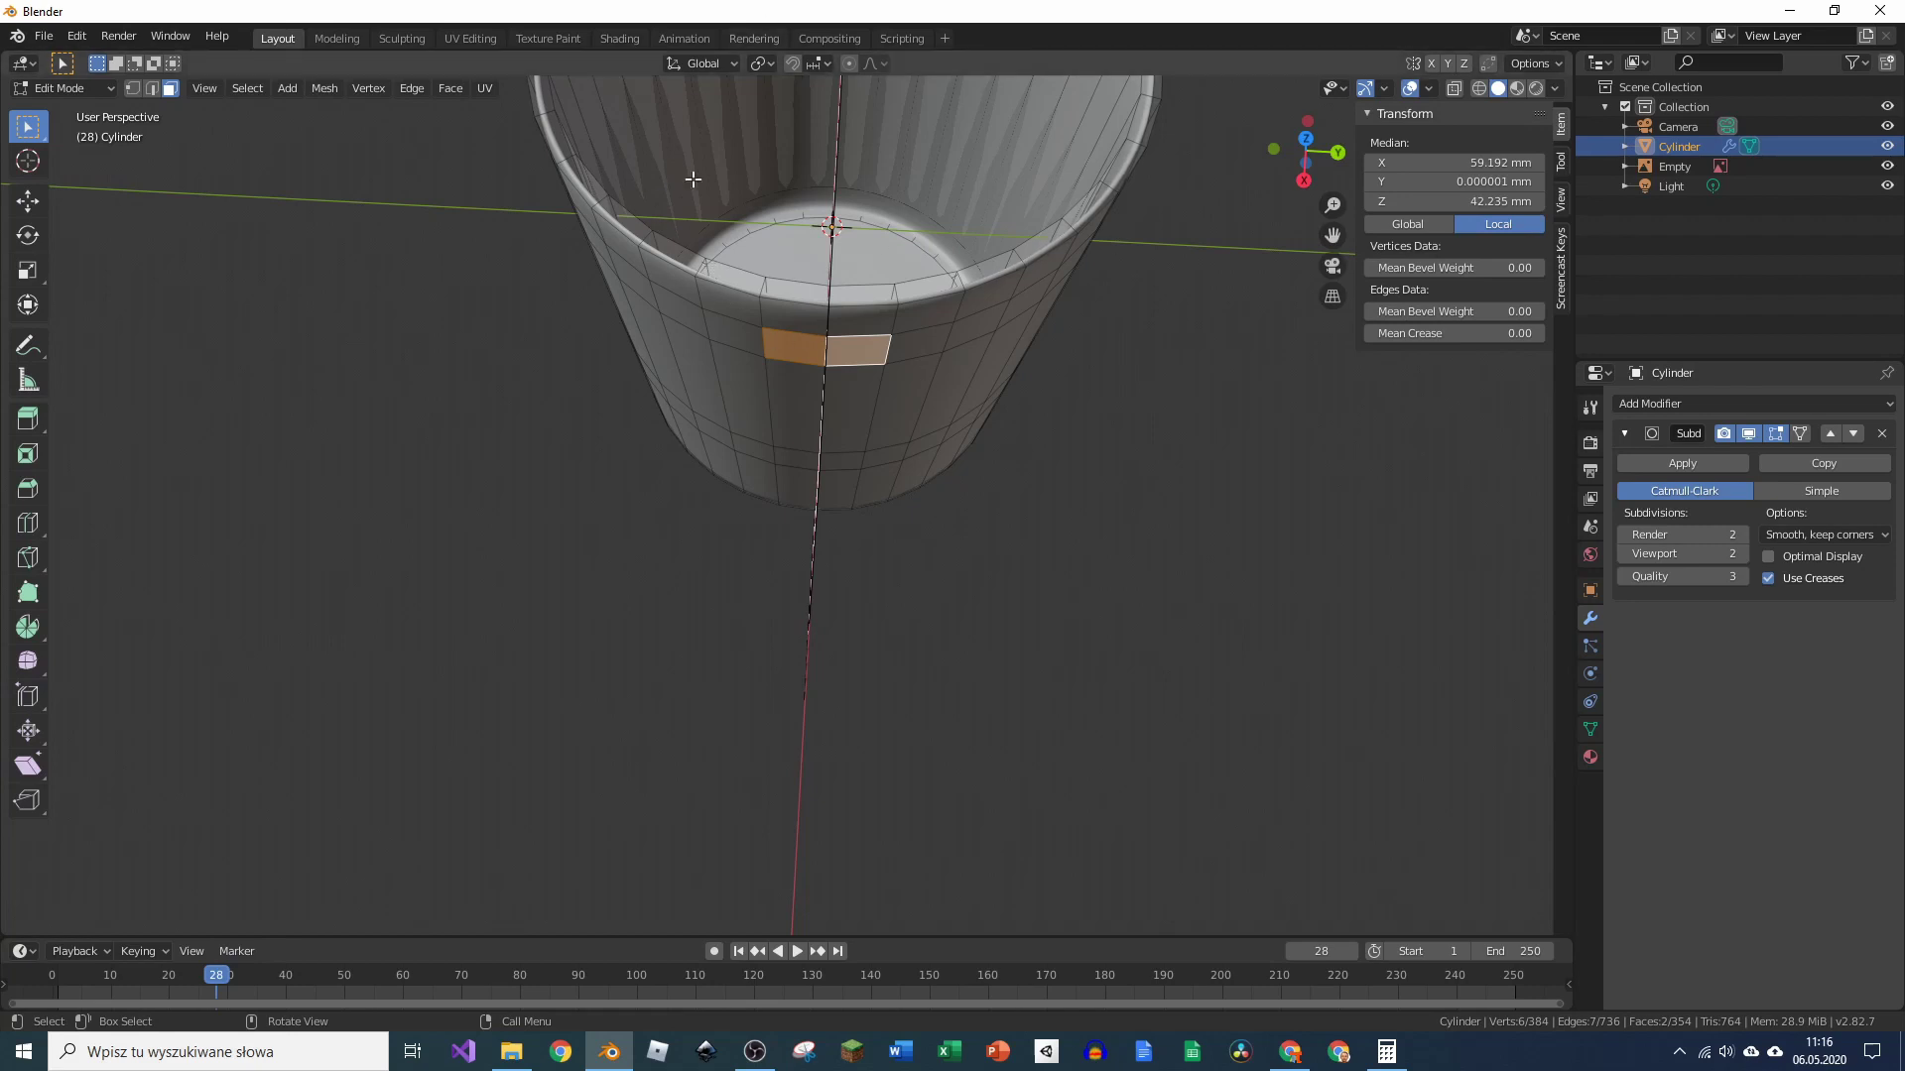
{"action": "key", "text": "Tab"}
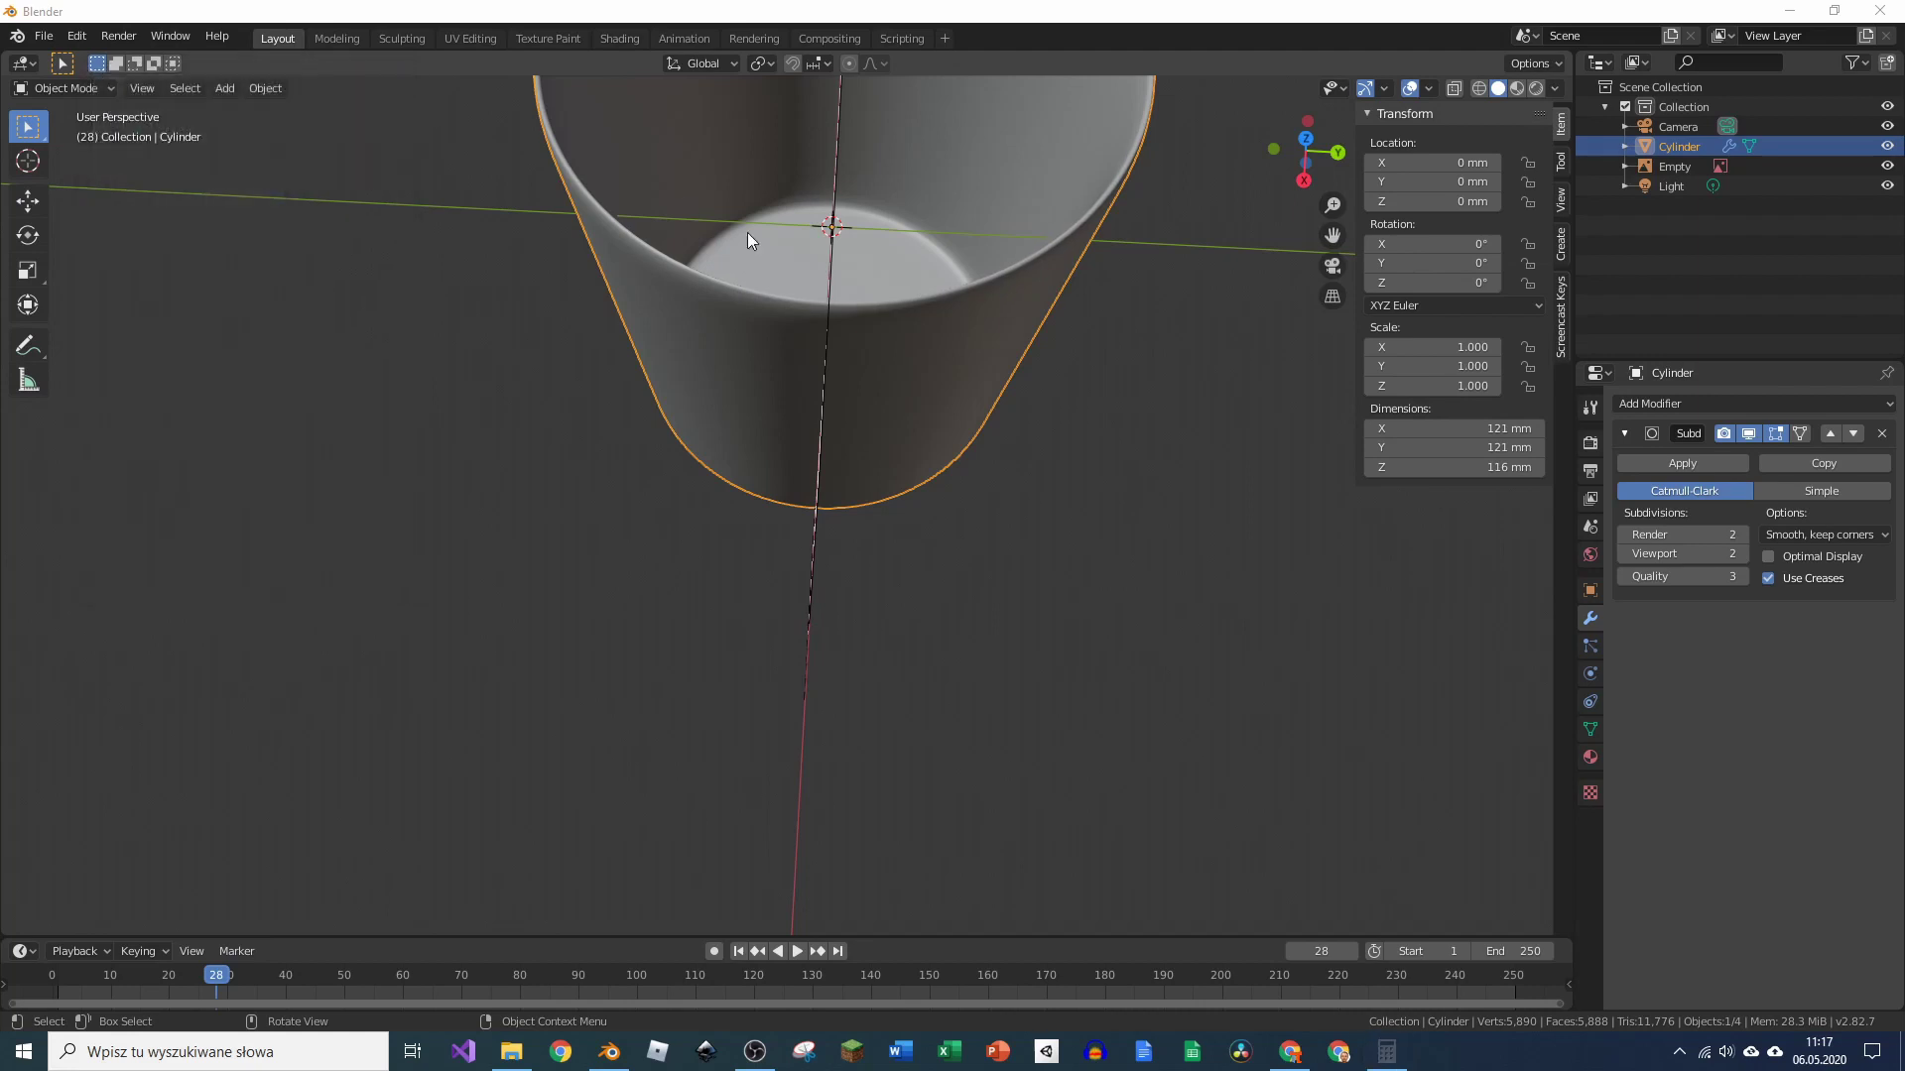
Step: Set Rotation Z to 5.6°, check face alignment, and bring up Apply transforms for rotation
{"action": "left_click", "coordinate": [1599, 601]}
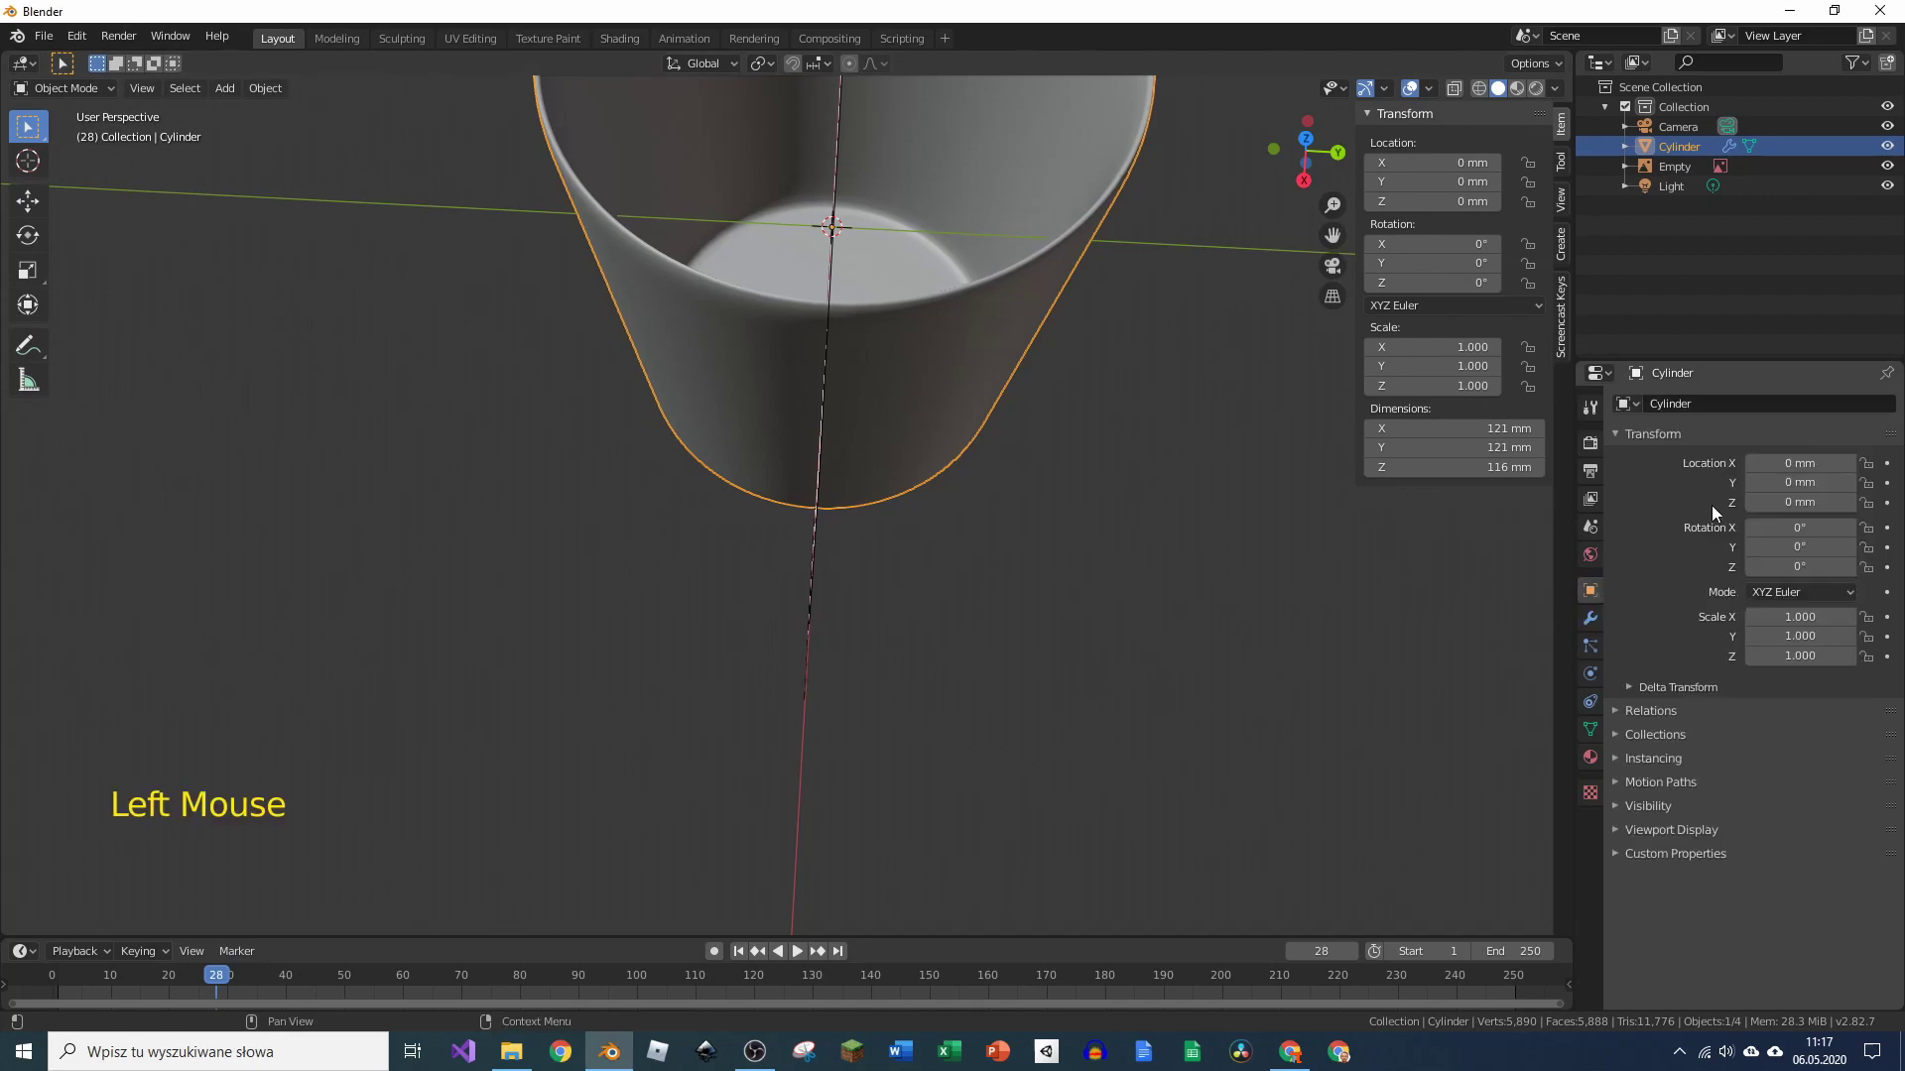
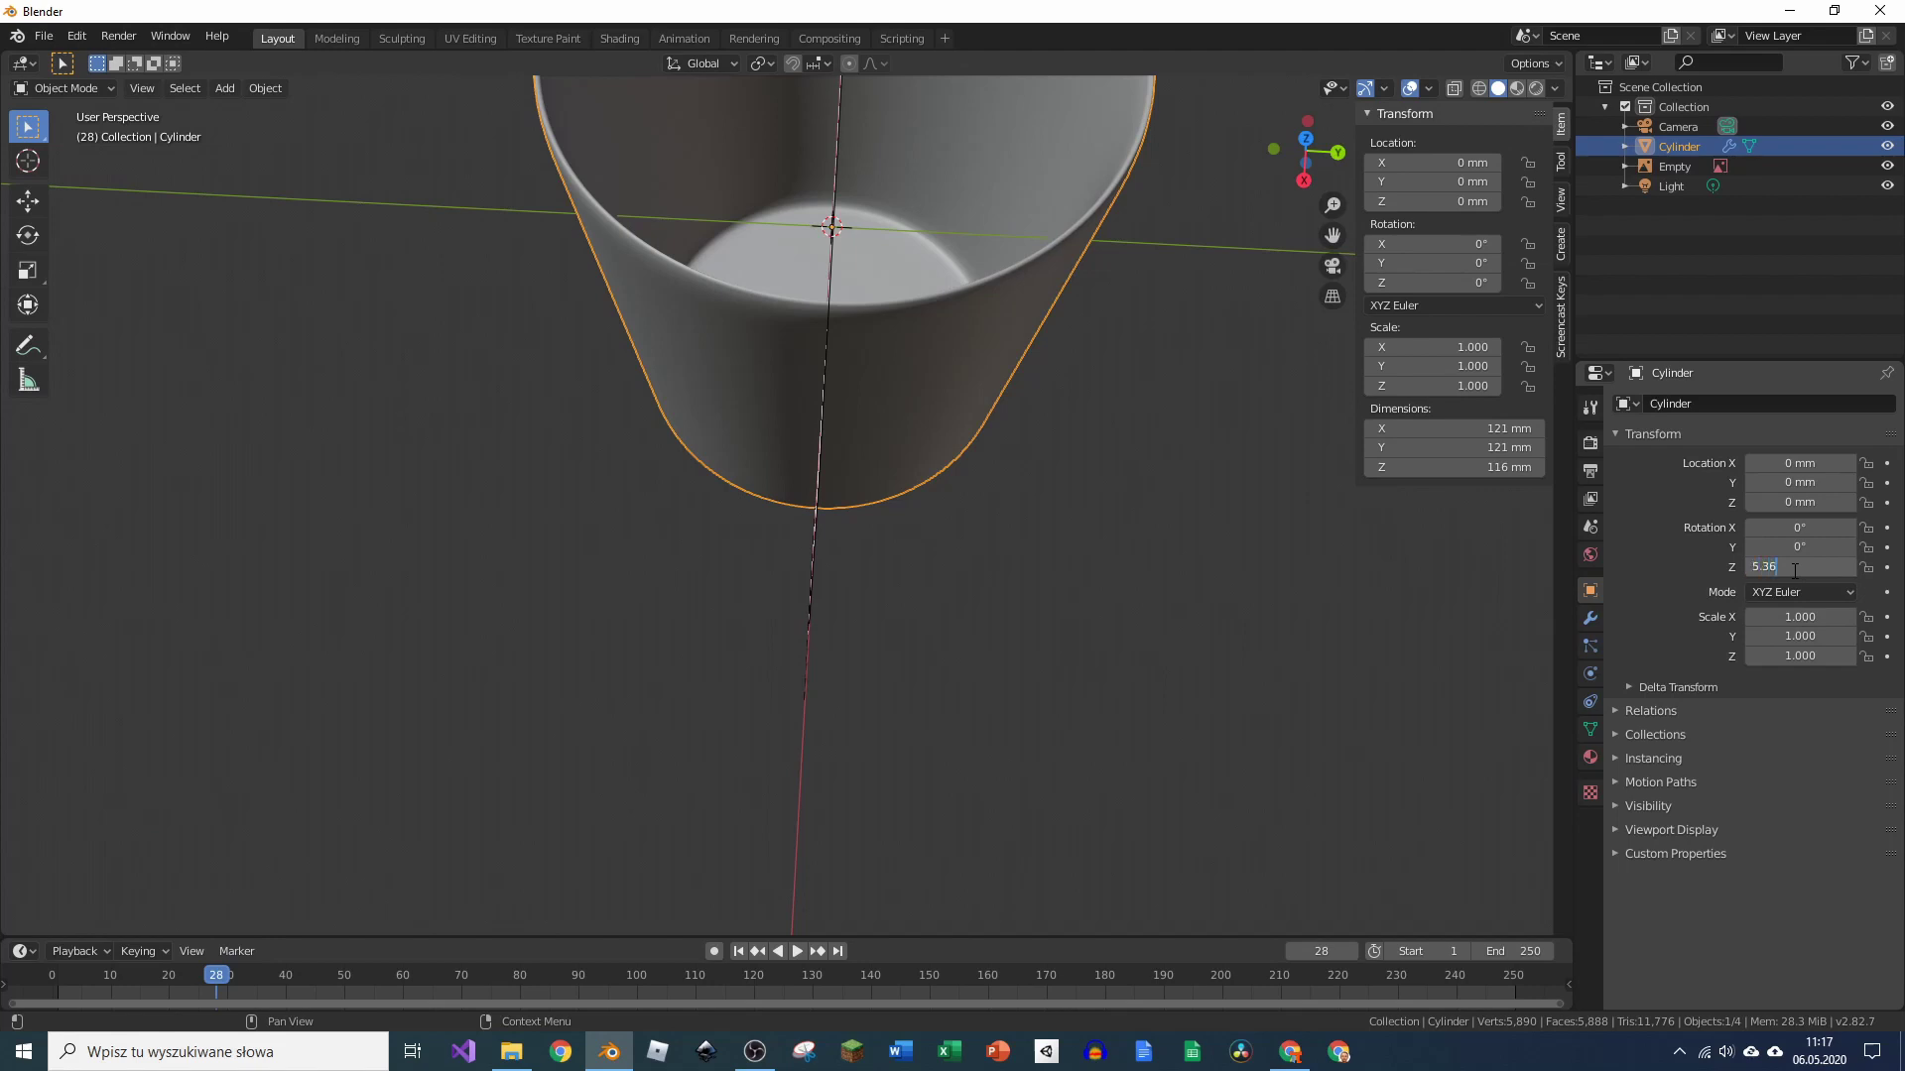
{"action": "key", "text": "BackSpace"}
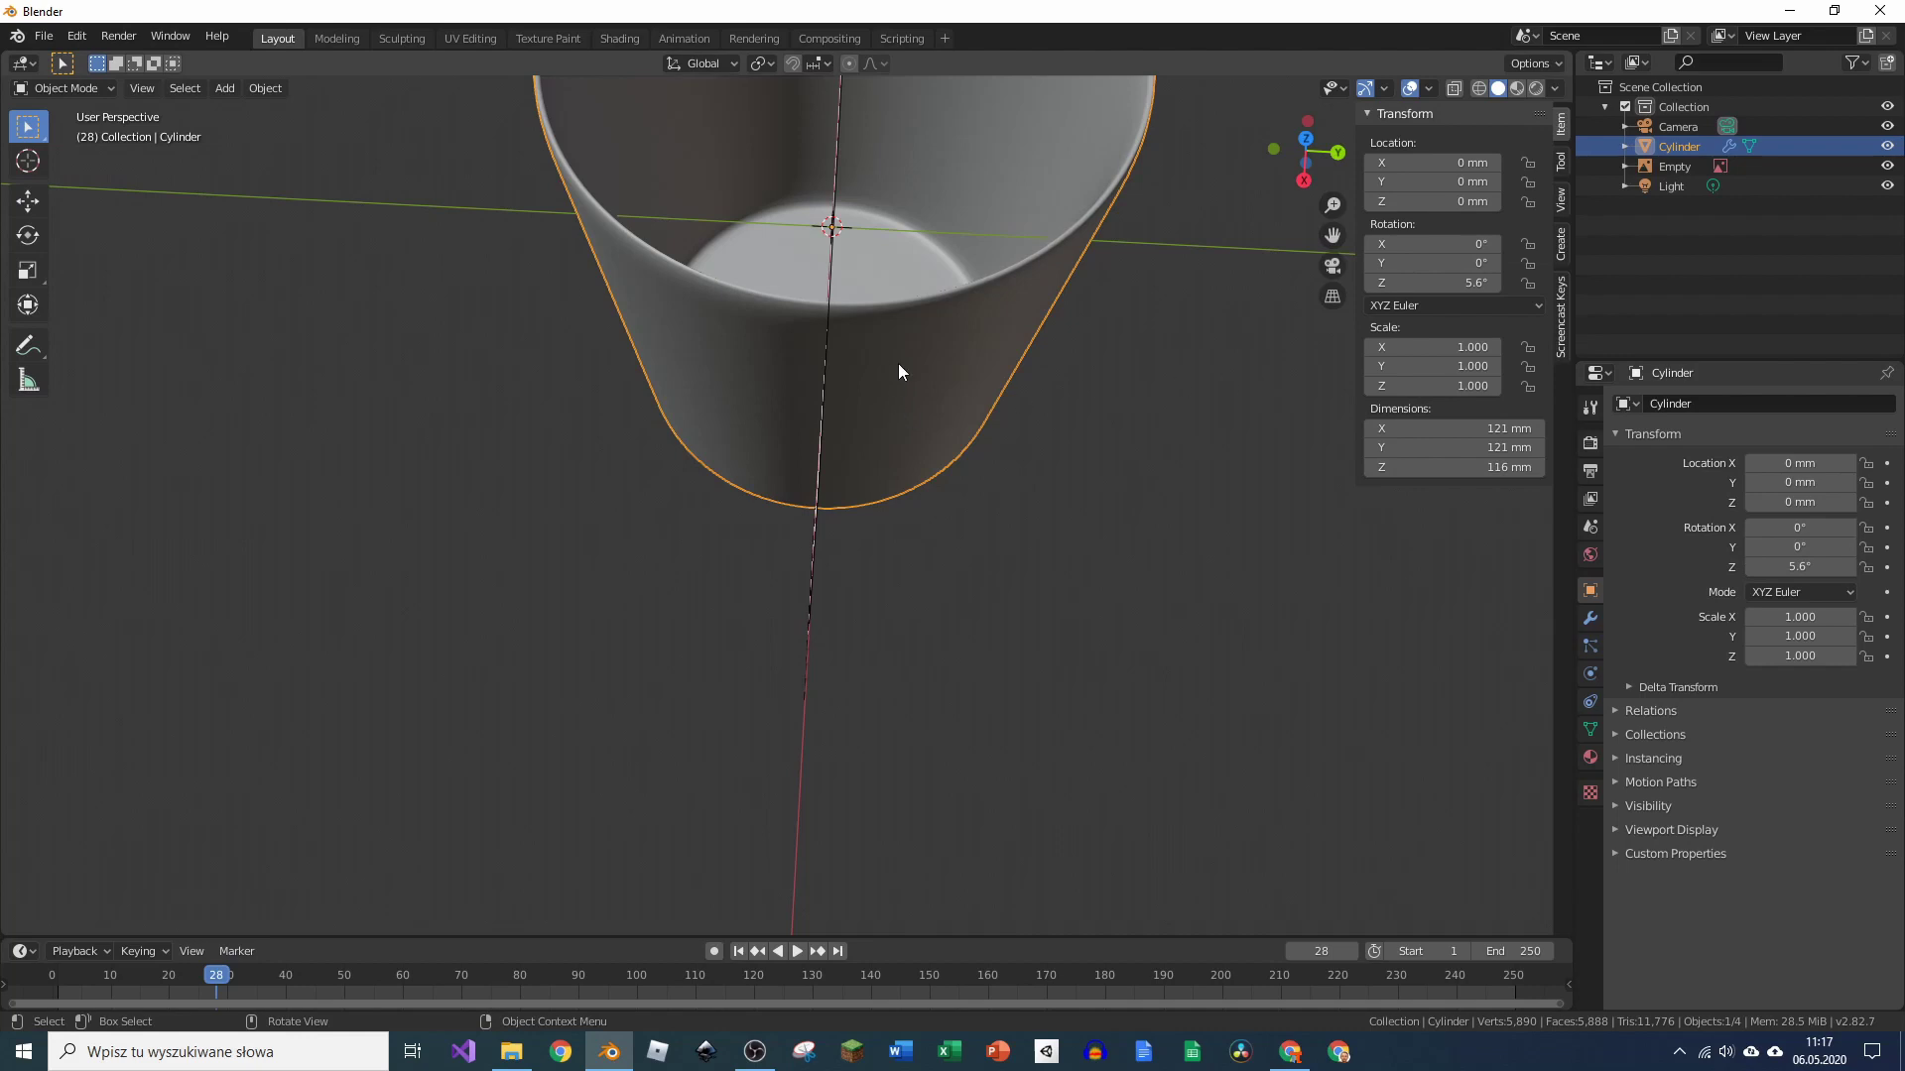
{"action": "key", "text": "Tab"}
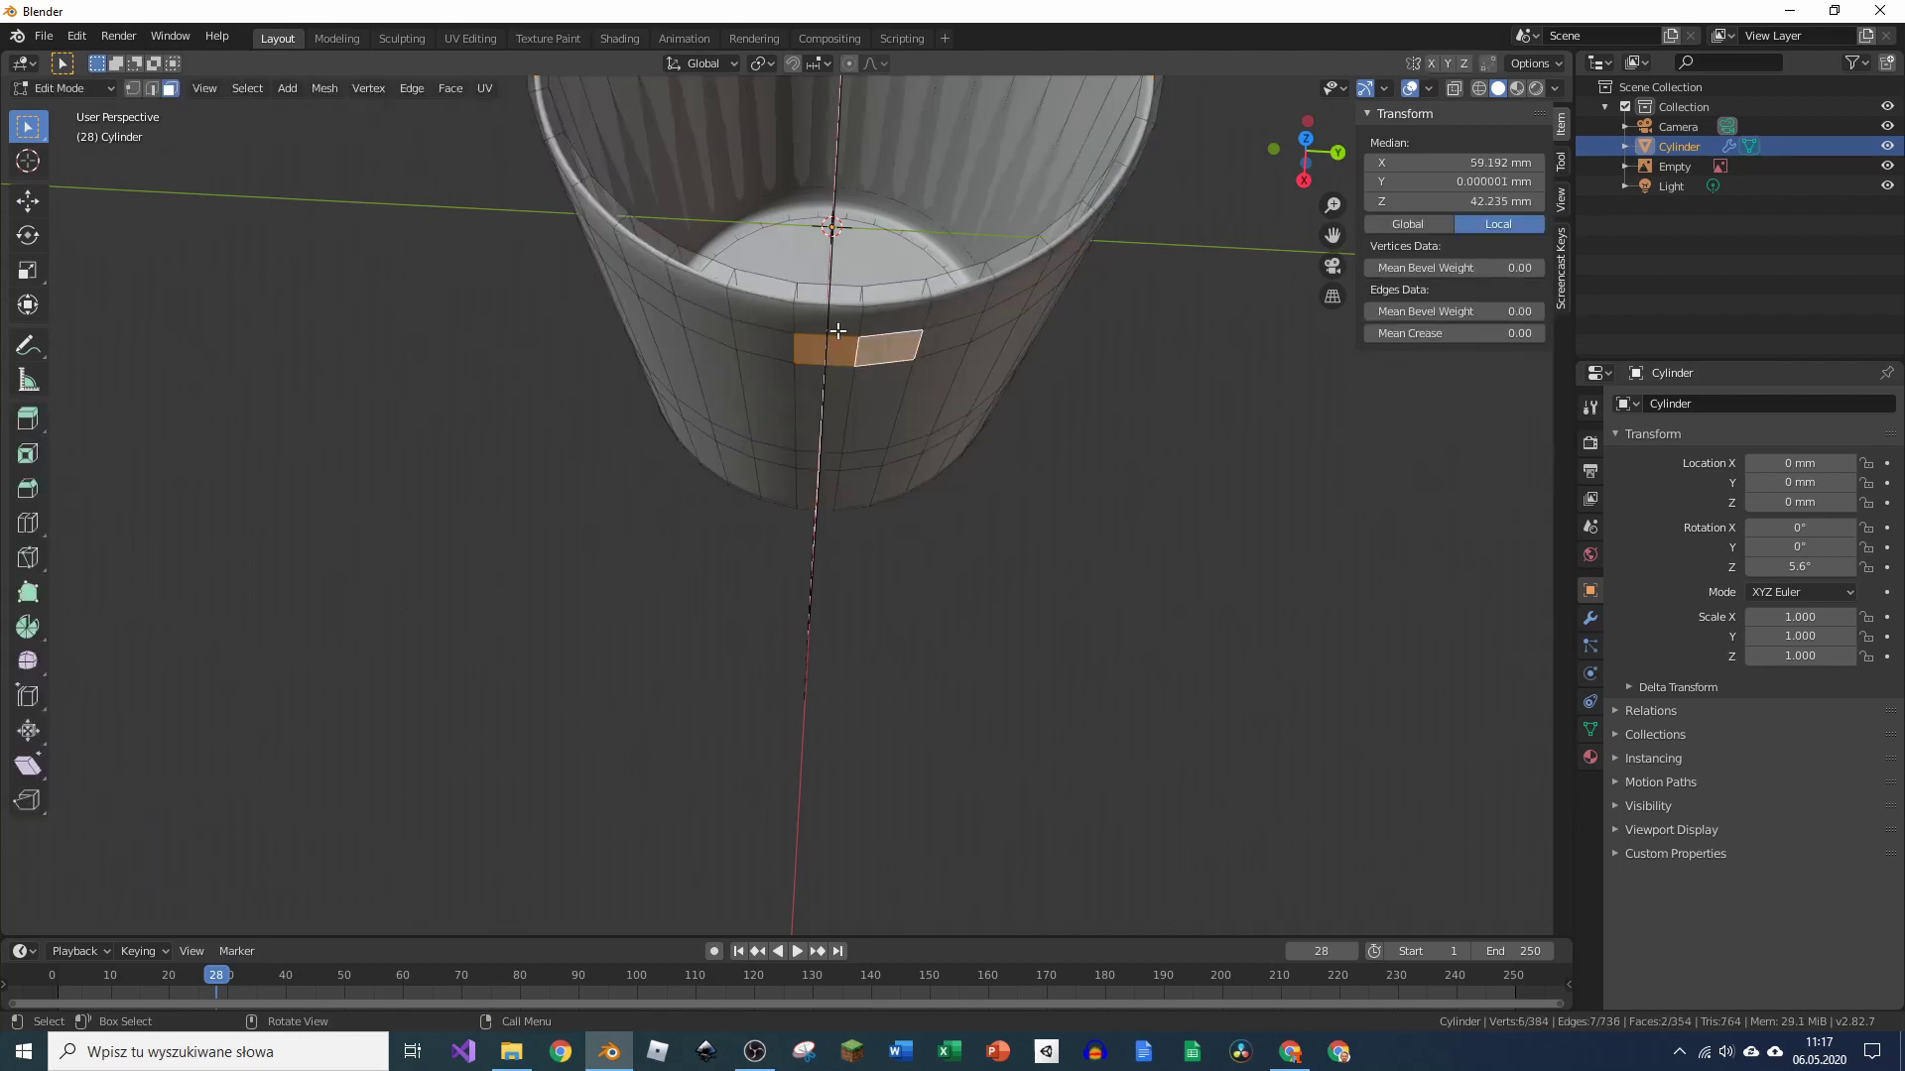
{"action": "key", "text": "Tab"}
{"action": "key", "text": "ctrl+a"}
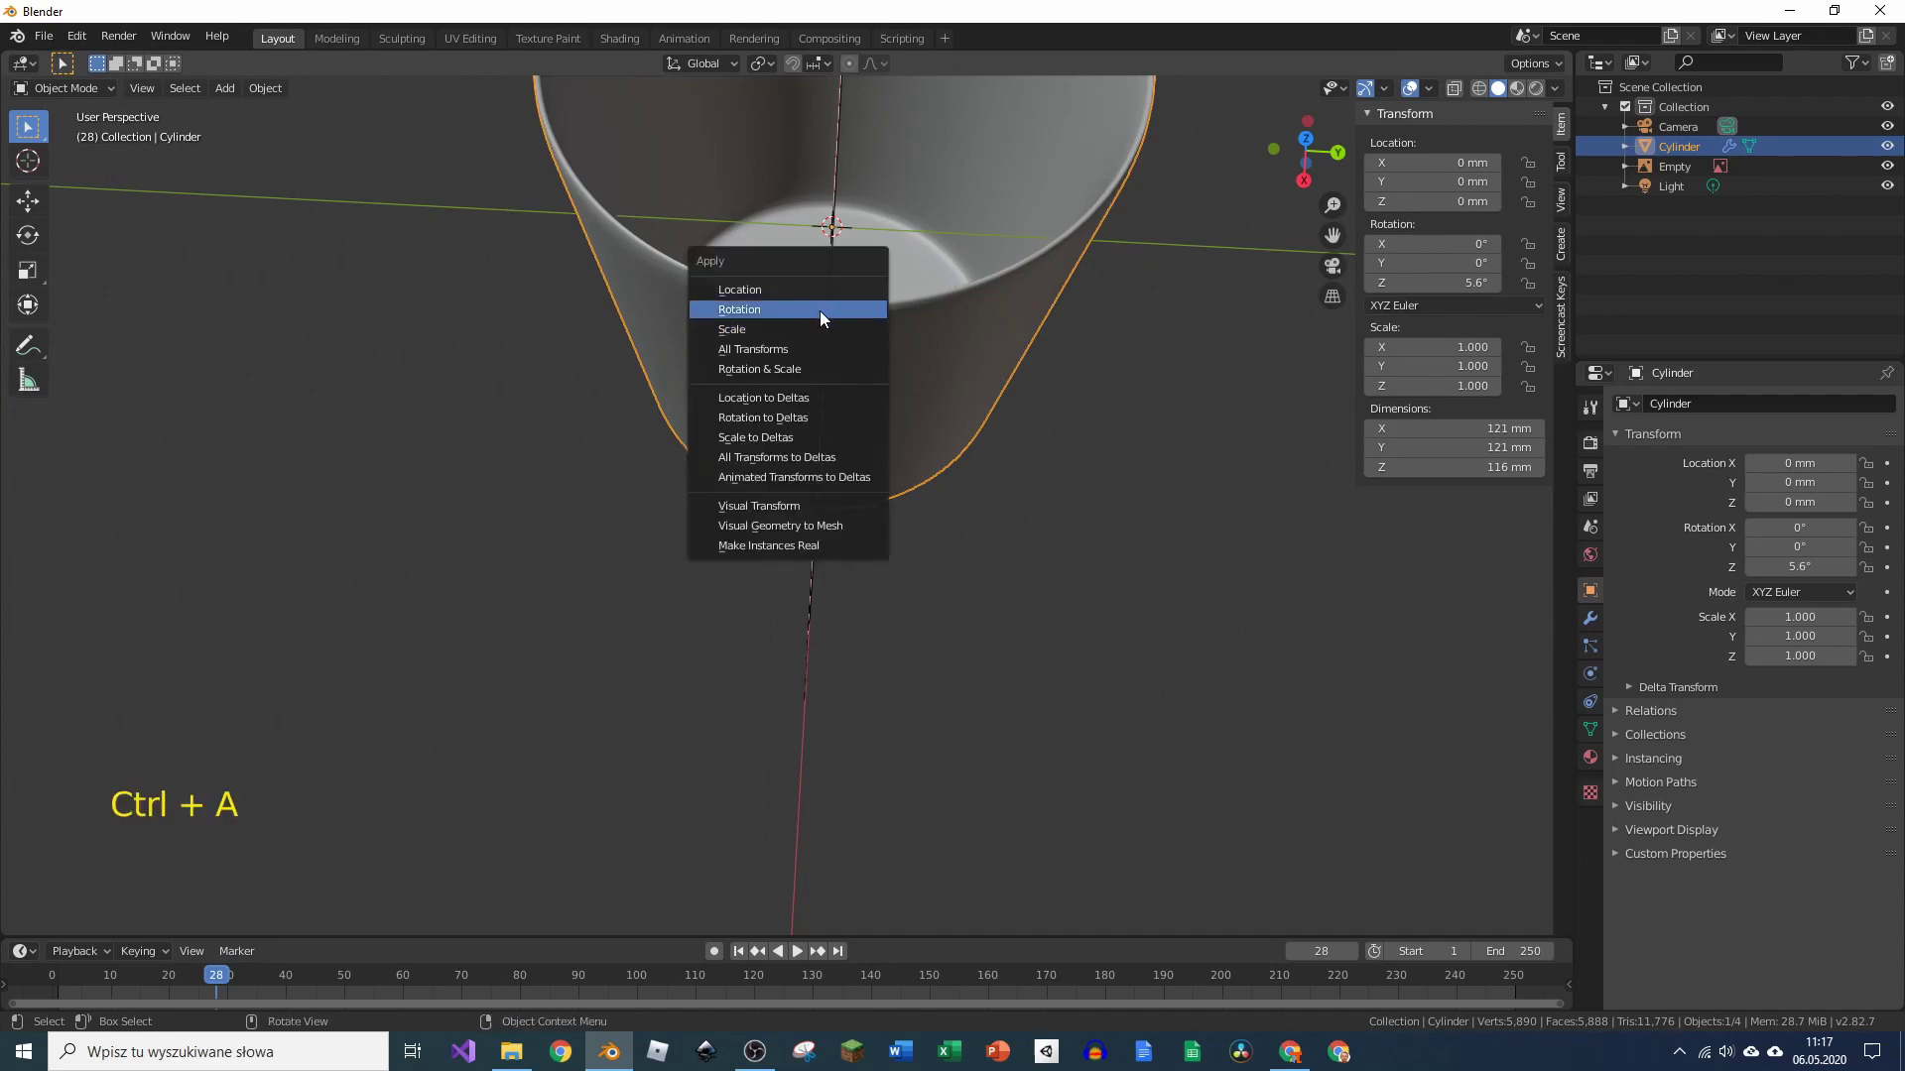
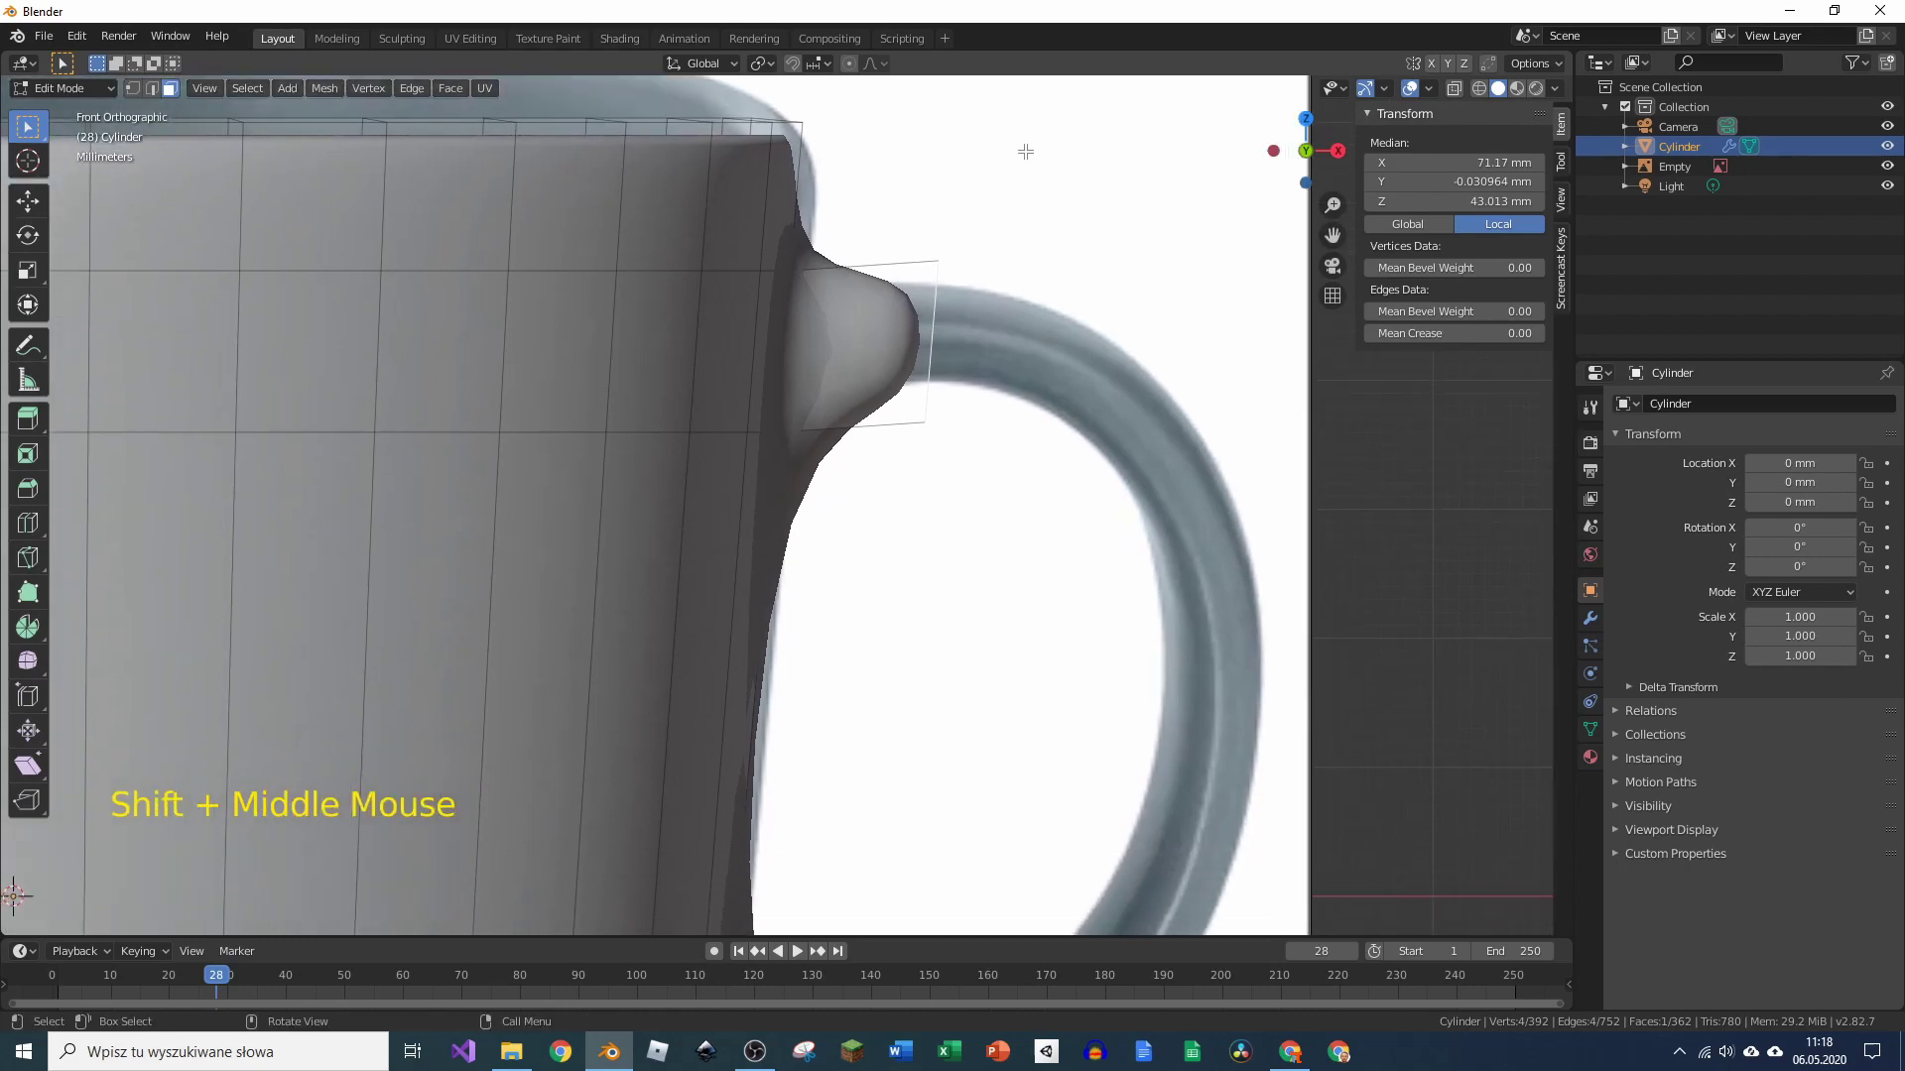
Step: Scale and move the extruded handle section to follow the reference handle's curve
{"action": "key", "text": "s"}
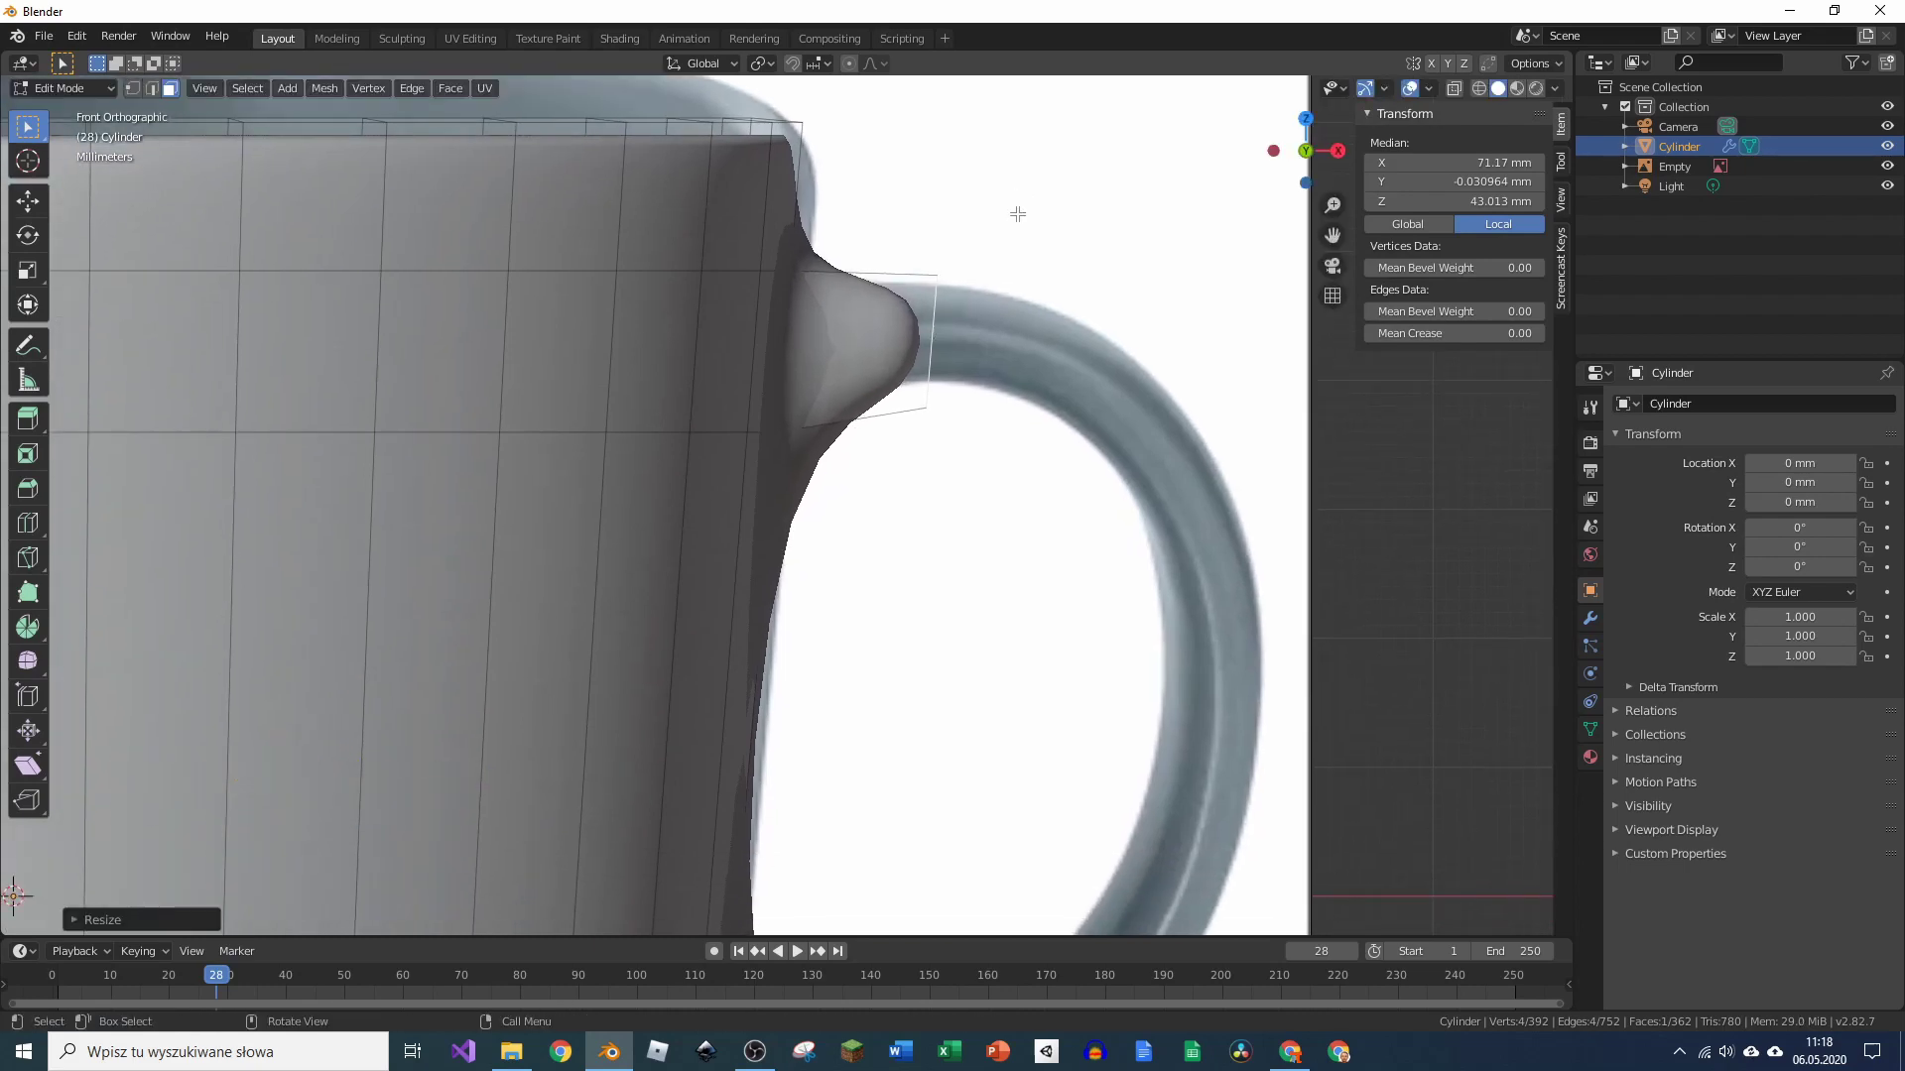
{"action": "key", "text": "g"}
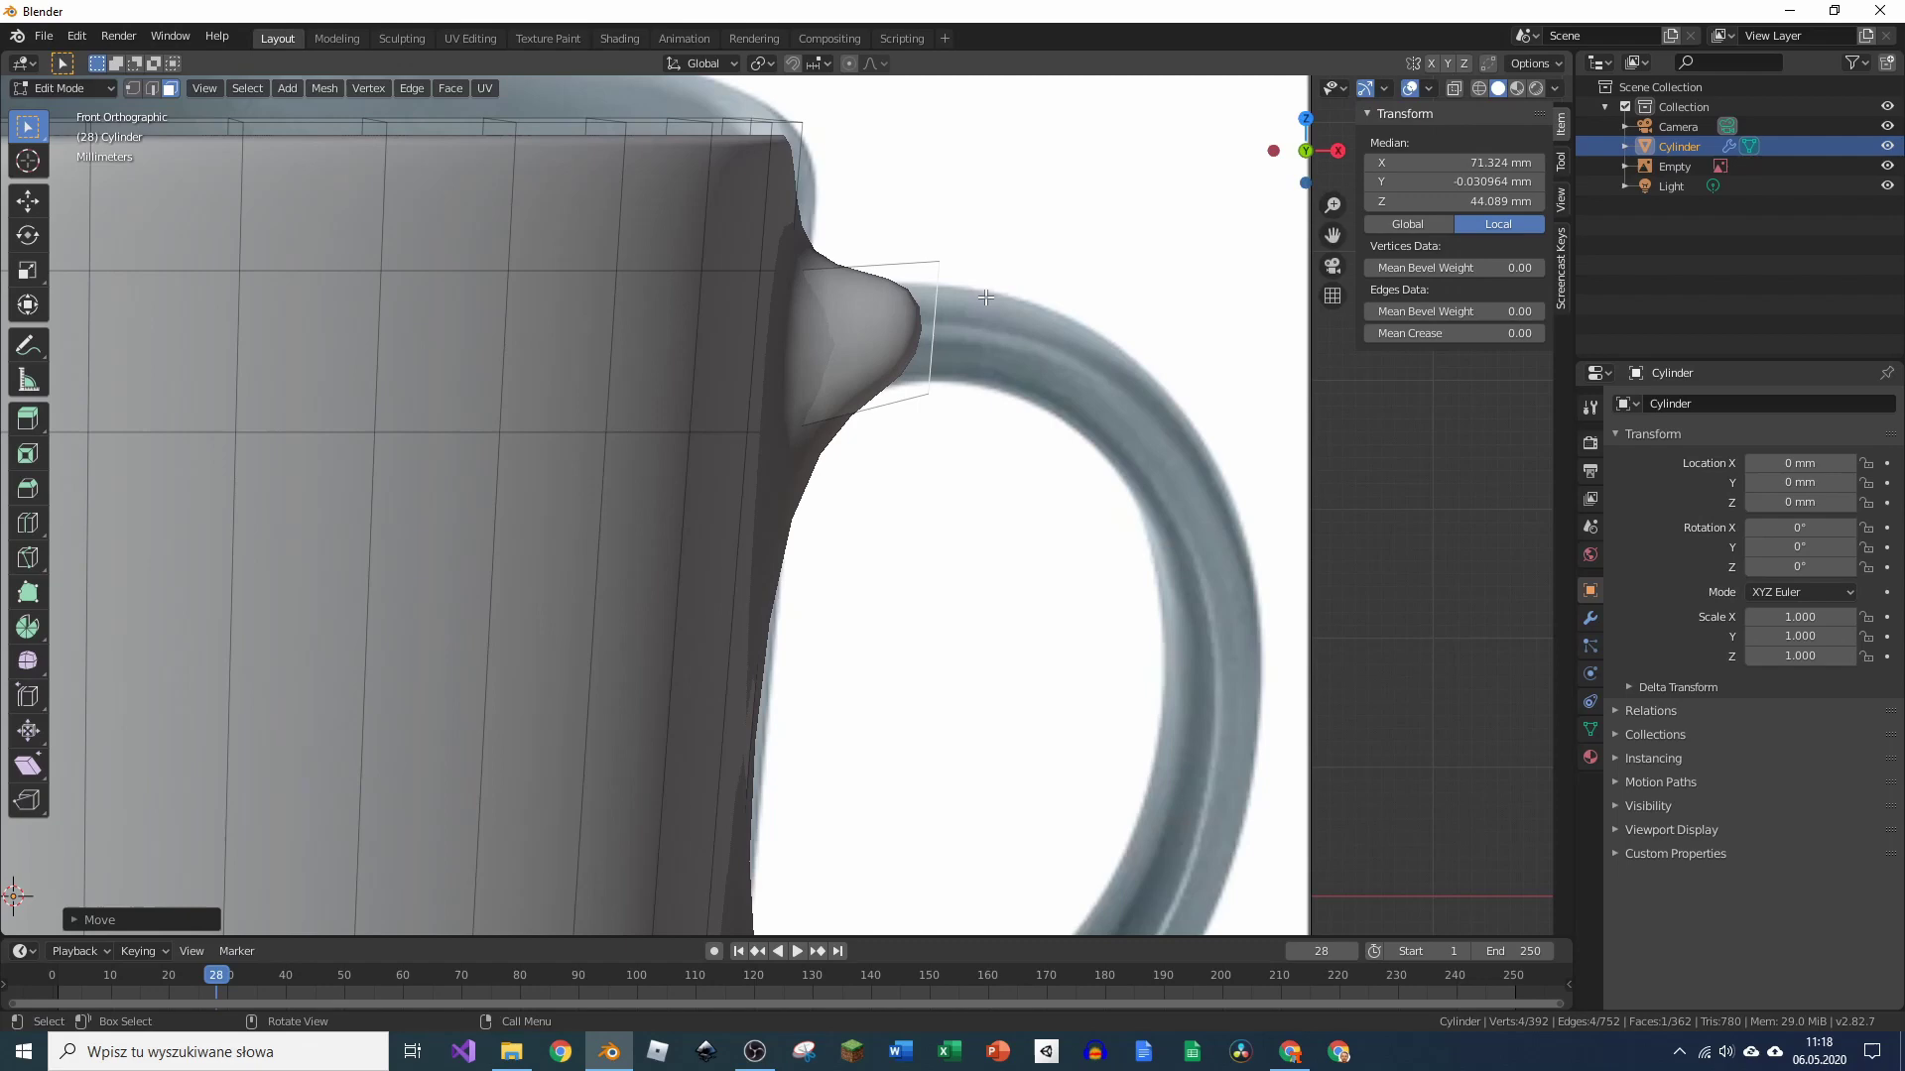
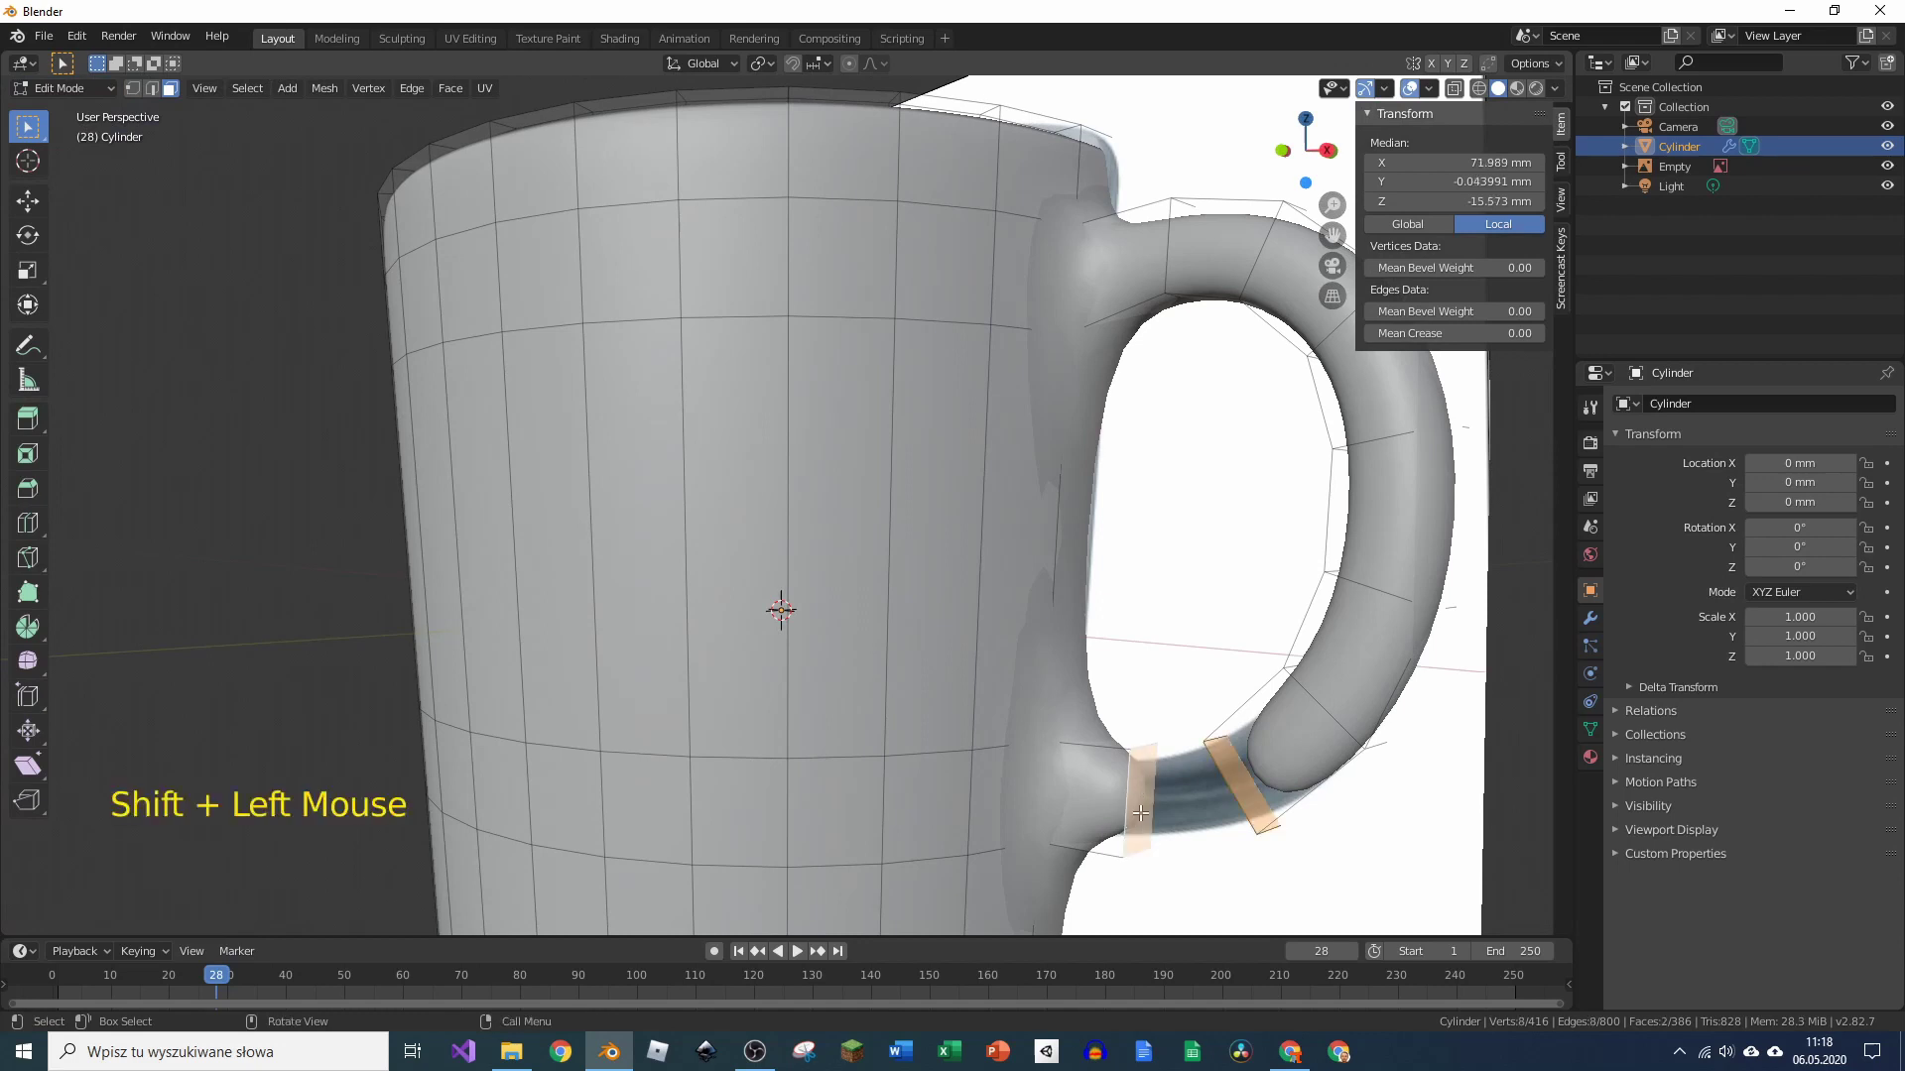
Step: Bridge the handle's lower end faces to the mug body and check it from front view
{"action": "right_click", "coordinate": [1158, 803]}
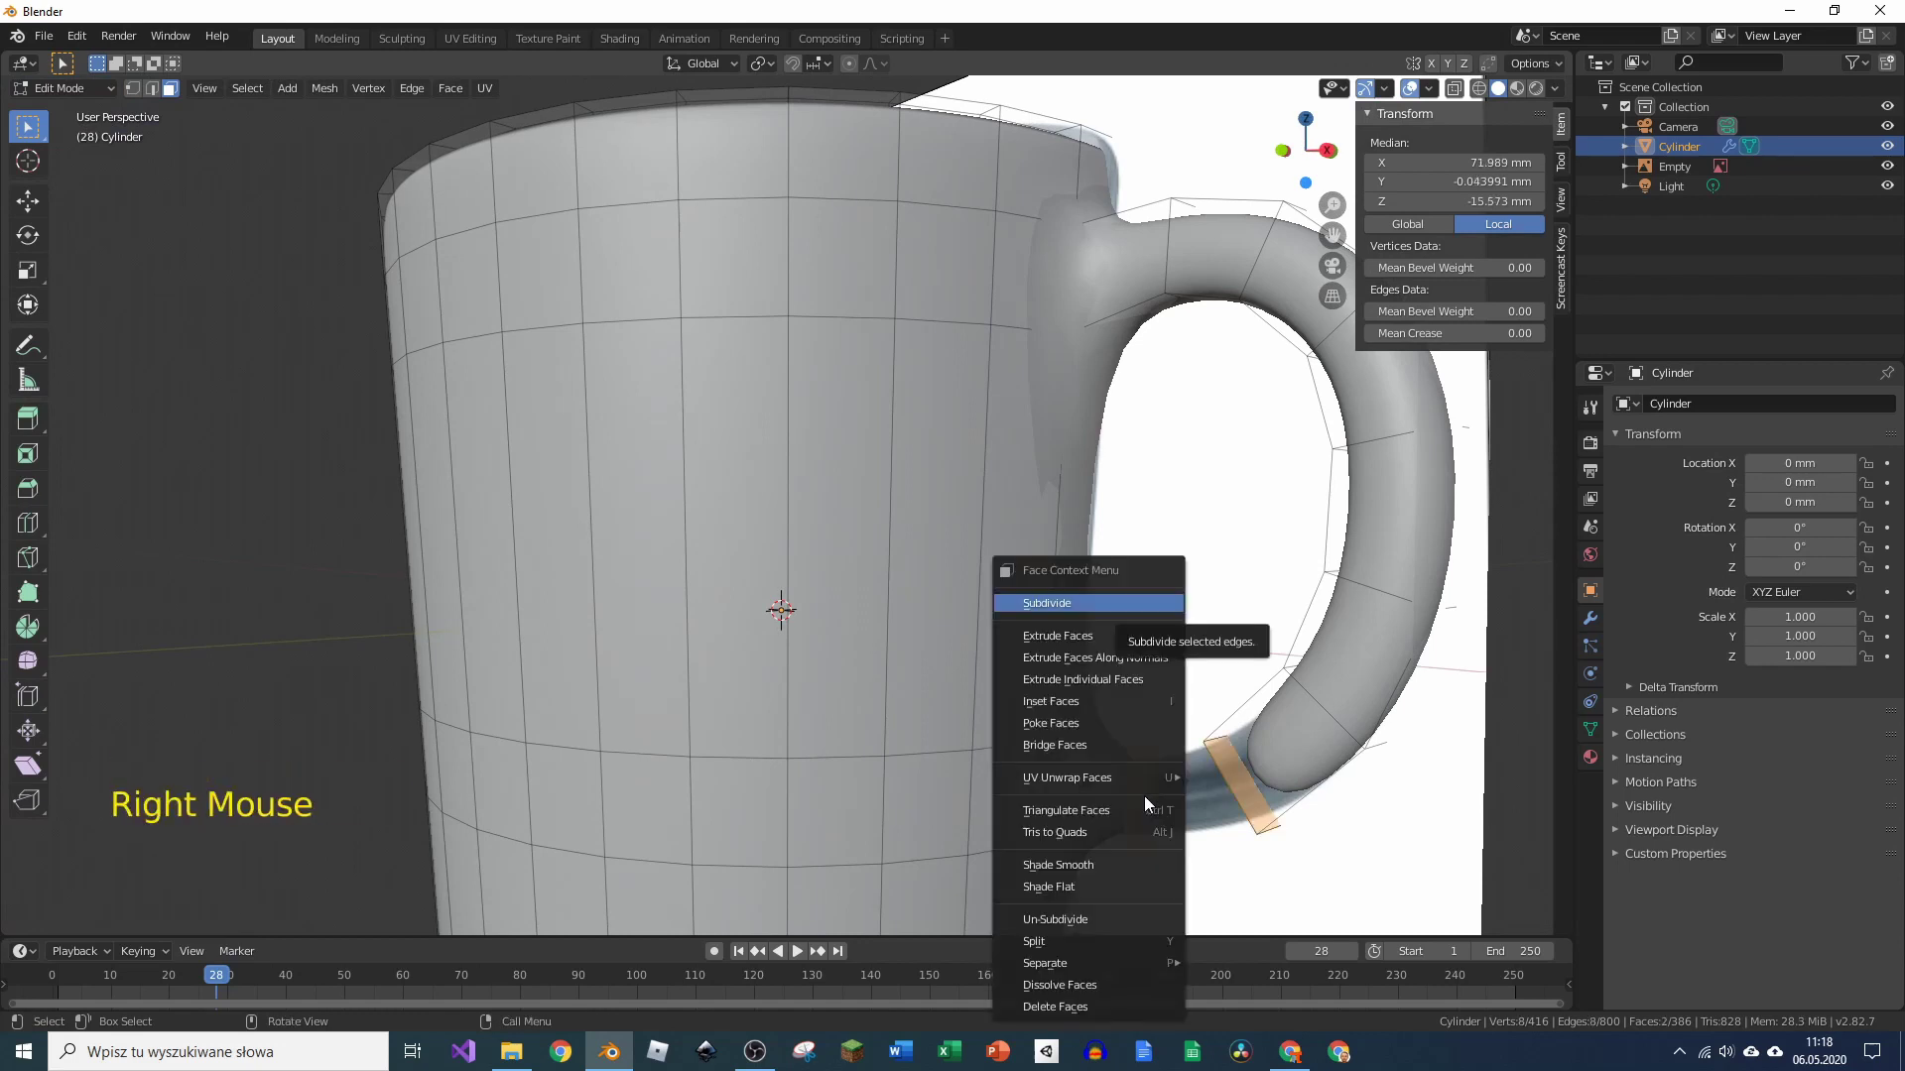
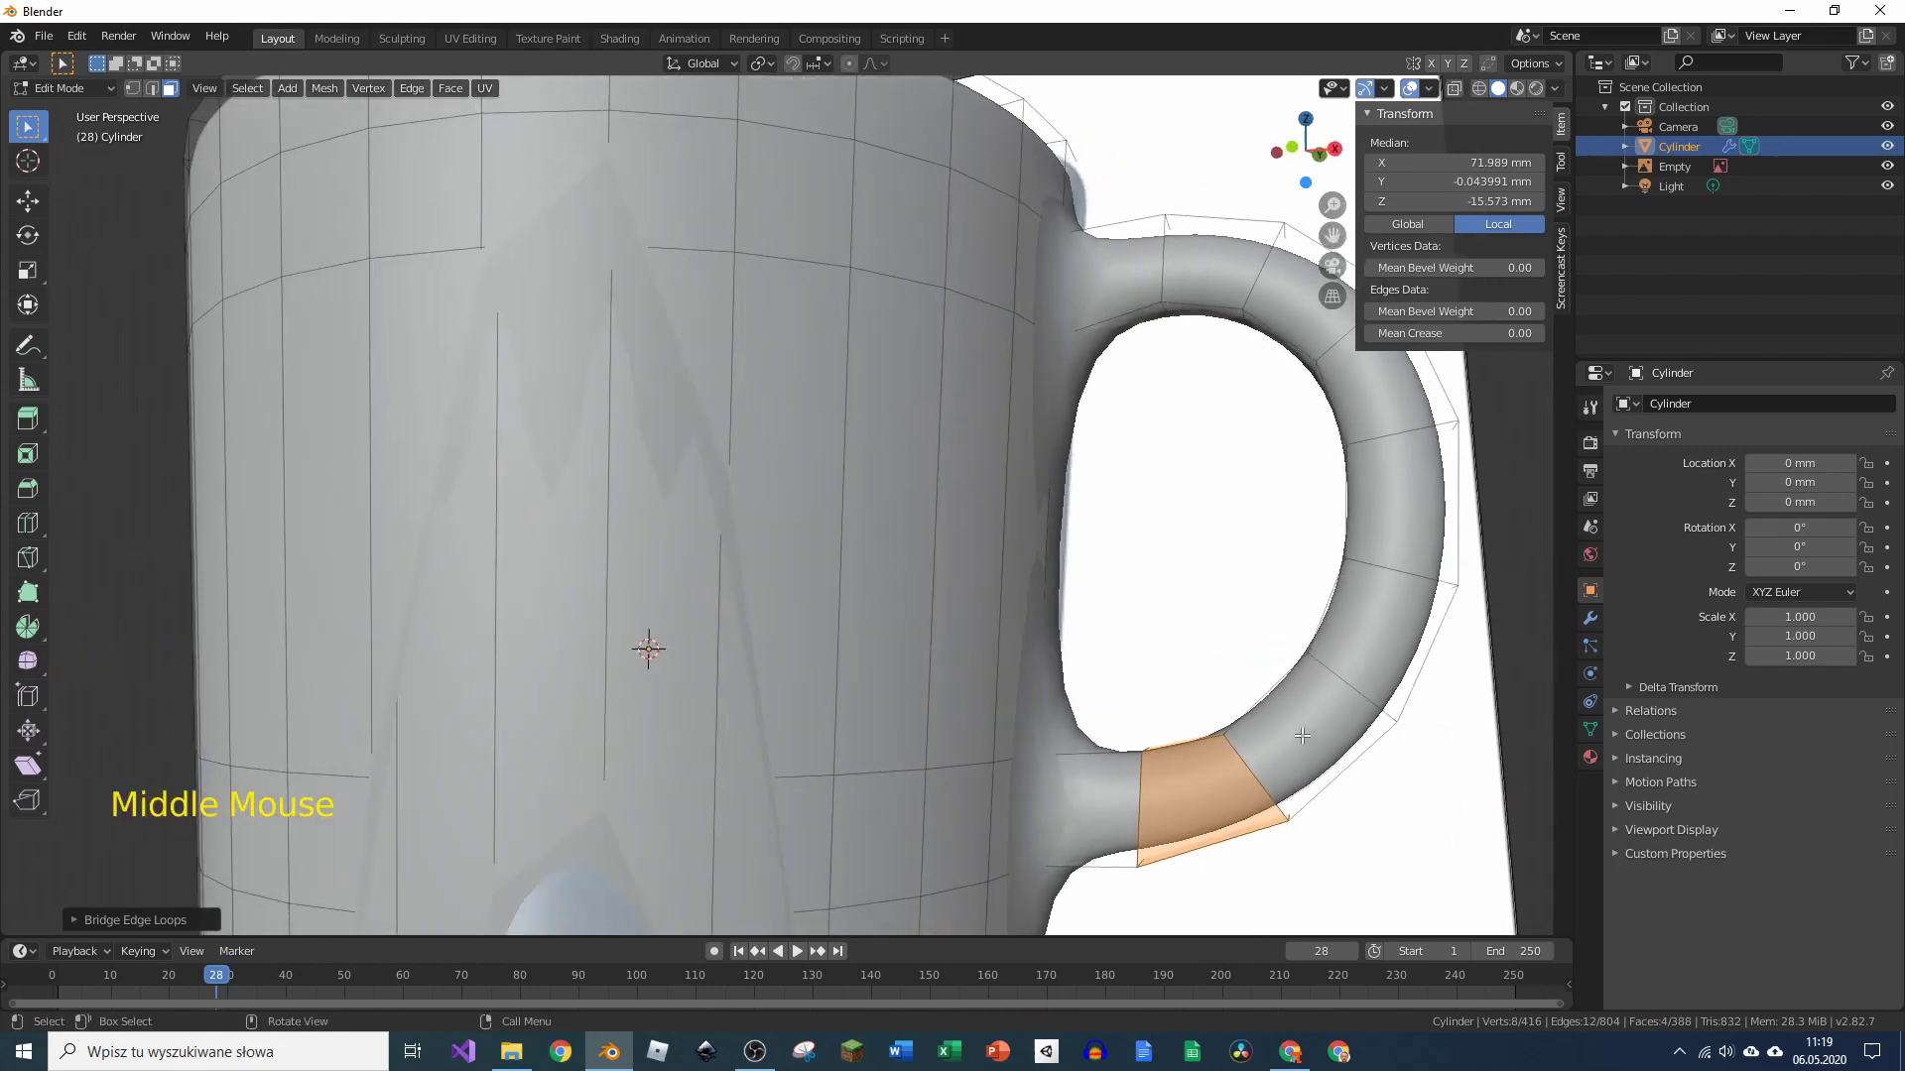
{"action": "key", "text": "KP_1"}
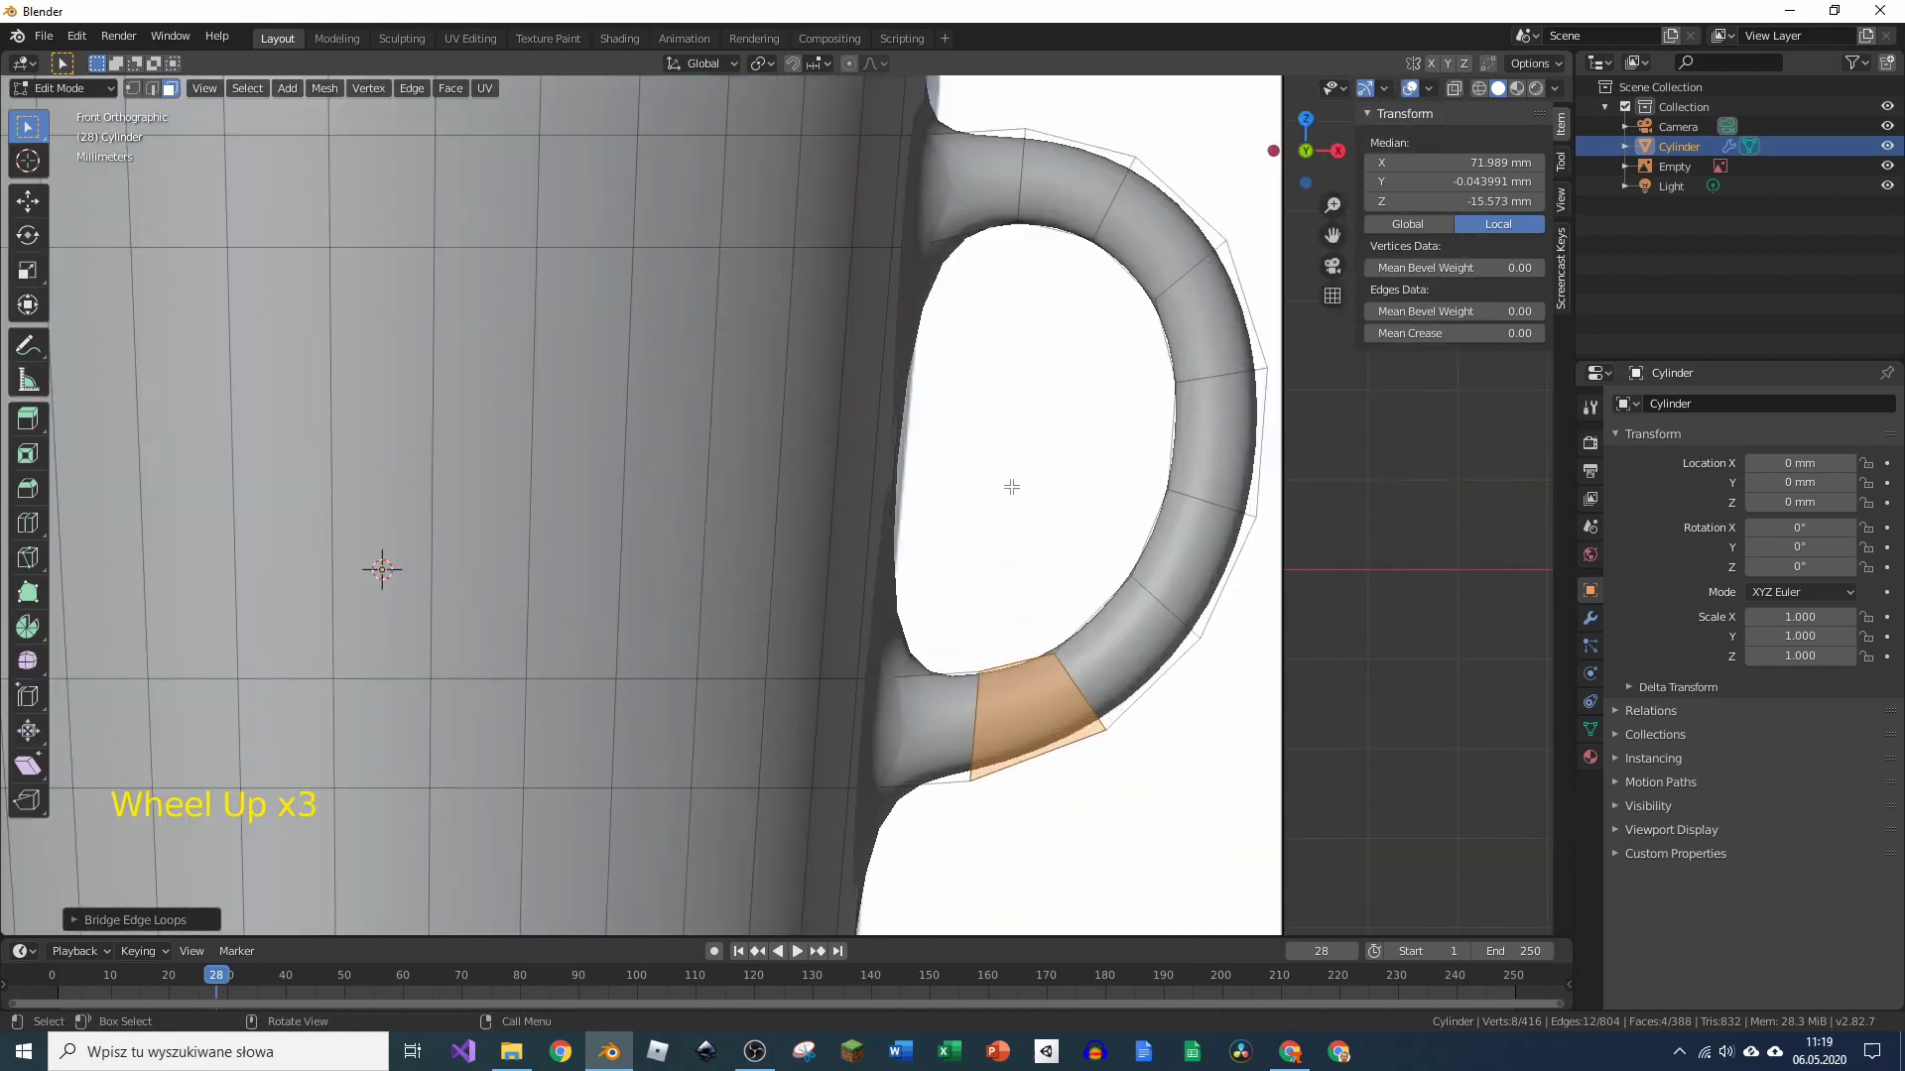
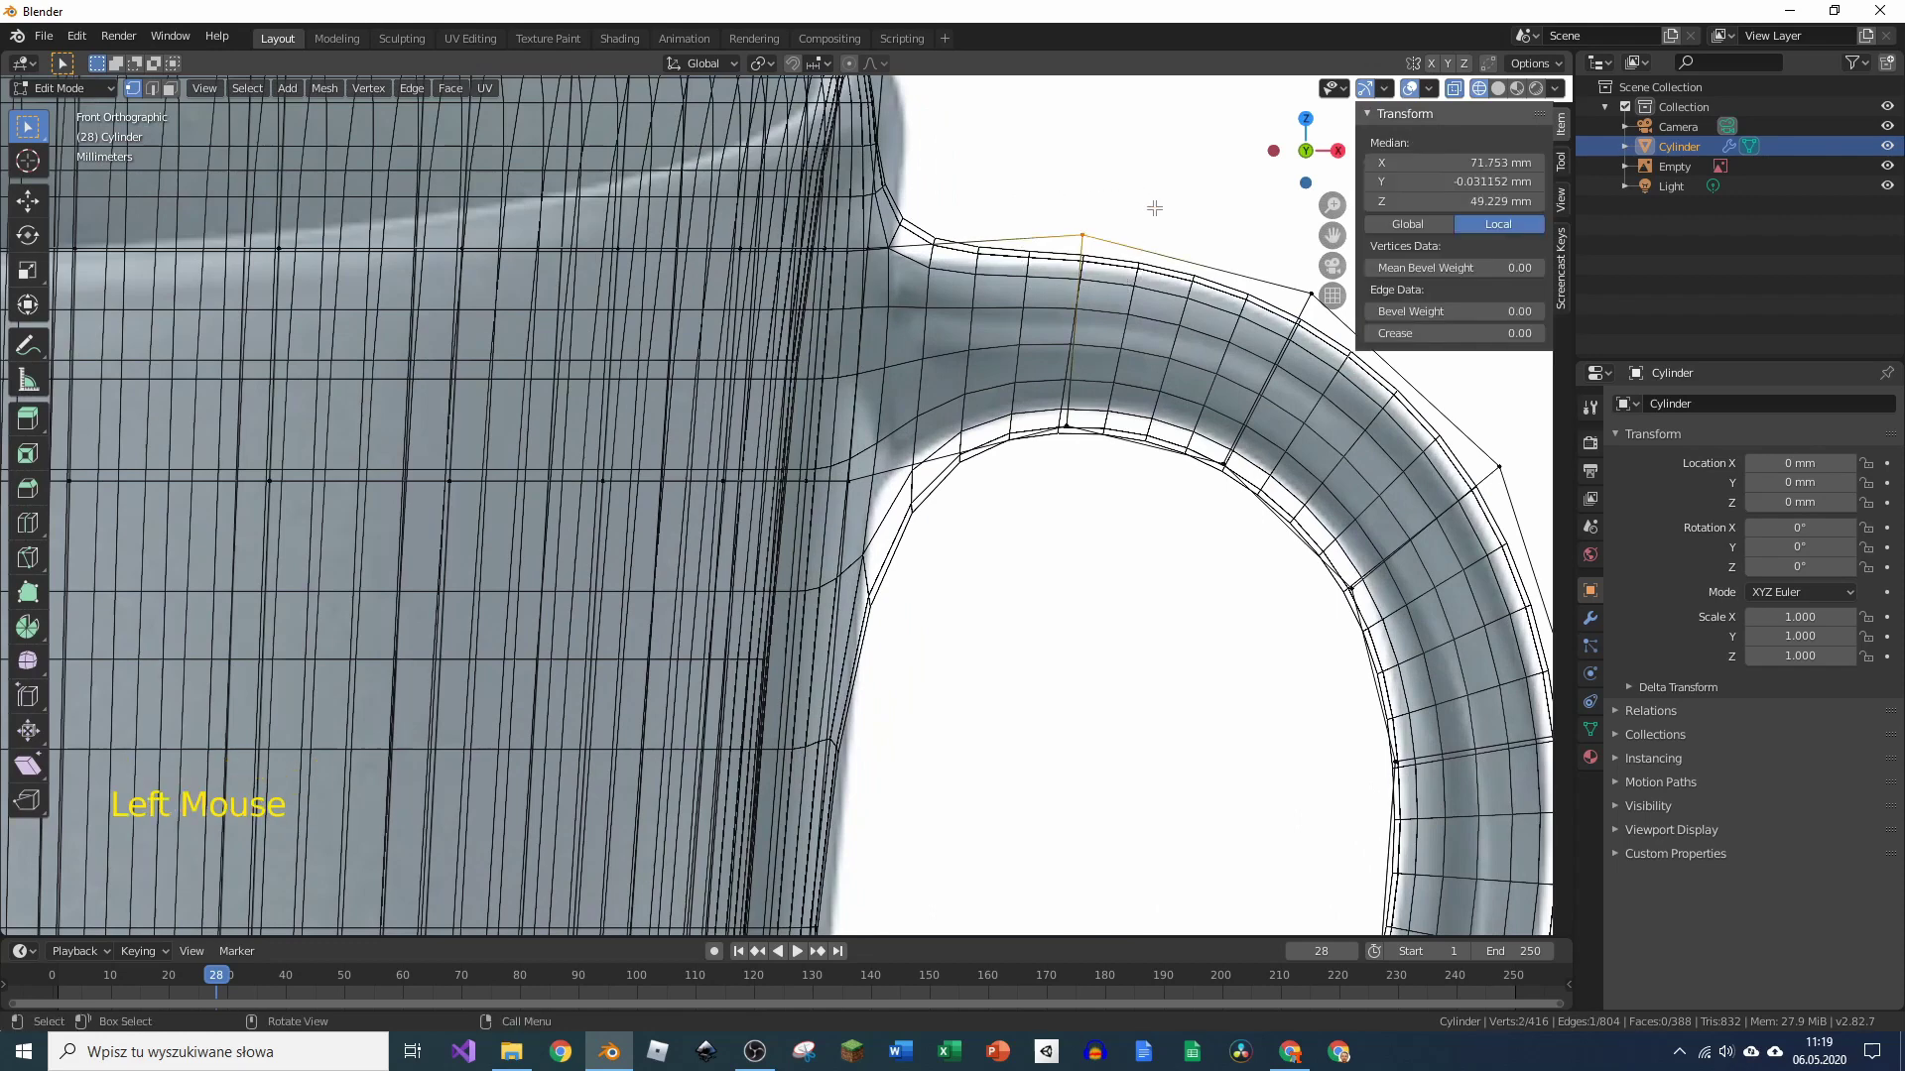
Step: Reposition handle vertices so the handle curves and meets the mug body smoothly
{"action": "key", "text": "g"}
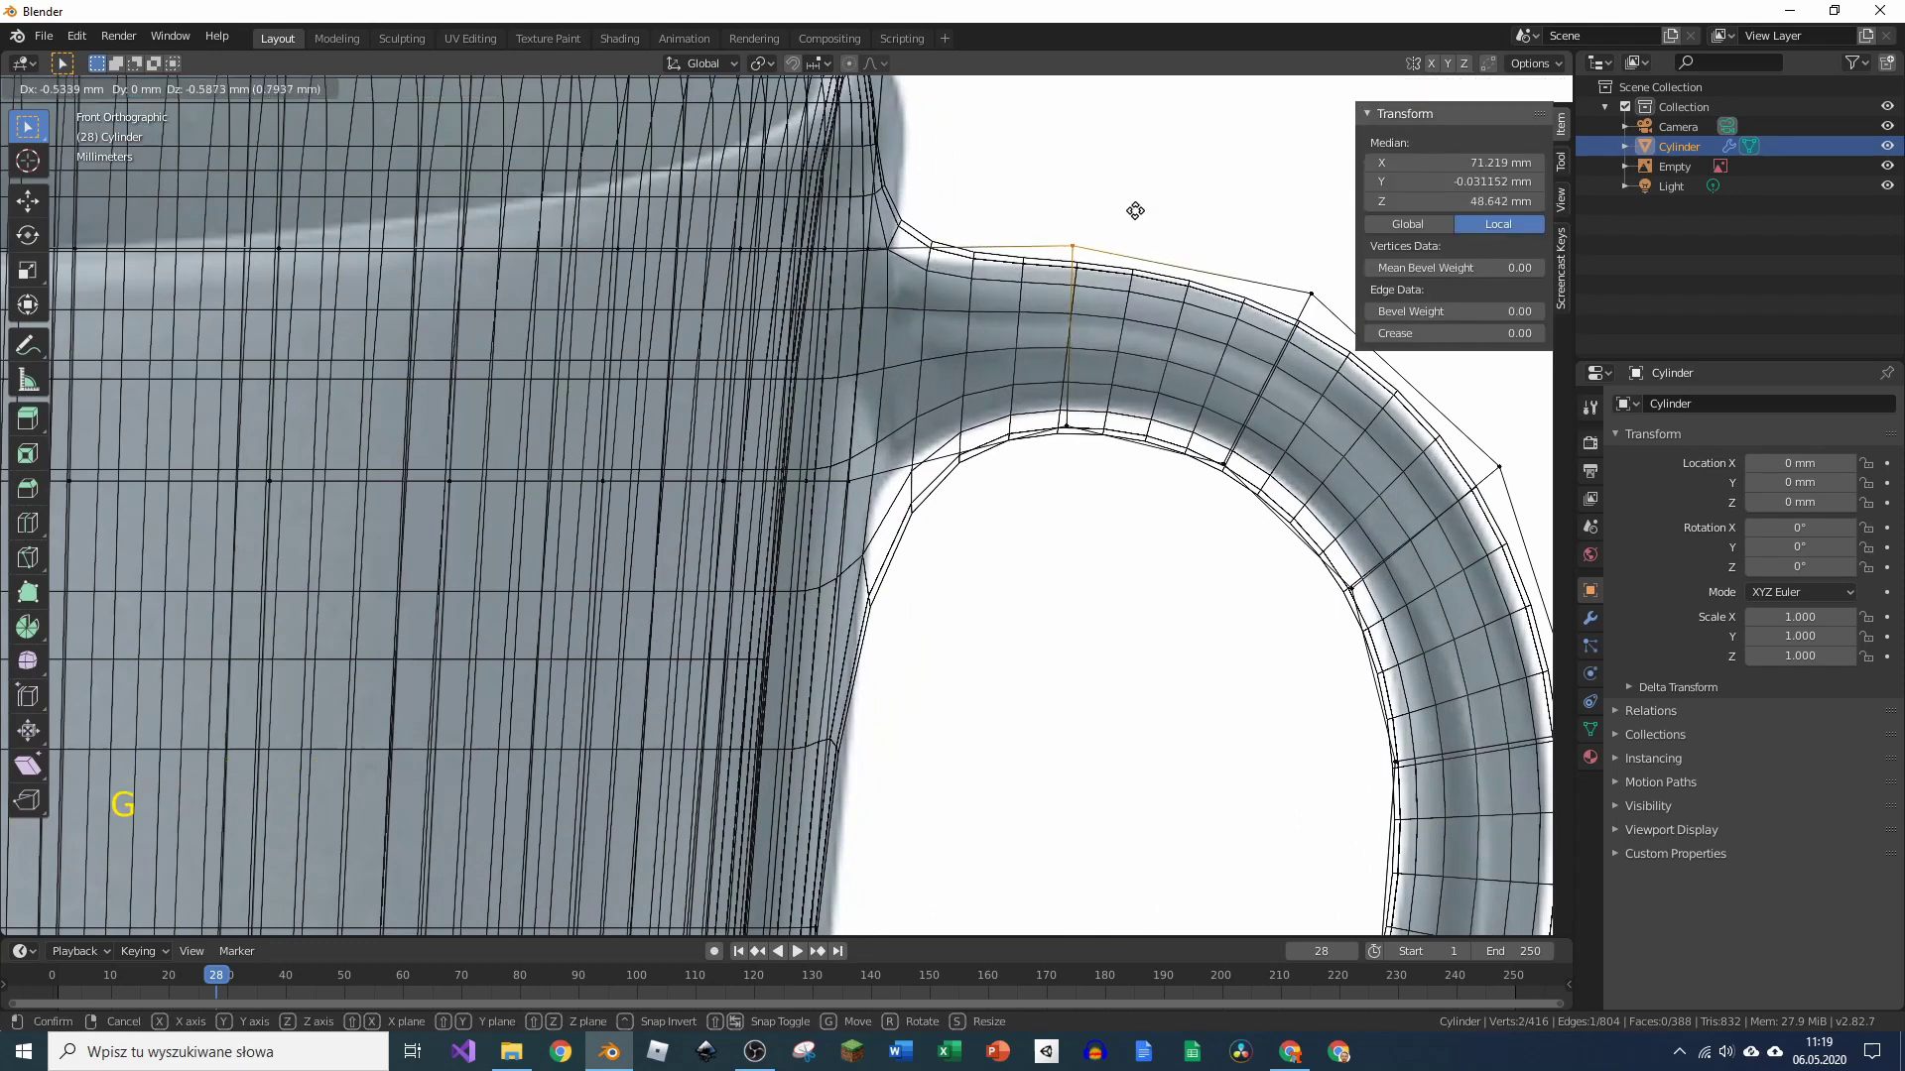
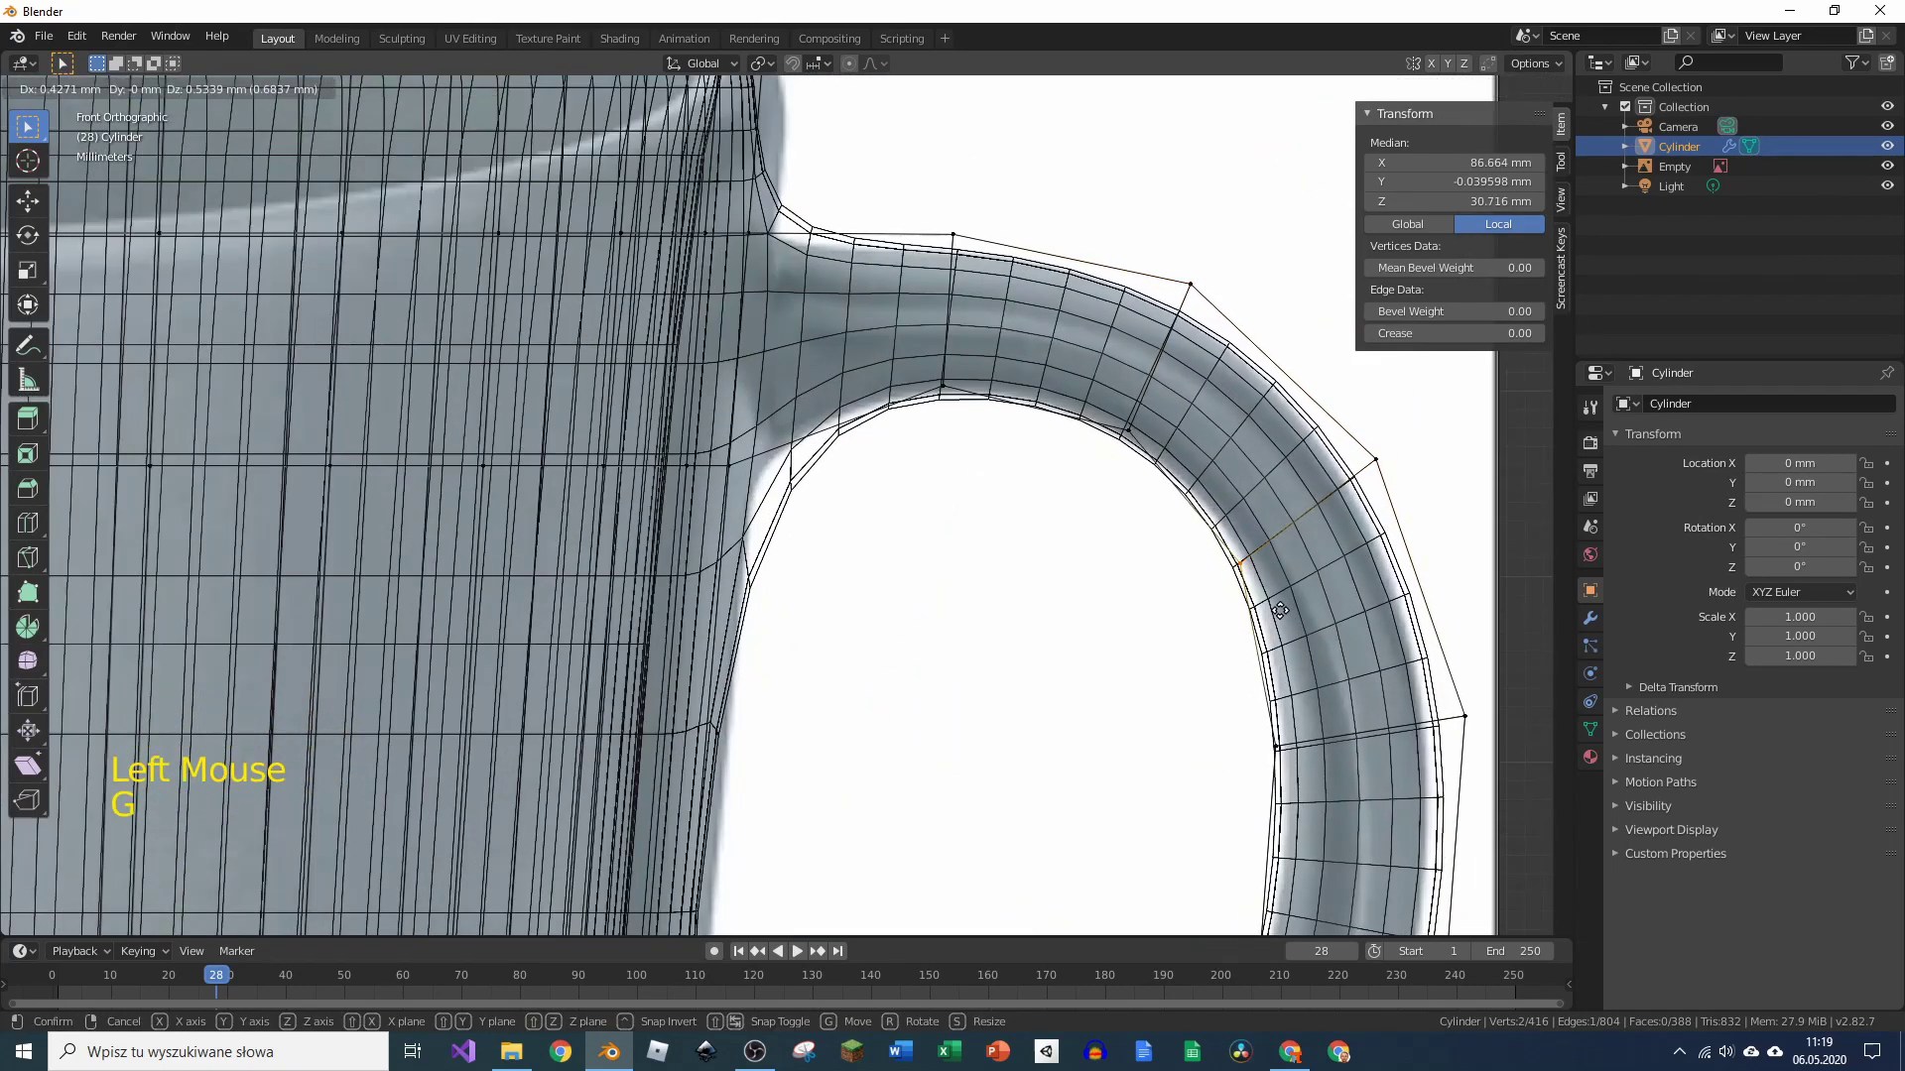
{"action": "scroll", "scroll_direction": "down", "scroll_amount": 3}
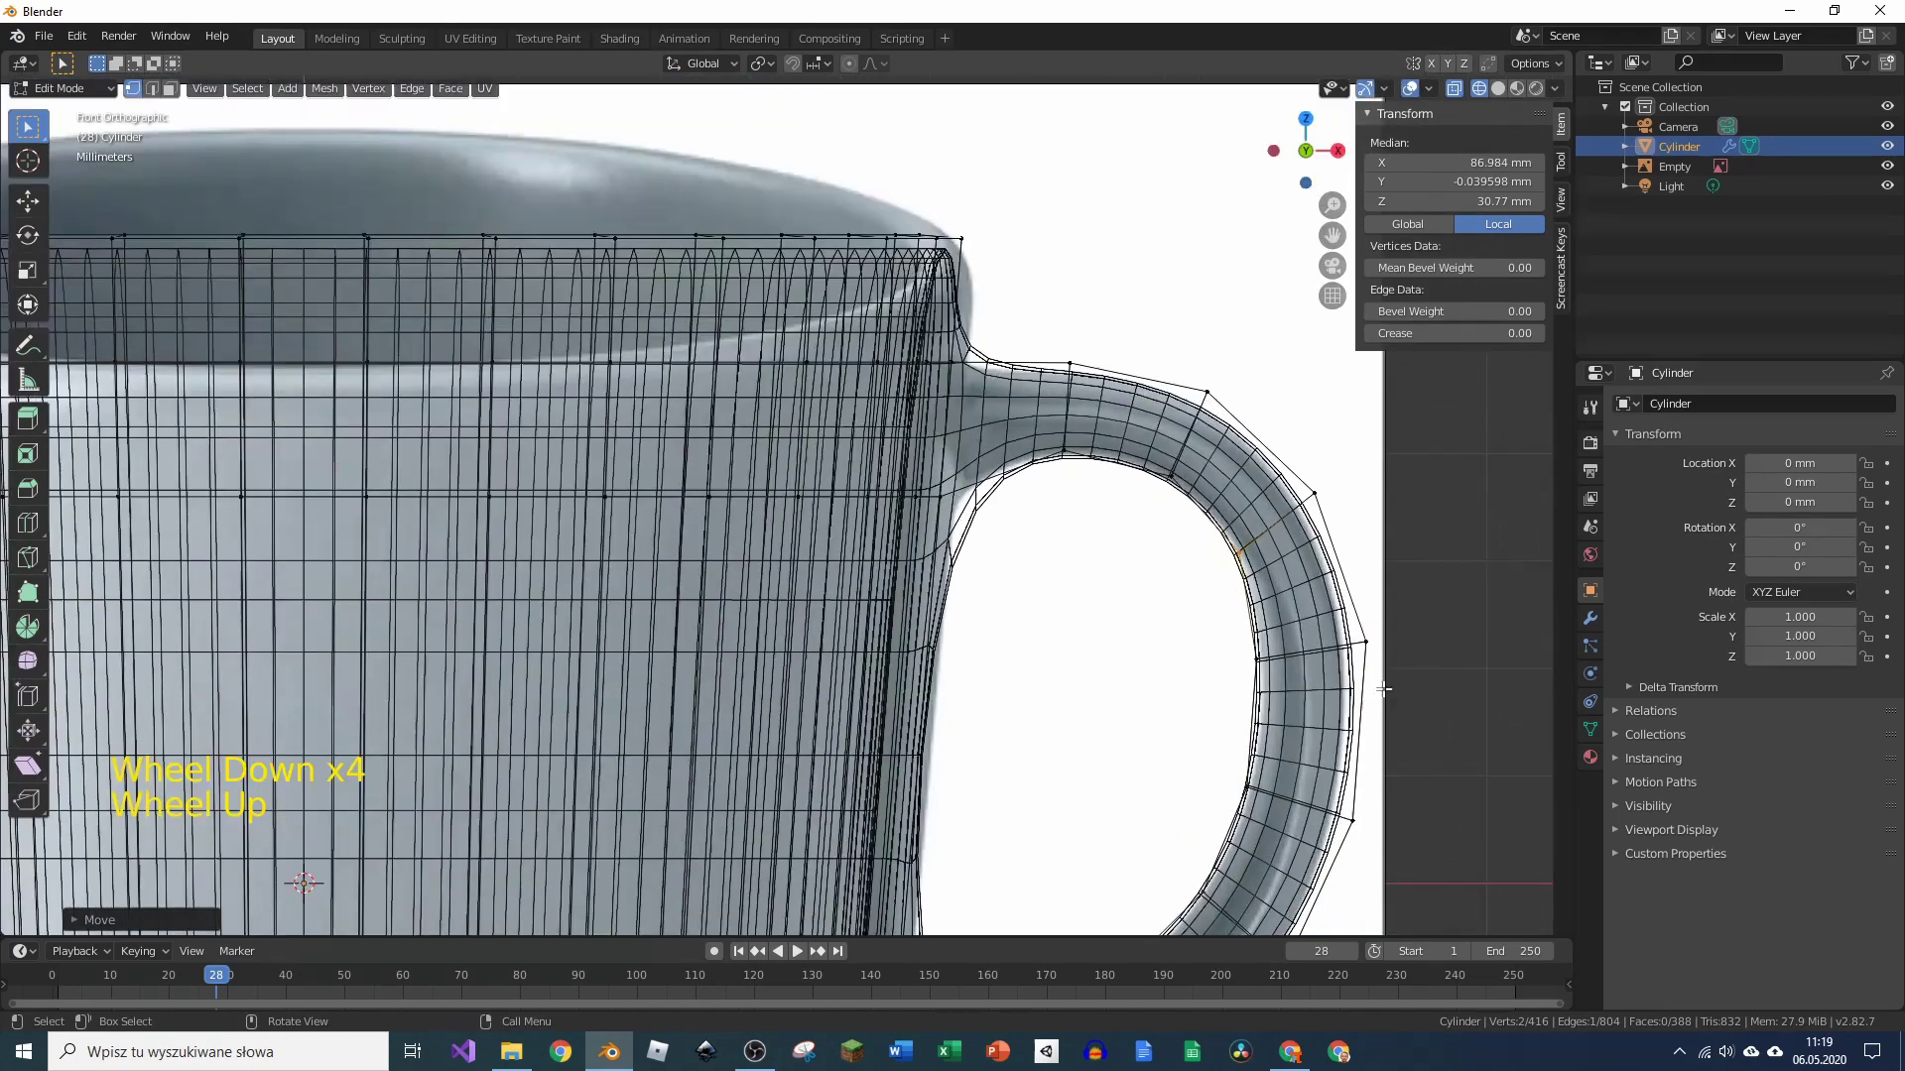
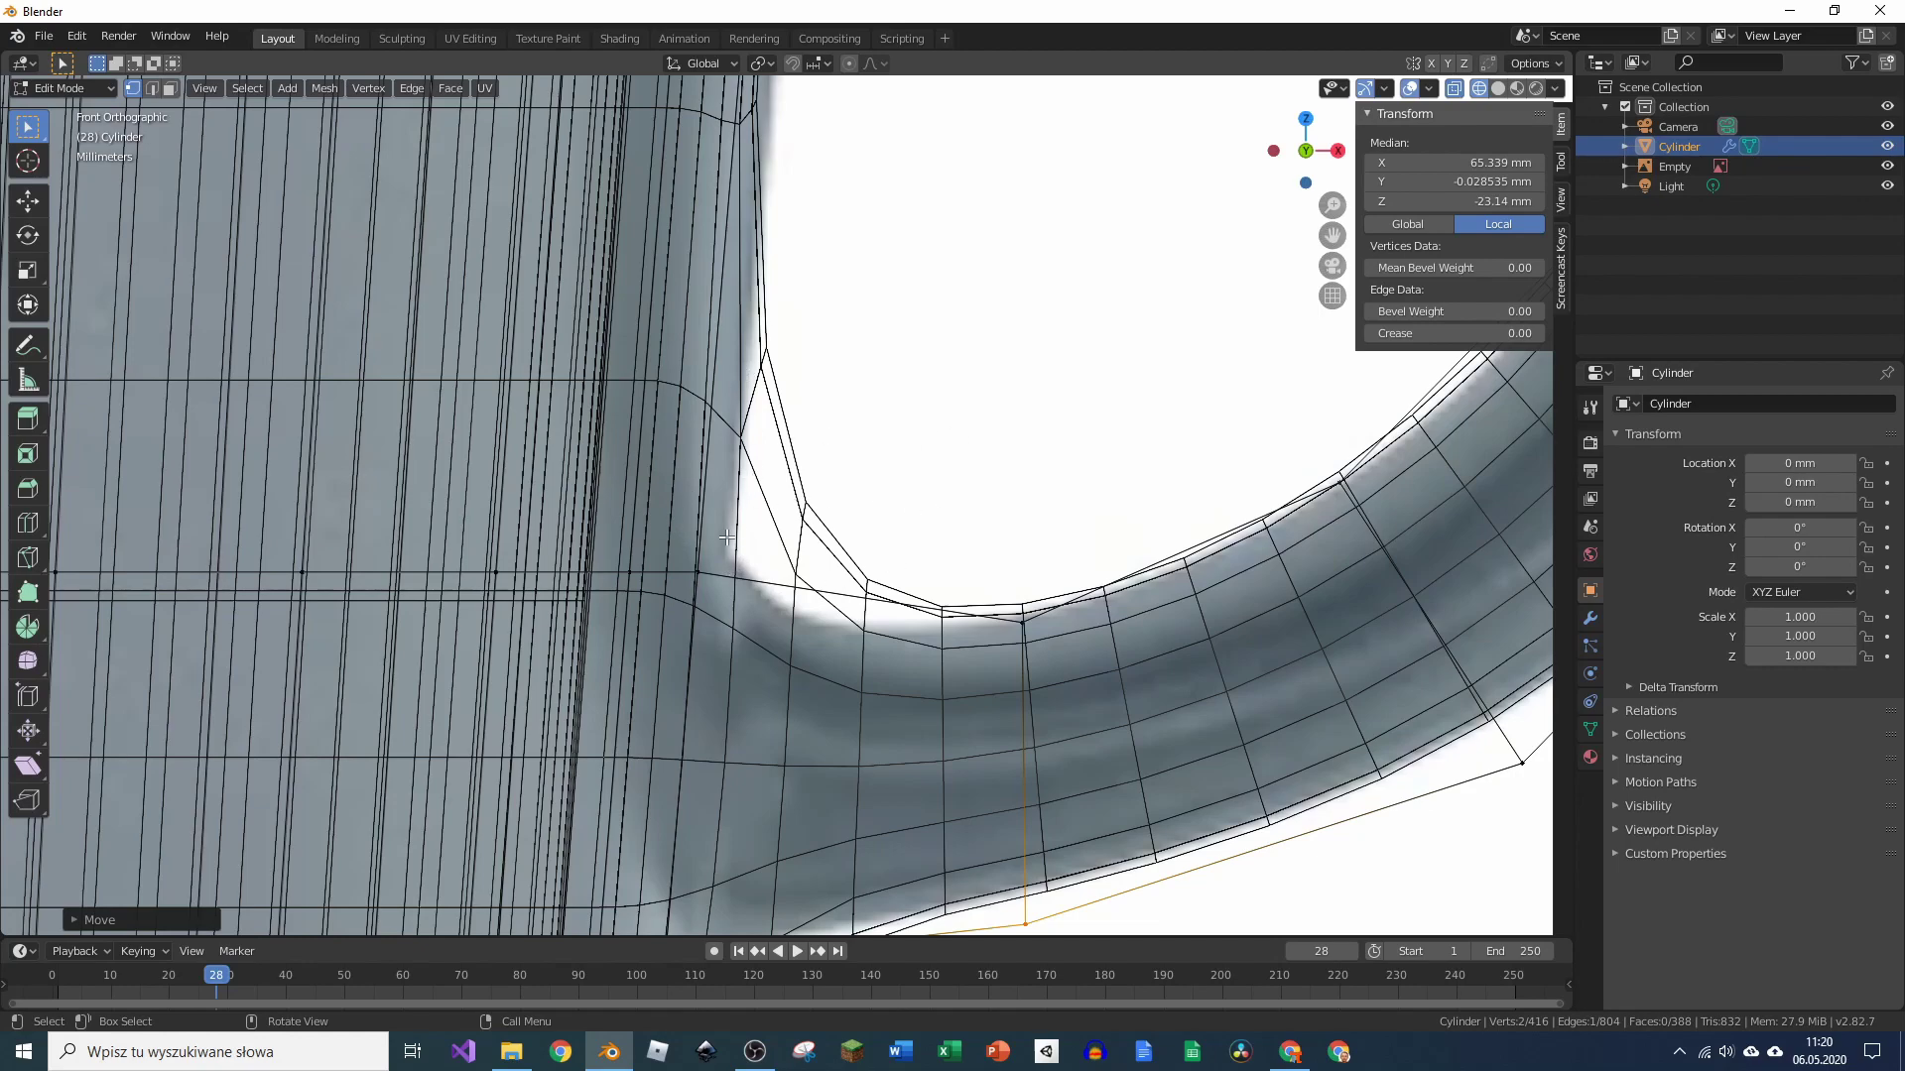
{"action": "scroll", "scroll_direction": "down", "scroll_amount": 3}
{"action": "scroll", "scroll_direction": "up", "scroll_amount": 3}
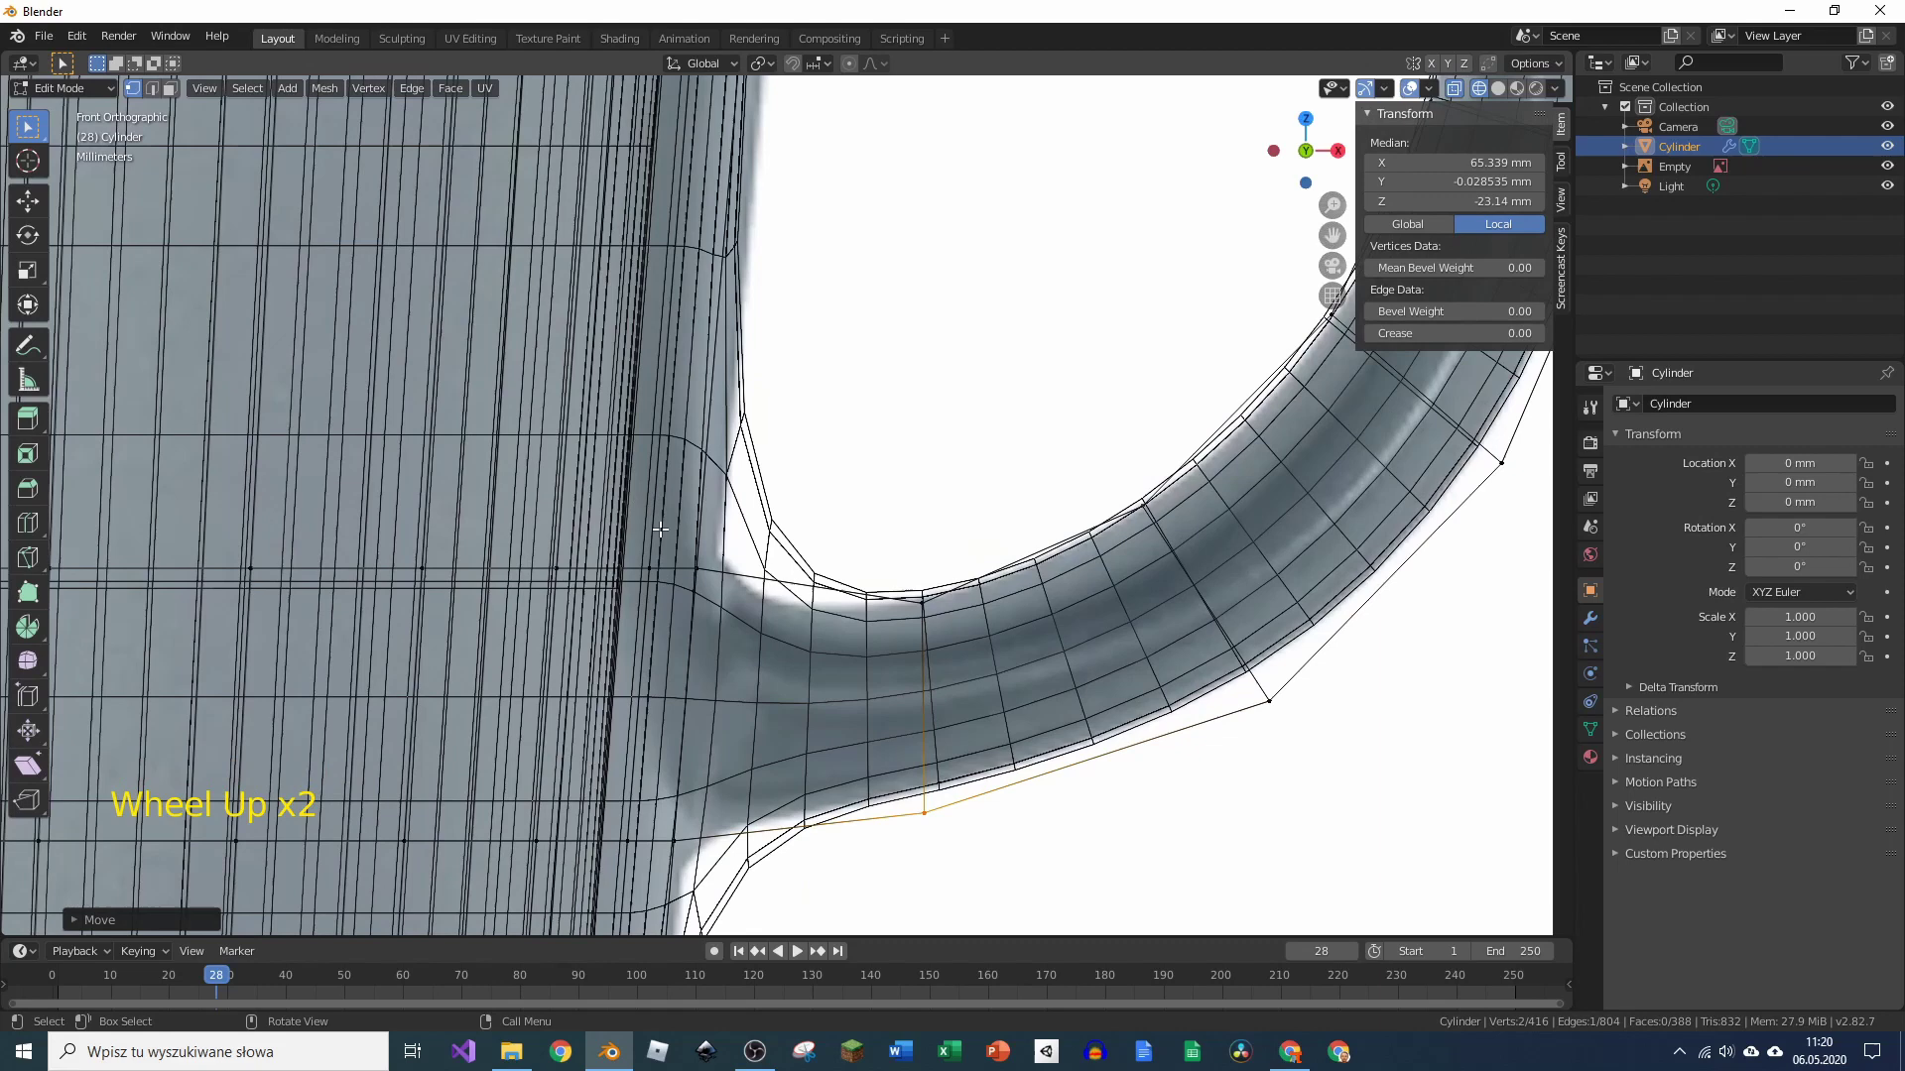
{"action": "scroll", "scroll_direction": "down", "scroll_amount": 3}
Step: Add two horizontal loop cuts around the mug body and return to Object Mode
{"action": "key", "text": "ctrl+r"}
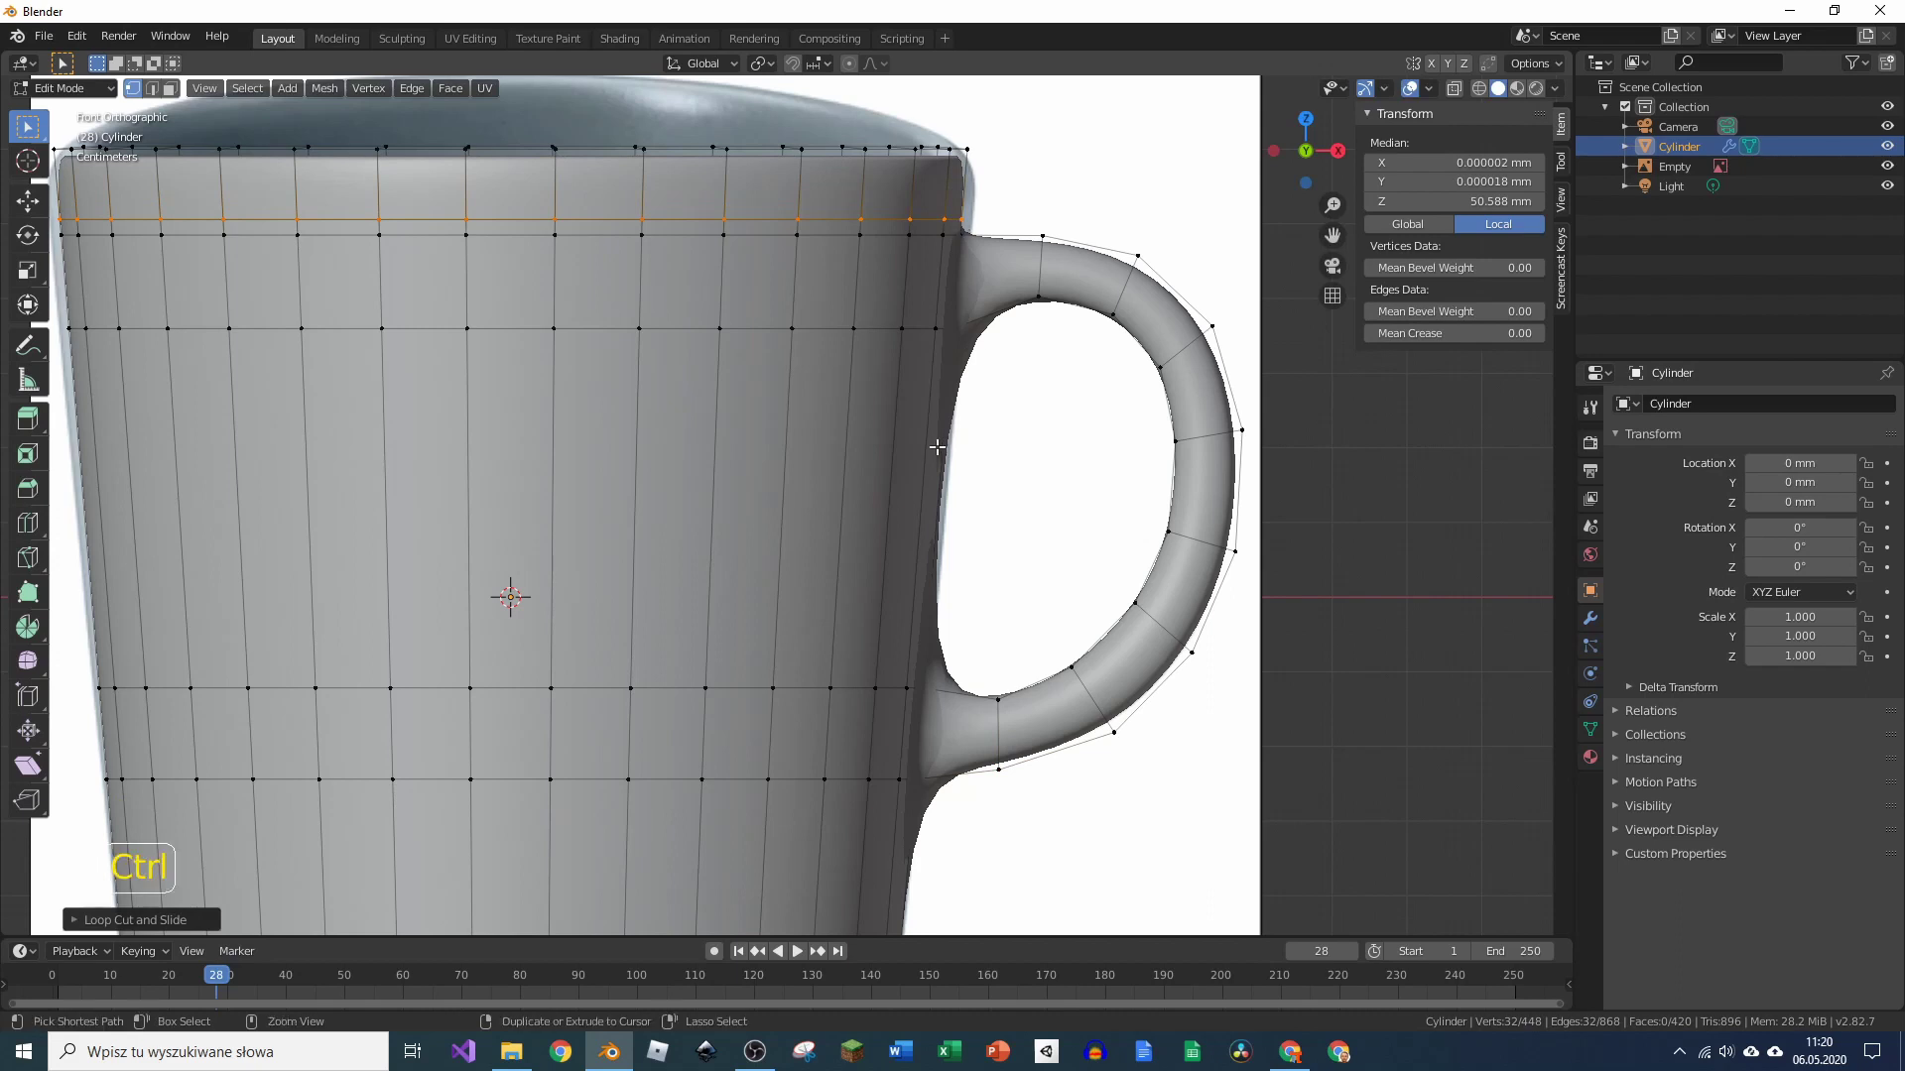
{"action": "key", "text": "ctrl+r"}
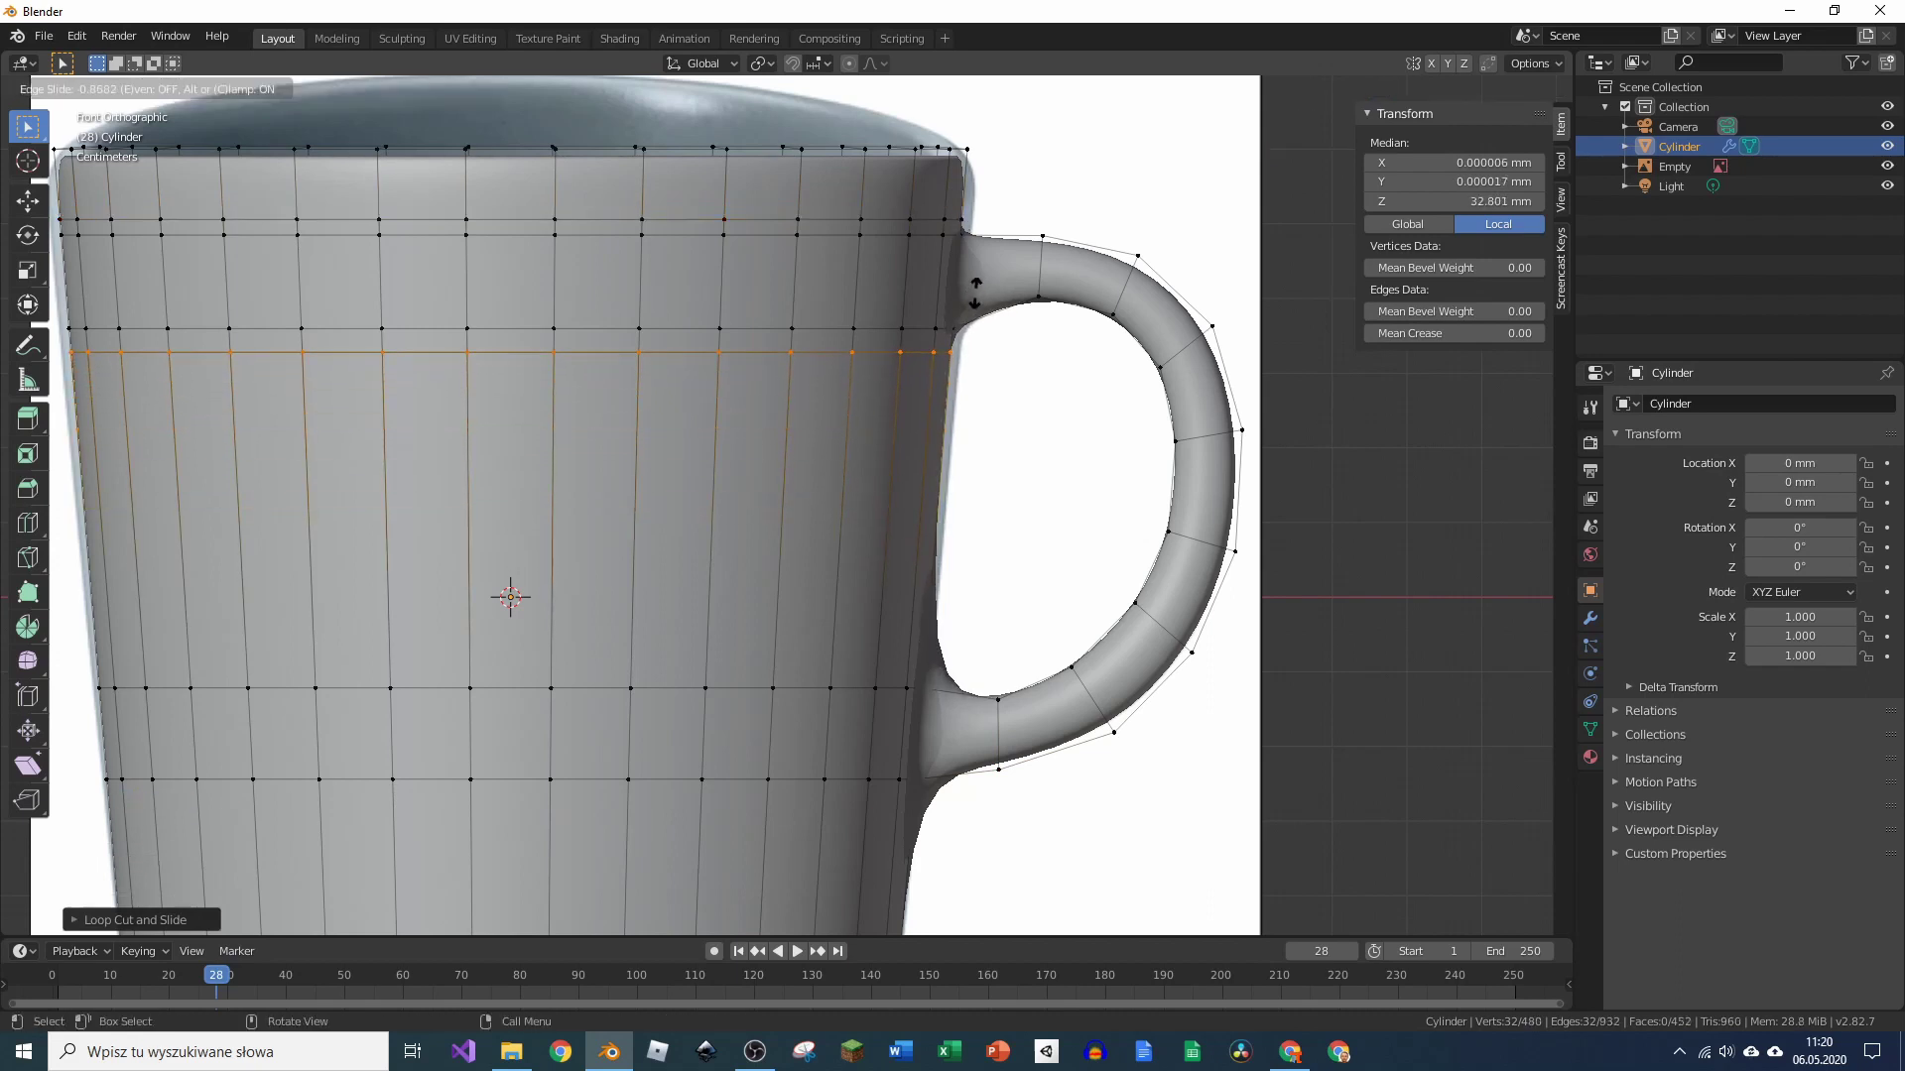
{"action": "key", "text": "ctrl+r"}
{"action": "key", "text": "ctrl+r"}
{"action": "key", "text": "Tab"}
Step: Inspect the mug from around, then save the scene as kubek.blend on the Desktop
{"action": "middle_click", "coordinate": [1016, 704]}
{"action": "scroll", "scroll_direction": "down", "scroll_amount": 3}
{"action": "scroll", "scroll_direction": "up", "scroll_amount": 3}
{"action": "middle_click", "coordinate": [1092, 549]}
{"action": "scroll", "scroll_direction": "down", "scroll_amount": 3}
{"action": "scroll", "scroll_direction": "up", "scroll_amount": 3}
{"action": "key", "text": "ctrl+s"}
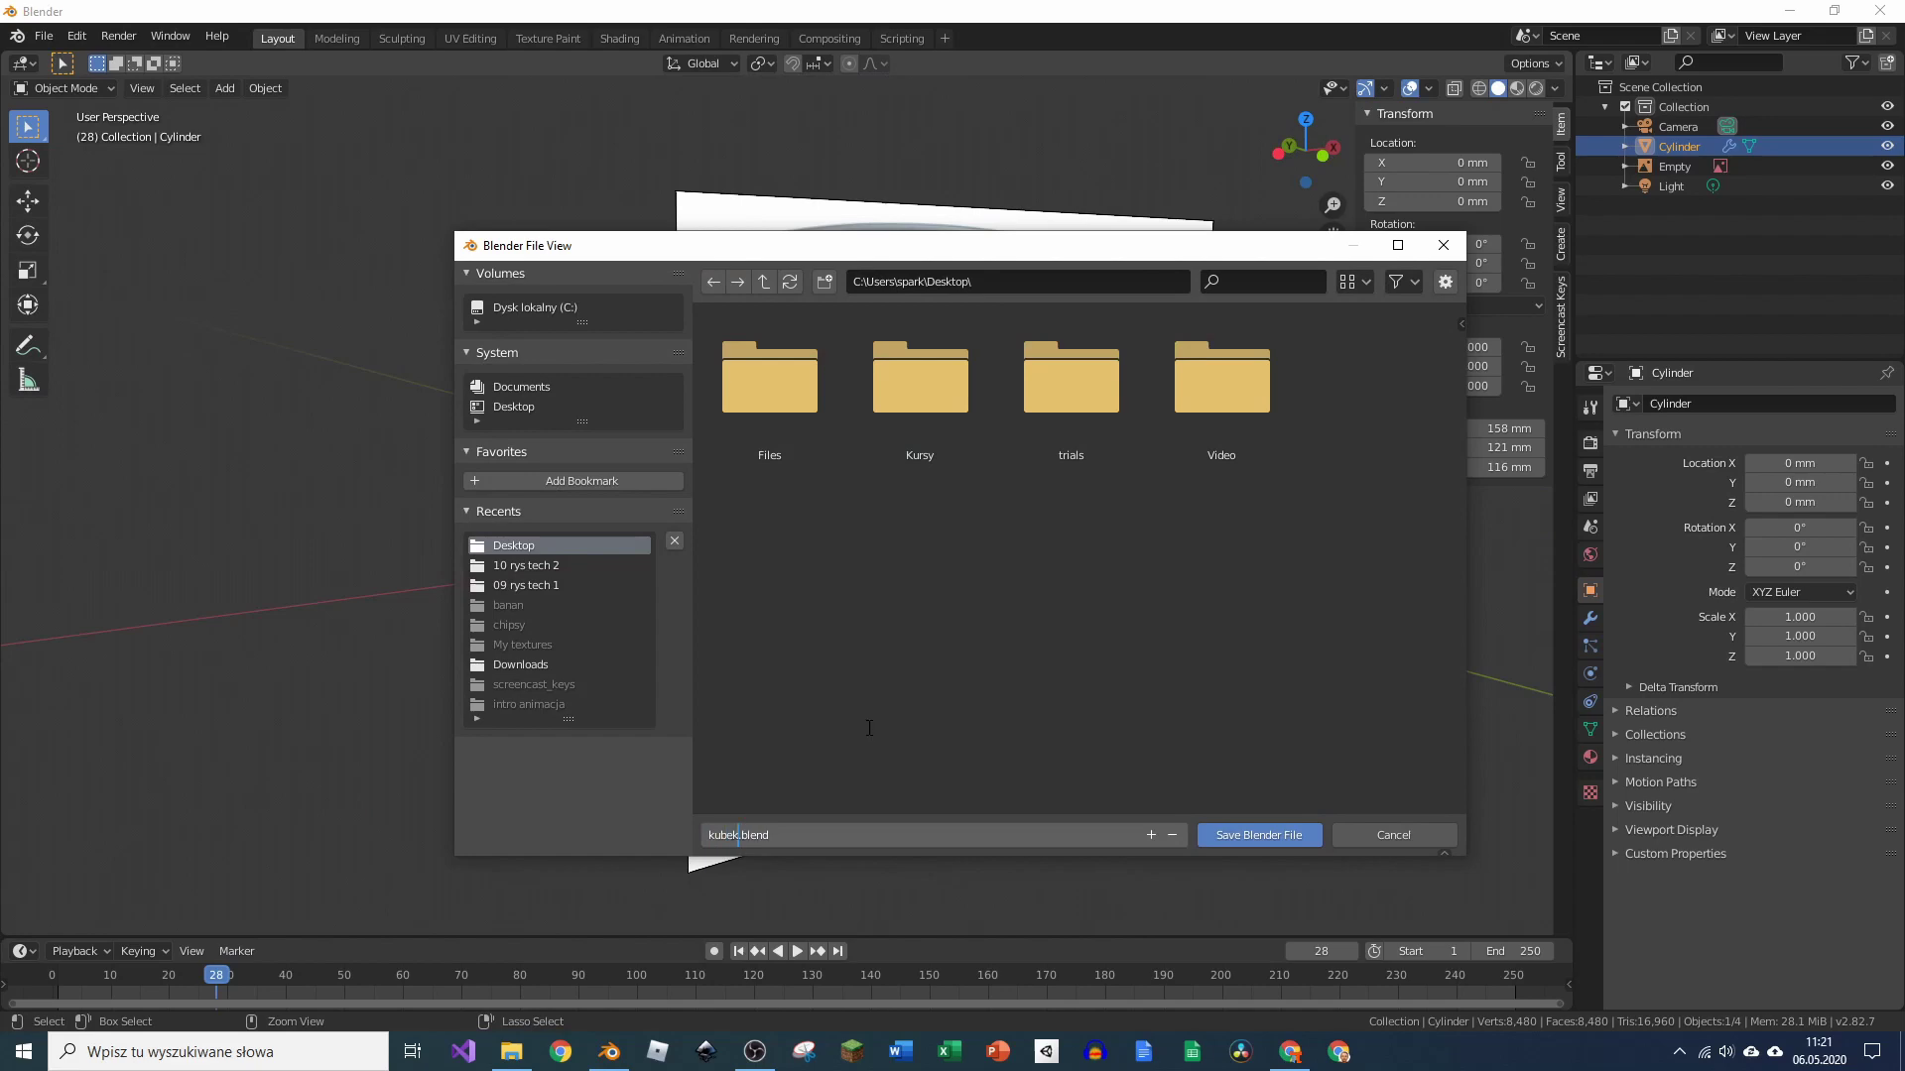
{"action": "key", "text": "KP_1"}
{"action": "left_click", "coordinate": [1657, 608]}
{"action": "left_click", "coordinate": [1721, 487]}
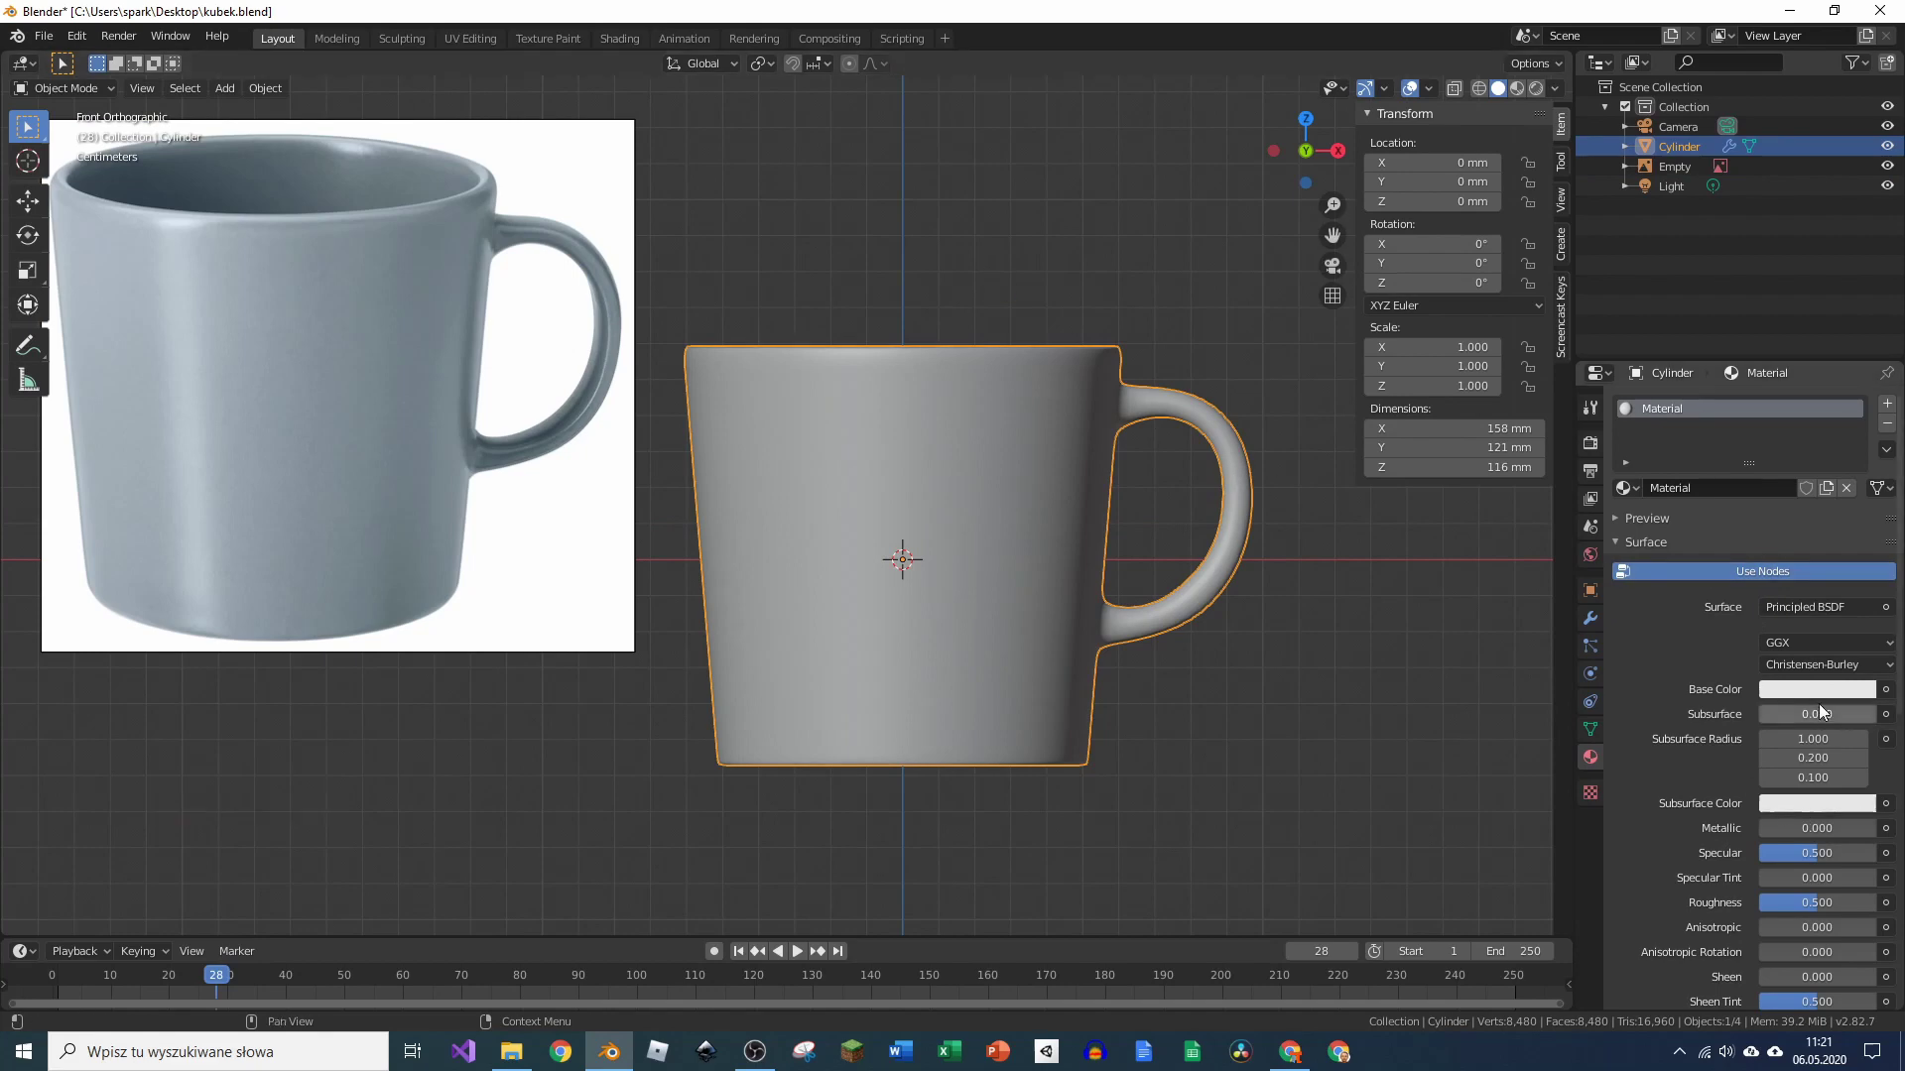
Step: Set the mug material's Base Color to a light blue-grey, save, and look through the camera
{"action": "left_click", "coordinate": [1846, 695]}
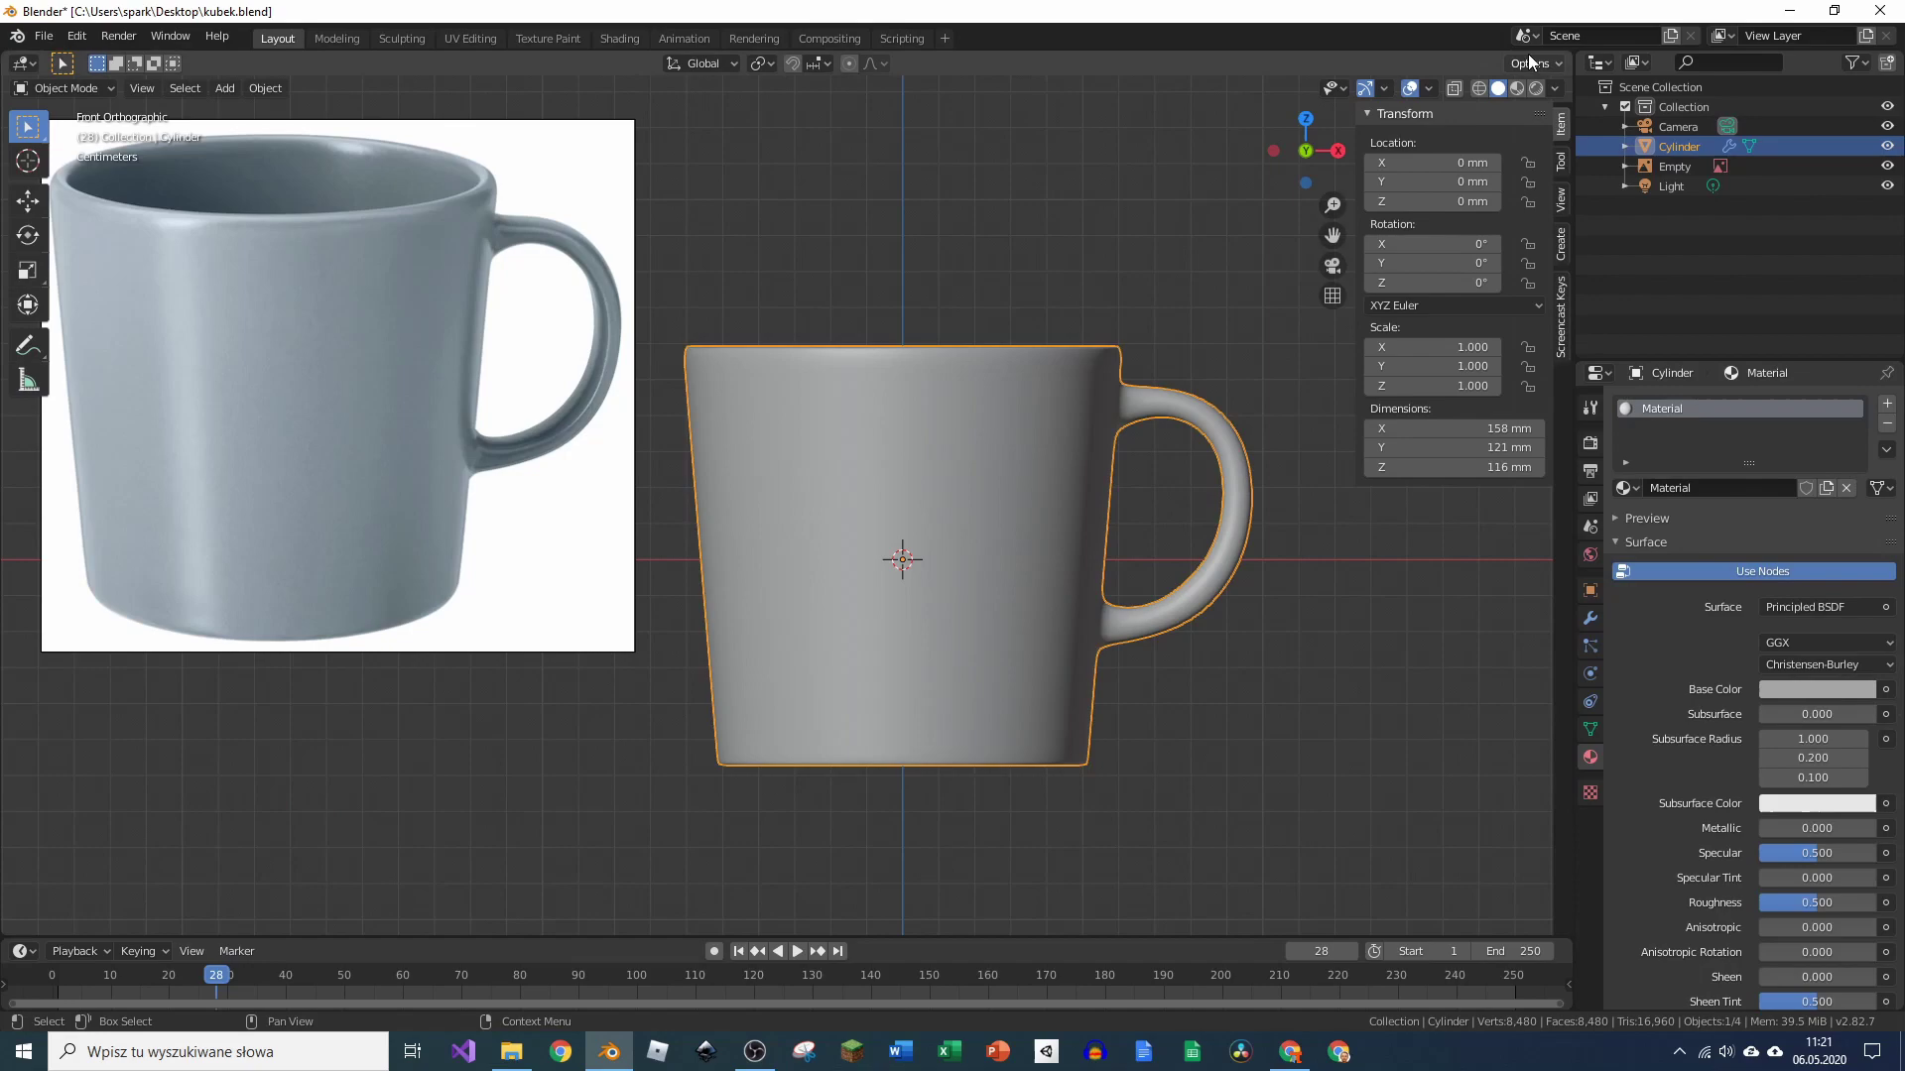
{"action": "left_click", "coordinate": [1538, 94]}
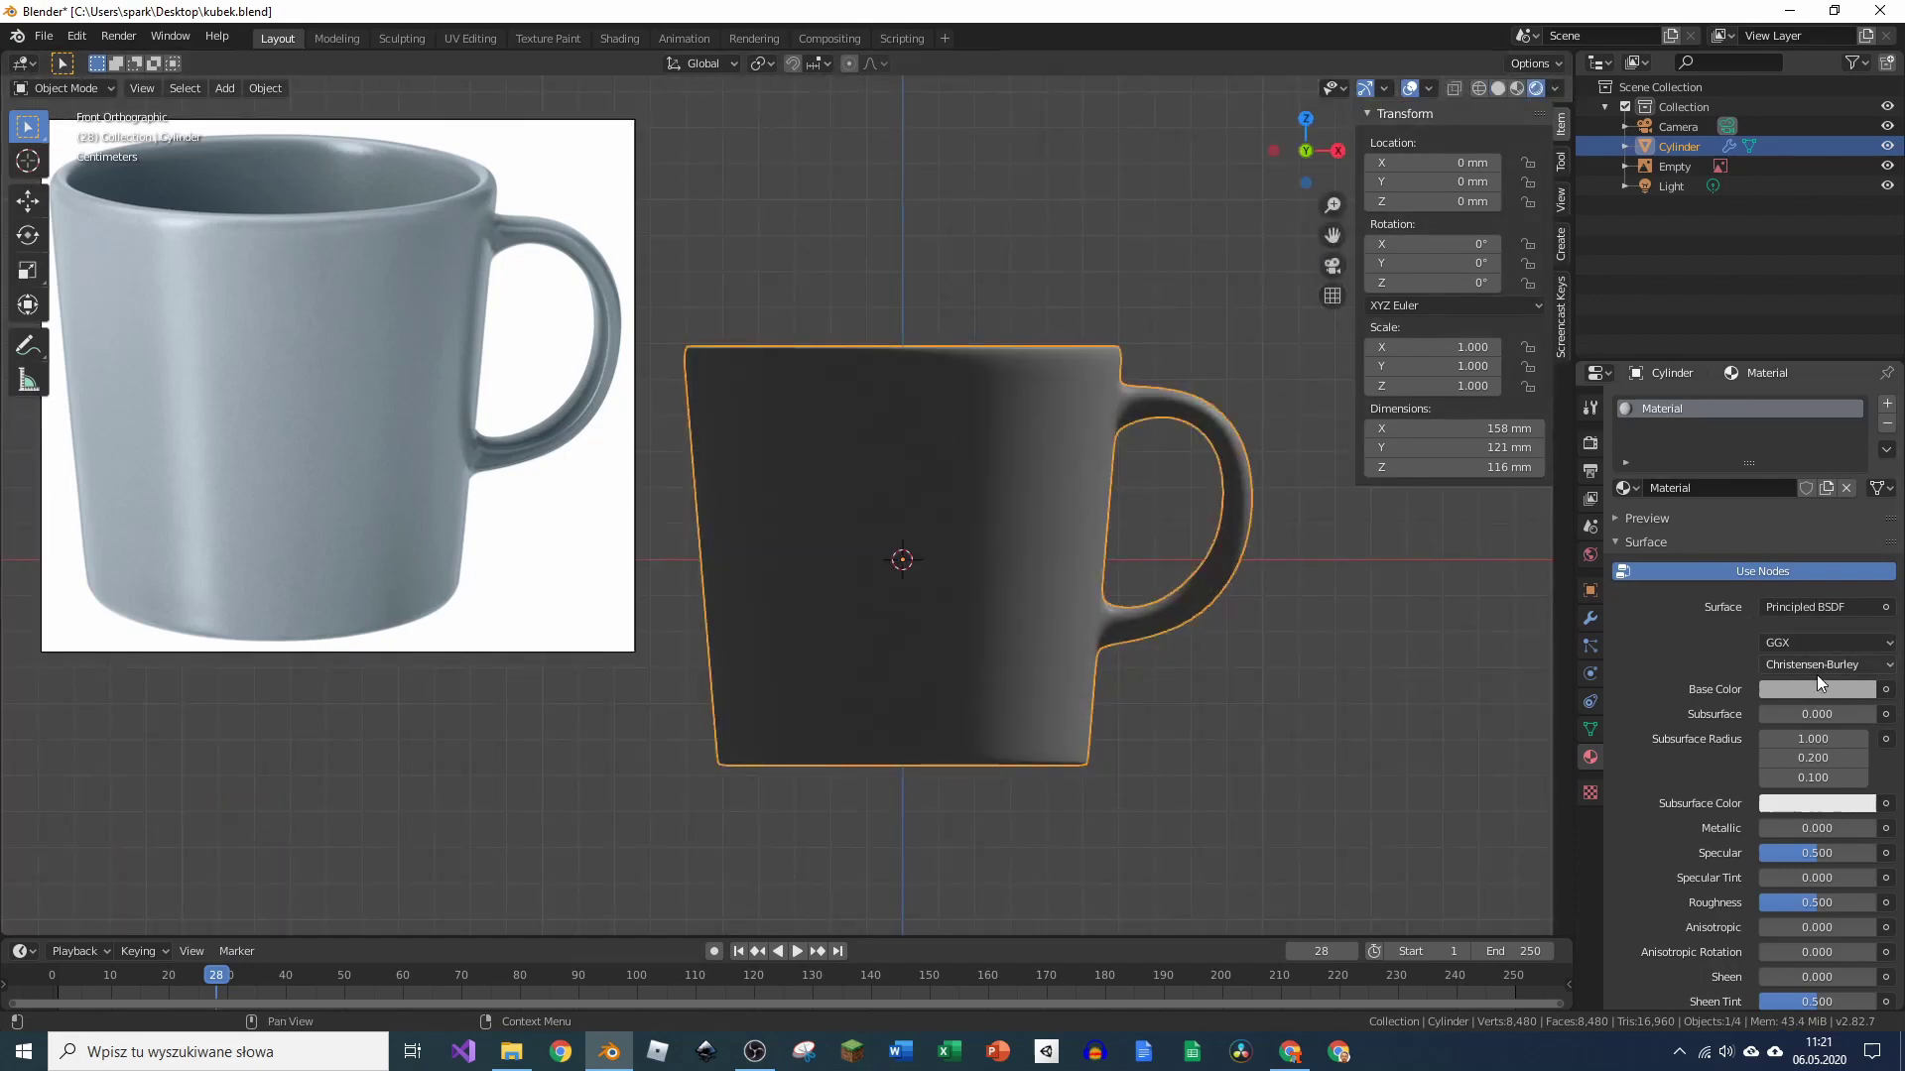
{"action": "left_click", "coordinate": [1851, 697]}
{"action": "key", "text": "KP_0"}
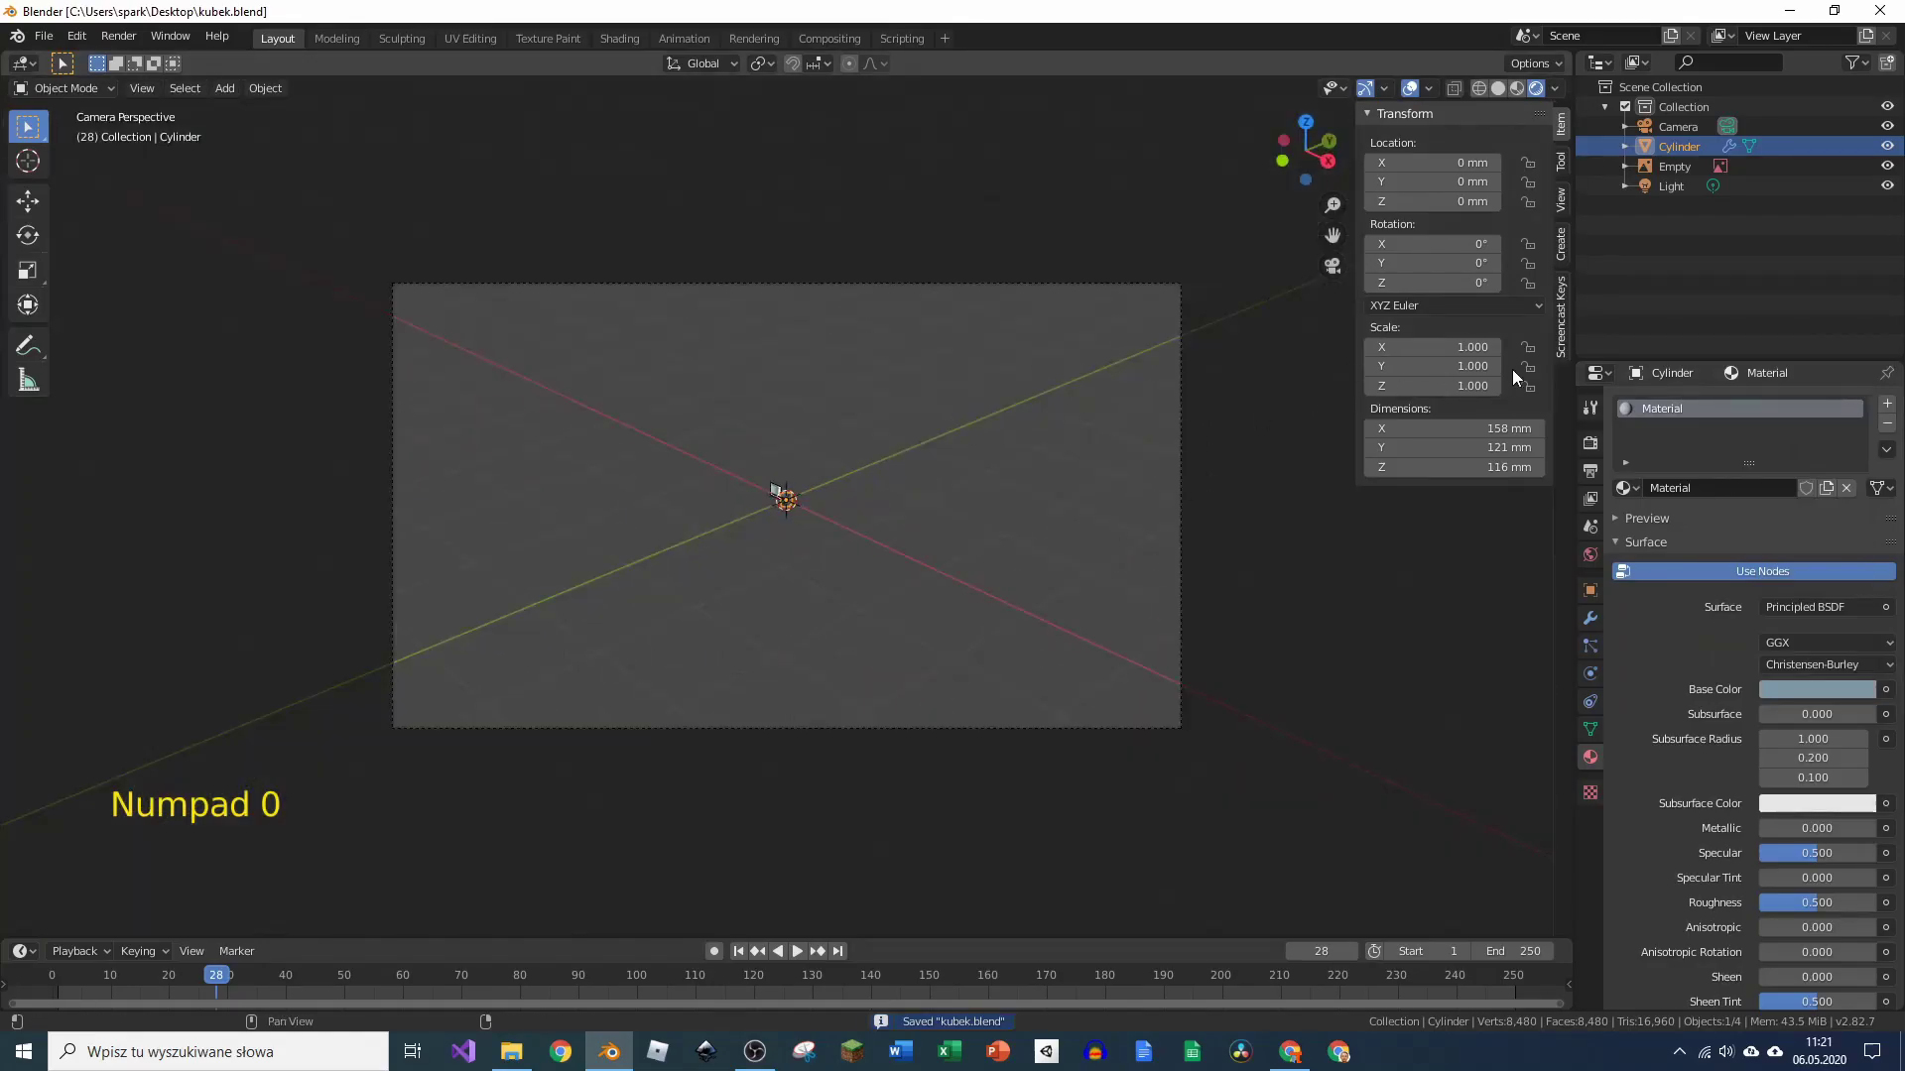
Step: Set the viewport Clip Start to 1 mm and enable Lock Camera to View
{"action": "left_click", "coordinate": [1560, 209]}
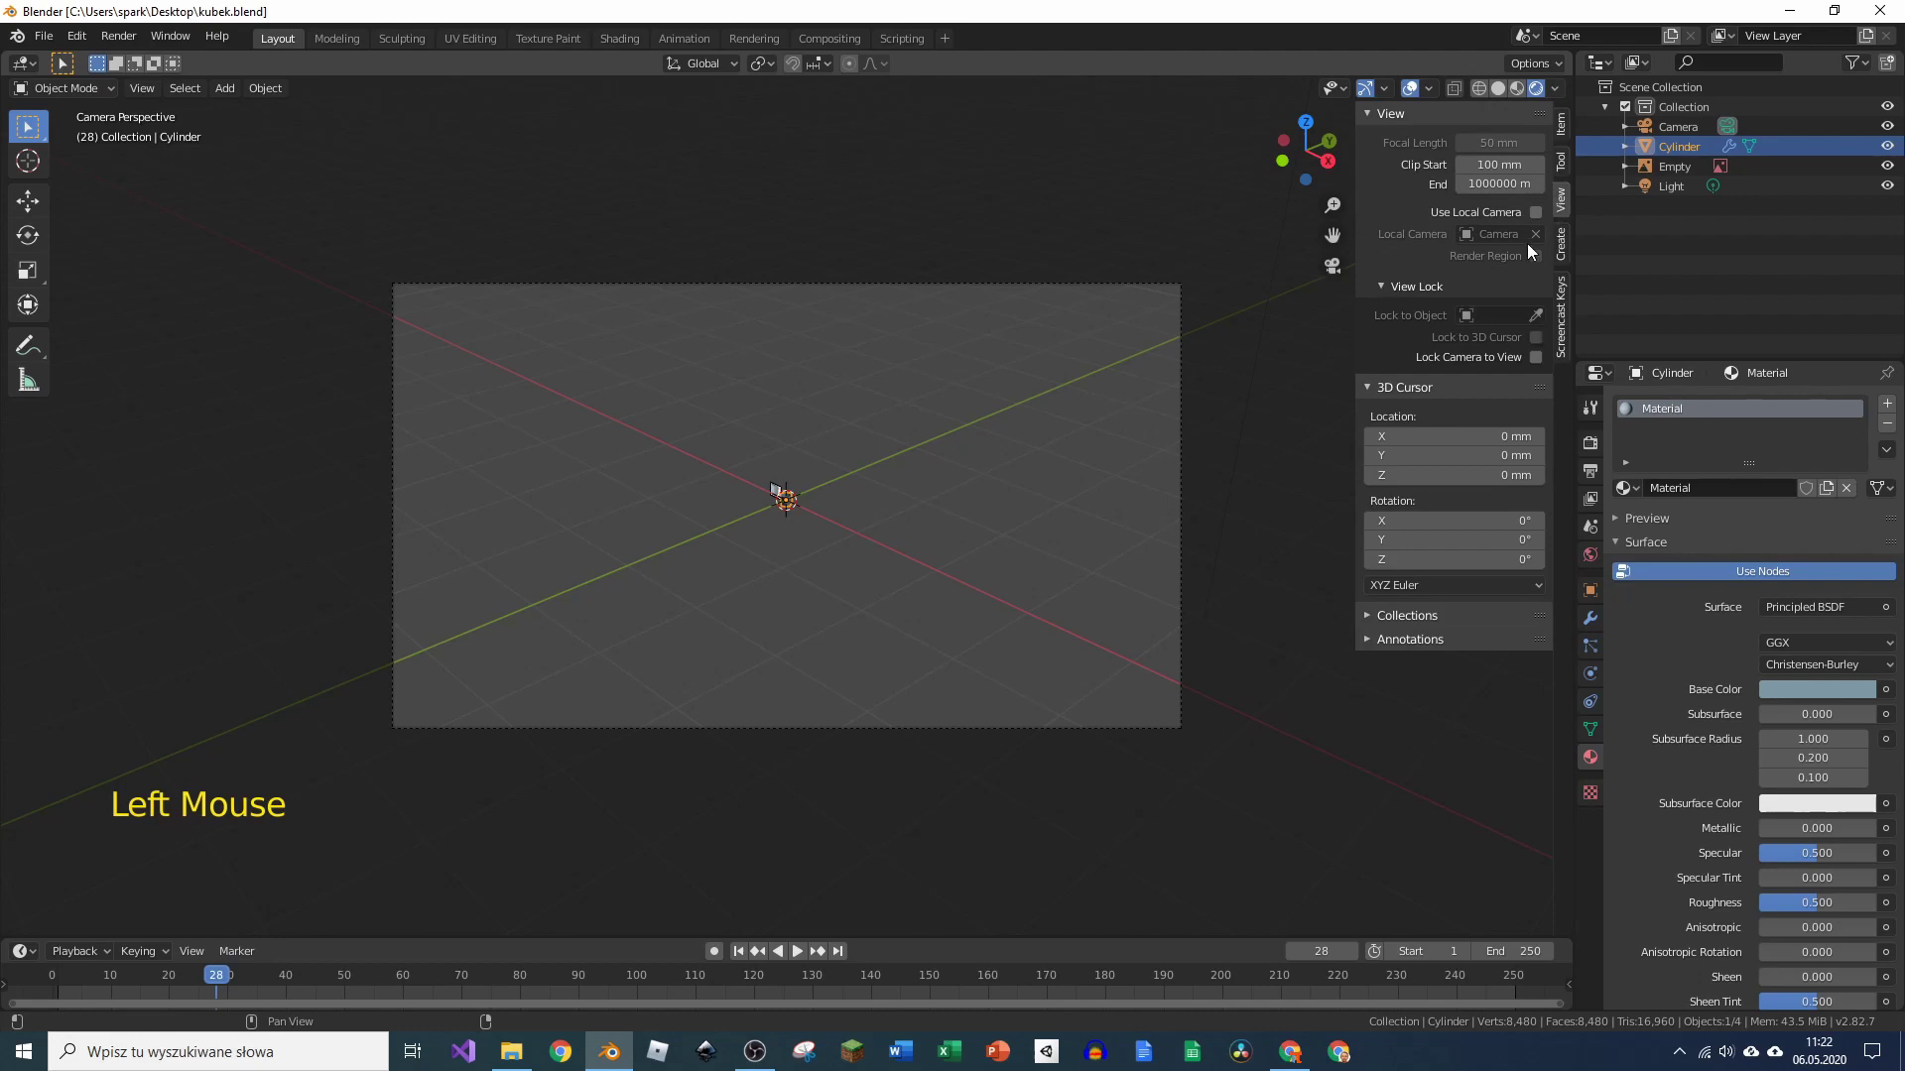
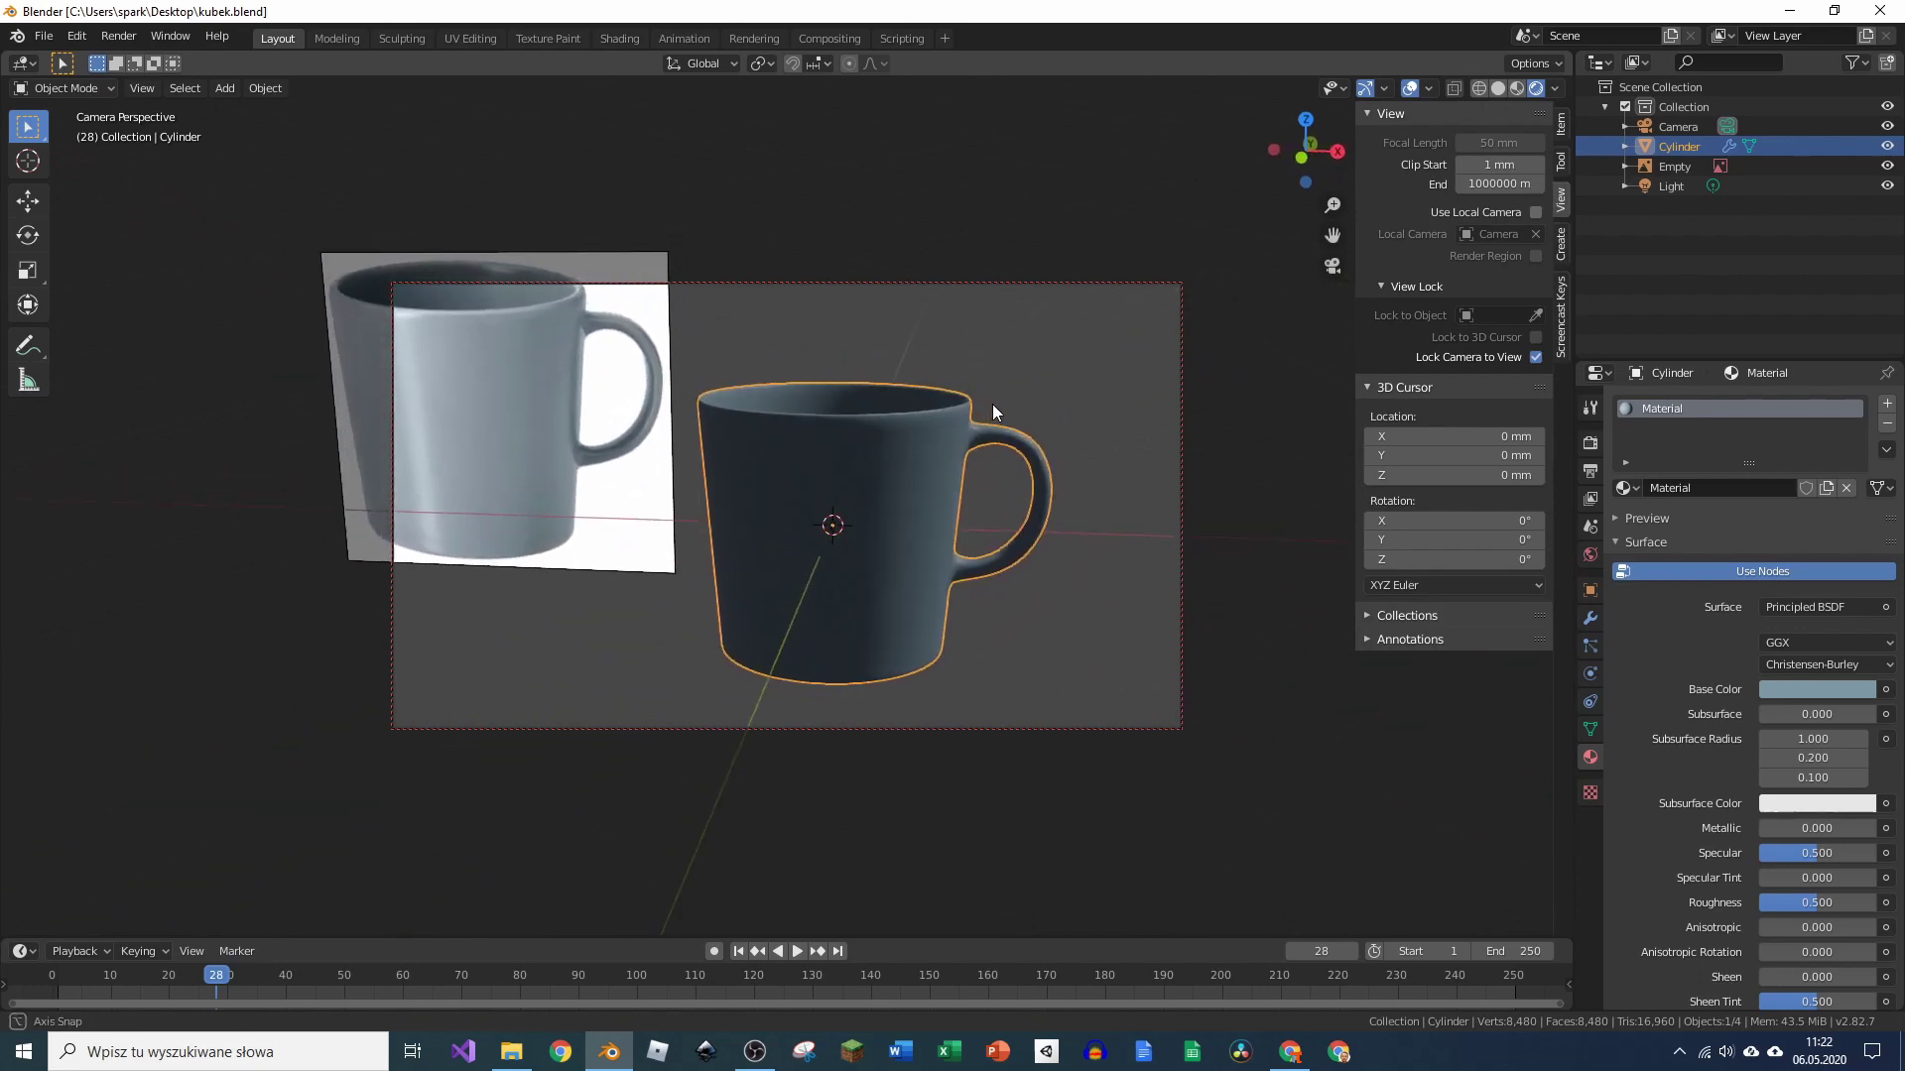
{"action": "scroll", "scroll_direction": "down", "scroll_amount": 3}
Step: Select the Light object and change its type to Sun
{"action": "left_click", "coordinate": [1686, 192]}
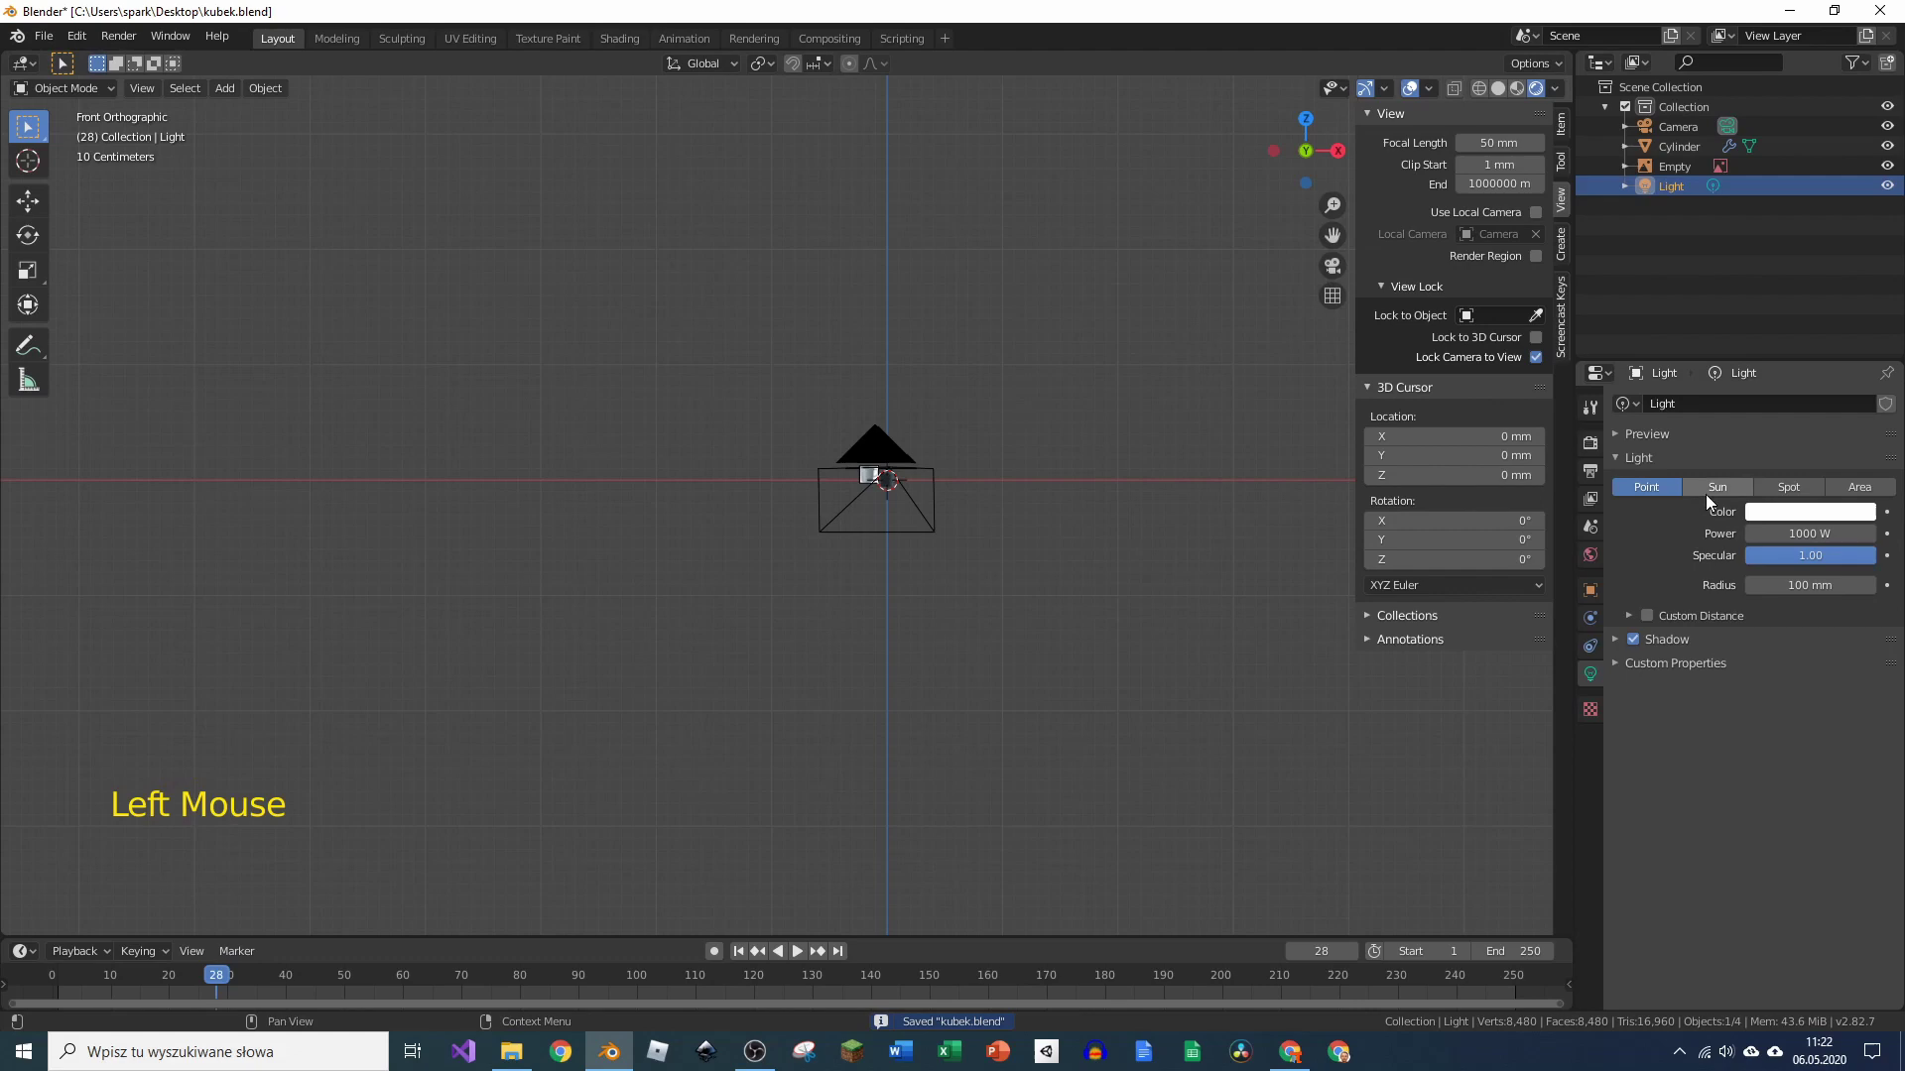
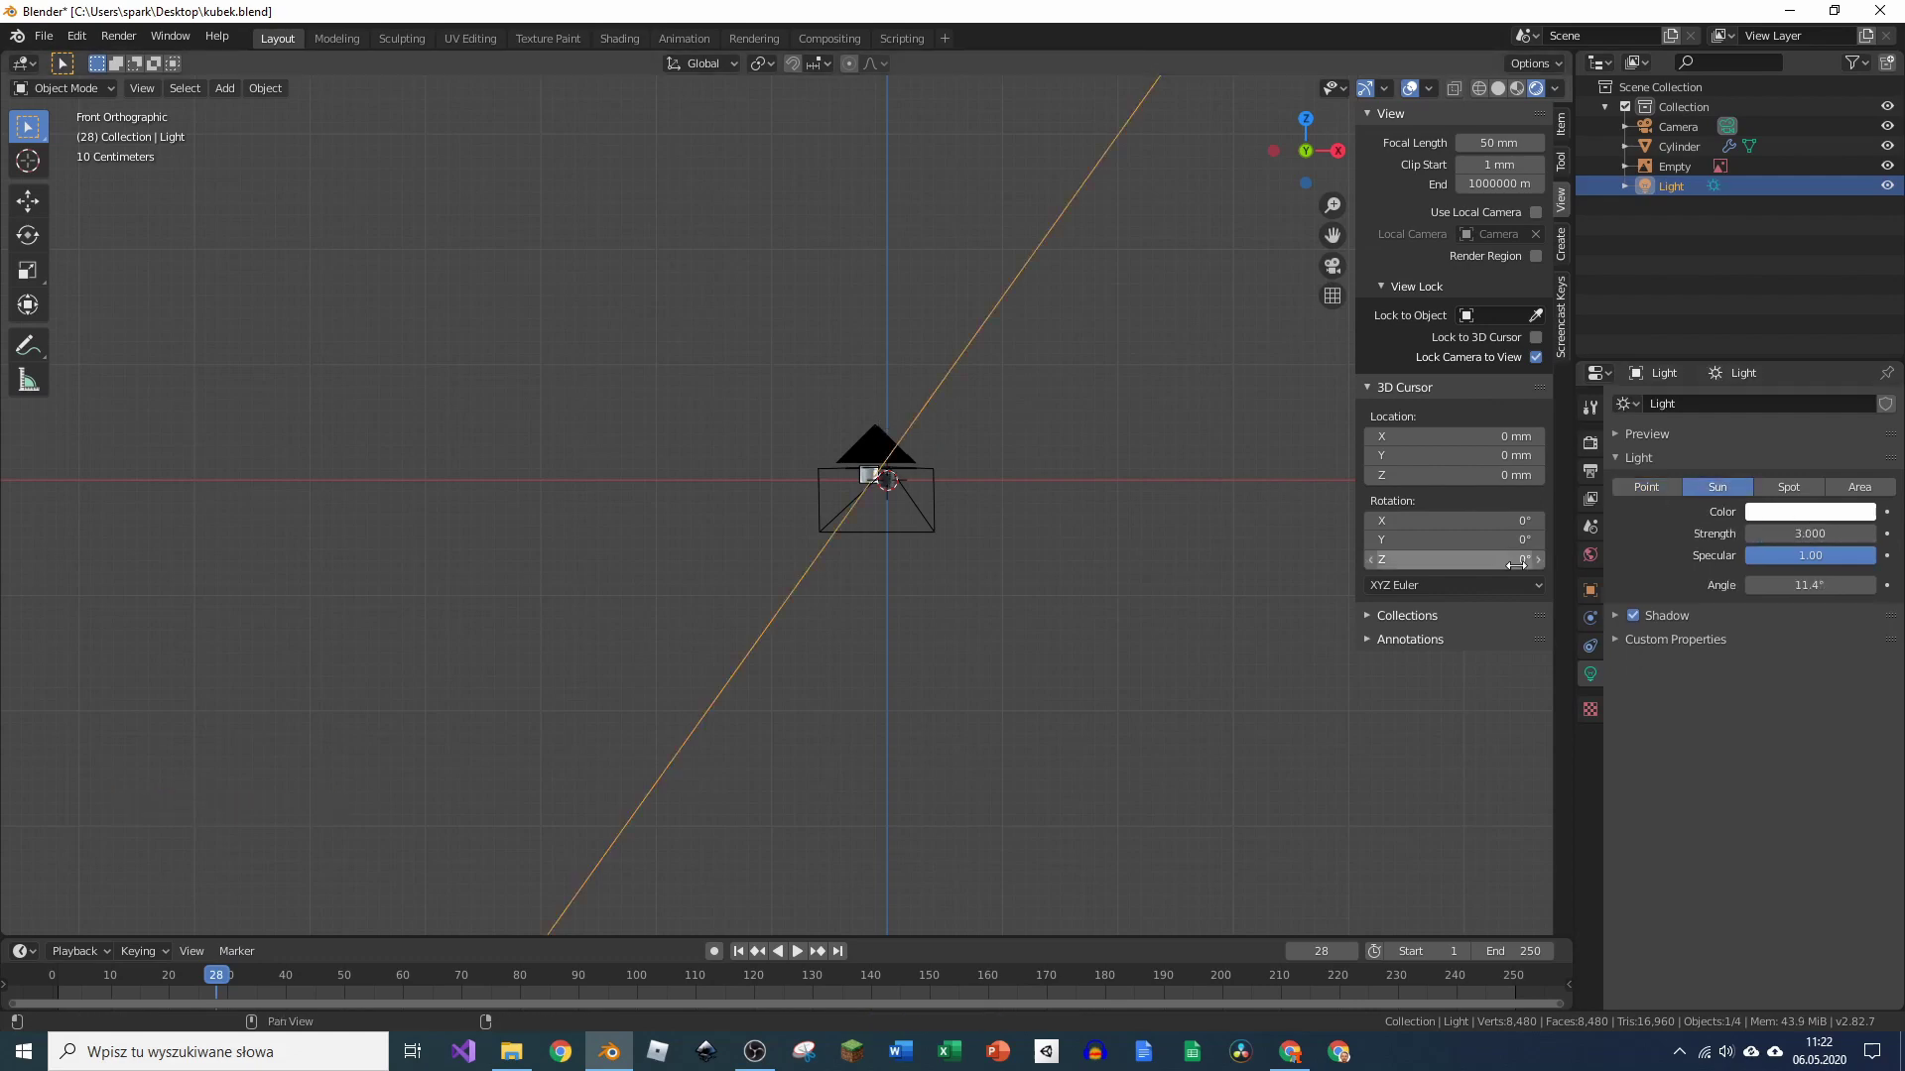
{"action": "left_click", "coordinate": [1635, 615]}
{"action": "scroll", "scroll_direction": "down", "scroll_amount": 3}
{"action": "scroll", "scroll_direction": "down", "scroll_amount": 3}
{"action": "middle_click", "coordinate": [1112, 364]}
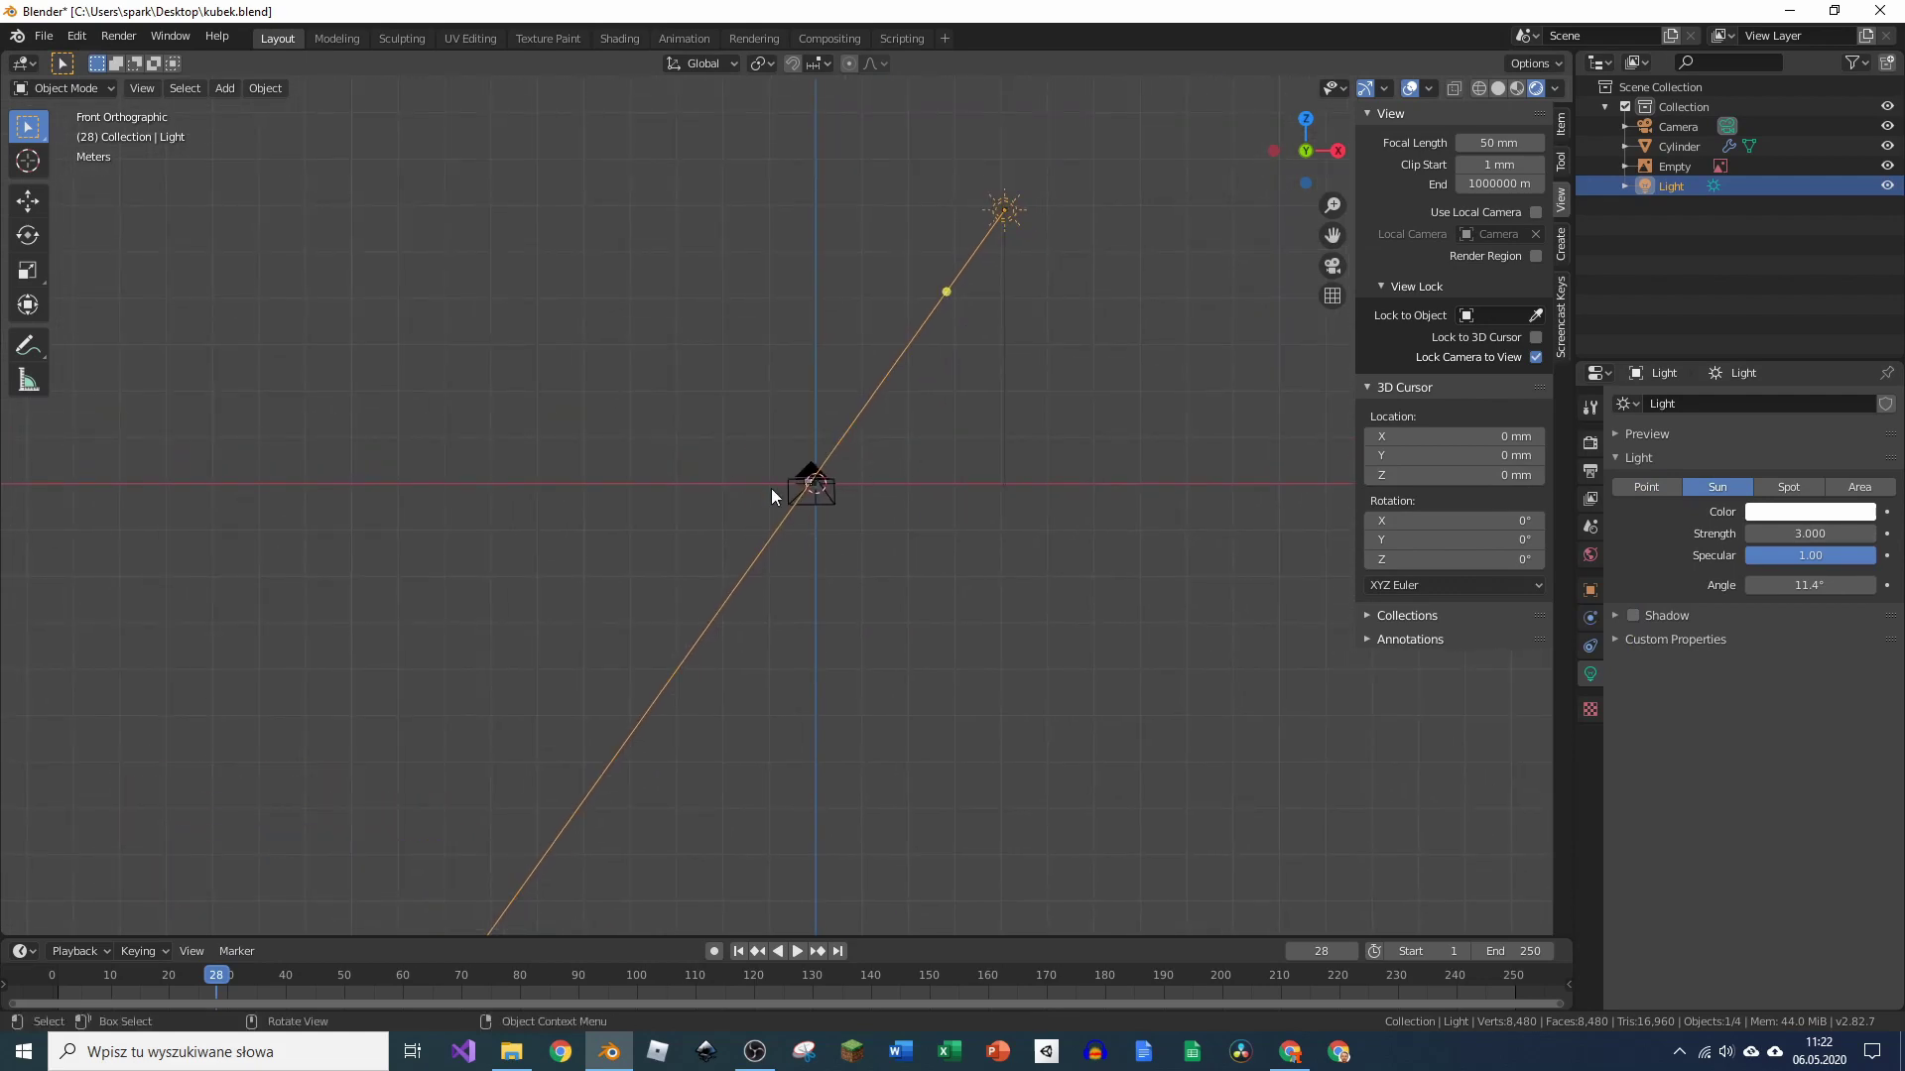
{"action": "middle_click", "coordinate": [771, 496]}
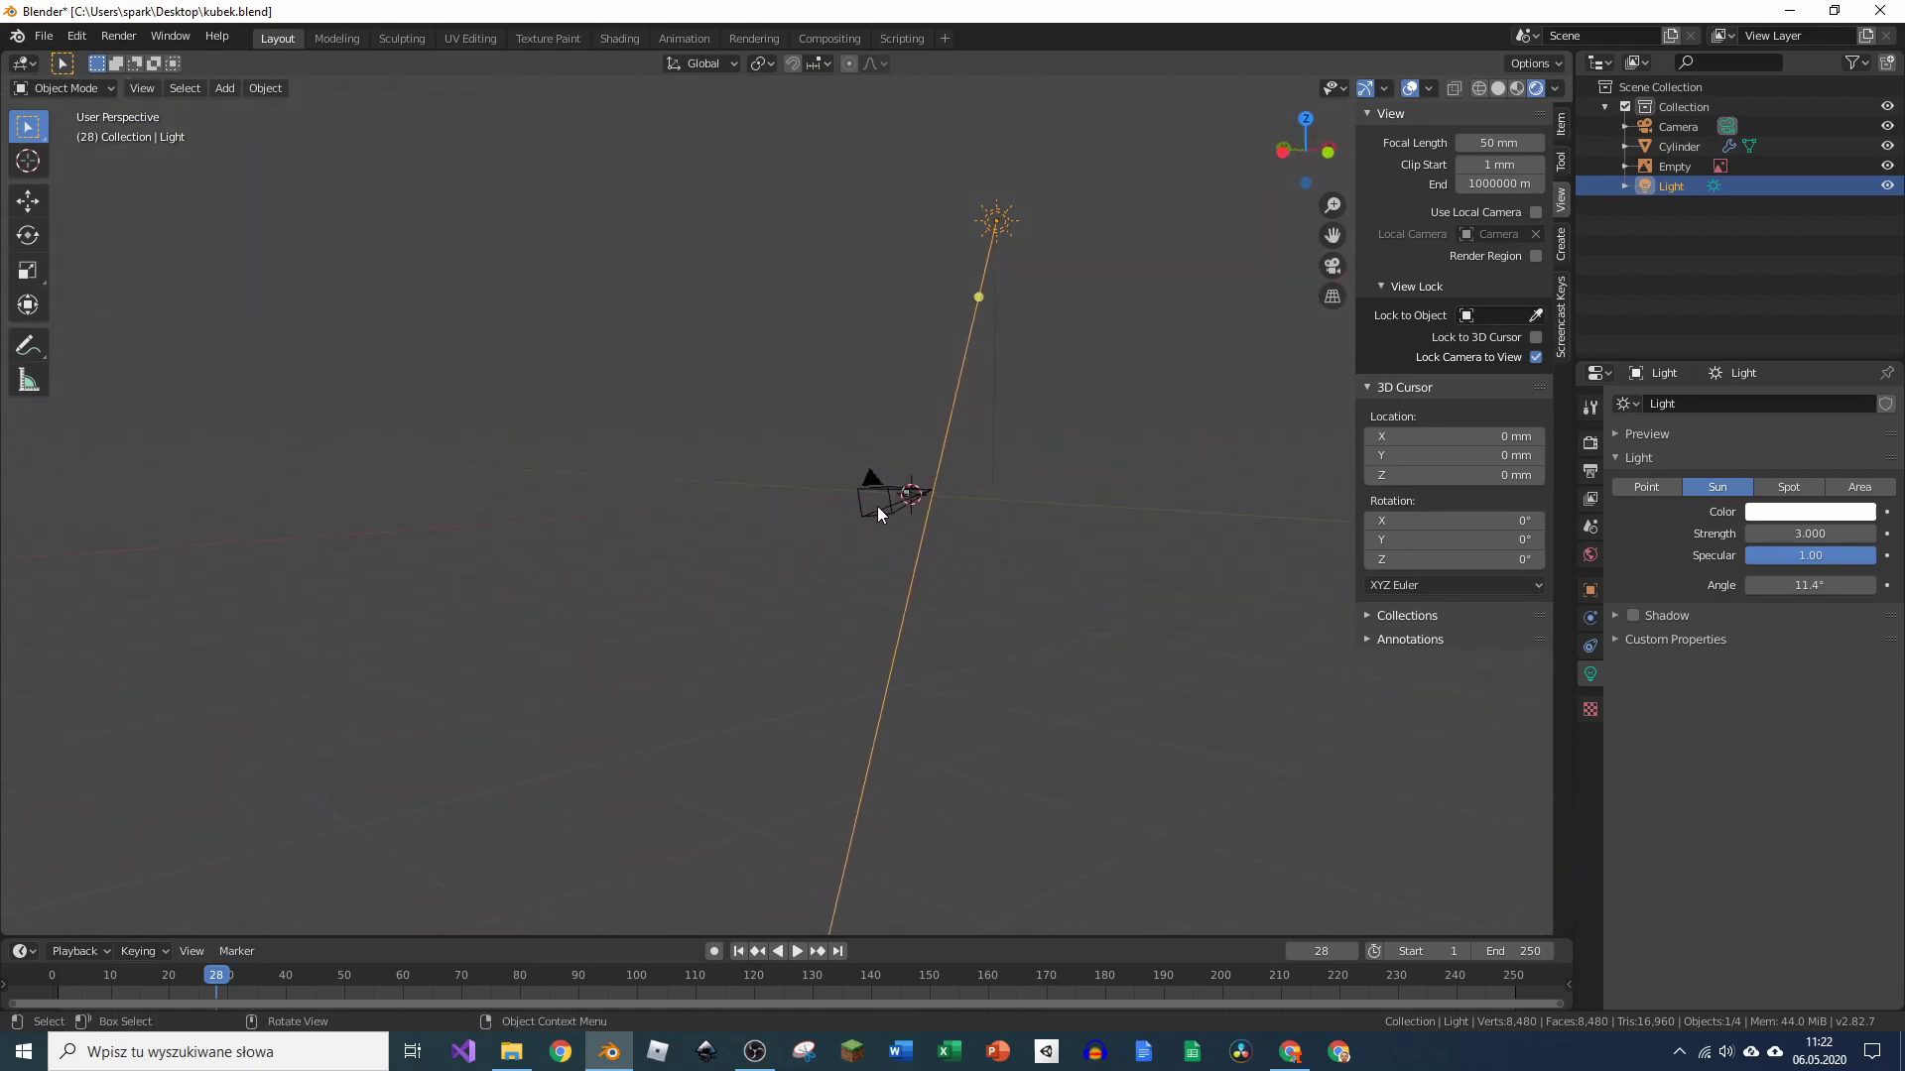
{"action": "key", "text": "KP_1"}
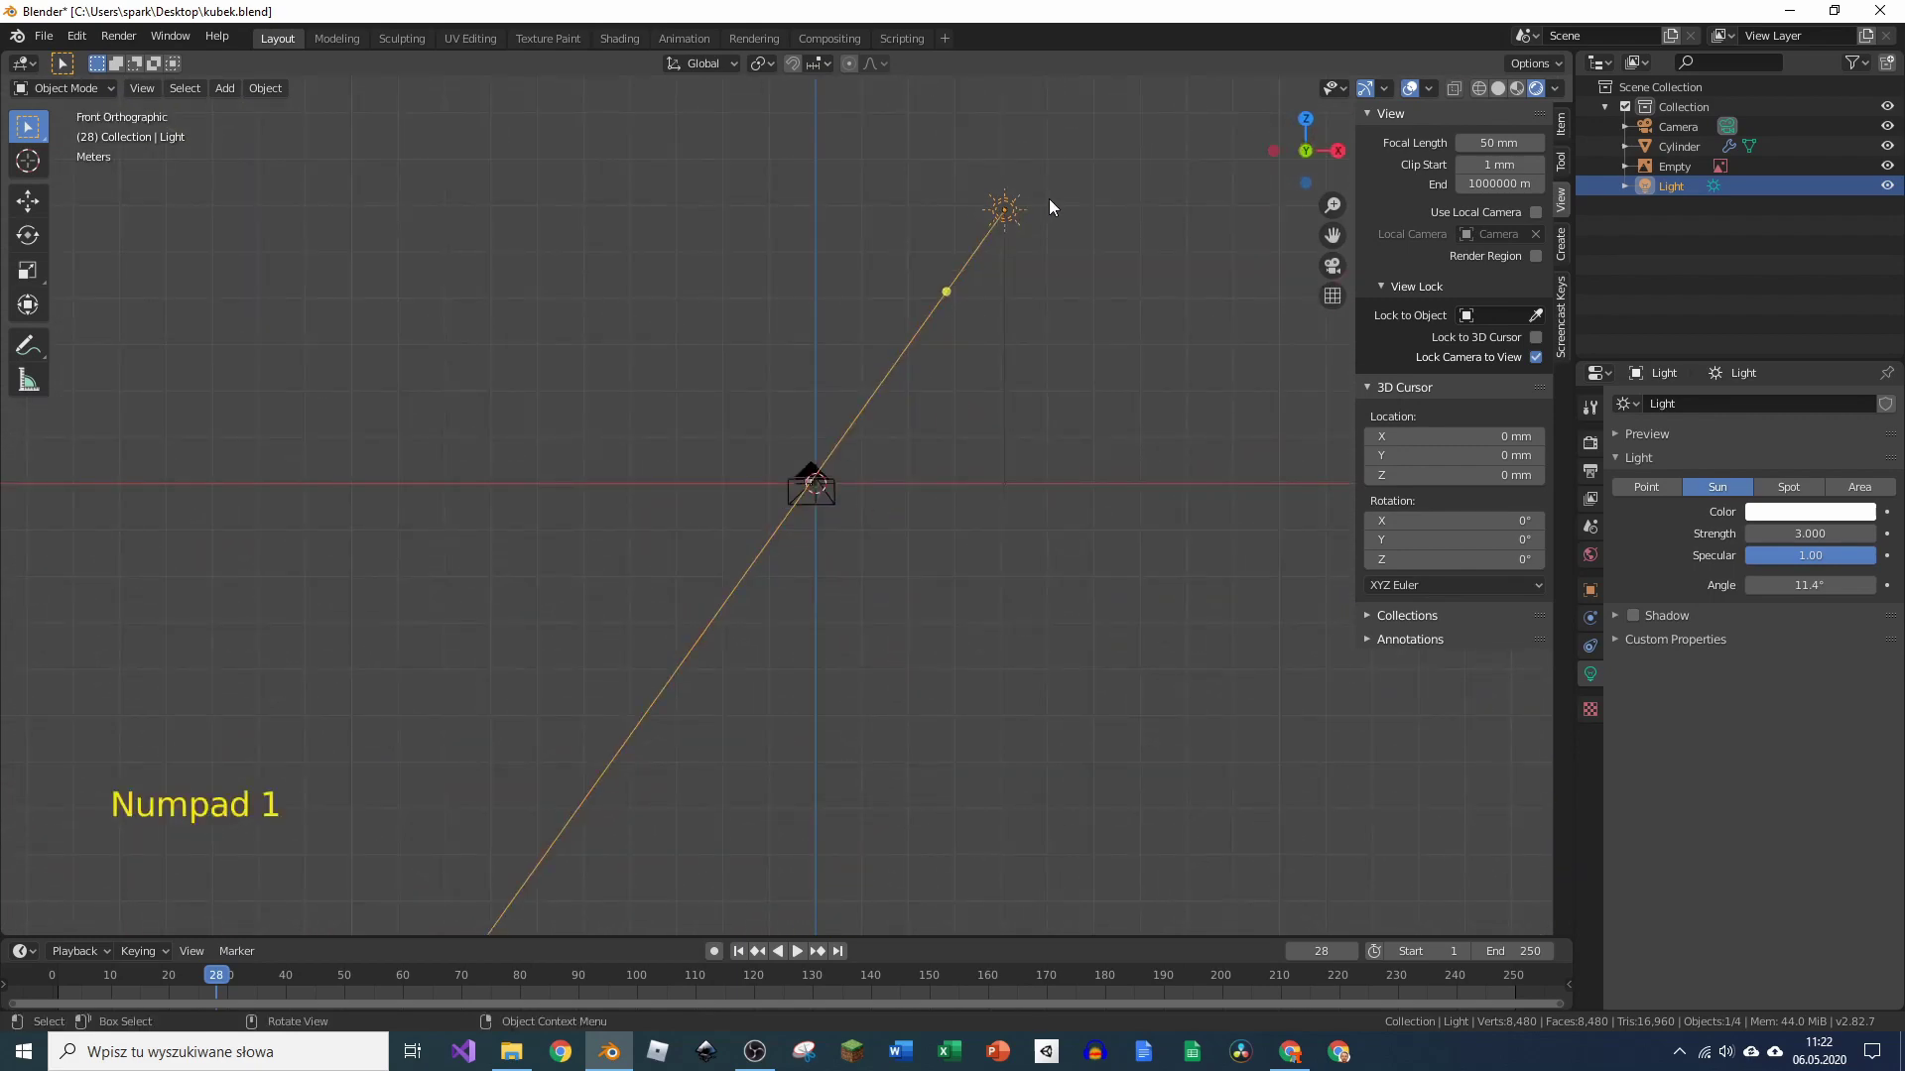
Step: Move the sun lamp near the camera and rotate it toward the mug, then check the camera view
{"action": "key", "text": "g"}
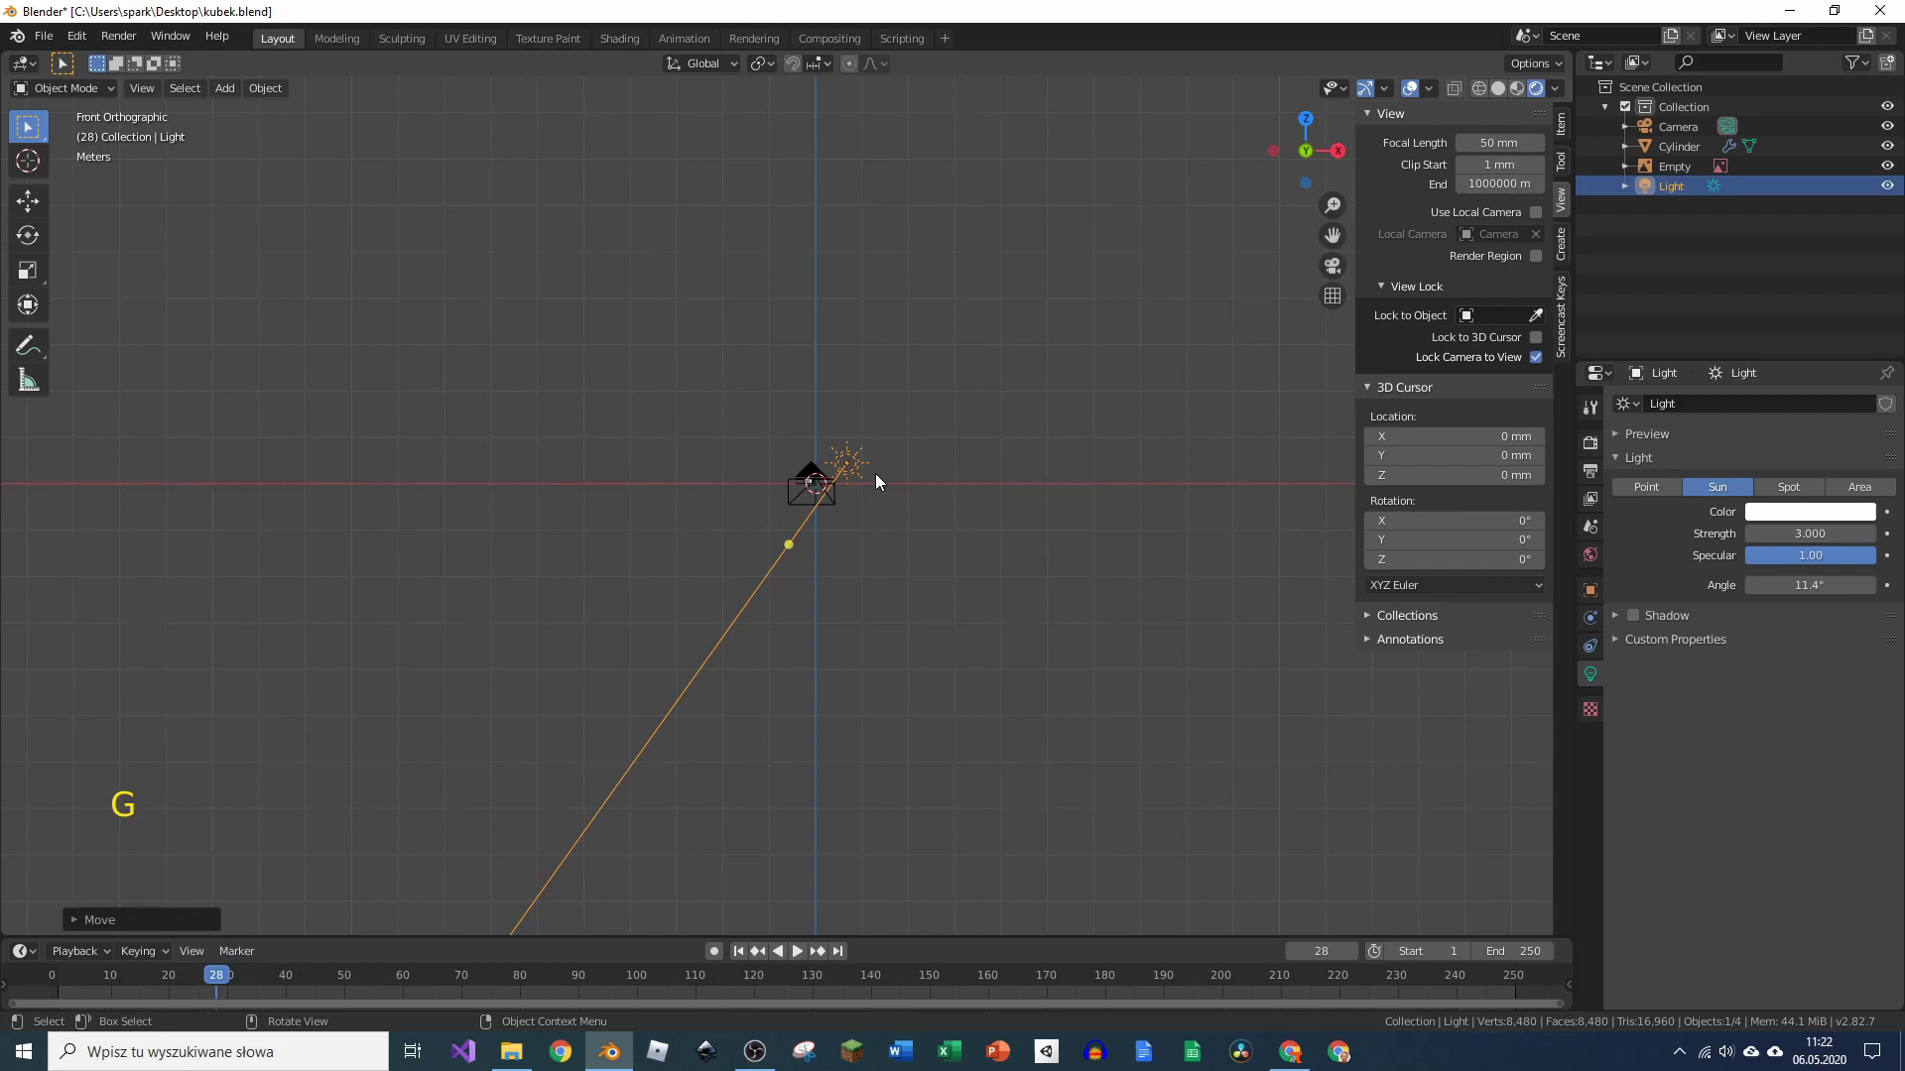
{"action": "scroll", "scroll_direction": "up", "scroll_amount": 3}
{"action": "middle_click", "coordinate": [840, 506]}
{"action": "scroll", "scroll_direction": "up", "scroll_amount": 3}
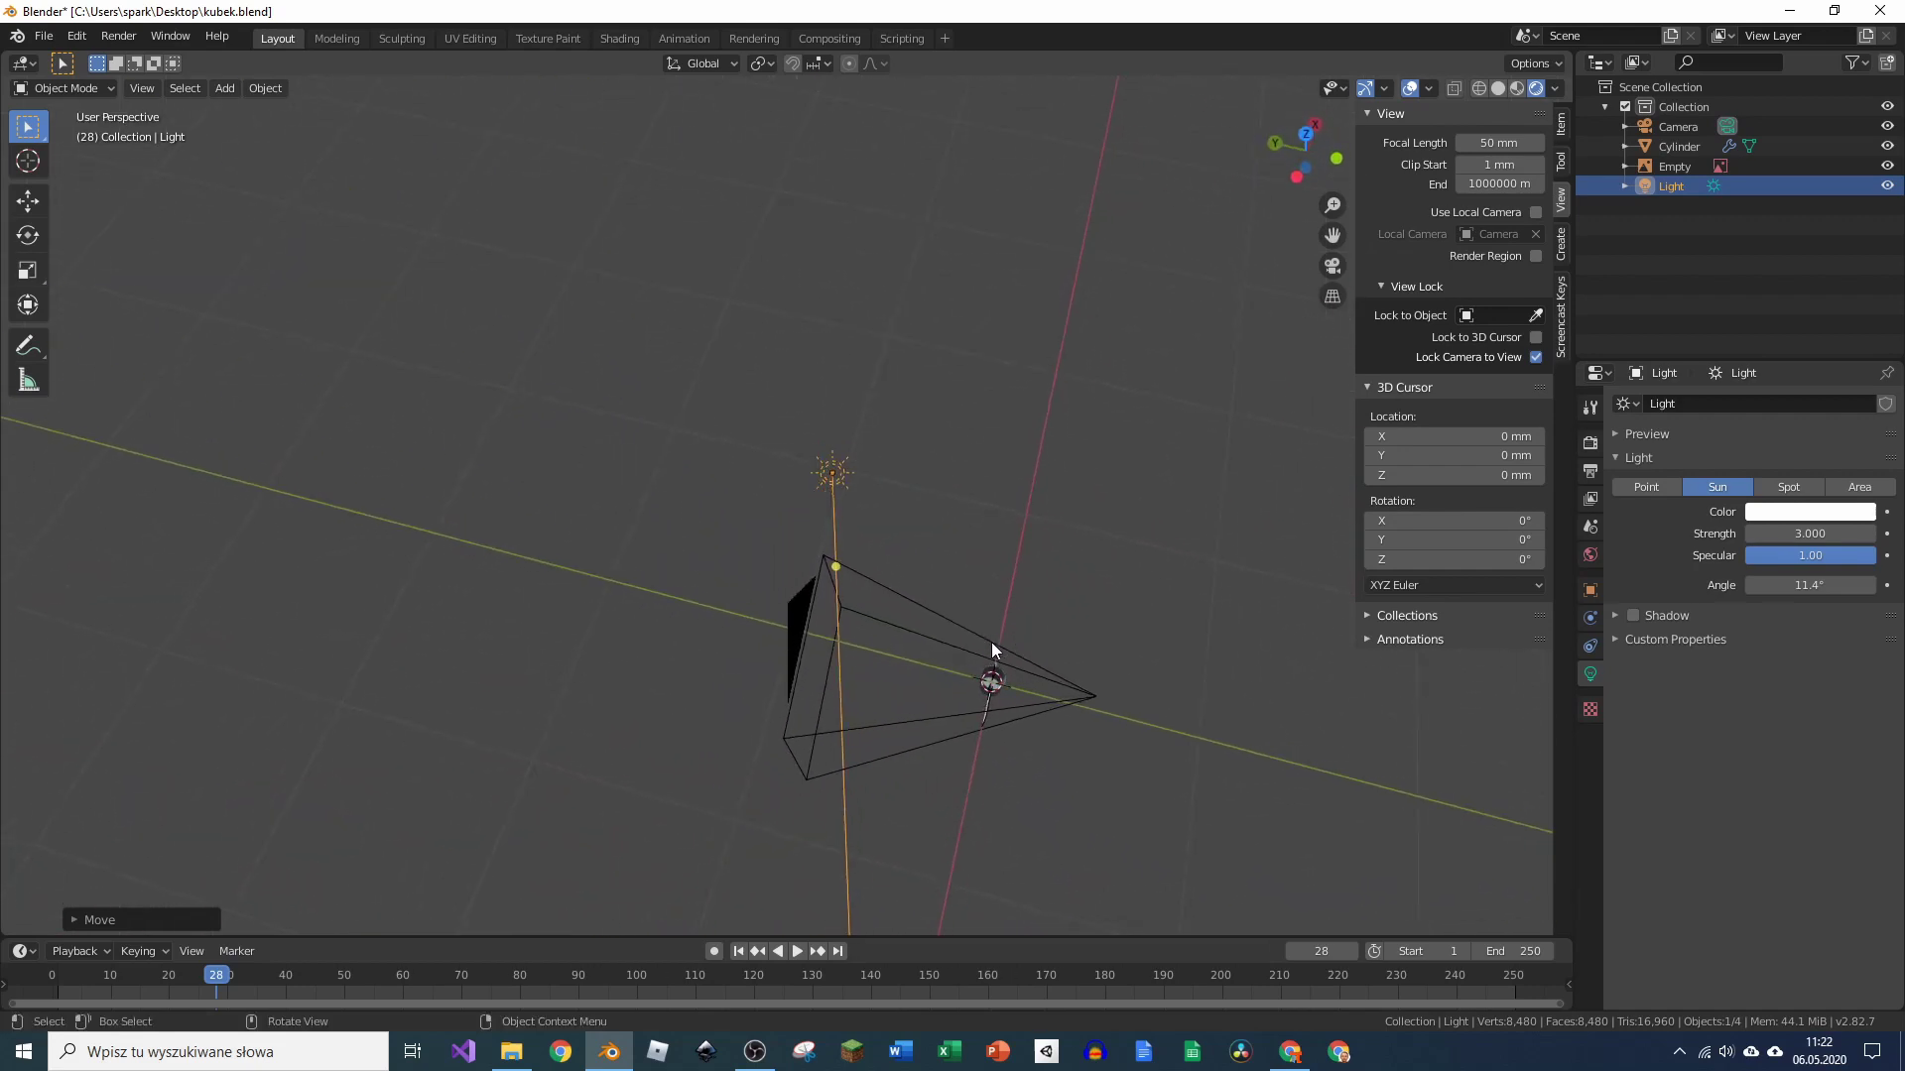
{"action": "key", "text": "r"}
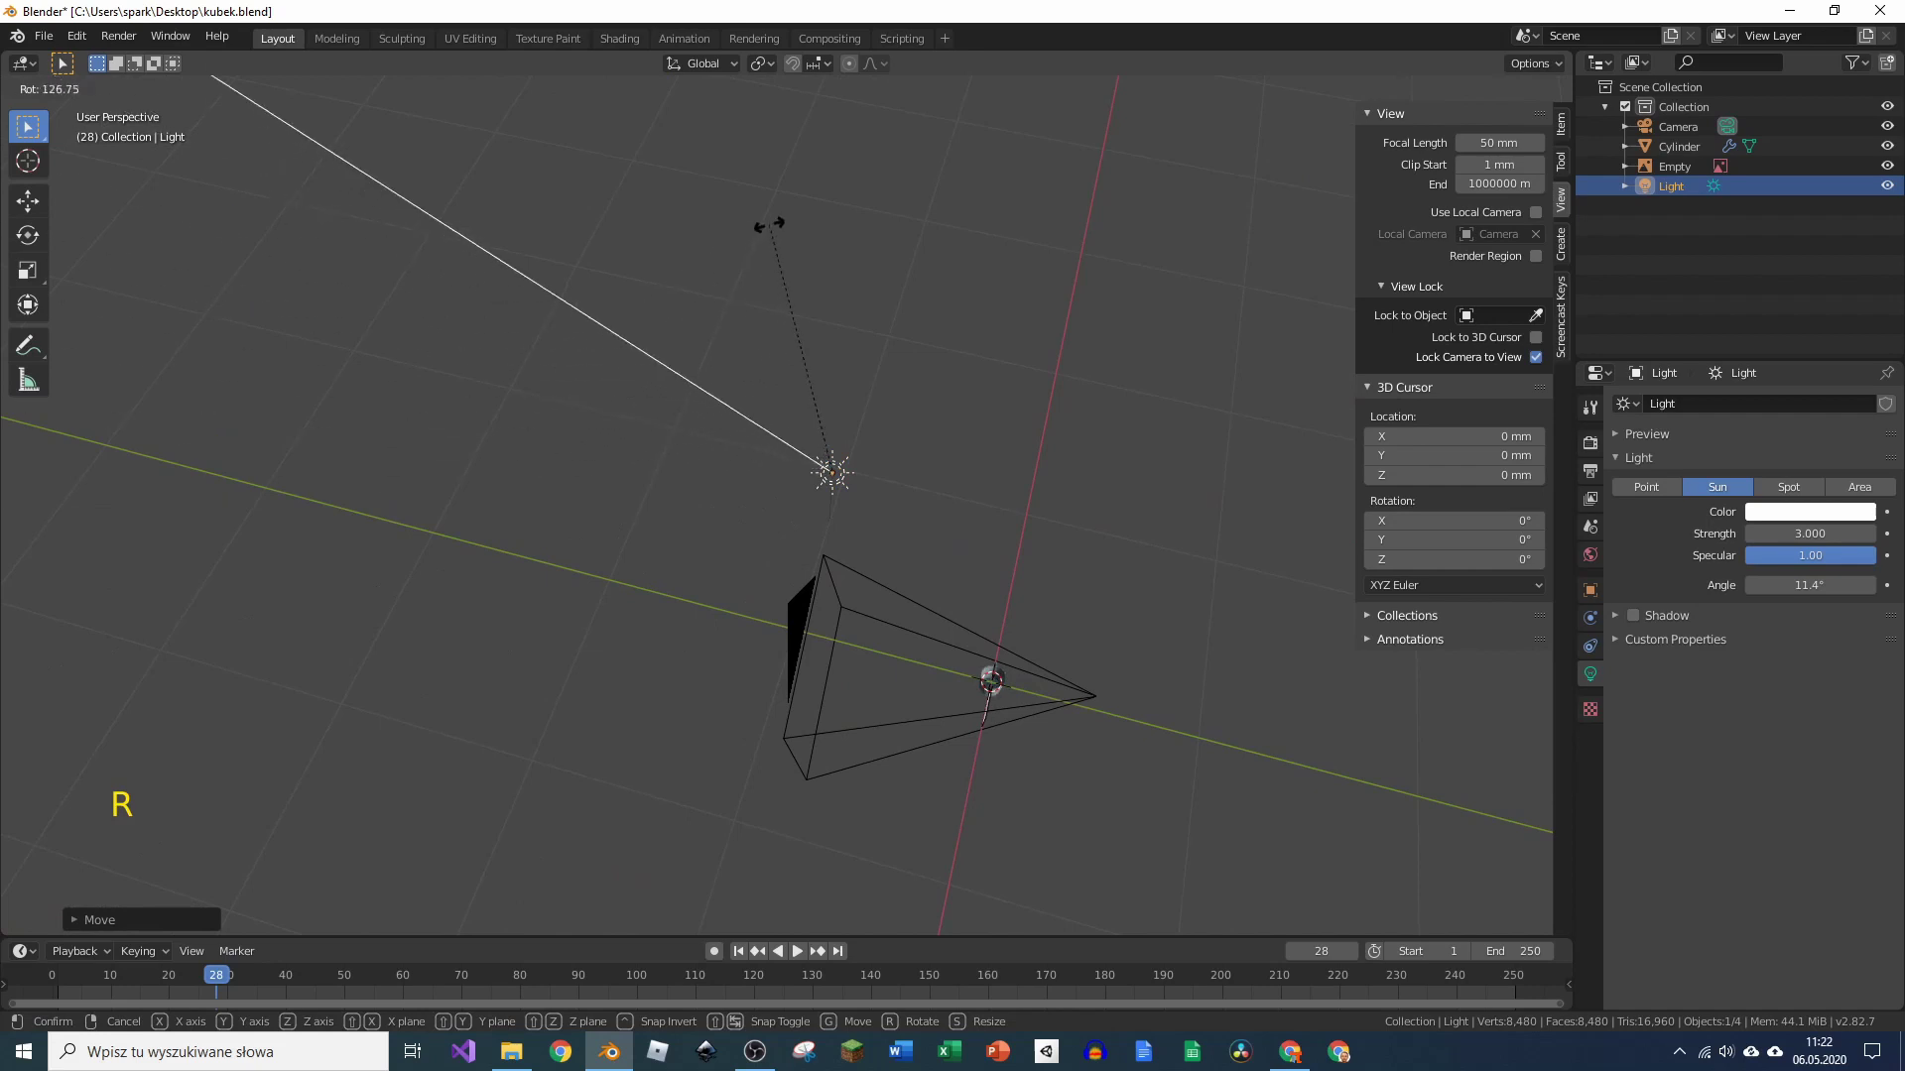
{"action": "key", "text": "r"}
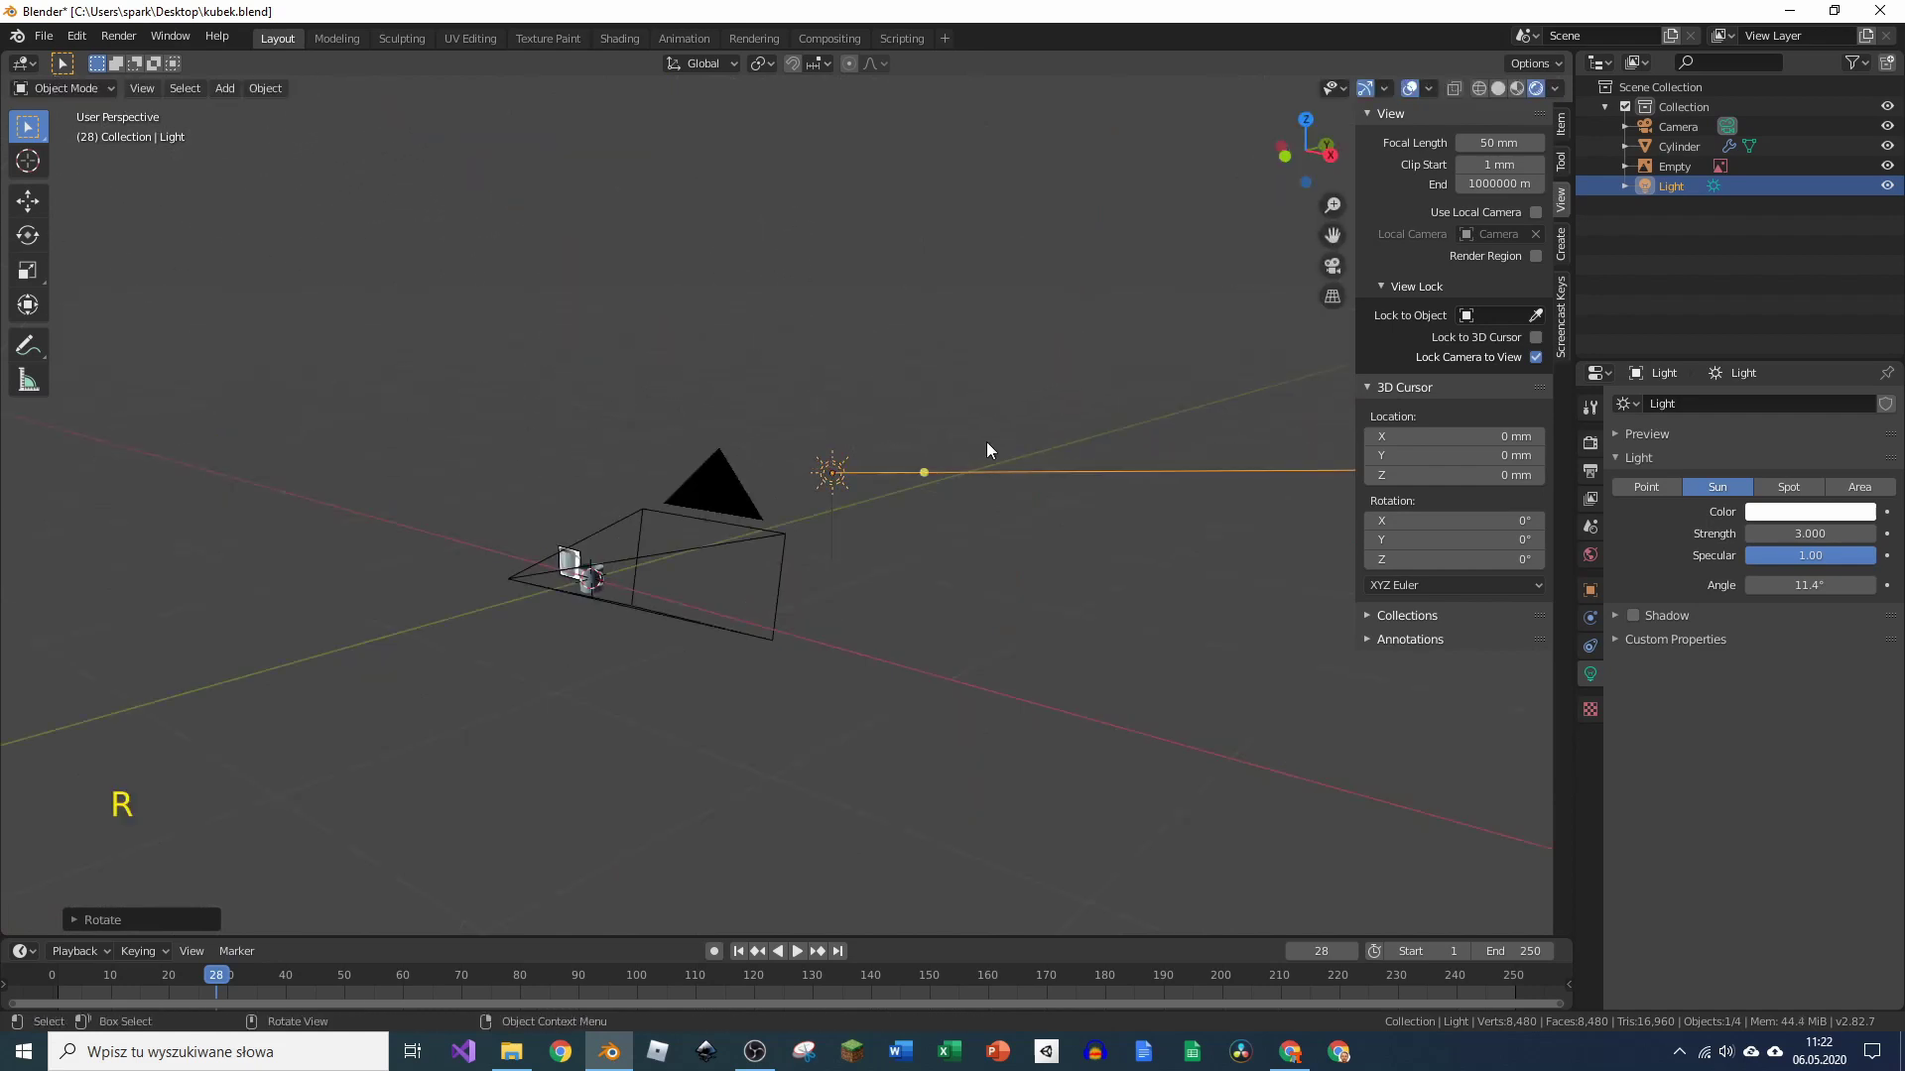
{"action": "key", "text": "KP_0"}
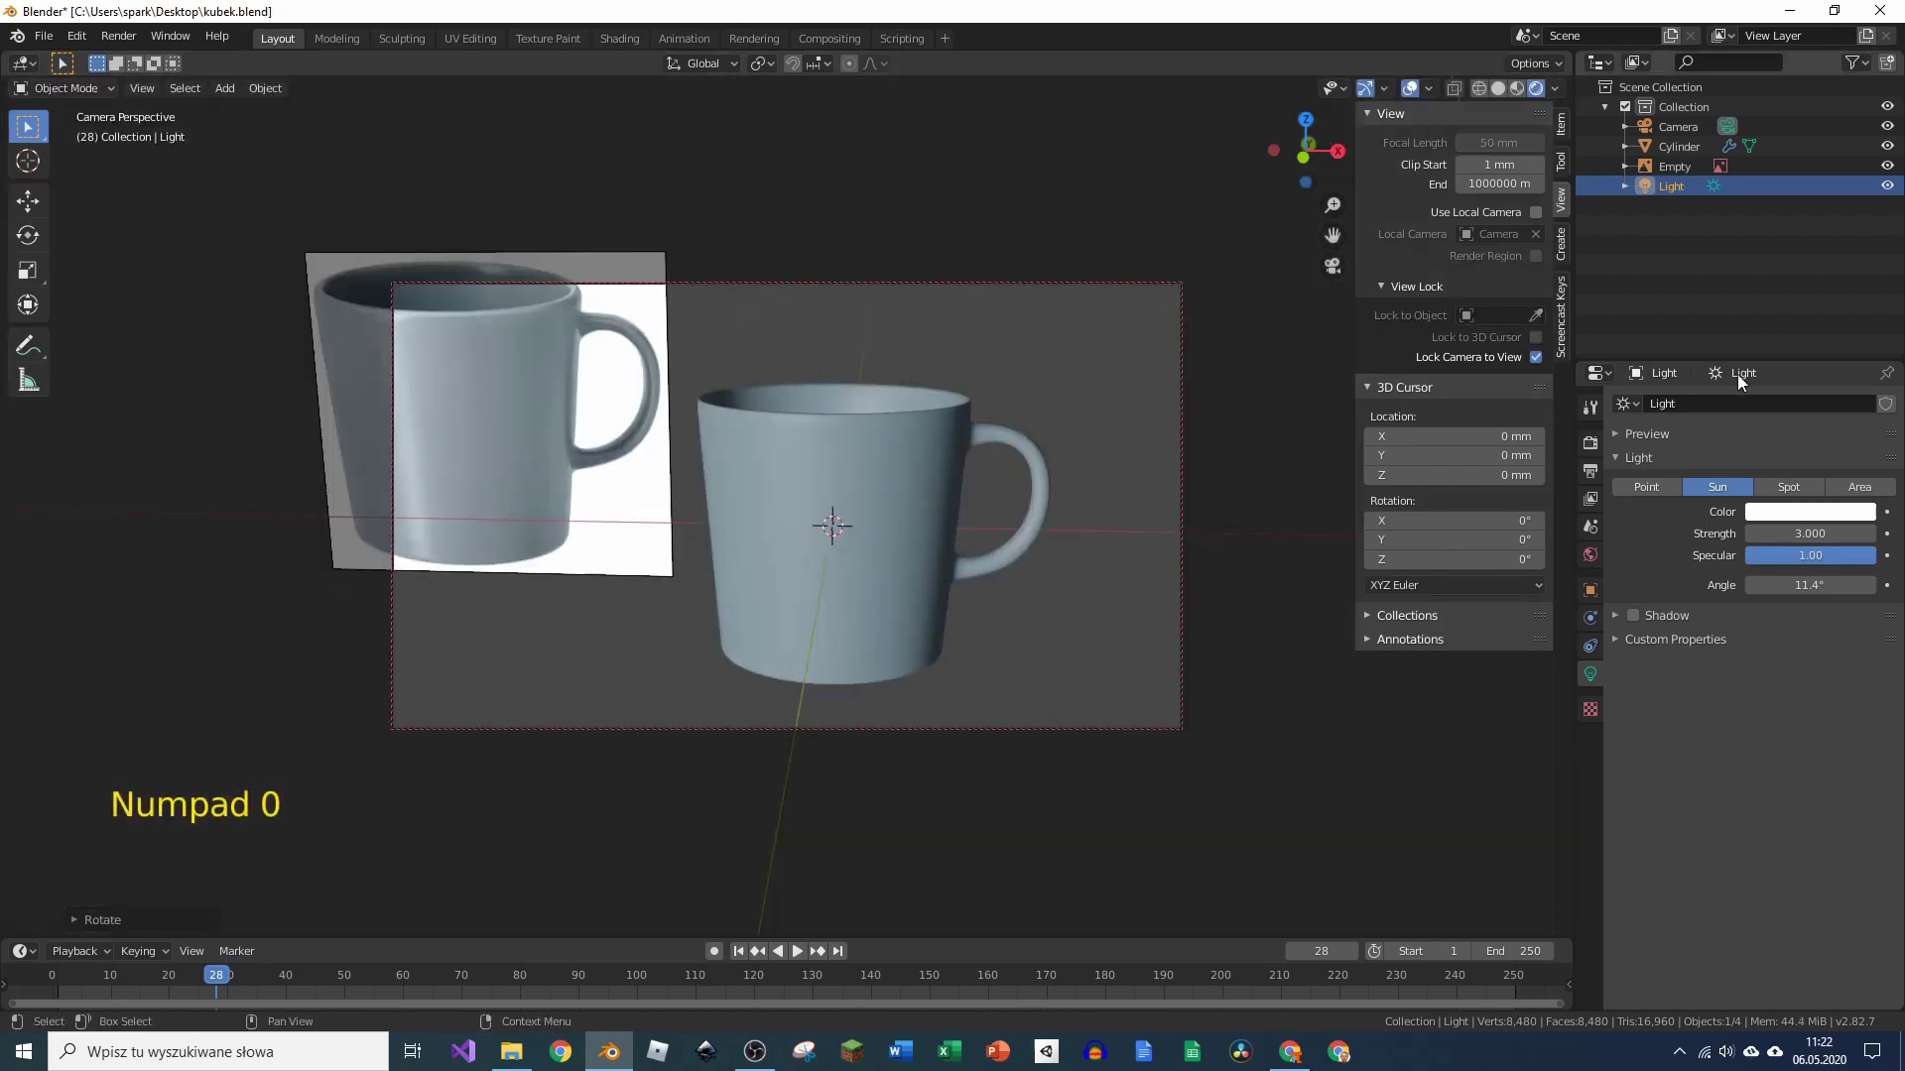
Step: Render the lit mug from the camera and close the render result window
{"action": "double_click", "coordinate": [1596, 448]}
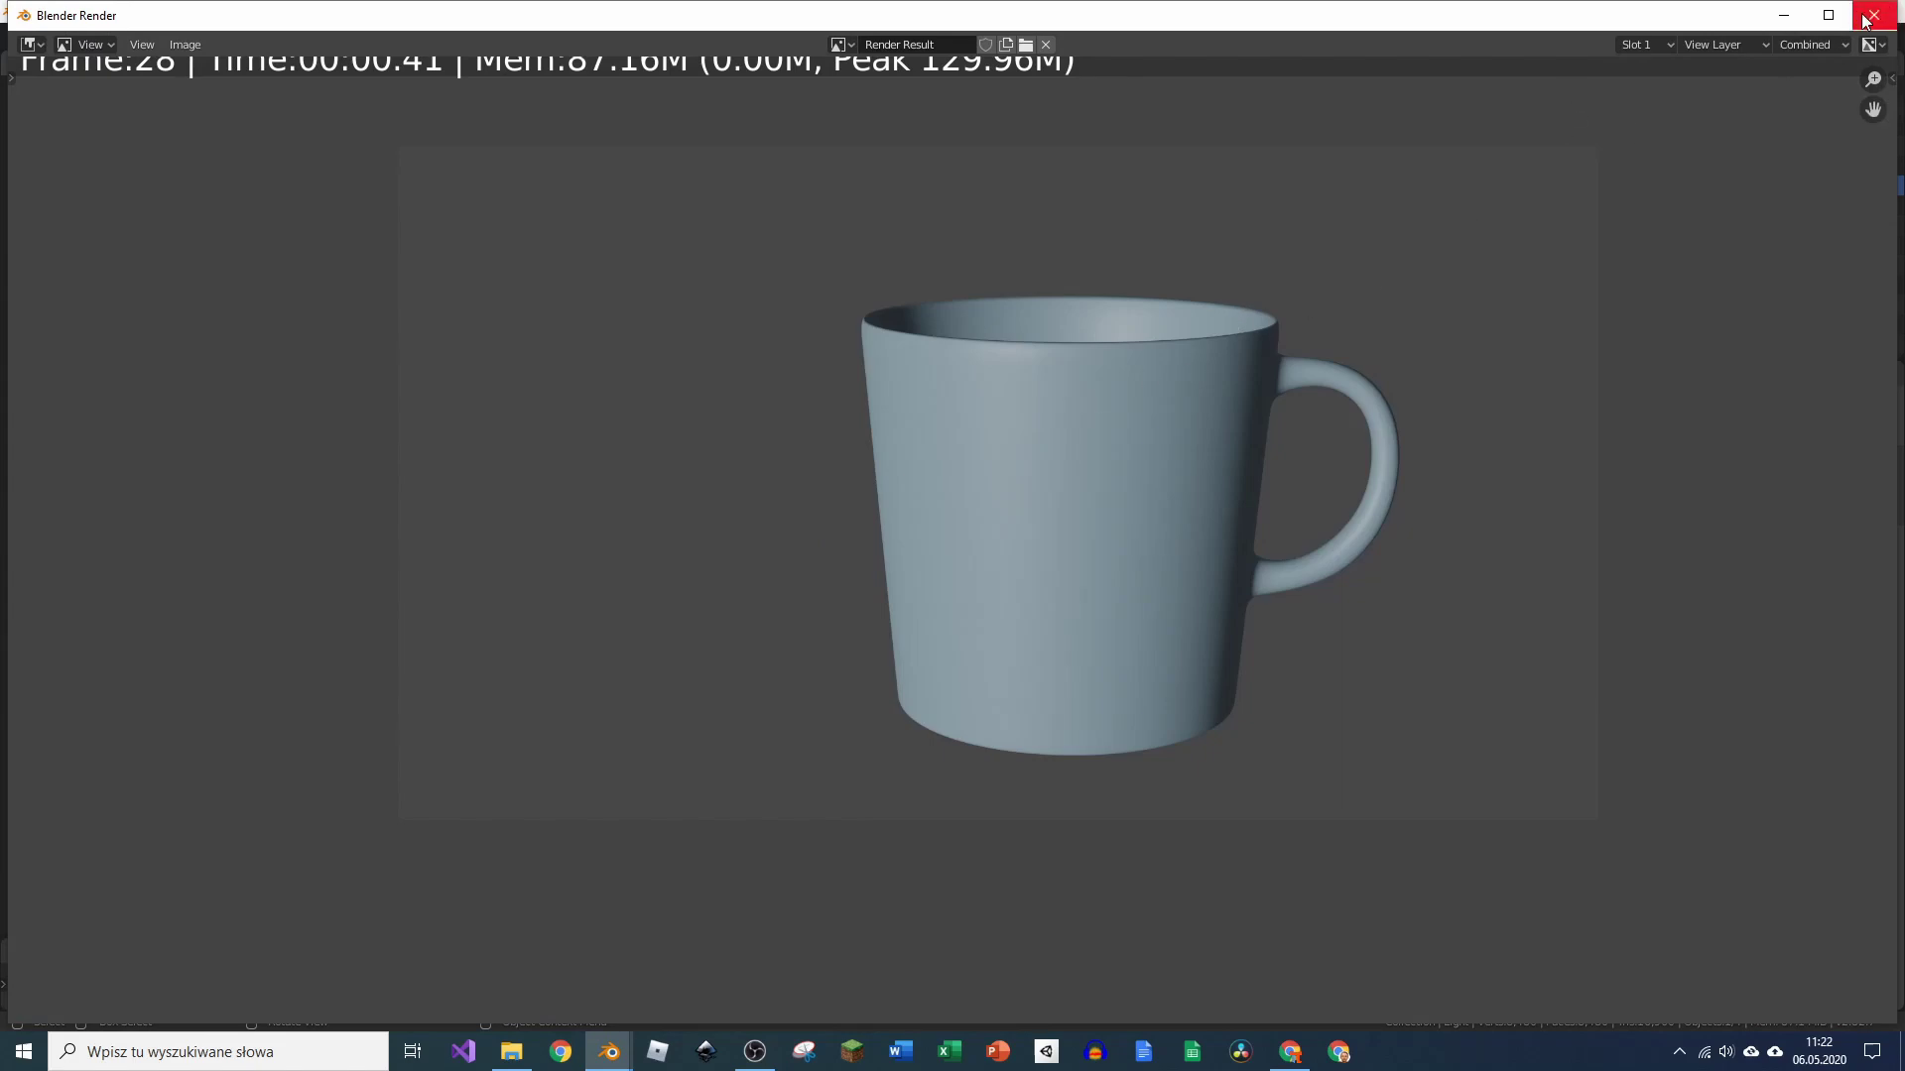
{"action": "middle_click", "coordinate": [860, 488]}
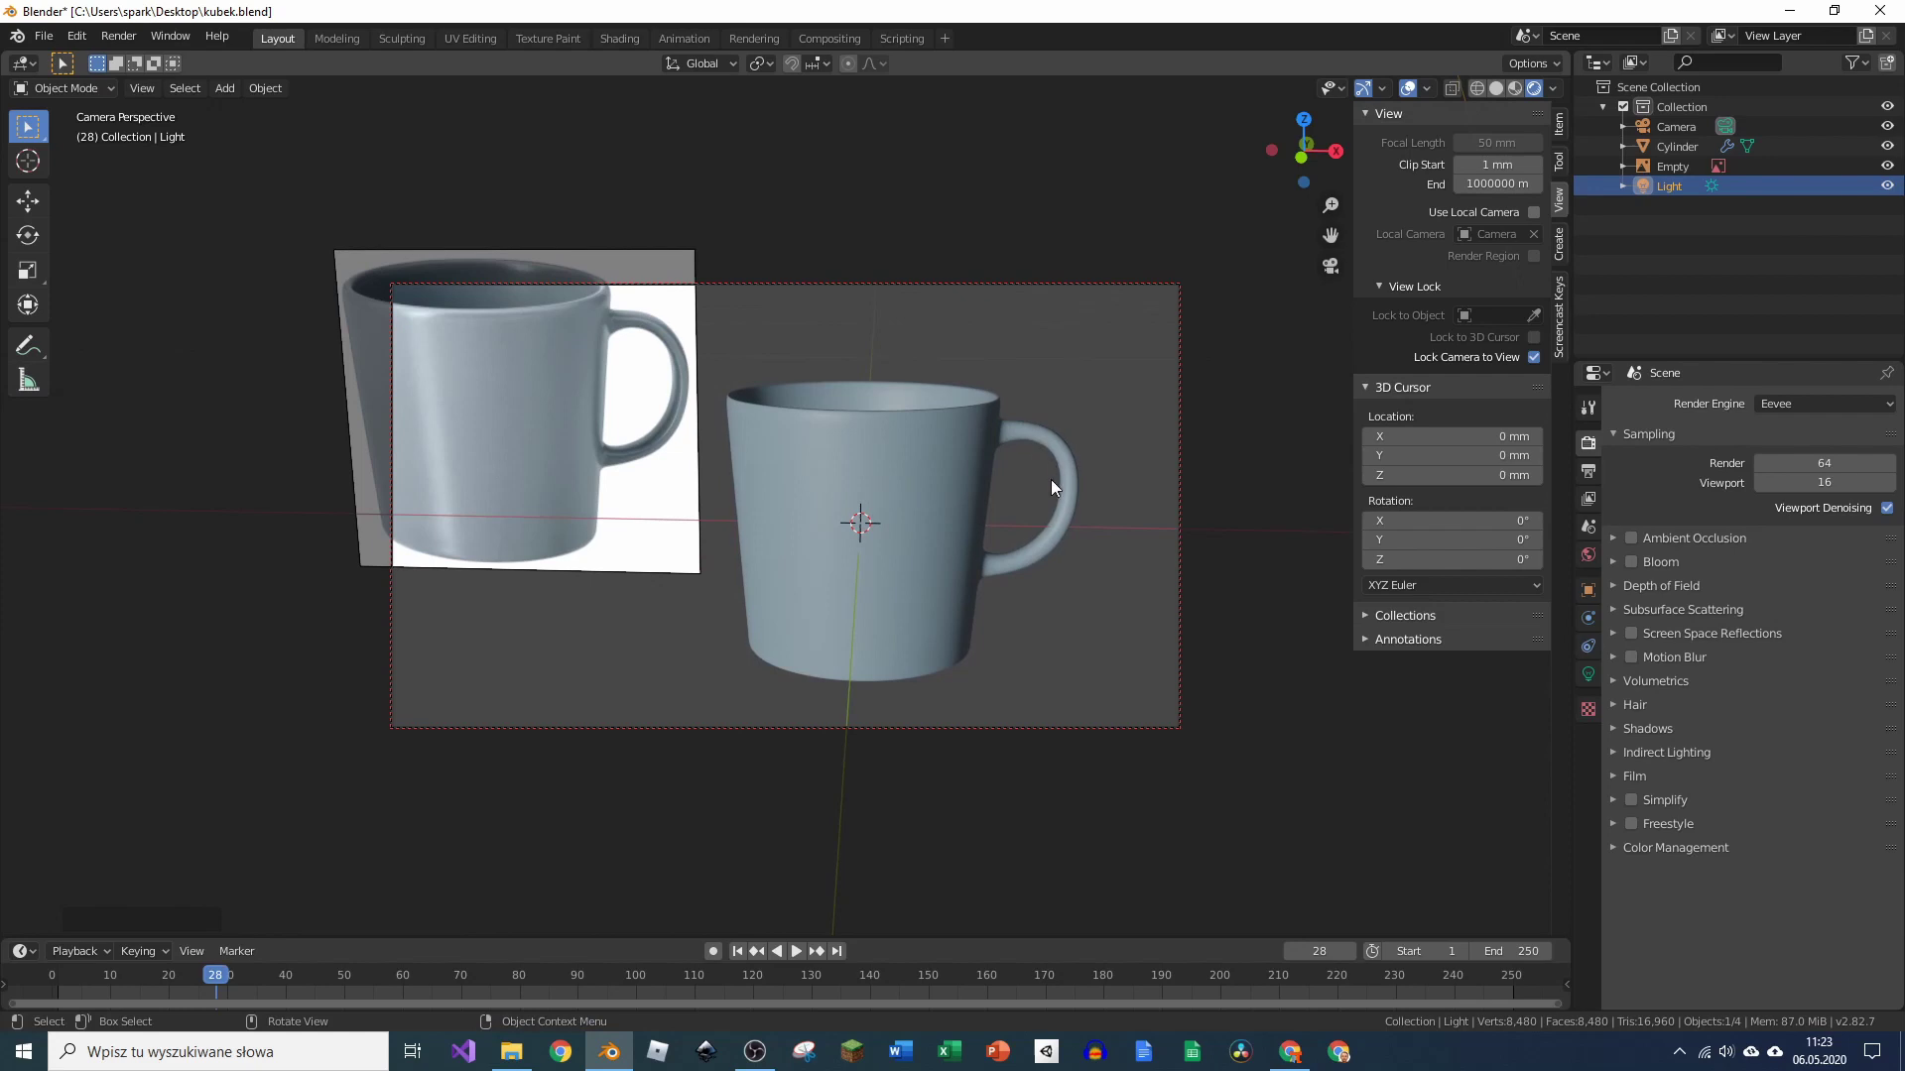
Step: Select the Cylinder mug object and show its material surface settings
{"action": "left_click", "coordinate": [935, 437]}
{"action": "left_click", "coordinate": [1599, 774]}
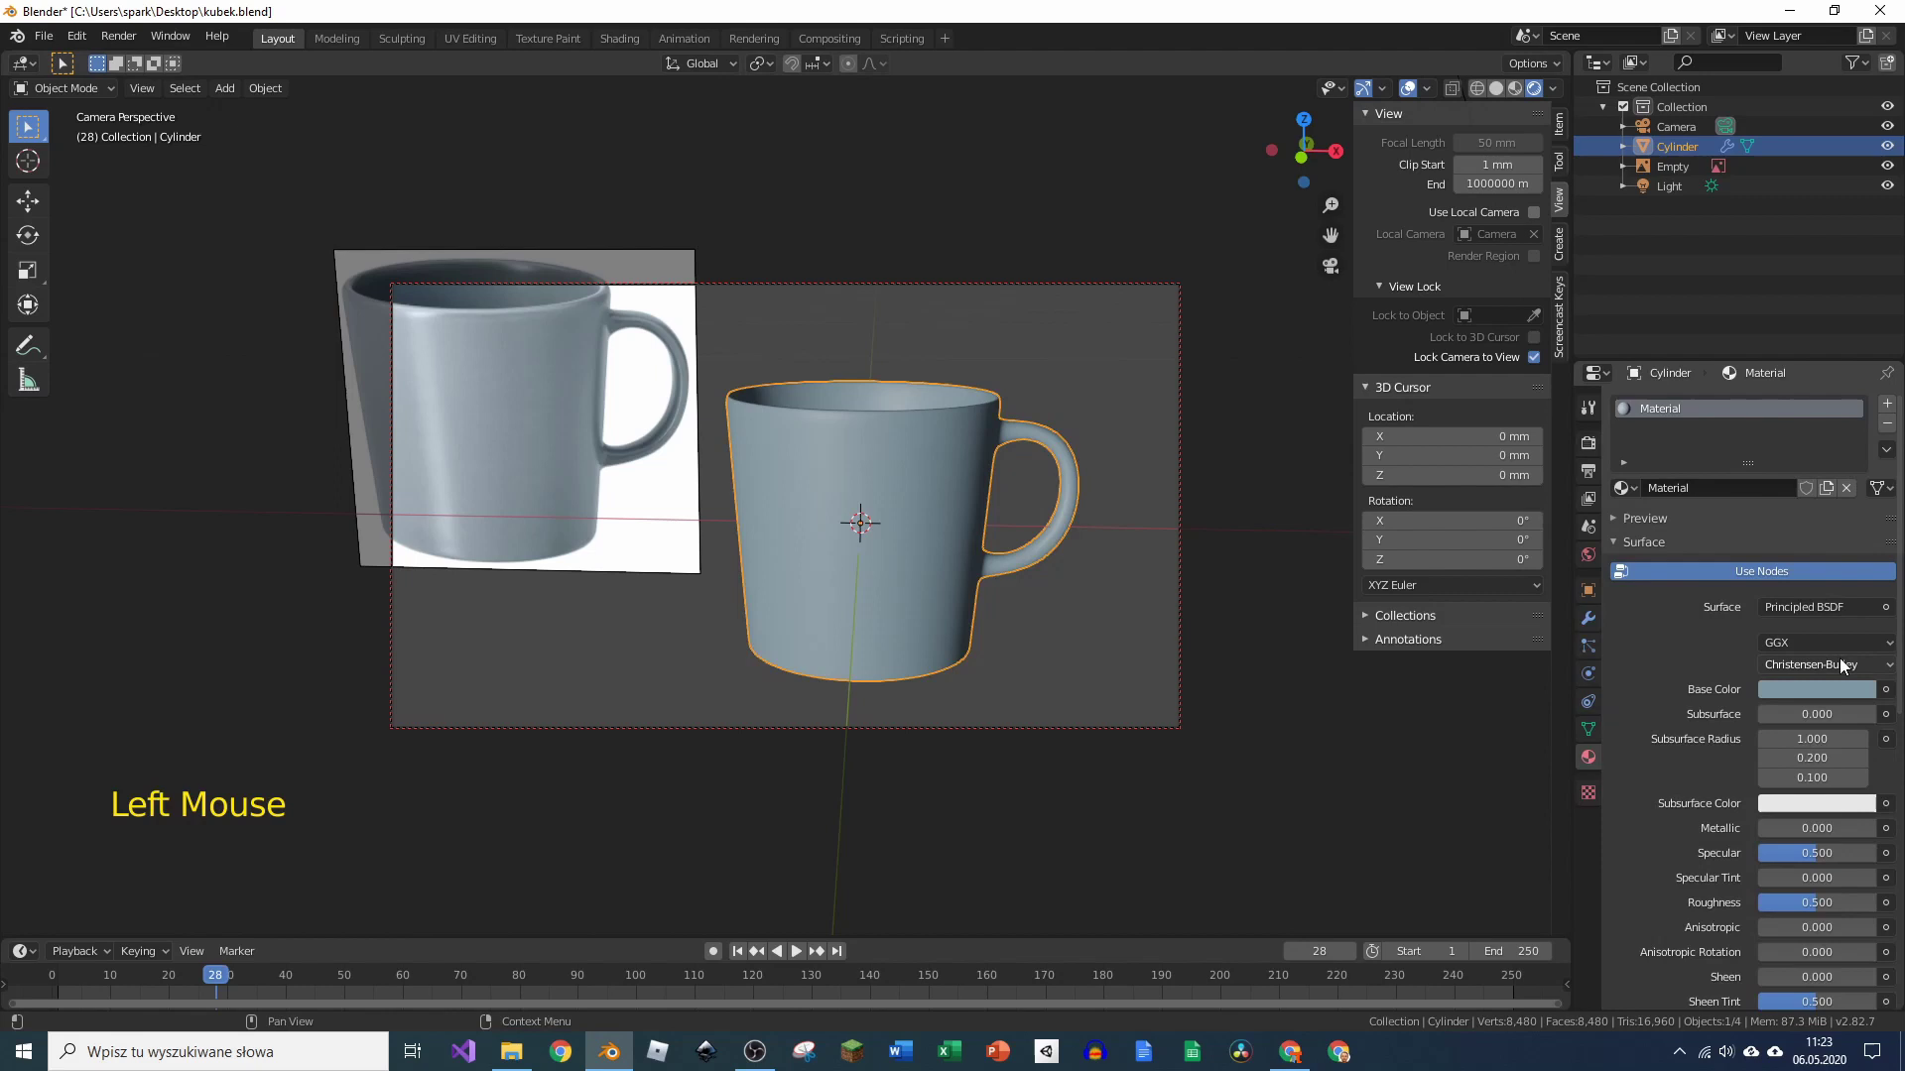